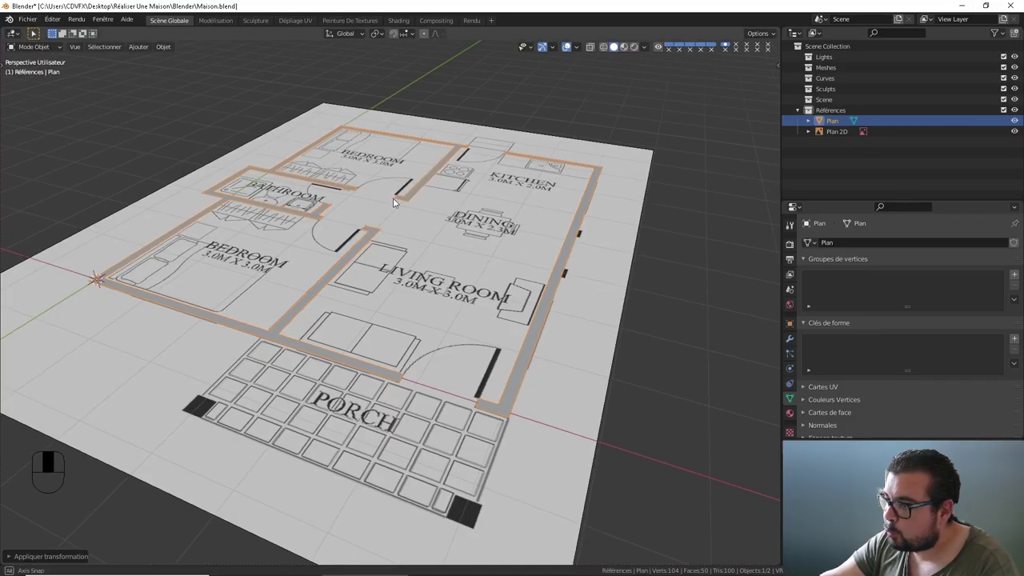
- Extrude the traced floor-plan outlines up about 2.3 m into standing walls and rename the mesh Murs
{"action": "left_click_drag", "start_coordinate": [417, 210], "coordinate": [431, 244]}
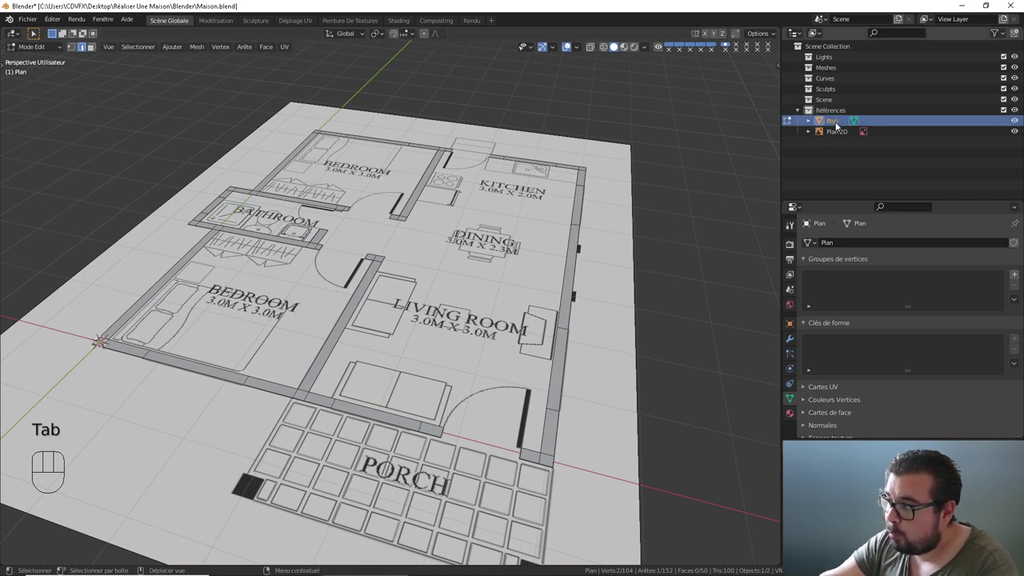
{"action": "left_click", "coordinate": [838, 125]}
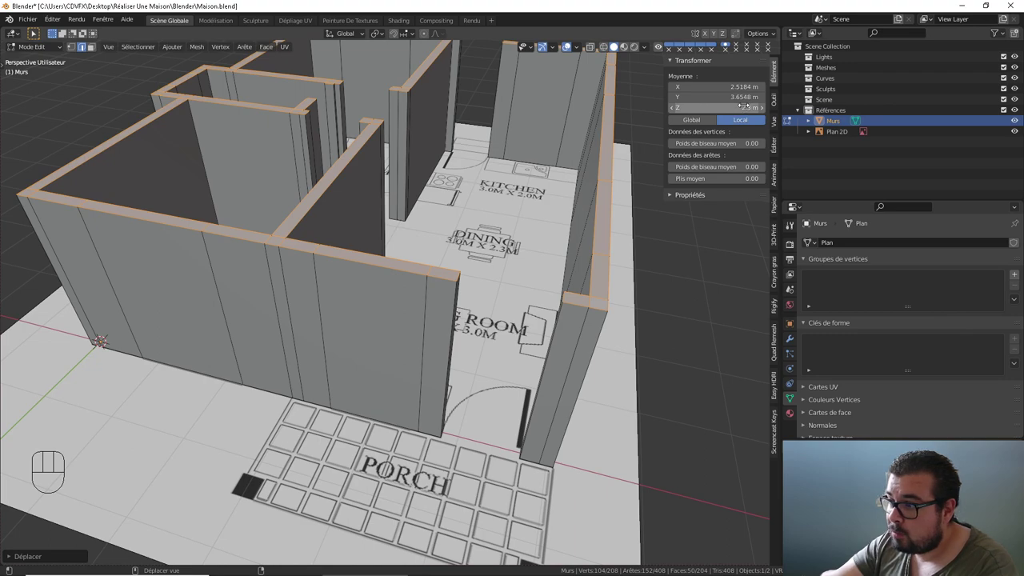
- Leave Edit Mode and orbit all around the 2.3 m walls standing on the floor plan, including from above and below
{"action": "left_click_drag", "start_coordinate": [491, 247], "coordinate": [512, 281]}
{"action": "left_click_drag", "start_coordinate": [499, 286], "coordinate": [445, 321]}
{"action": "left_click_drag", "start_coordinate": [446, 321], "coordinate": [398, 274]}
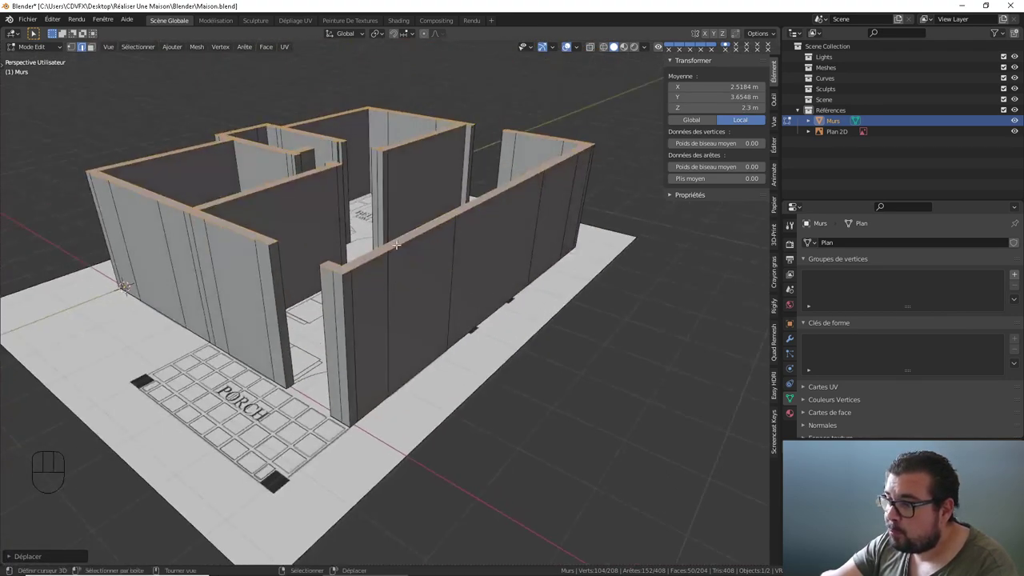
{"action": "middle_click", "coordinate": [391, 214]}
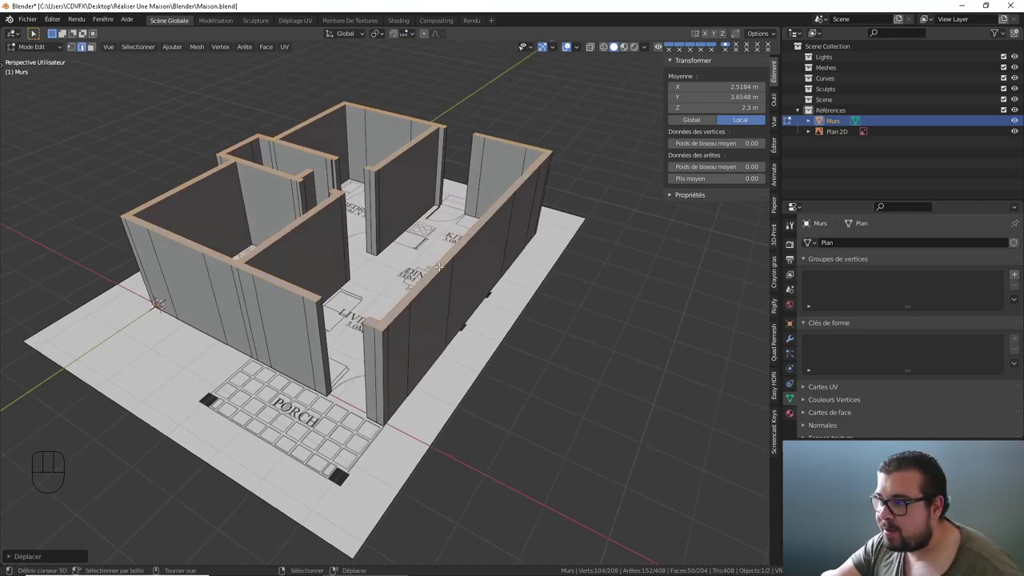
{"action": "left_click_drag", "start_coordinate": [490, 237], "coordinate": [451, 211]}
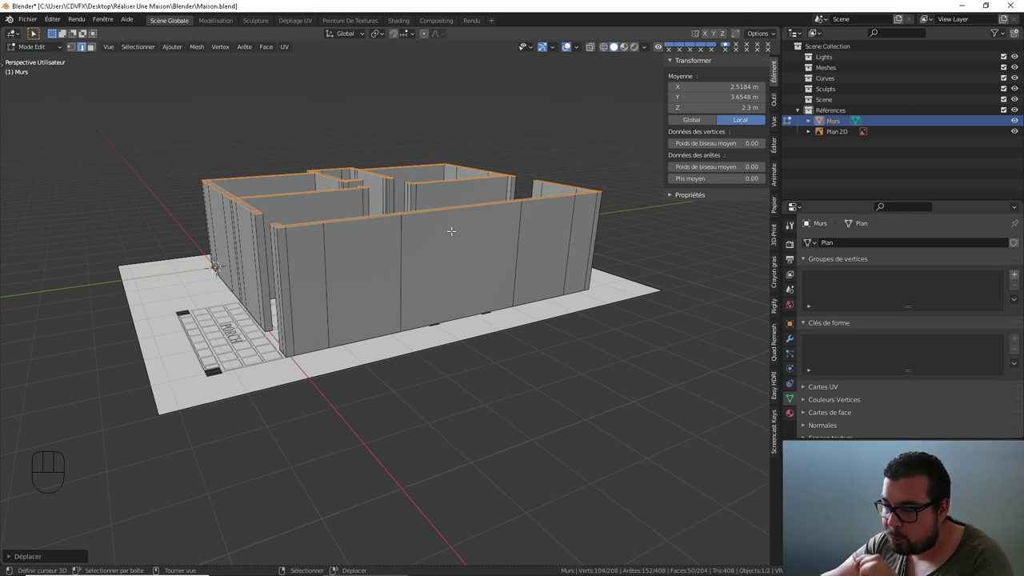
{"action": "left_click_drag", "start_coordinate": [421, 227], "coordinate": [463, 256]}
{"action": "middle_click", "coordinate": [446, 260]}
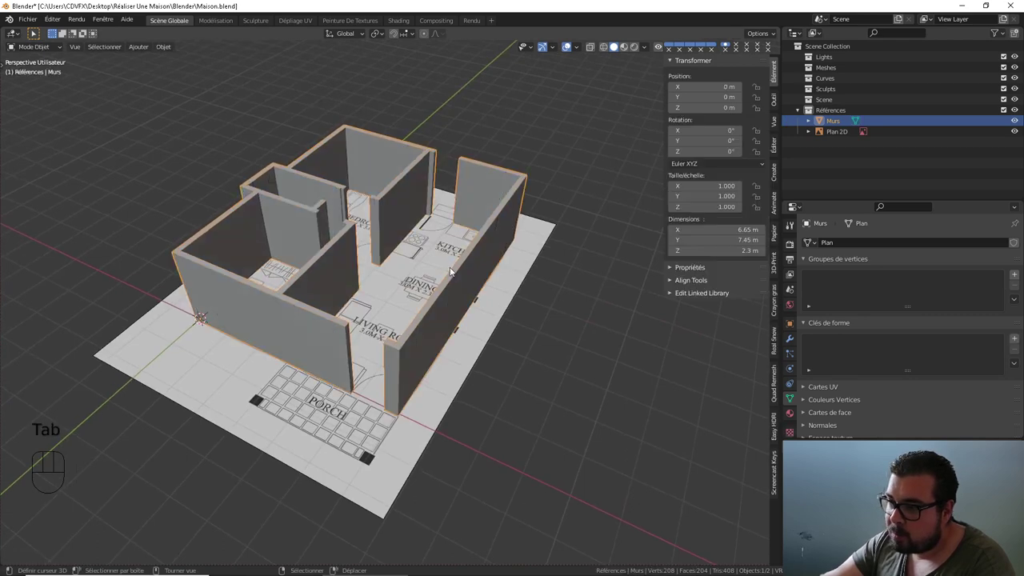
{"action": "left_click_drag", "start_coordinate": [428, 280], "coordinate": [464, 301]}
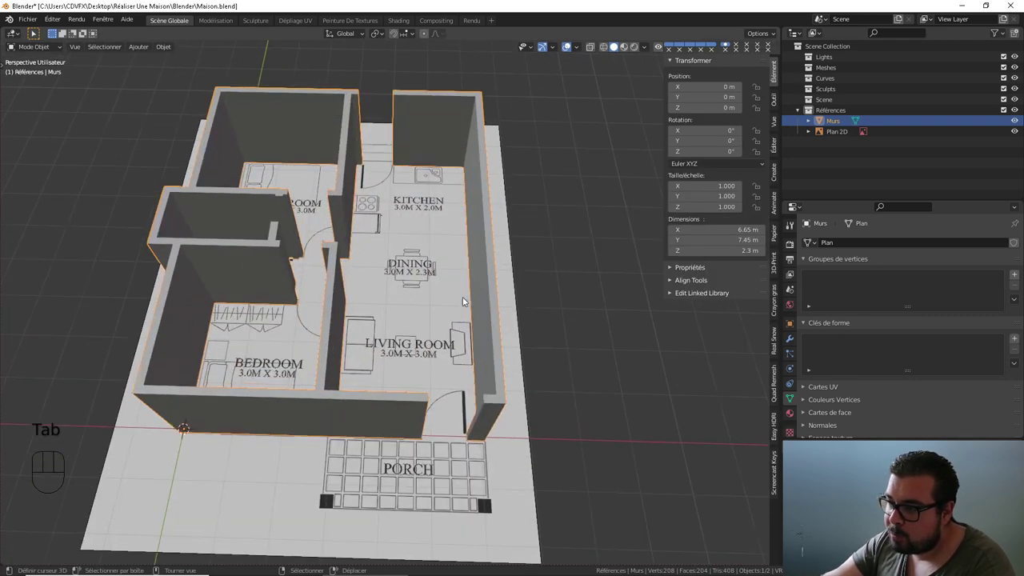
{"action": "left_click_drag", "start_coordinate": [483, 216], "coordinate": [480, 249]}
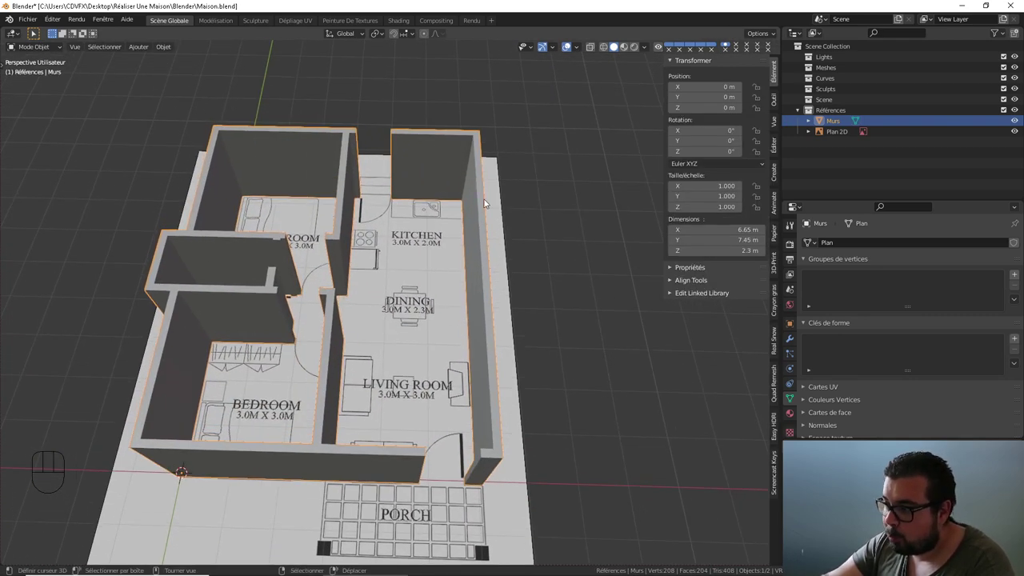
{"action": "left_click_drag", "start_coordinate": [404, 356], "coordinate": [430, 220]}
{"action": "left_click_drag", "start_coordinate": [332, 183], "coordinate": [338, 214]}
- Hide the Plan 2D reference image in the Outliner, then select the Murs walls and re-enter Edit Mode
{"action": "right_click", "coordinate": [388, 181]}
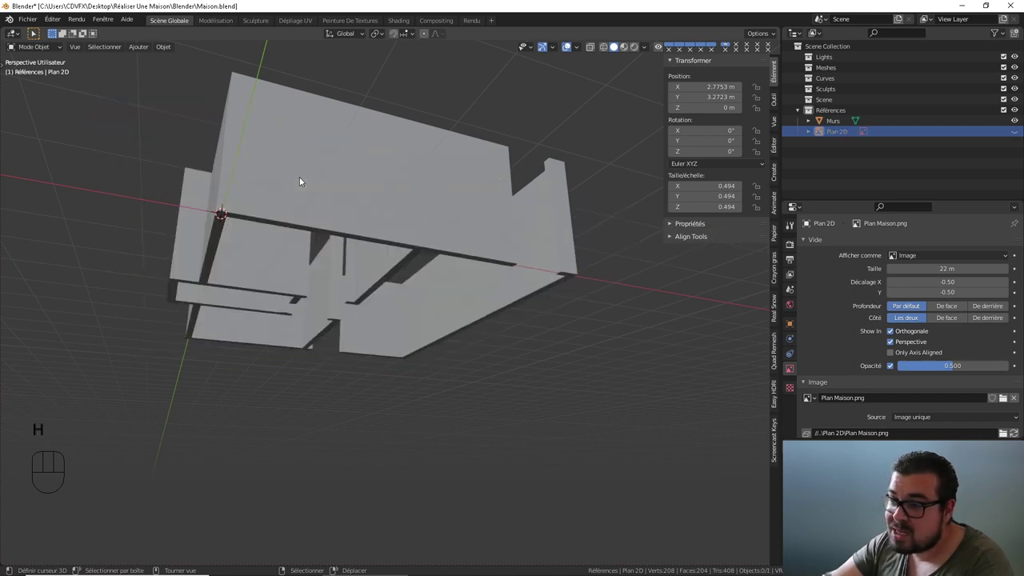
{"action": "left_click_drag", "start_coordinate": [334, 260], "coordinate": [349, 202]}
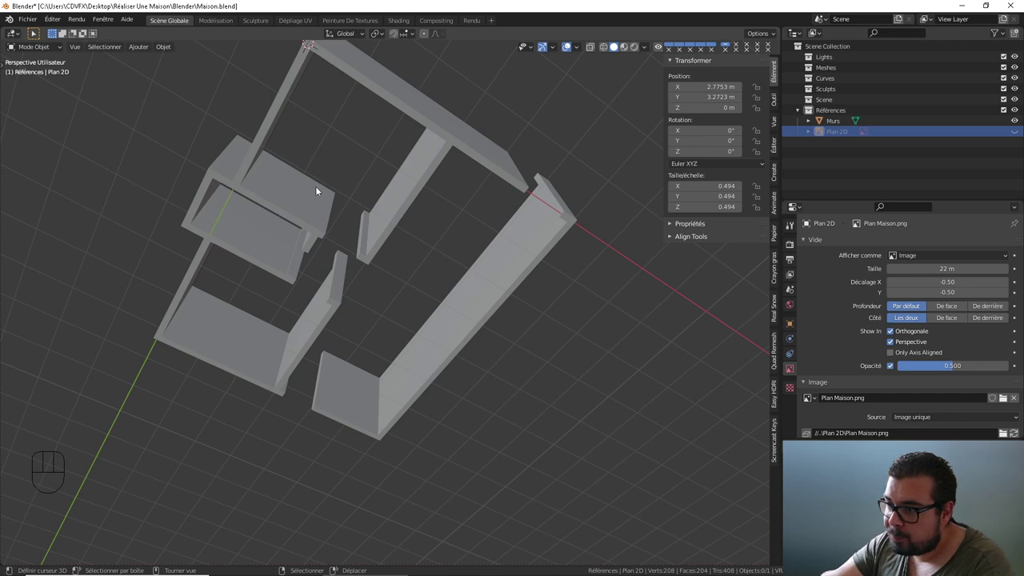
{"action": "left_click_drag", "start_coordinate": [412, 163], "coordinate": [399, 204]}
{"action": "left_click_drag", "start_coordinate": [401, 203], "coordinate": [381, 240]}
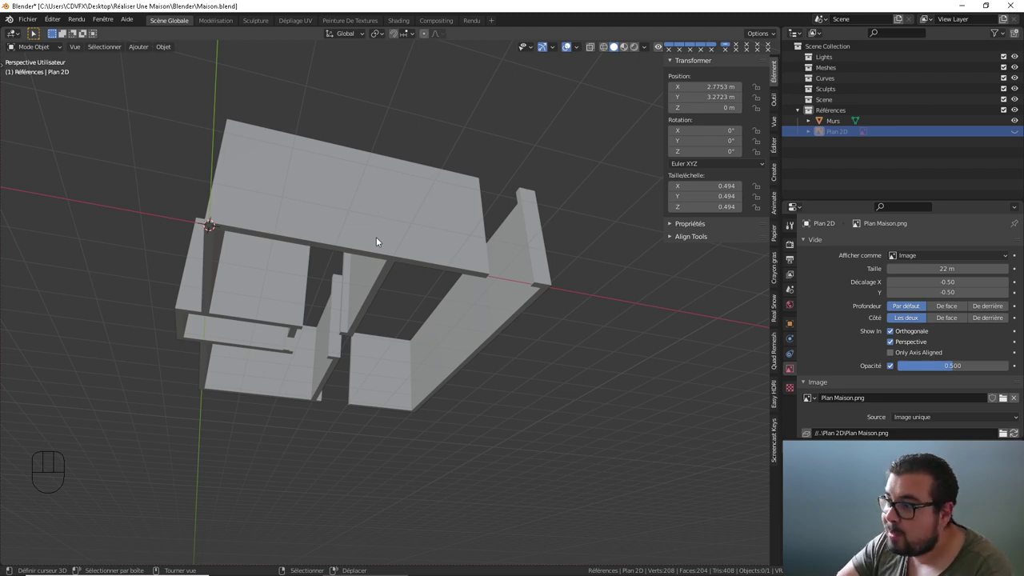
{"action": "left_click_drag", "start_coordinate": [362, 228], "coordinate": [339, 345]}
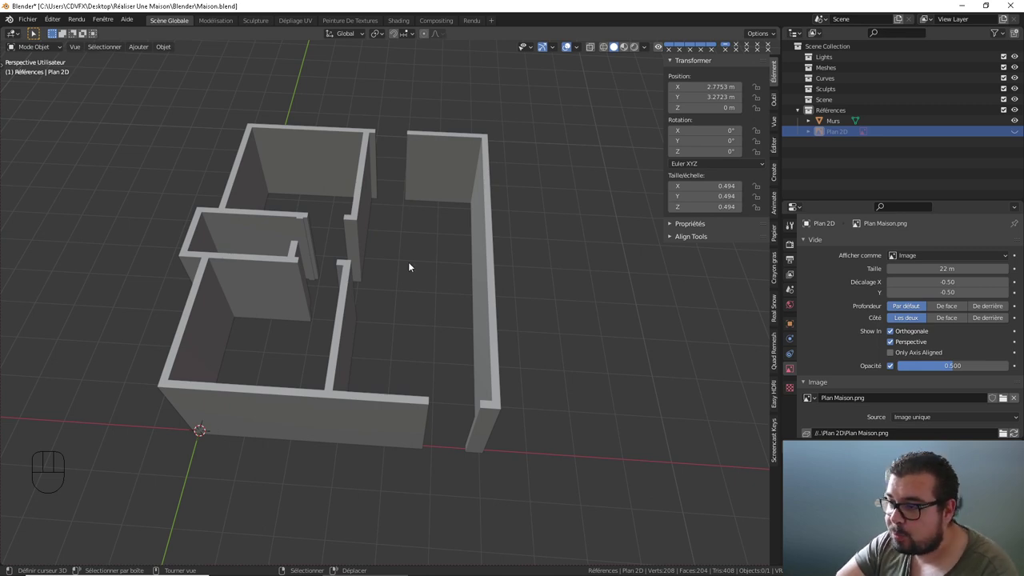
{"action": "right_click", "coordinate": [344, 277]}
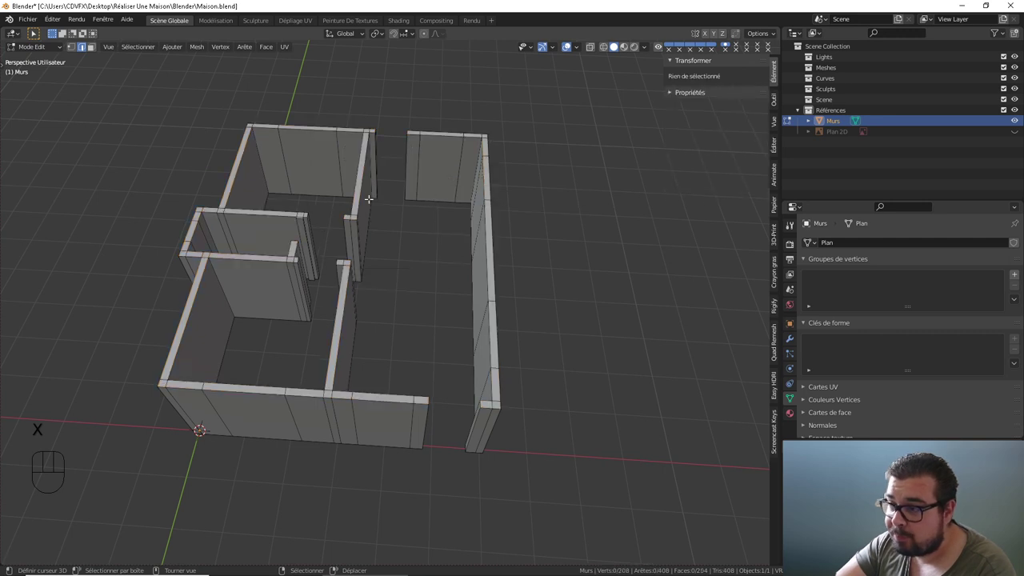
- From top view, box-select all wall tops and extrude them up 10 cm, bringing the walls to 2.4 m
{"action": "left_click_drag", "start_coordinate": [368, 204], "coordinate": [384, 196]}
{"action": "left_click_drag", "start_coordinate": [353, 213], "coordinate": [356, 231]}
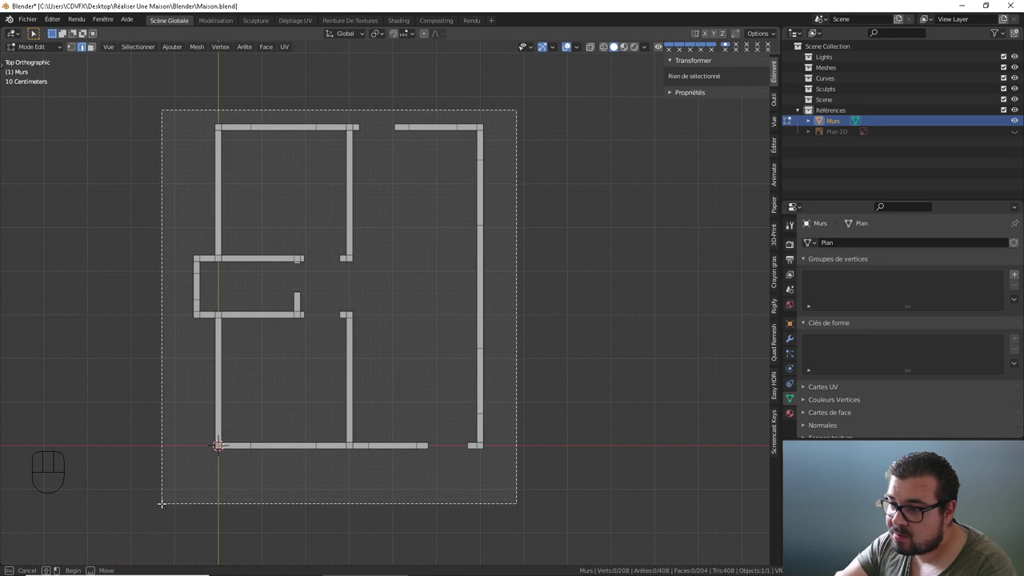
{"action": "left_click_drag", "start_coordinate": [288, 175], "coordinate": [340, 106]}
{"action": "left_click_drag", "start_coordinate": [299, 172], "coordinate": [267, 173]}
{"action": "left_click_drag", "start_coordinate": [419, 237], "coordinate": [412, 214]}
{"action": "left_click_drag", "start_coordinate": [509, 257], "coordinate": [450, 255]}
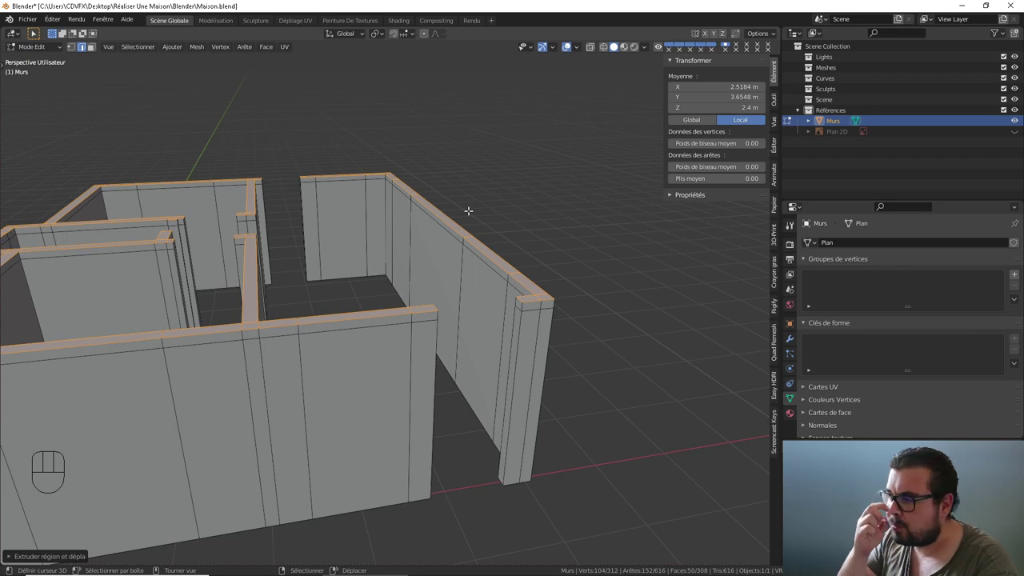
- Switch to Edge select mode and pick a 2.3 m top edge on the outer wall
{"action": "left_click_drag", "start_coordinate": [476, 241], "coordinate": [462, 228]}
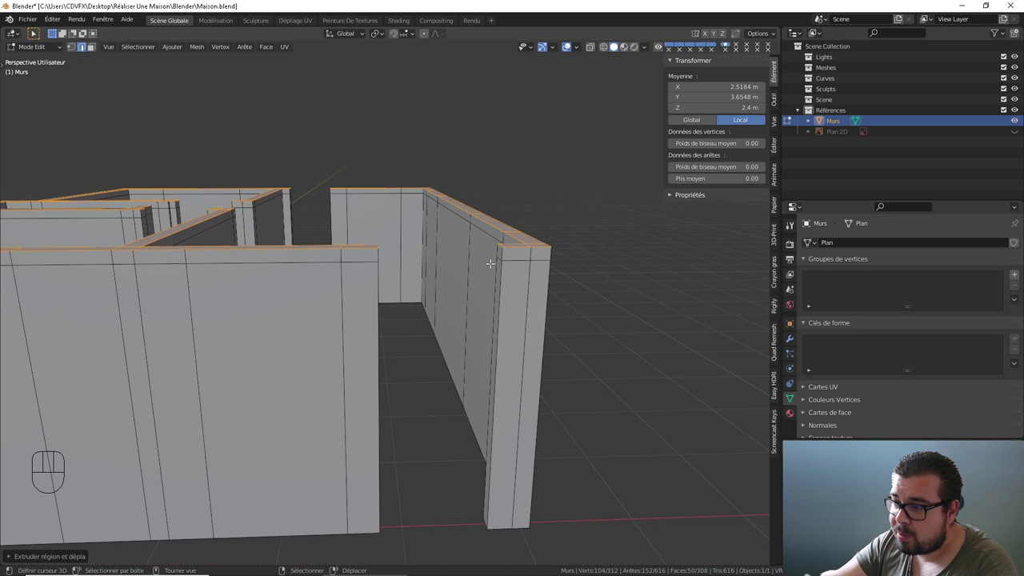
{"action": "left_click_drag", "start_coordinate": [480, 270], "coordinate": [484, 284]}
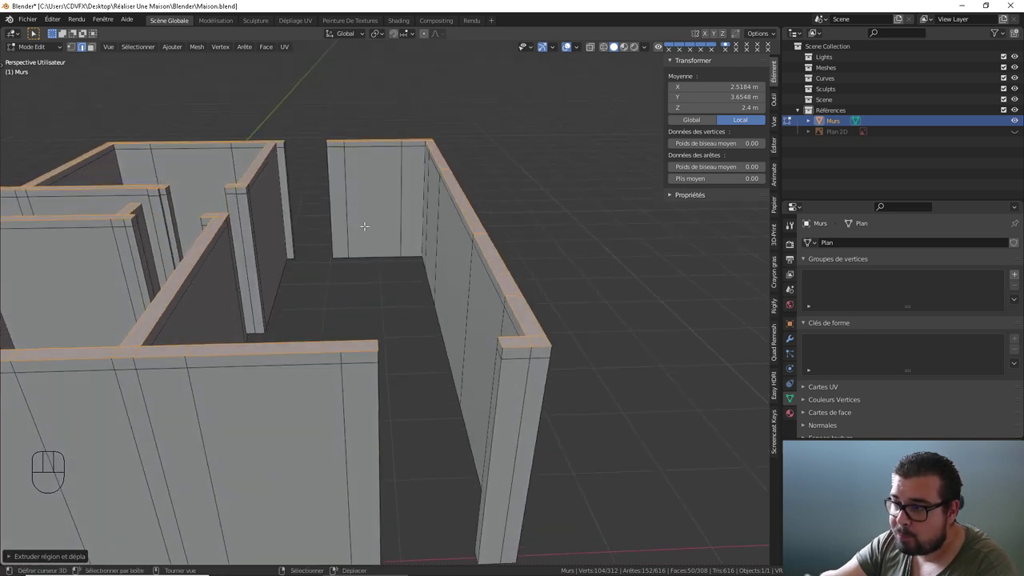
{"action": "middle_click", "coordinate": [376, 220]}
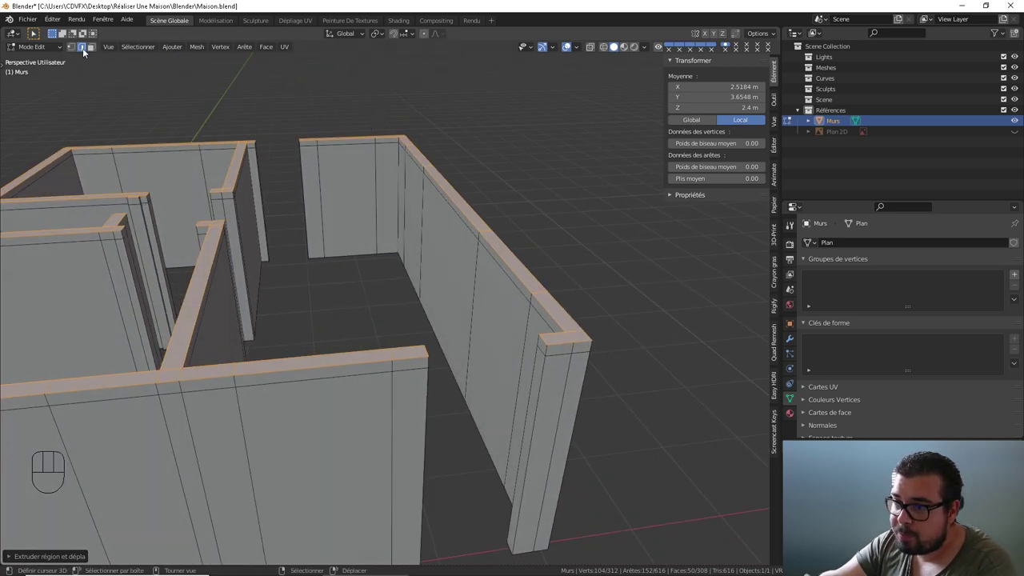
{"action": "left_click", "coordinate": [86, 50]}
{"action": "left_click_drag", "start_coordinate": [396, 169], "coordinate": [443, 173]}
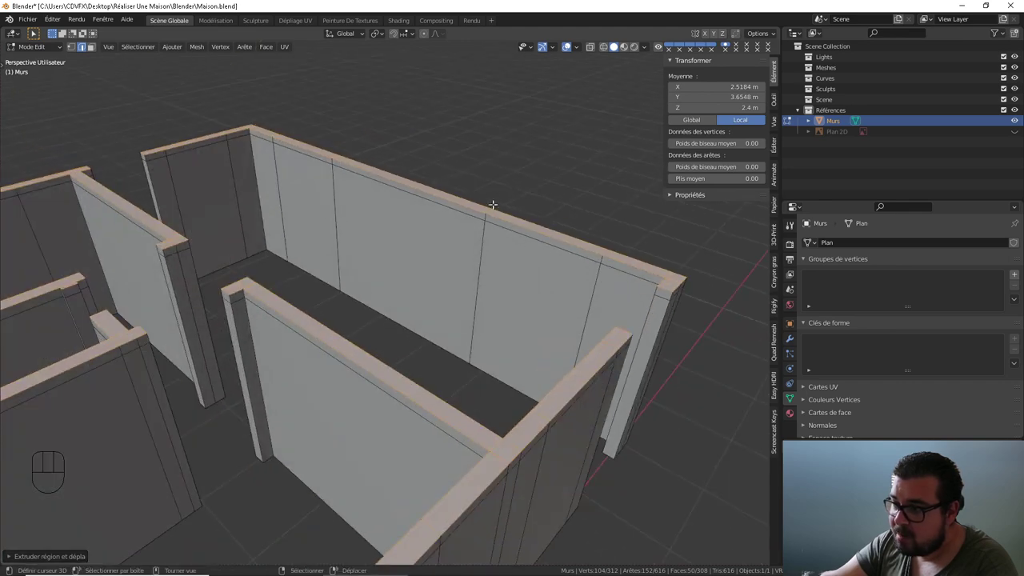
{"action": "right_click", "coordinate": [637, 275]}
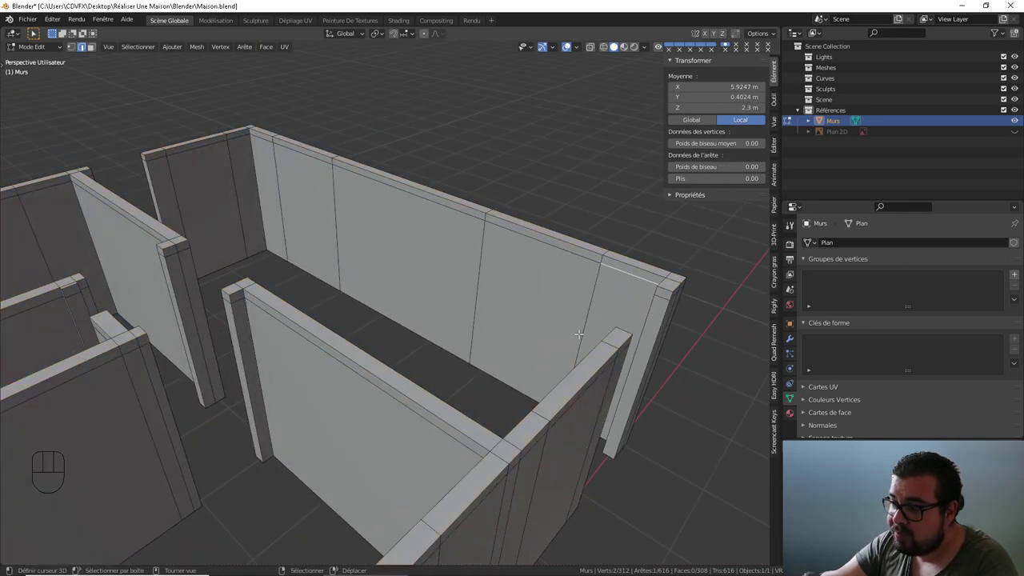
- Orbit along the wall tops and over the rooms to line up the next edges to select
{"action": "left_click_drag", "start_coordinate": [574, 333], "coordinate": [553, 339]}
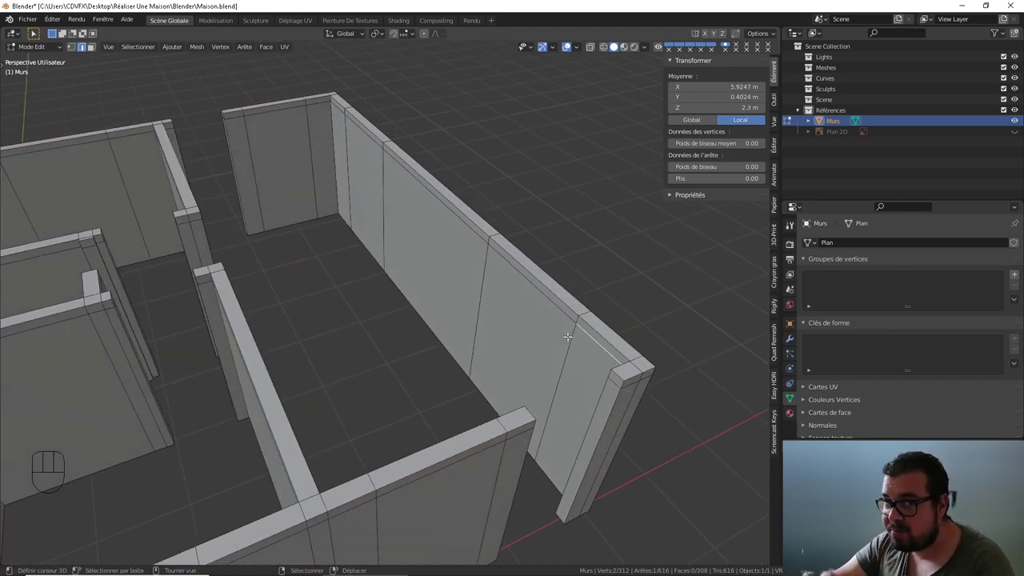
{"action": "left_click_drag", "start_coordinate": [584, 332], "coordinate": [544, 309]}
{"action": "left_click_drag", "start_coordinate": [485, 239], "coordinate": [480, 258]}
{"action": "left_click_drag", "start_coordinate": [442, 258], "coordinate": [336, 288]}
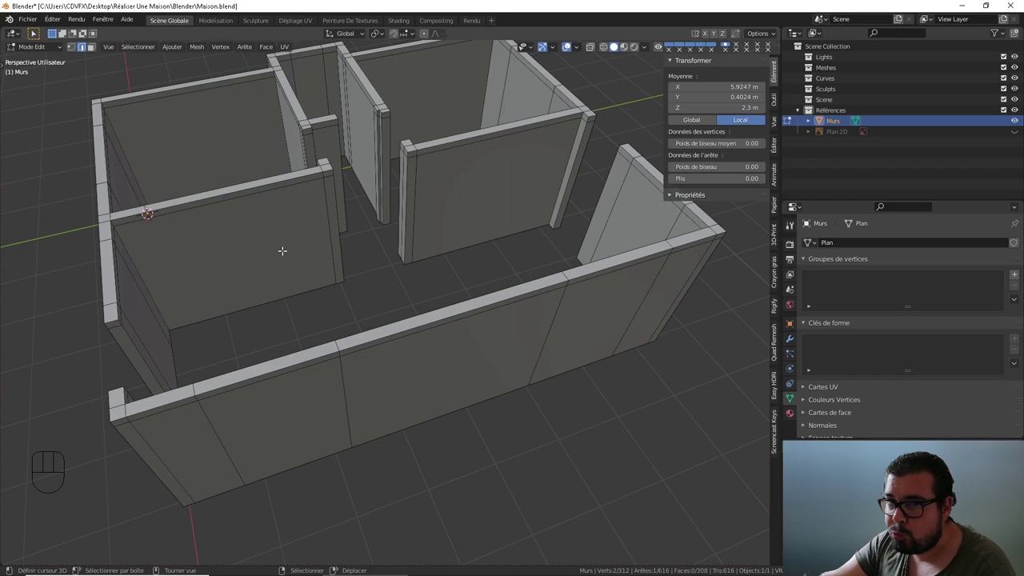
{"action": "left_click_drag", "start_coordinate": [296, 252], "coordinate": [228, 261]}
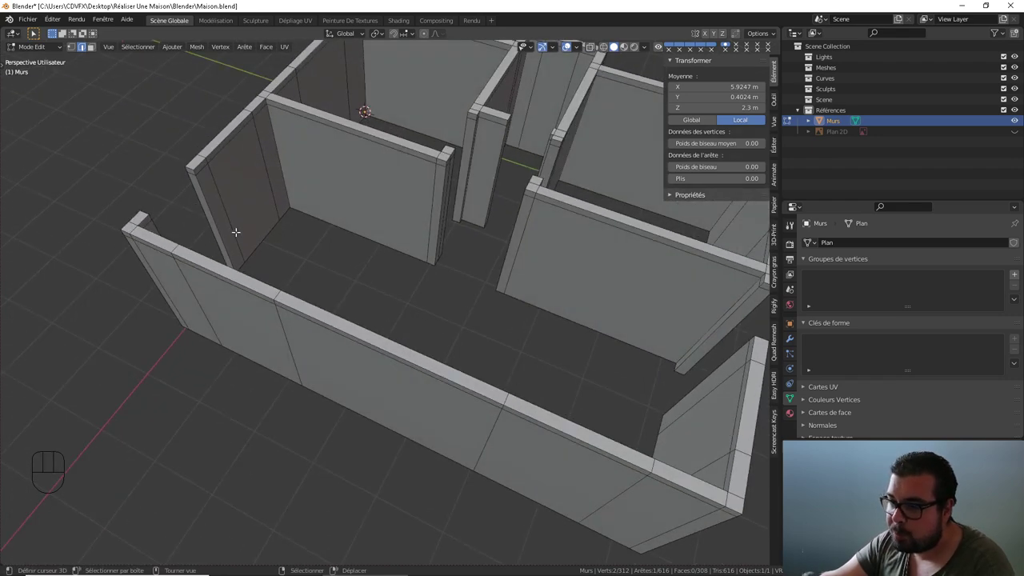
{"action": "left_click_drag", "start_coordinate": [358, 262], "coordinate": [292, 259]}
{"action": "left_click_drag", "start_coordinate": [278, 256], "coordinate": [224, 242]}
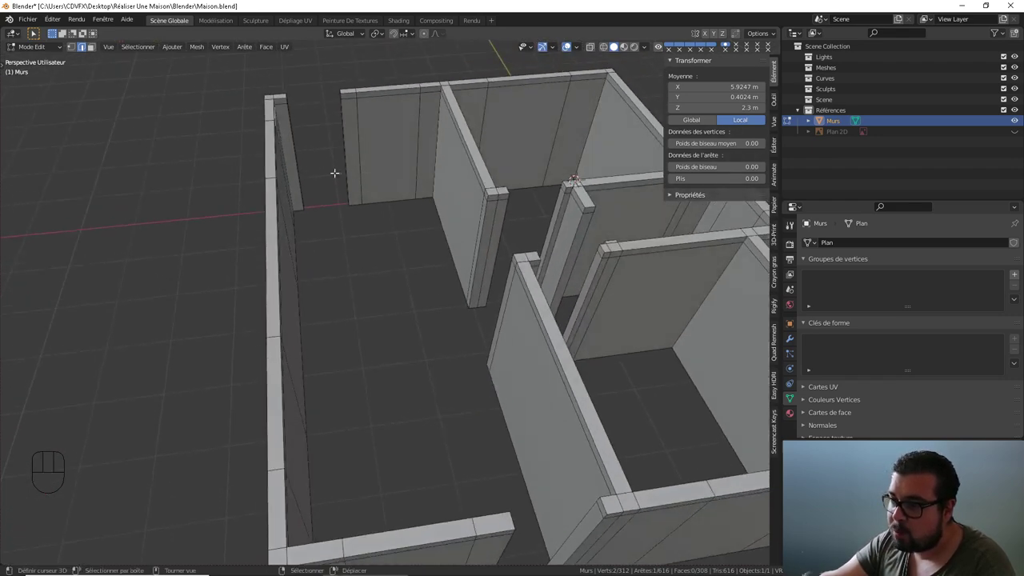
{"action": "left_click_drag", "start_coordinate": [440, 113], "coordinate": [417, 102]}
{"action": "left_click_drag", "start_coordinate": [499, 176], "coordinate": [522, 175]}
- Shift-select the 2.3 m top edges along the first walls of the long main room
{"action": "right_click", "coordinate": [427, 173]}
{"action": "right_click", "coordinate": [360, 121]}
{"action": "right_click", "coordinate": [326, 129]}
{"action": "right_click", "coordinate": [287, 135]}
{"action": "left_click_drag", "start_coordinate": [309, 139], "coordinate": [279, 141]}
{"action": "right_click", "coordinate": [339, 111]}
{"action": "right_click", "coordinate": [329, 122]}
{"action": "left_click_drag", "start_coordinate": [336, 134], "coordinate": [280, 136]}
{"action": "right_click", "coordinate": [413, 172]}
- Continue gathering the room's inner top edges around its far side, orbiting to reach each wall
{"action": "left_click_drag", "start_coordinate": [443, 179], "coordinate": [411, 177]}
{"action": "left_click_drag", "start_coordinate": [562, 184], "coordinate": [405, 191]}
{"action": "left_click_drag", "start_coordinate": [466, 194], "coordinate": [423, 187]}
{"action": "left_click_drag", "start_coordinate": [501, 211], "coordinate": [487, 210]}
{"action": "left_click_drag", "start_coordinate": [444, 203], "coordinate": [391, 193]}
{"action": "right_click", "coordinate": [322, 182]}
{"action": "right_click", "coordinate": [185, 163]}
{"action": "right_click", "coordinate": [117, 149]}
{"action": "left_click_drag", "start_coordinate": [102, 150], "coordinate": [67, 144]}
{"action": "right_click", "coordinate": [375, 89]}
{"action": "right_click", "coordinate": [344, 93]}
{"action": "right_click", "coordinate": [303, 101]}
{"action": "right_click", "coordinate": [296, 96]}
- Add the remaining walls' top edges to bring the selection to 17 edges around the room
{"action": "left_click_drag", "start_coordinate": [326, 100], "coordinate": [302, 96]}
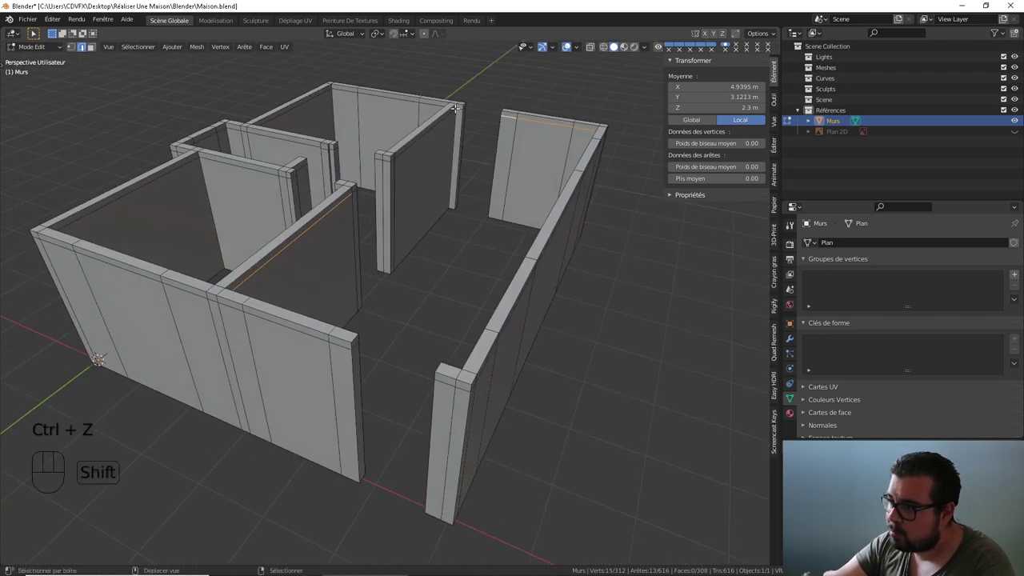
{"action": "right_click", "coordinate": [462, 105]}
{"action": "right_click", "coordinate": [441, 117]}
{"action": "left_click_drag", "start_coordinate": [382, 159], "coordinate": [375, 157]}
{"action": "left_click_drag", "start_coordinate": [525, 184], "coordinate": [463, 188]}
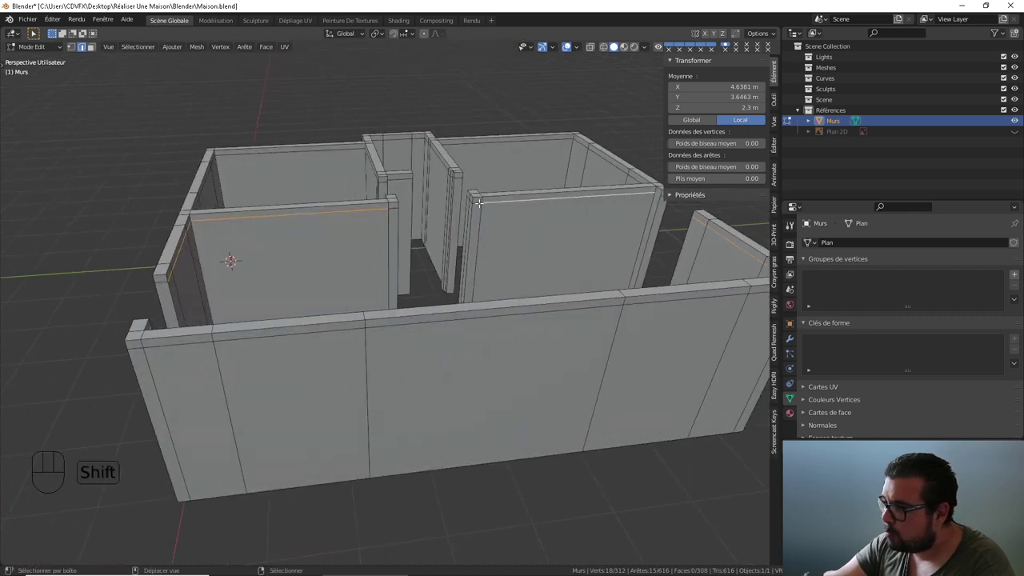
{"action": "right_click", "coordinate": [479, 200]}
{"action": "right_click", "coordinate": [398, 205]}
{"action": "left_click_drag", "start_coordinate": [479, 195], "coordinate": [545, 218]}
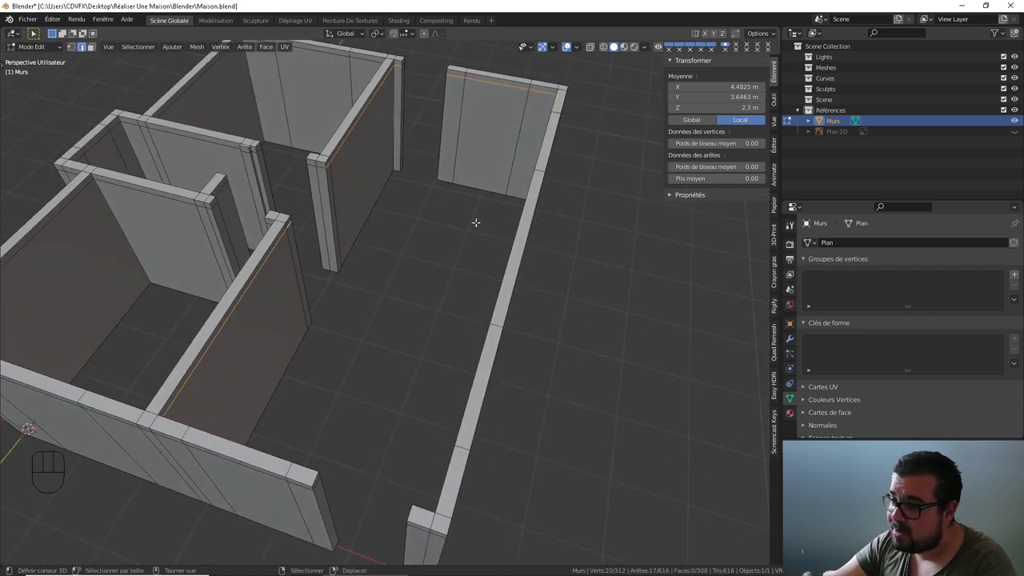
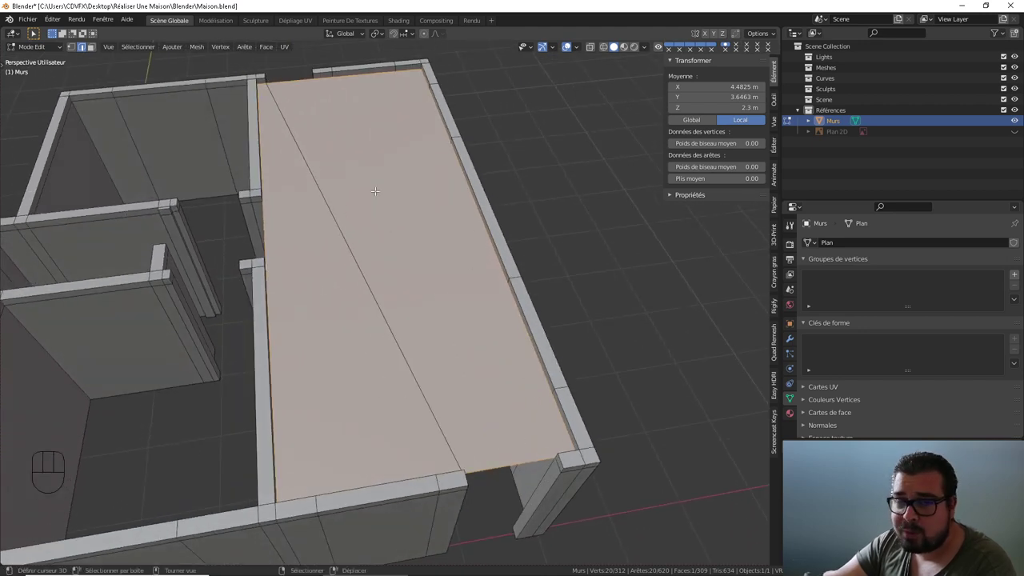
{"action": "left_click", "coordinate": [72, 55]}
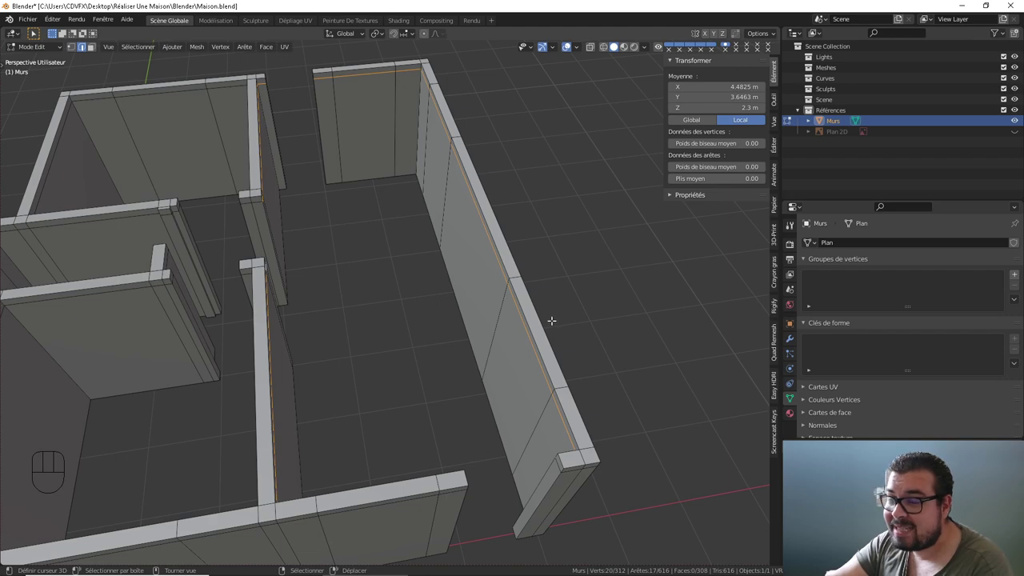
{"action": "left_click_drag", "start_coordinate": [520, 321], "coordinate": [553, 315]}
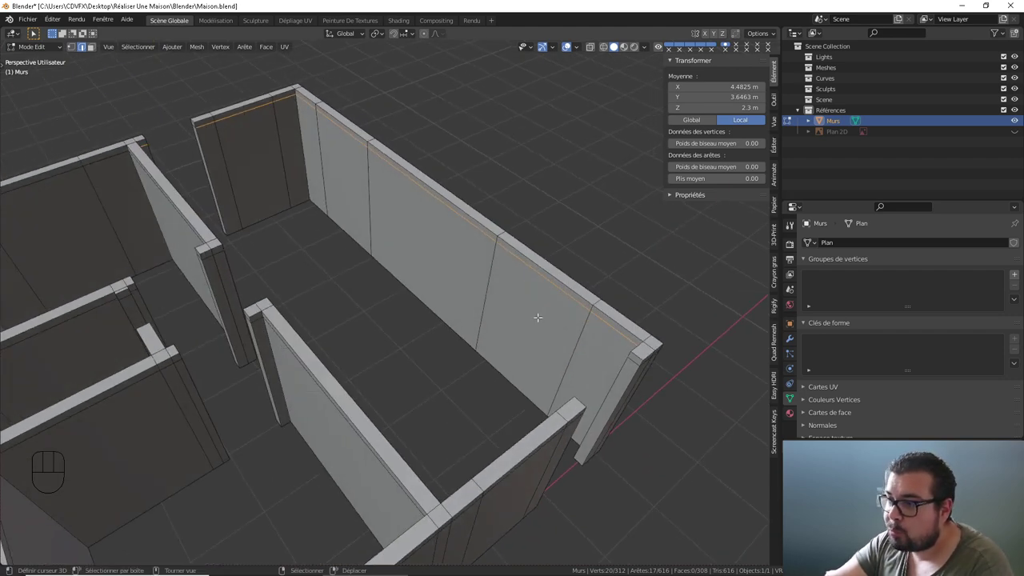
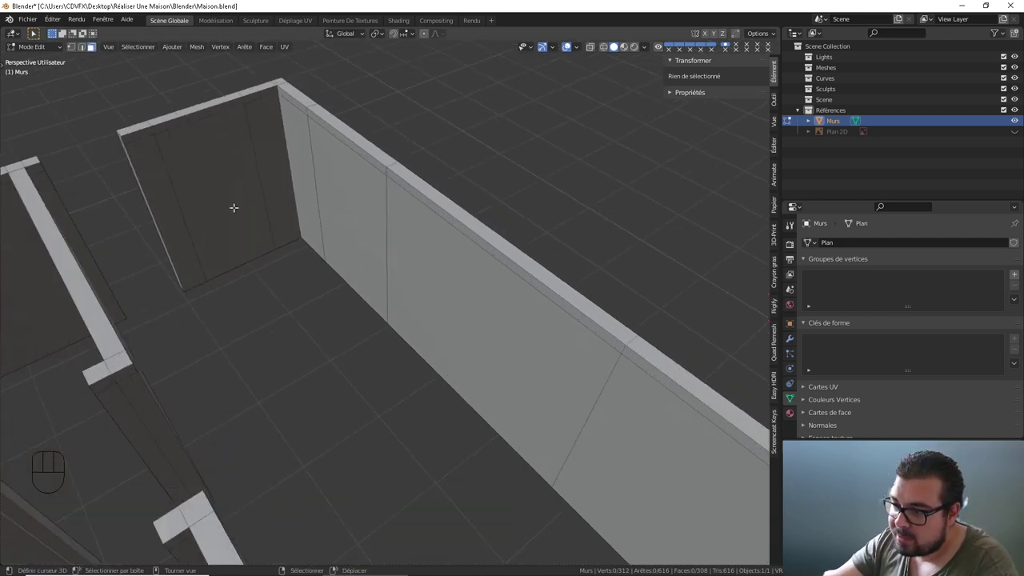
- Select a wall-end top face and extend the selection by shortest path along the first walls' tops
{"action": "right_click", "coordinate": [136, 132]}
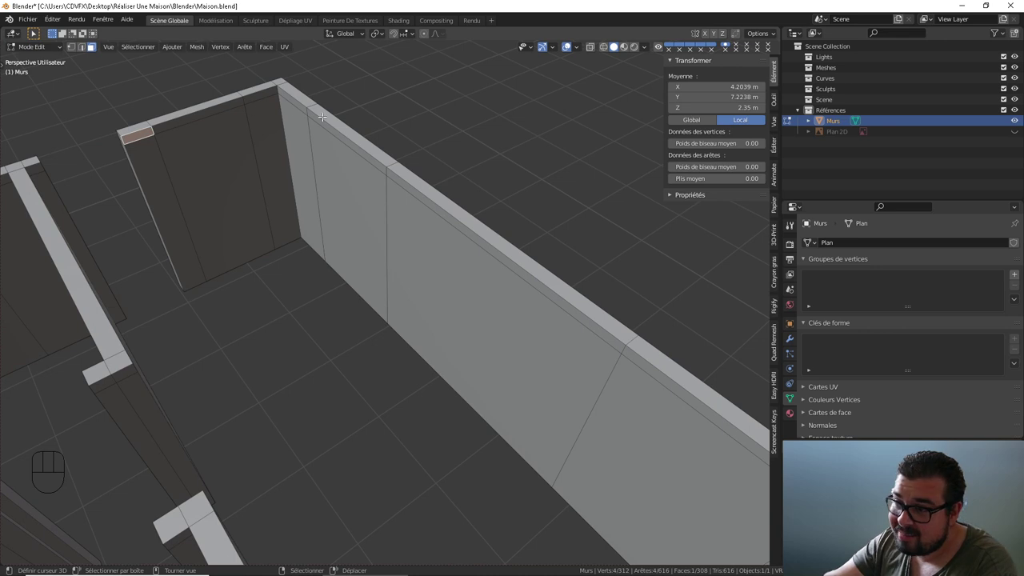
{"action": "right_click", "coordinate": [420, 190]}
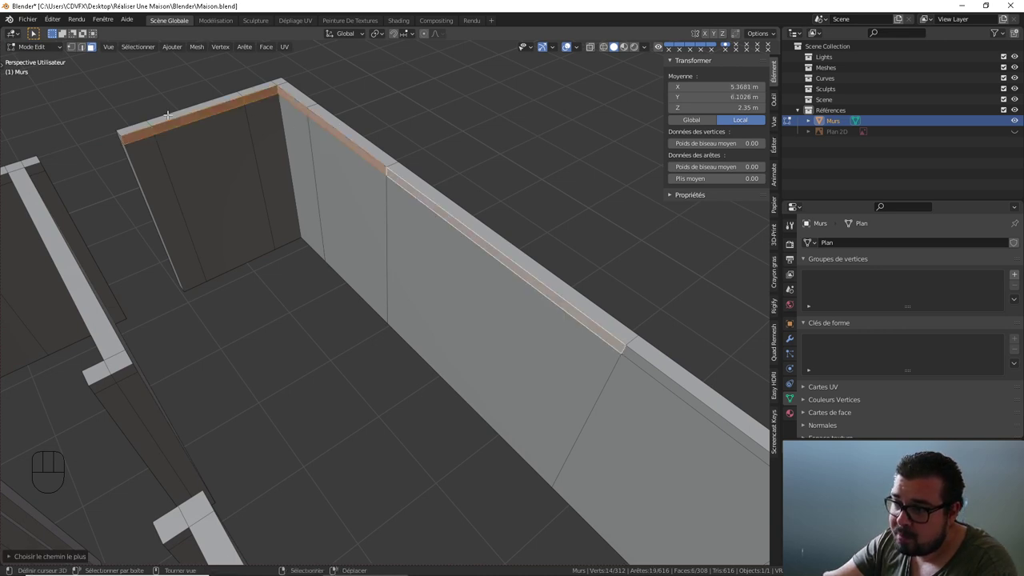
{"action": "left_click_drag", "start_coordinate": [547, 260], "coordinate": [440, 176]}
{"action": "left_click_drag", "start_coordinate": [458, 182], "coordinate": [513, 188]}
{"action": "left_click_drag", "start_coordinate": [514, 179], "coordinate": [414, 162]}
{"action": "left_click_drag", "start_coordinate": [454, 167], "coordinate": [472, 160]}
{"action": "right_click", "coordinate": [489, 196]}
{"action": "left_click_drag", "start_coordinate": [491, 198], "coordinate": [511, 171]}
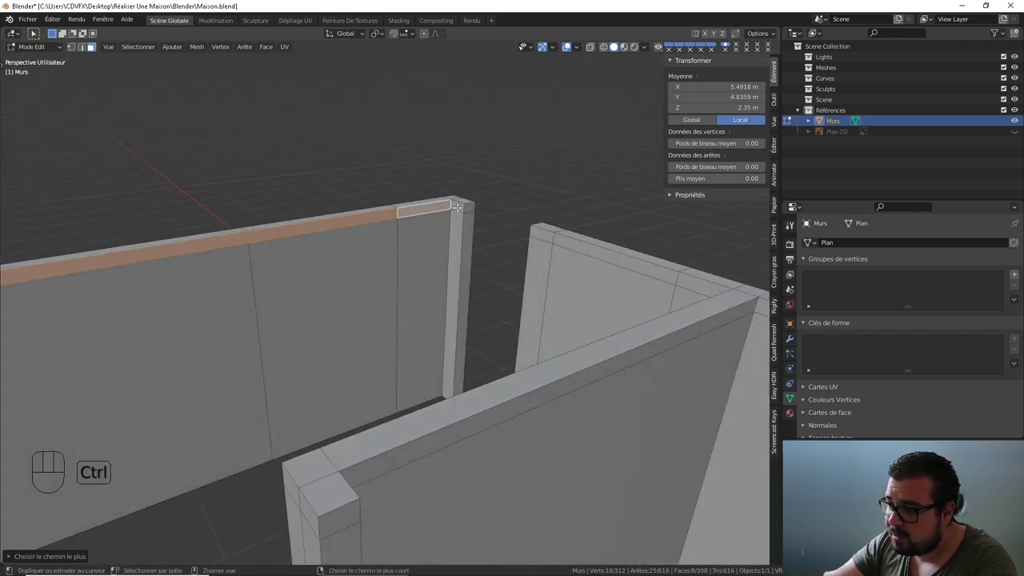
{"action": "right_click", "coordinate": [459, 204]}
{"action": "left_click_drag", "start_coordinate": [465, 208], "coordinate": [511, 211]}
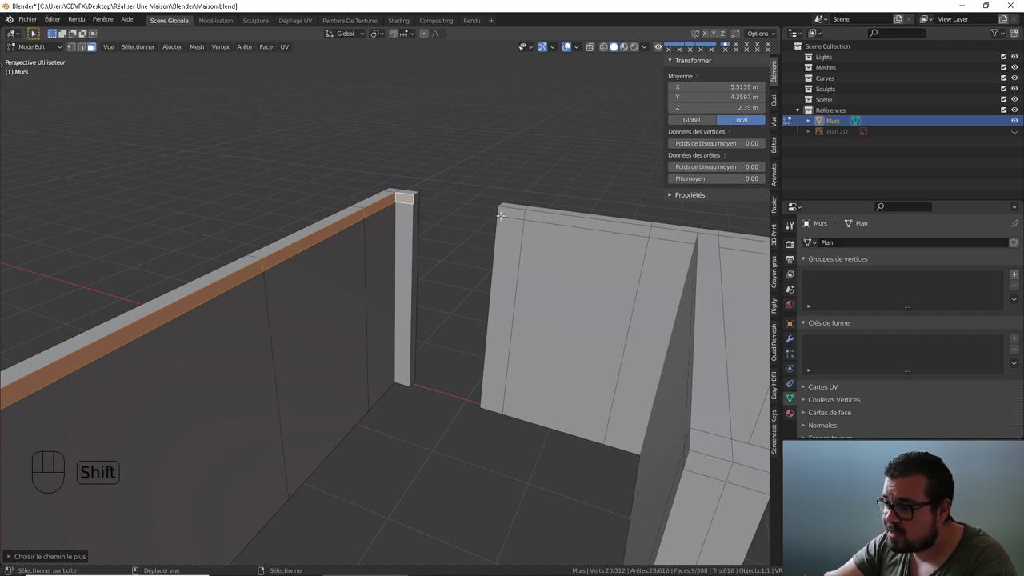
{"action": "right_click", "coordinate": [515, 211]}
- Extend the top-face selection across the next walls and reposition the view near a wall corner
{"action": "left_click_drag", "start_coordinate": [513, 213], "coordinate": [567, 209]}
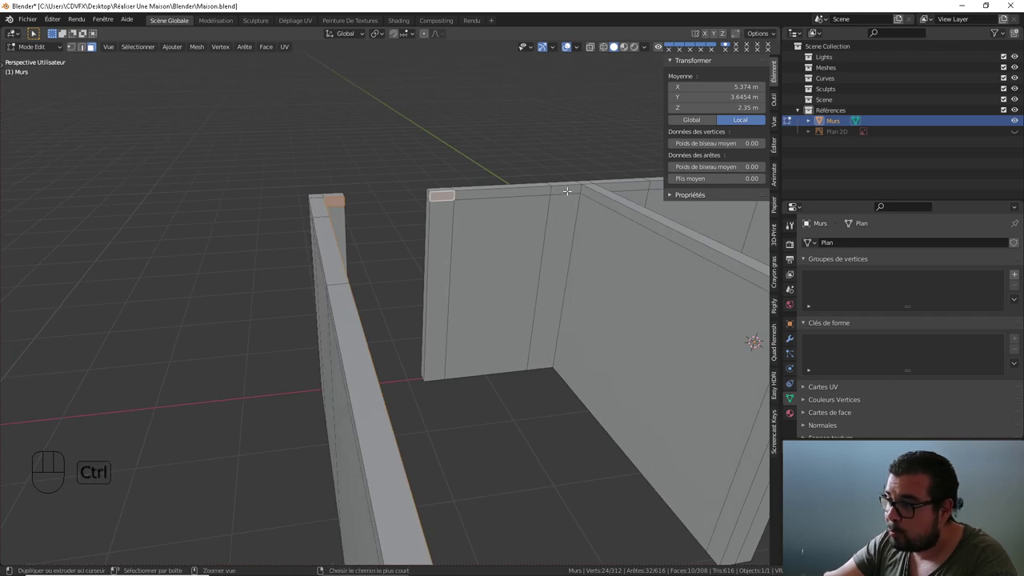
{"action": "right_click", "coordinate": [569, 187]}
{"action": "right_click", "coordinate": [654, 221]}
{"action": "left_click_drag", "start_coordinate": [662, 239], "coordinate": [702, 243]}
{"action": "left_click_drag", "start_coordinate": [666, 238], "coordinate": [549, 221]}
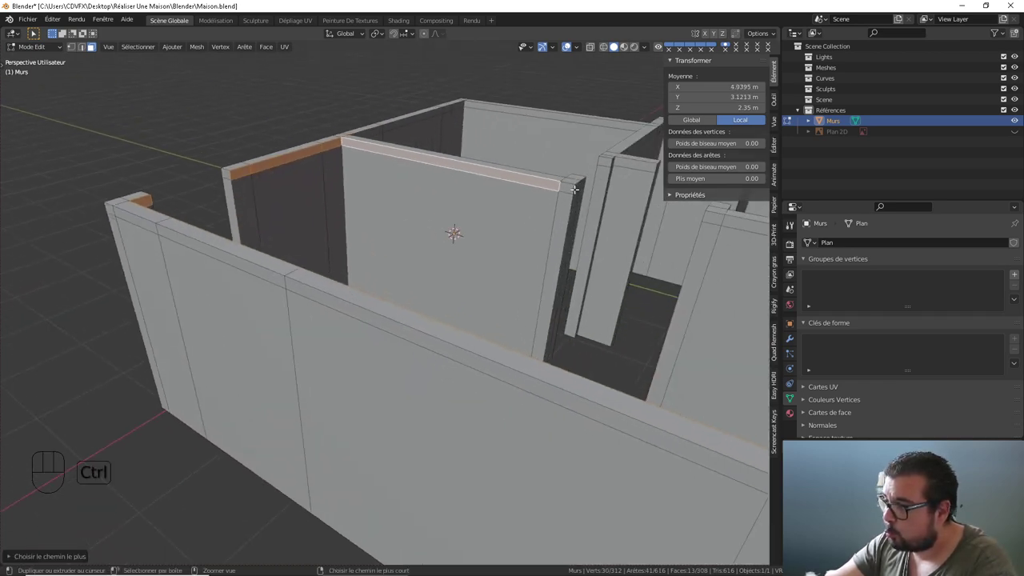
{"action": "right_click", "coordinate": [569, 187]}
{"action": "left_click_drag", "start_coordinate": [617, 223], "coordinate": [507, 208]}
{"action": "left_click_drag", "start_coordinate": [506, 208], "coordinate": [471, 199]}
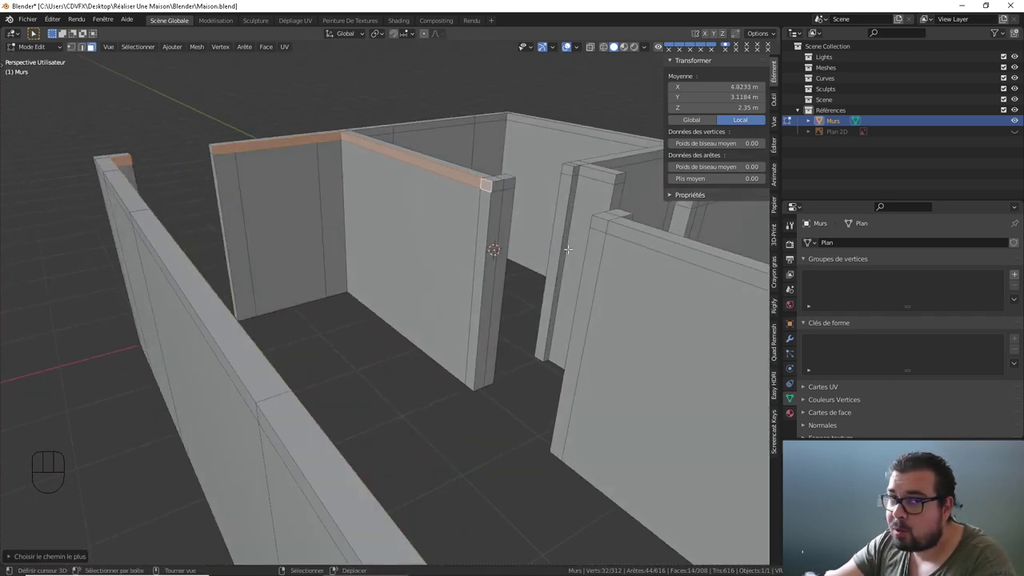
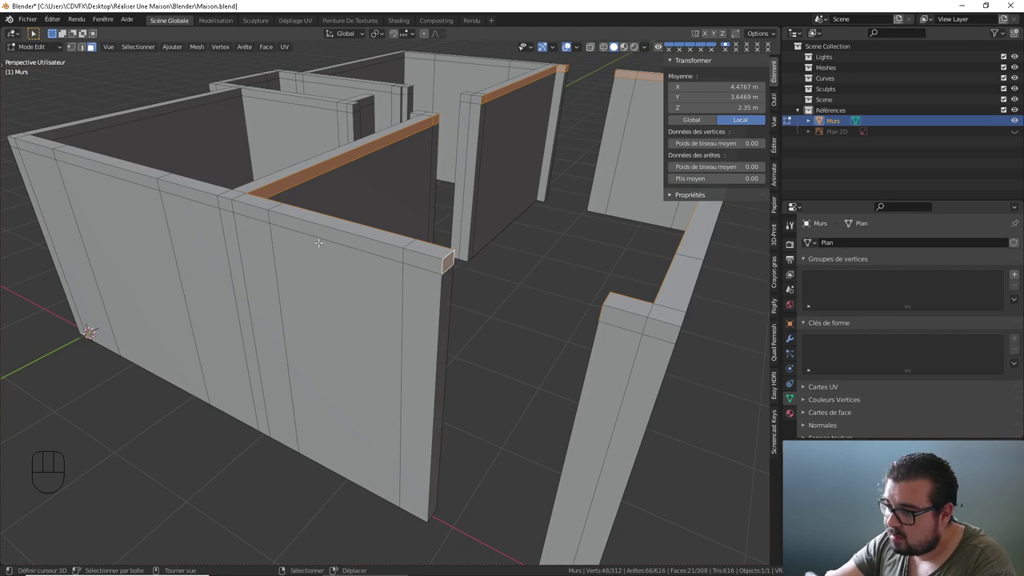
{"action": "left_click_drag", "start_coordinate": [397, 233], "coordinate": [345, 227]}
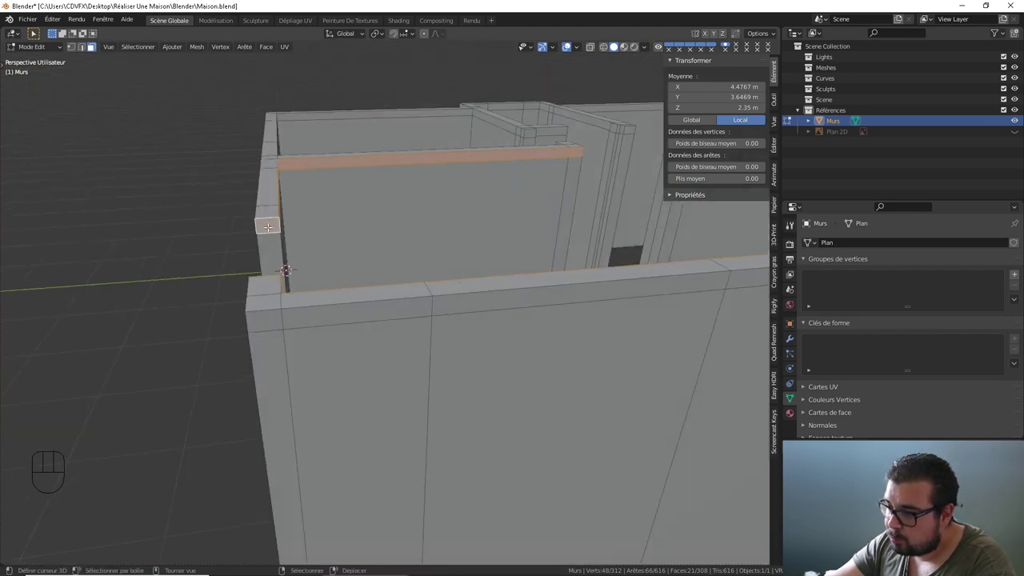
{"action": "left_click_drag", "start_coordinate": [286, 219], "coordinate": [309, 219]}
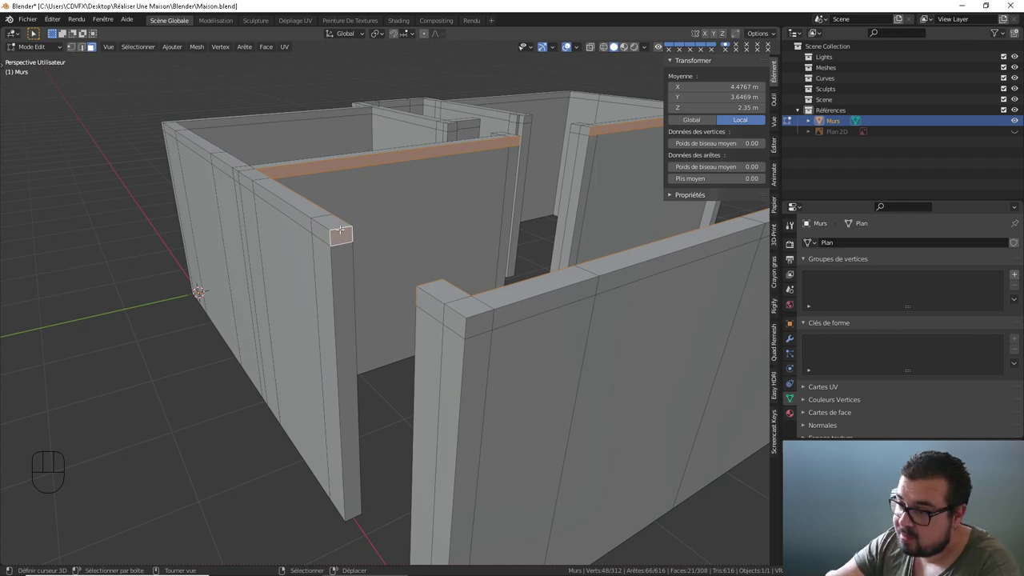
{"action": "left_click_drag", "start_coordinate": [380, 197], "coordinate": [476, 204]}
{"action": "middle_click", "coordinate": [433, 225]}
{"action": "left_click_drag", "start_coordinate": [434, 245], "coordinate": [373, 240]}
- Carry the top-strip selection onward wall by wall around the middle of the house
{"action": "right_click", "coordinate": [355, 218]}
{"action": "left_click_drag", "start_coordinate": [367, 213], "coordinate": [367, 213]}
{"action": "left_click_drag", "start_coordinate": [389, 208], "coordinate": [325, 211]}
{"action": "left_click_drag", "start_coordinate": [401, 207], "coordinate": [404, 207]}
{"action": "left_click_drag", "start_coordinate": [458, 192], "coordinate": [349, 191]}
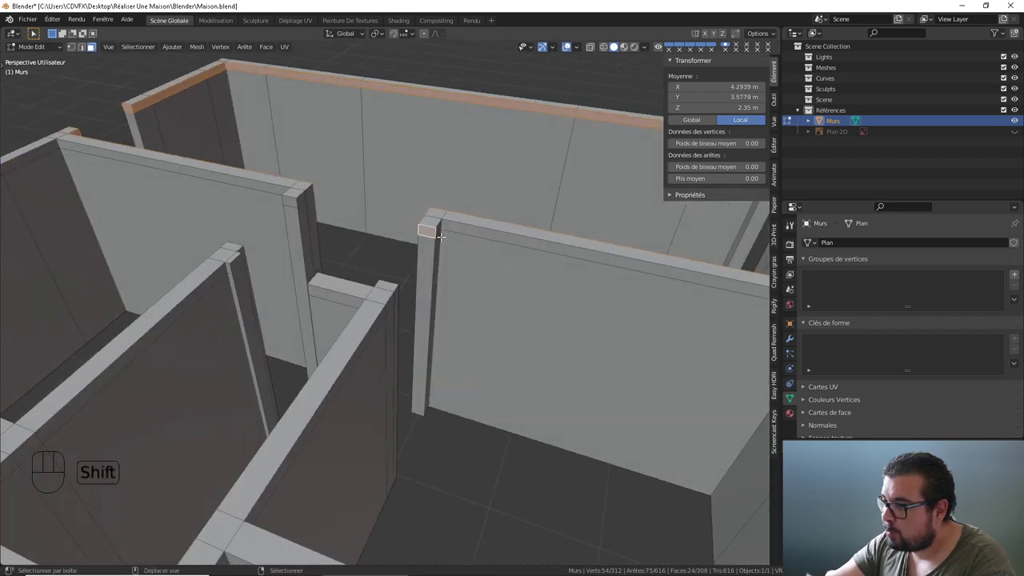
{"action": "right_click", "coordinate": [441, 226]}
{"action": "right_click", "coordinate": [465, 228]}
{"action": "left_click_drag", "start_coordinate": [562, 240], "coordinate": [654, 225]}
{"action": "left_click_drag", "start_coordinate": [608, 226], "coordinate": [507, 239]}
{"action": "right_click", "coordinate": [543, 160]}
{"action": "left_click_drag", "start_coordinate": [555, 168], "coordinate": [595, 165]}
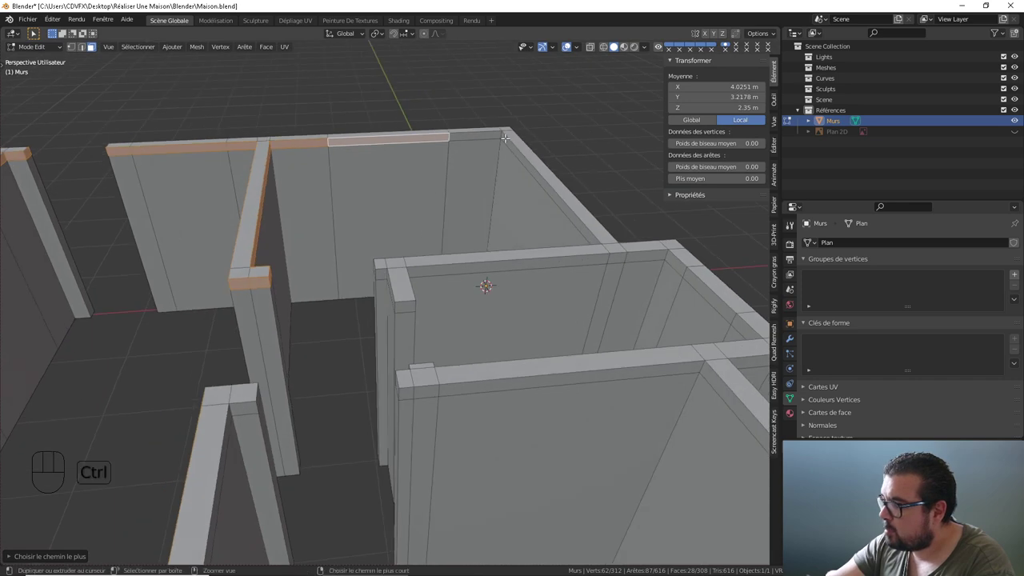
- Keep adding successive wall tops to the selection through the interior partitions
{"action": "right_click", "coordinate": [496, 130]}
{"action": "left_click_drag", "start_coordinate": [495, 161], "coordinate": [547, 160]}
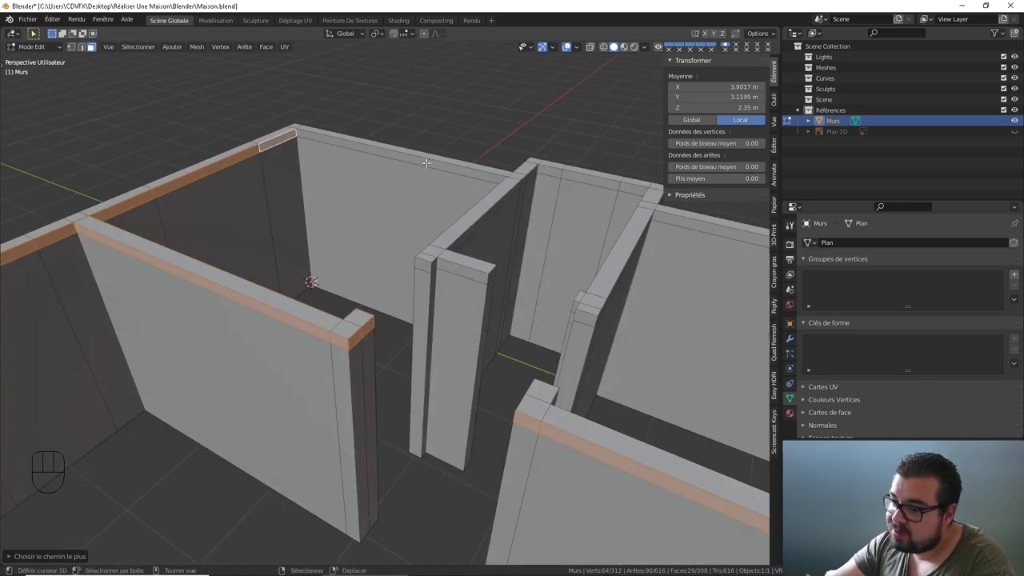
{"action": "right_click", "coordinate": [428, 159]}
{"action": "left_click_drag", "start_coordinate": [435, 175], "coordinate": [531, 171]}
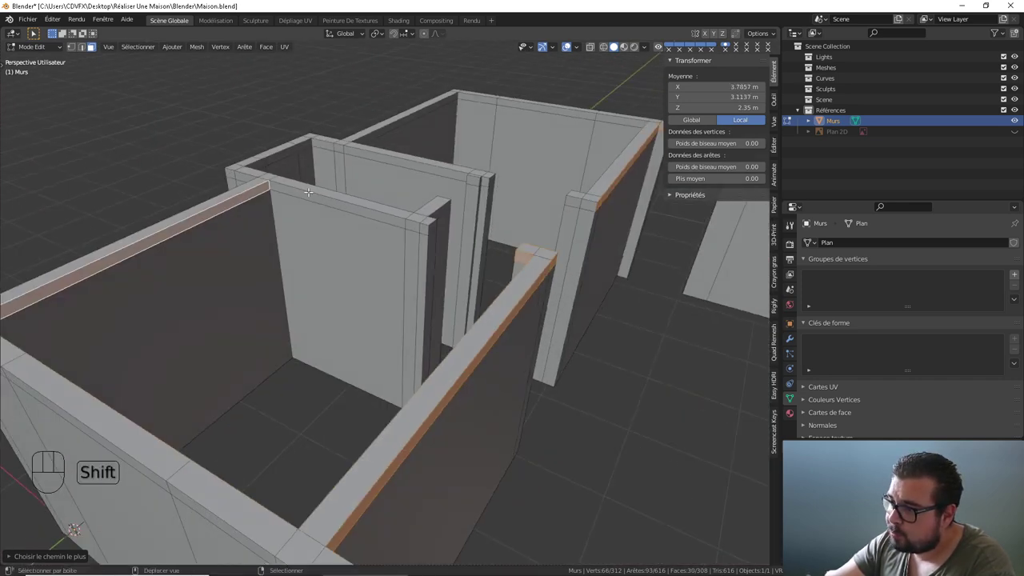
{"action": "right_click", "coordinate": [310, 194]}
{"action": "right_click", "coordinate": [428, 226]}
{"action": "left_click_drag", "start_coordinate": [419, 226], "coordinate": [360, 227]}
{"action": "right_click", "coordinate": [441, 249]}
{"action": "left_click_drag", "start_coordinate": [462, 248], "coordinate": [396, 236]}
{"action": "right_click", "coordinate": [416, 253]}
{"action": "left_click_drag", "start_coordinate": [437, 260], "coordinate": [464, 270]}
{"action": "right_click", "coordinate": [467, 269]}
- Select the last walls' top strips, reaching 135 edges and 44 faces gathered
{"action": "left_click_drag", "start_coordinate": [460, 262], "coordinate": [361, 261]}
{"action": "left_click_drag", "start_coordinate": [340, 259], "coordinate": [357, 259]}
{"action": "right_click", "coordinate": [405, 265]}
{"action": "left_click_drag", "start_coordinate": [463, 273], "coordinate": [523, 274]}
{"action": "right_click", "coordinate": [656, 246]}
{"action": "left_click_drag", "start_coordinate": [593, 247], "coordinate": [473, 248]}
{"action": "left_click_drag", "start_coordinate": [494, 251], "coordinate": [580, 258]}
{"action": "right_click", "coordinate": [566, 213]}
{"action": "left_click_drag", "start_coordinate": [551, 227], "coordinate": [605, 226]}
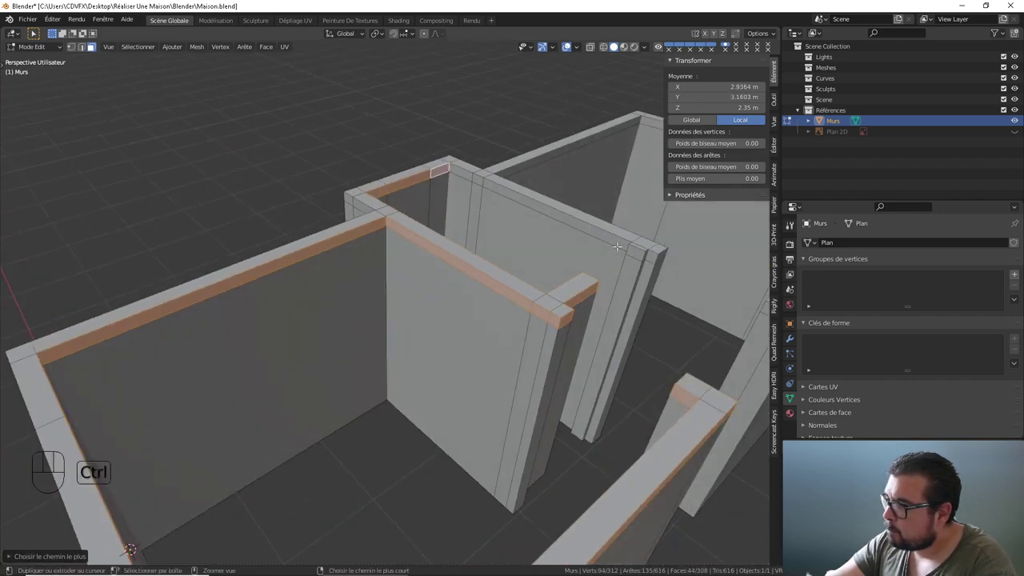
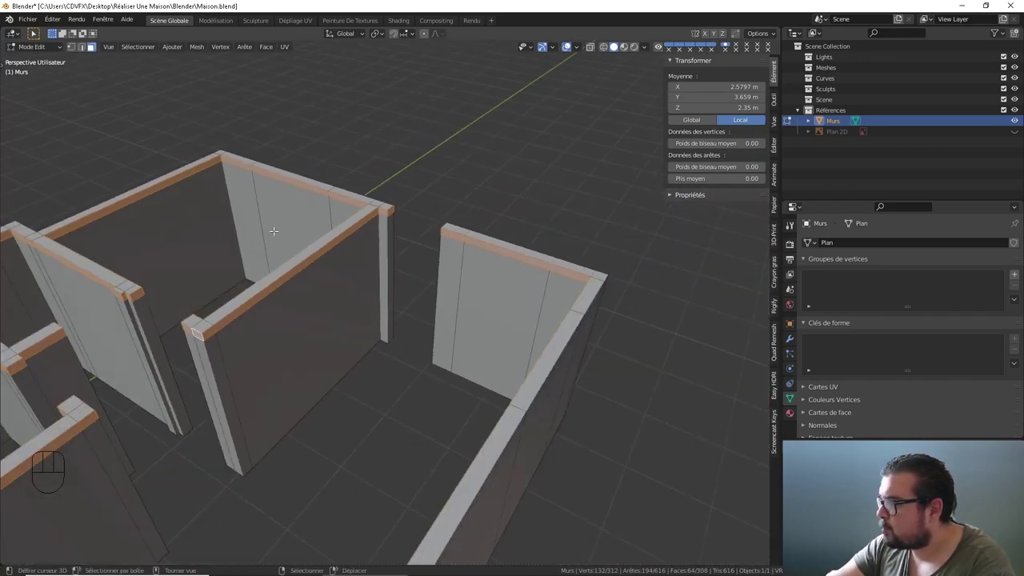
- Check the selected wall-top faces and delete them, leaving the wall tops open
{"action": "left_click_drag", "start_coordinate": [276, 232], "coordinate": [404, 187]}
{"action": "left_click_drag", "start_coordinate": [328, 224], "coordinate": [352, 206]}
{"action": "left_click_drag", "start_coordinate": [364, 211], "coordinate": [315, 214]}
{"action": "left_click_drag", "start_coordinate": [331, 213], "coordinate": [446, 236]}
{"action": "left_click_drag", "start_coordinate": [425, 235], "coordinate": [402, 233]}
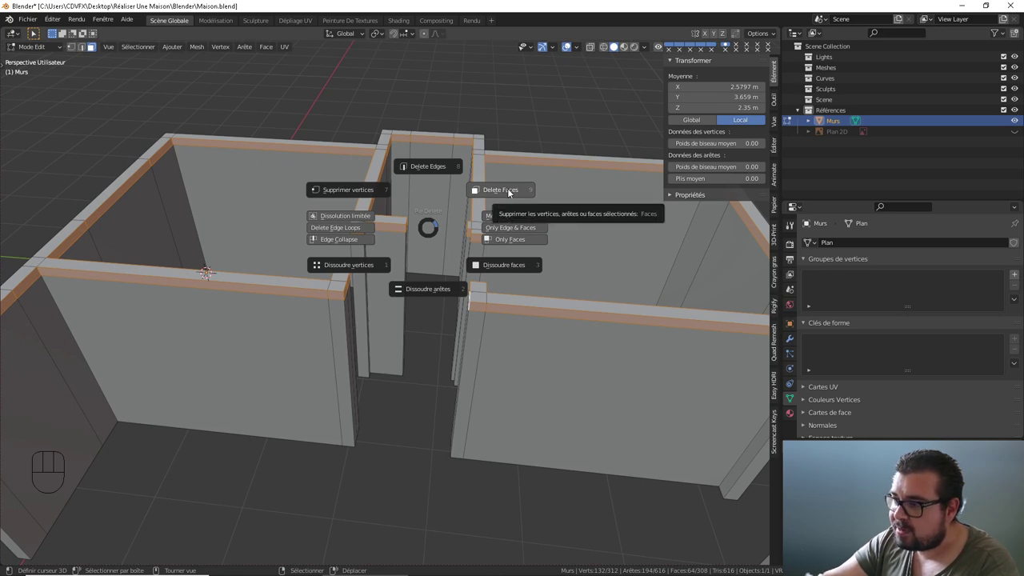
{"action": "left_click_drag", "start_coordinate": [453, 232], "coordinate": [362, 215]}
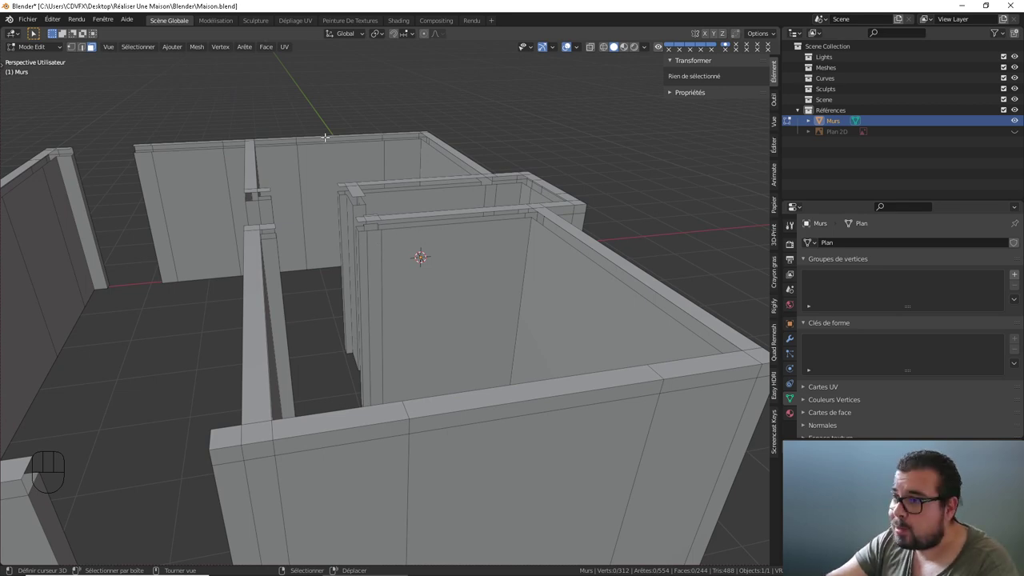
{"action": "left_click", "coordinate": [86, 48]}
- Orbit around the house to inspect the open wall tops
{"action": "left_click_drag", "start_coordinate": [230, 130], "coordinate": [324, 232]}
{"action": "left_click_drag", "start_coordinate": [342, 241], "coordinate": [399, 237]}
{"action": "left_click_drag", "start_coordinate": [301, 267], "coordinate": [376, 245]}
{"action": "left_click_drag", "start_coordinate": [354, 256], "coordinate": [302, 263]}
{"action": "middle_click", "coordinate": [303, 258]}
{"action": "left_click_drag", "start_coordinate": [313, 262], "coordinate": [334, 246]}
{"action": "left_click_drag", "start_coordinate": [362, 256], "coordinate": [395, 249]}
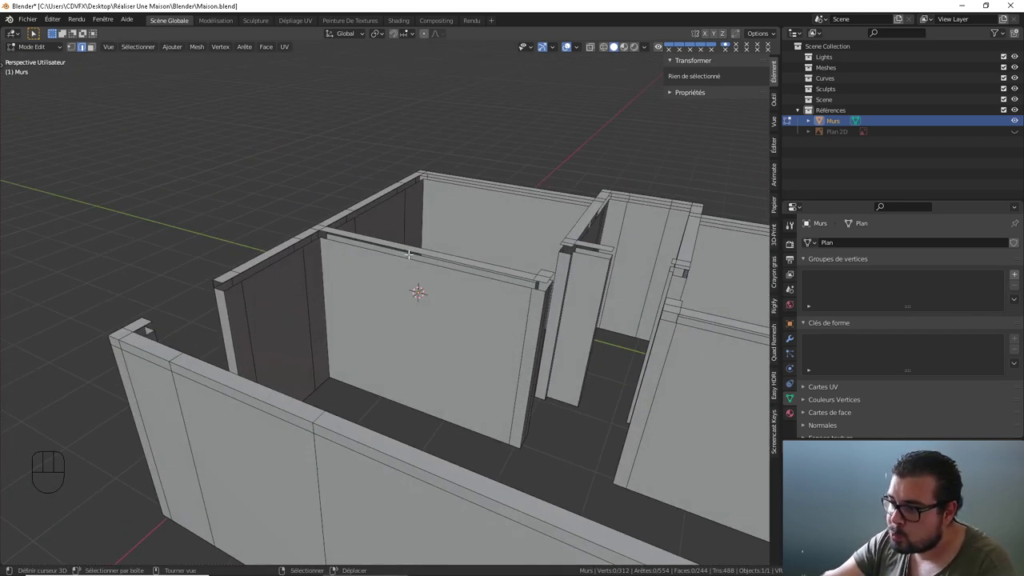
{"action": "left_click_drag", "start_coordinate": [445, 264], "coordinate": [402, 269]}
{"action": "left_click_drag", "start_coordinate": [448, 296], "coordinate": [473, 270]}
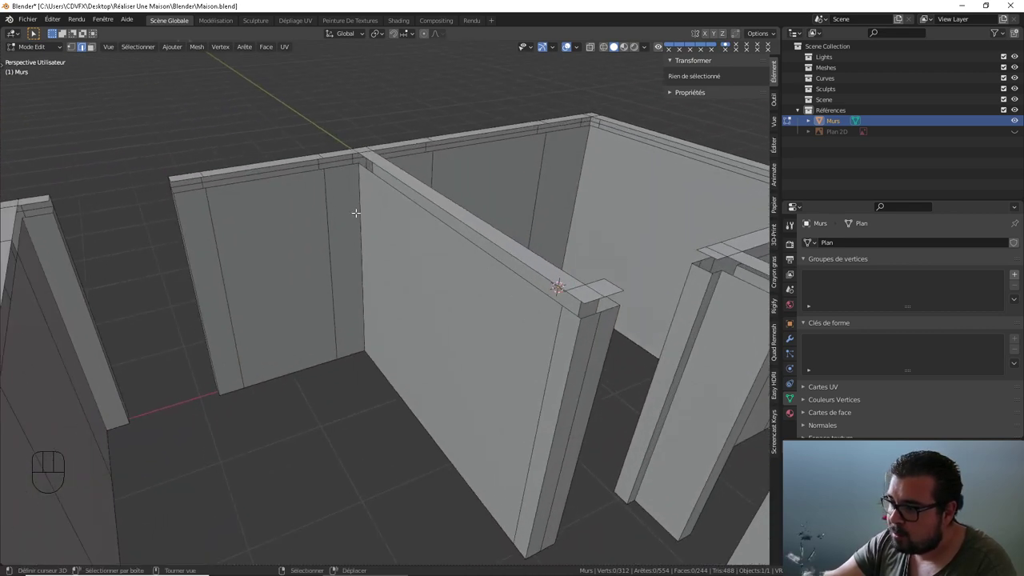
- Select the top edge of the interior partition wall
{"action": "left_click_drag", "start_coordinate": [248, 236], "coordinate": [150, 241]}
{"action": "left_click_drag", "start_coordinate": [164, 234], "coordinate": [258, 226]}
{"action": "right_click", "coordinate": [269, 165]}
{"action": "right_click", "coordinate": [154, 240]}
{"action": "right_click", "coordinate": [266, 187]}
{"action": "right_click", "coordinate": [160, 253]}
{"action": "right_click", "coordinate": [266, 188]}
{"action": "right_click", "coordinate": [170, 243]}
{"action": "left_click_drag", "start_coordinate": [213, 220], "coordinate": [251, 224]}
{"action": "right_click", "coordinate": [185, 220]}
{"action": "left_click_drag", "start_coordinate": [452, 250], "coordinate": [478, 246]}
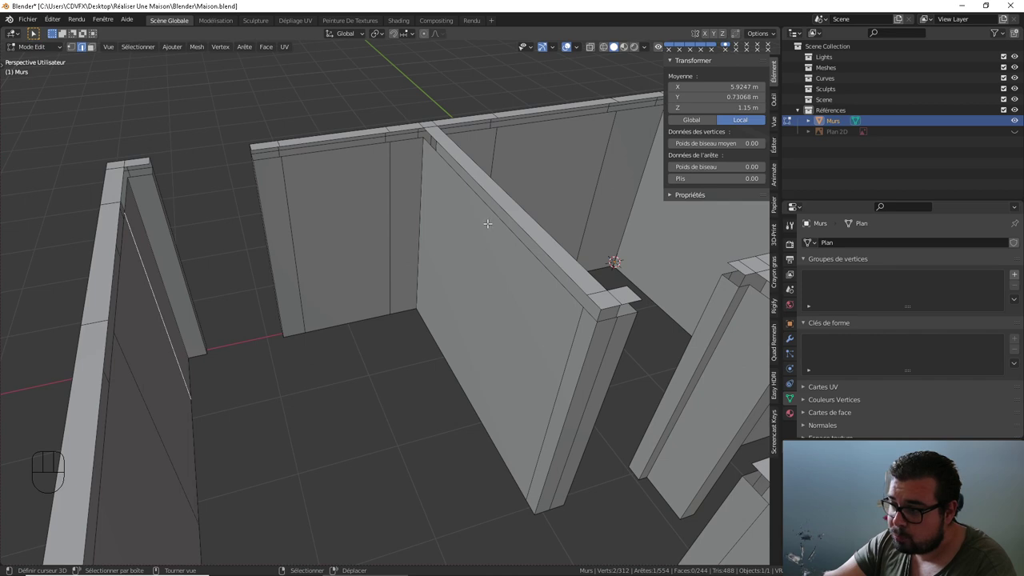
{"action": "left_click_drag", "start_coordinate": [232, 308], "coordinate": [179, 301]}
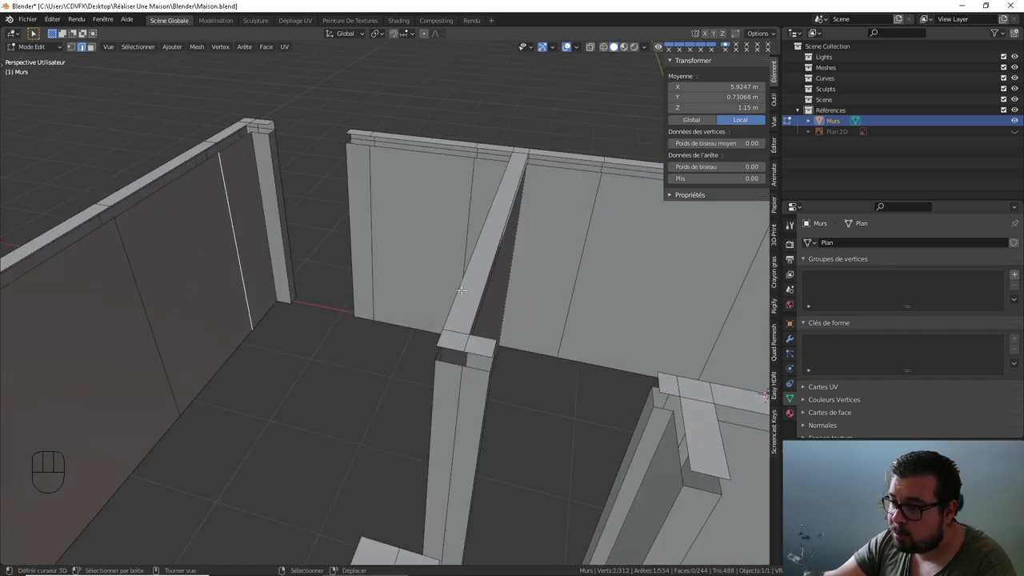
- Loop-cut the partition wall top with 2 cuts and select the new cut edge
{"action": "left_click_drag", "start_coordinate": [463, 287], "coordinate": [510, 282]}
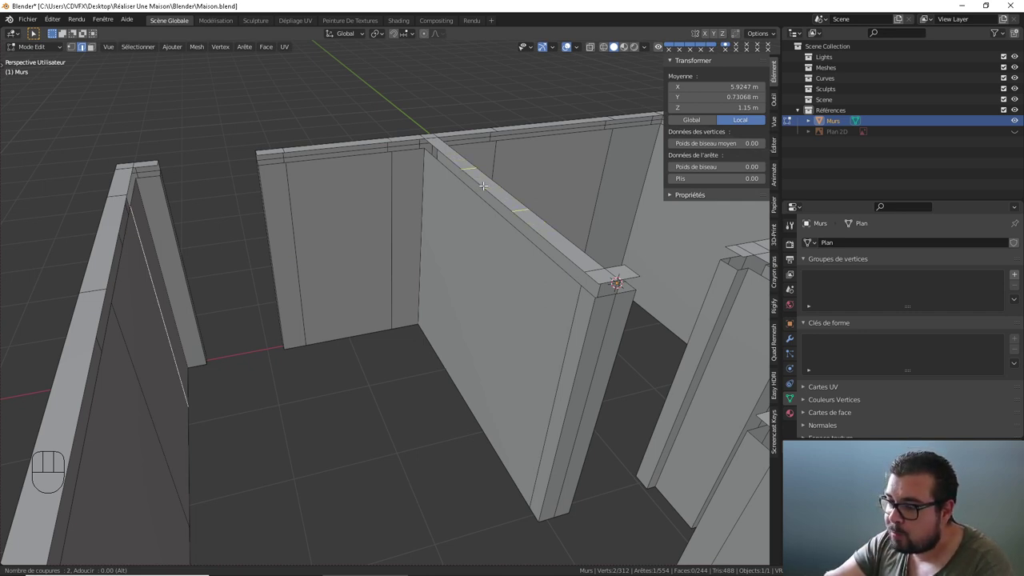
{"action": "left_click_drag", "start_coordinate": [376, 227], "coordinate": [452, 222]}
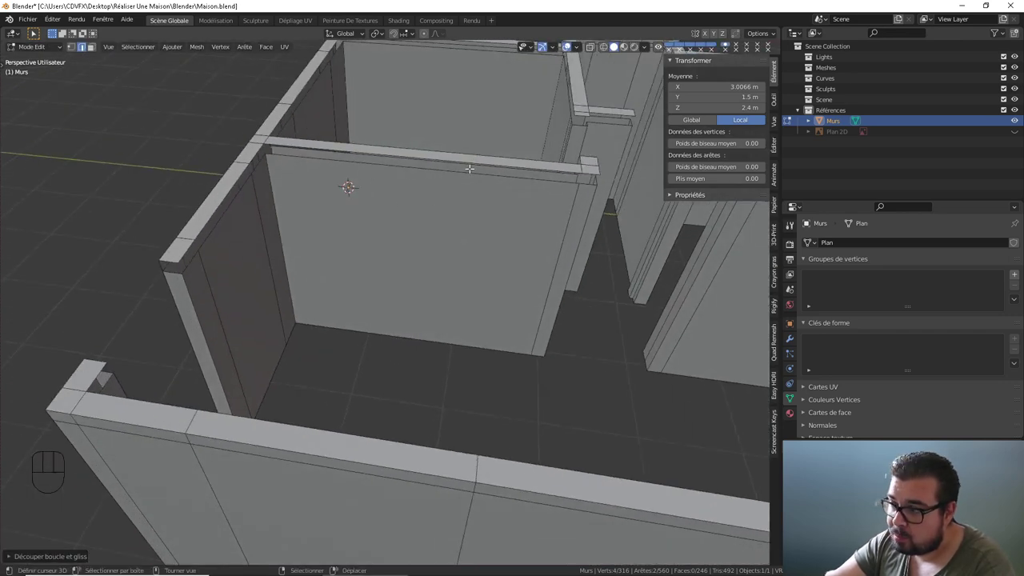
{"action": "left_click_drag", "start_coordinate": [423, 208], "coordinate": [456, 216]}
{"action": "left_click_drag", "start_coordinate": [445, 260], "coordinate": [392, 245]}
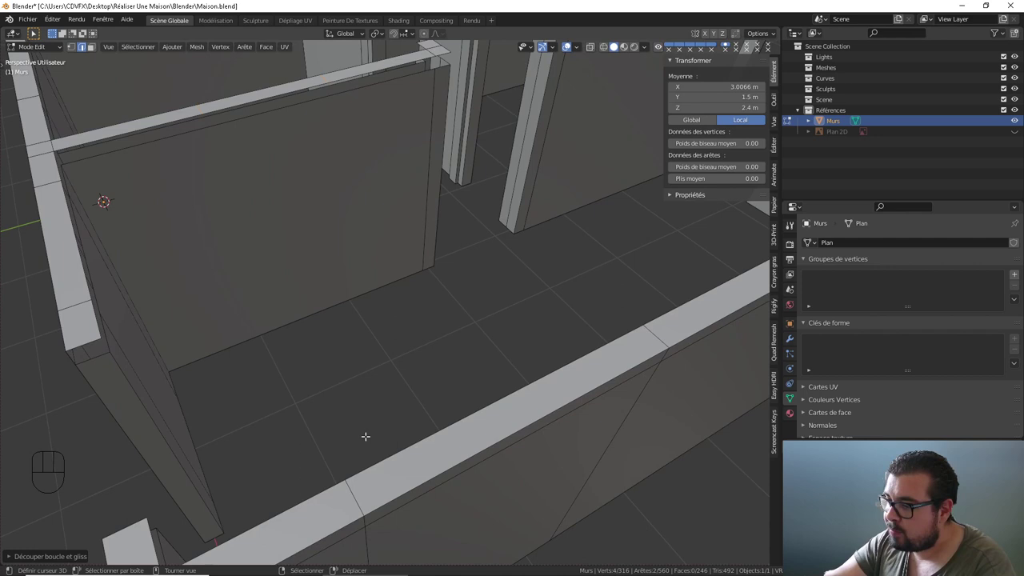
{"action": "right_click", "coordinate": [355, 493]}
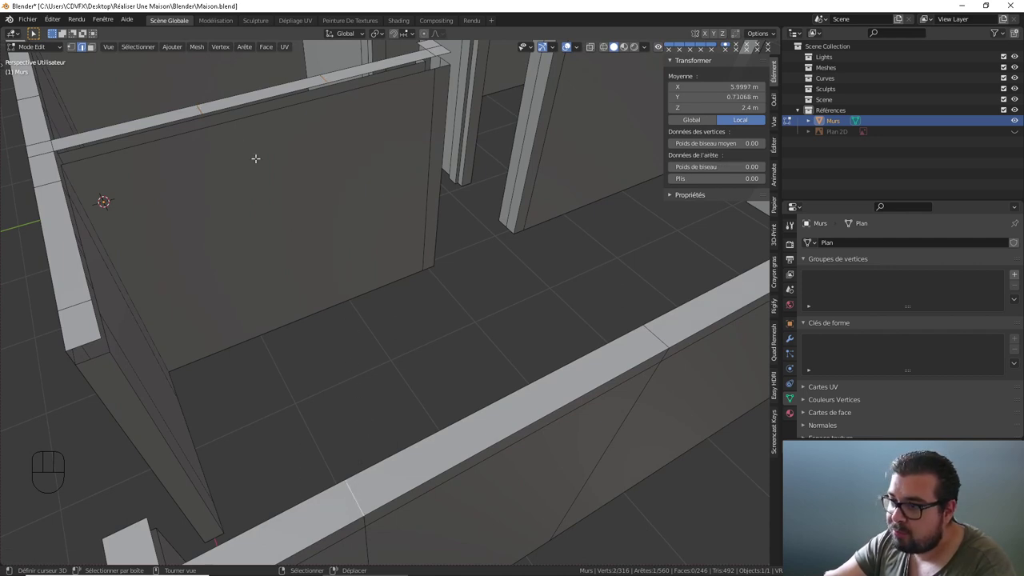
{"action": "middle_click", "coordinate": [330, 254]}
{"action": "middle_click", "coordinate": [328, 144]}
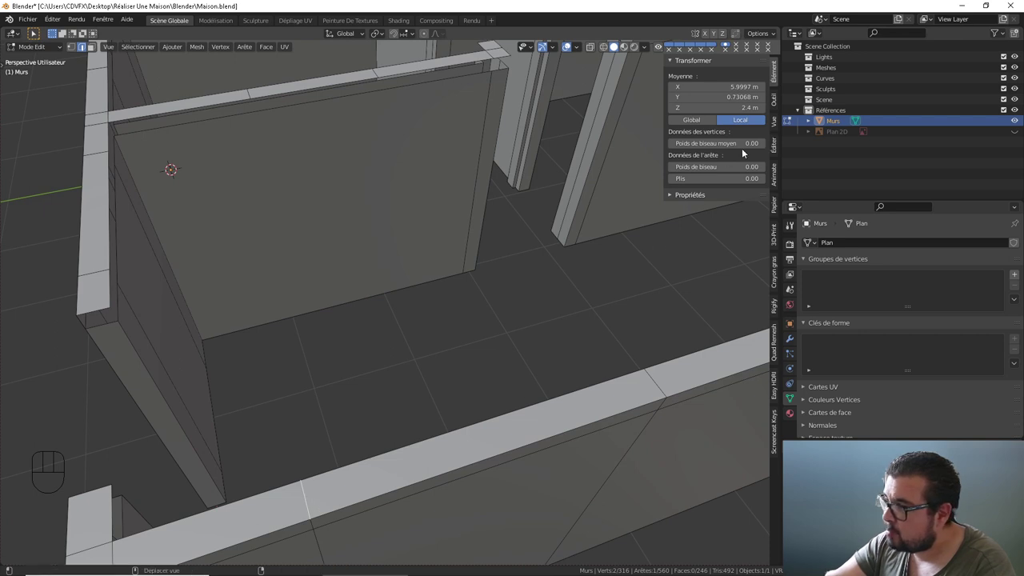
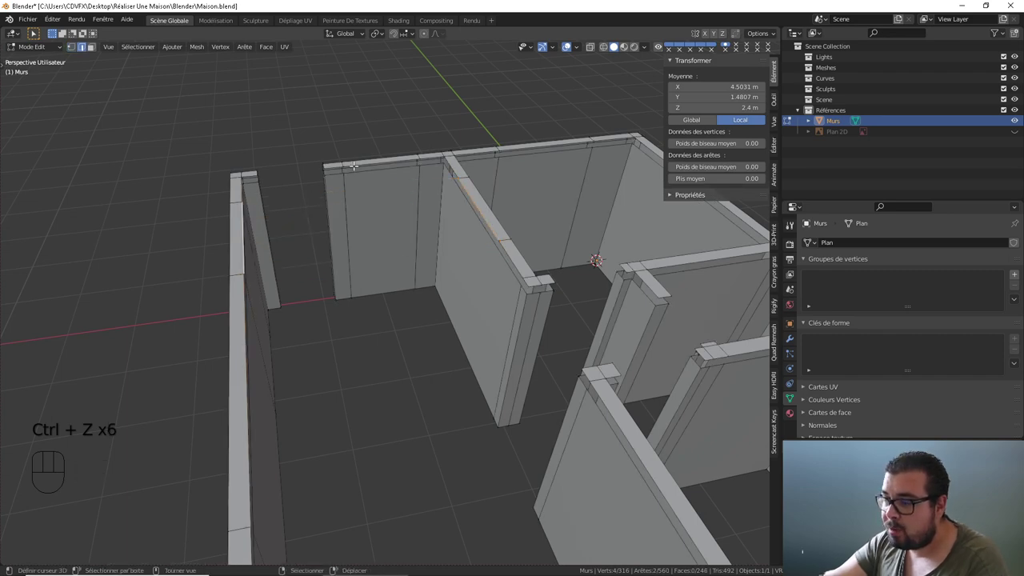
- Face the interior wall and split it with two vertical edge loops
{"action": "left_click_drag", "start_coordinate": [410, 184], "coordinate": [464, 191]}
{"action": "left_click_drag", "start_coordinate": [443, 206], "coordinate": [382, 189]}
{"action": "left_click_drag", "start_coordinate": [414, 214], "coordinate": [438, 228]}
{"action": "left_click_drag", "start_coordinate": [429, 224], "coordinate": [385, 211]}
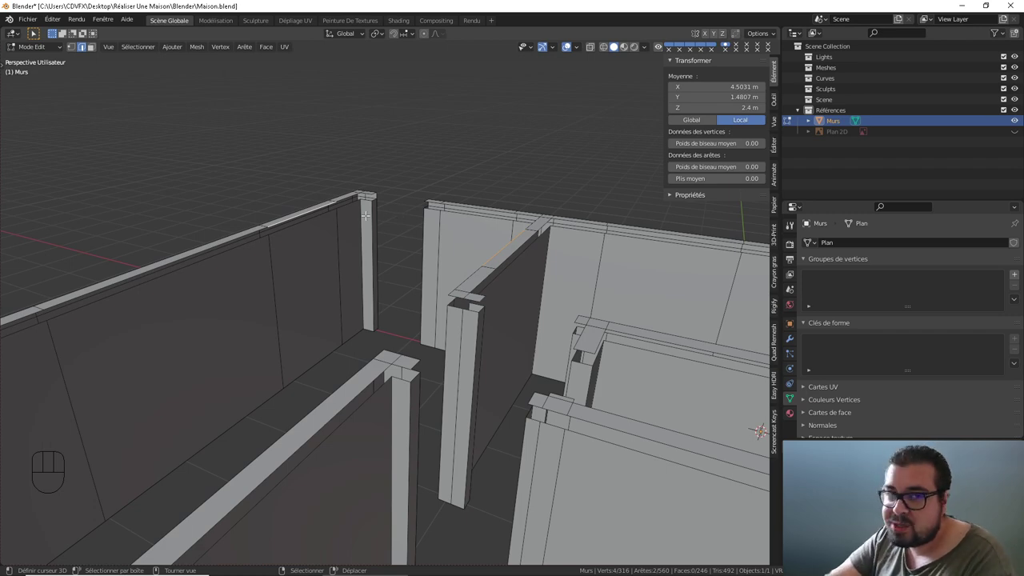
{"action": "left_click_drag", "start_coordinate": [382, 206], "coordinate": [395, 213]}
{"action": "middle_click", "coordinate": [385, 235]}
{"action": "left_click_drag", "start_coordinate": [446, 295], "coordinate": [500, 290]}
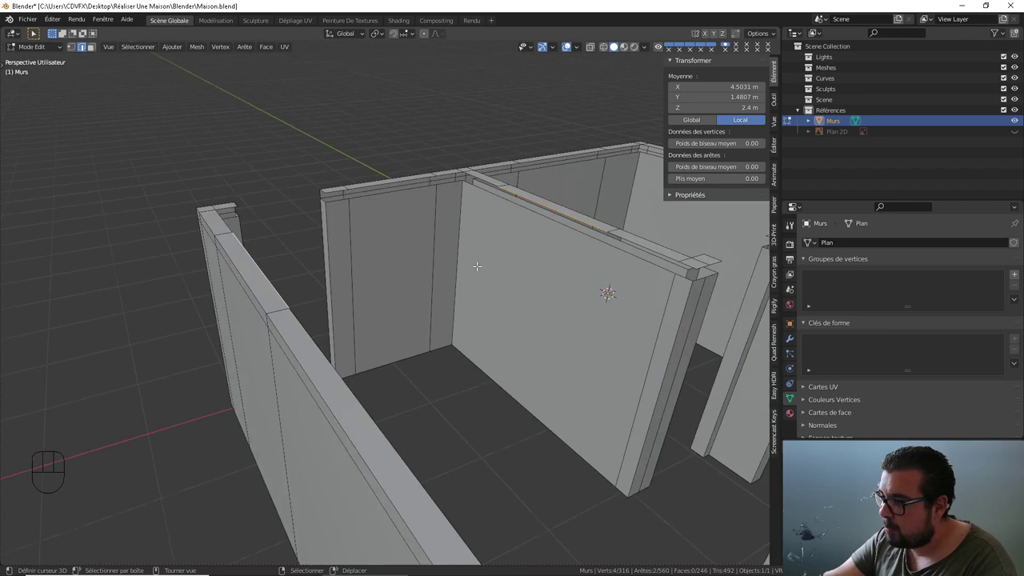
{"action": "left_click_drag", "start_coordinate": [530, 214], "coordinate": [528, 198]}
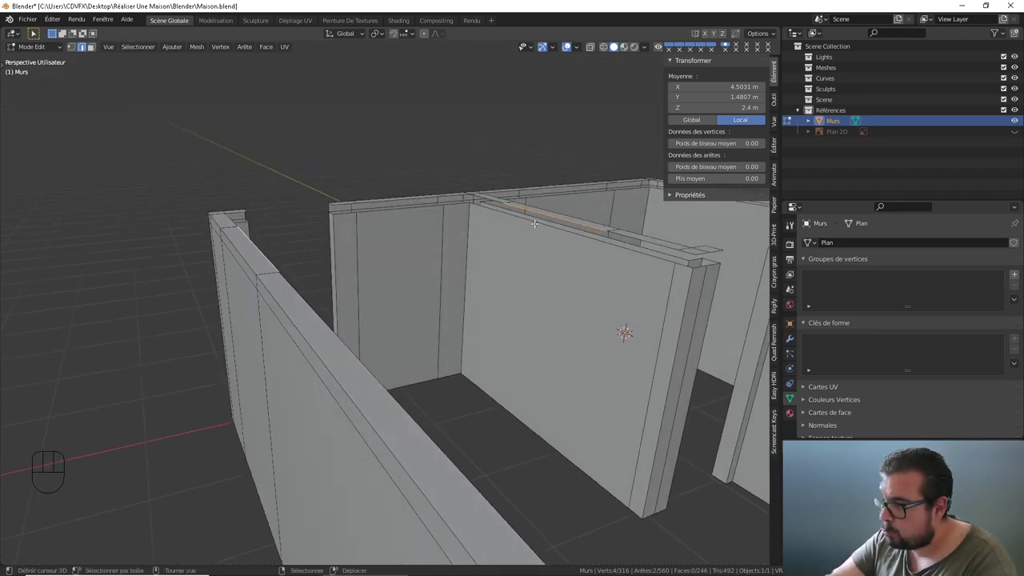
{"action": "left_click_drag", "start_coordinate": [536, 224], "coordinate": [546, 227]}
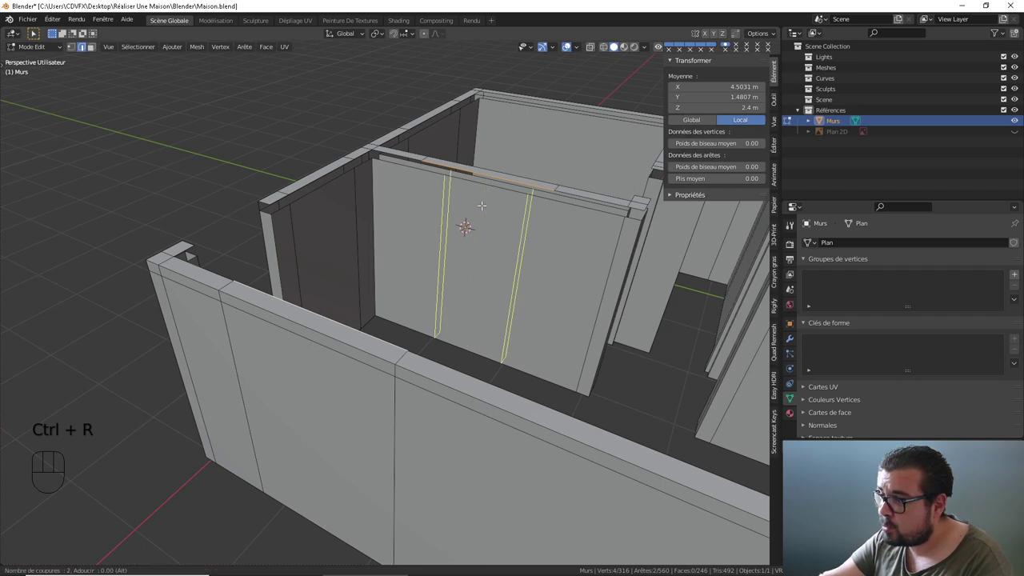
{"action": "left_click_drag", "start_coordinate": [452, 219], "coordinate": [396, 273]}
{"action": "left_click_drag", "start_coordinate": [404, 274], "coordinate": [444, 280]}
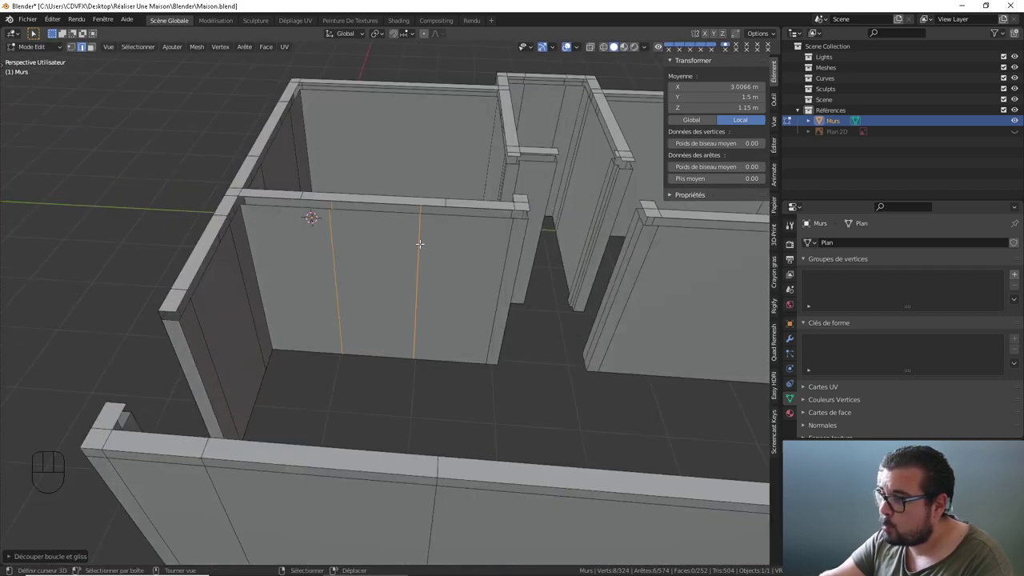
- Select each new vertical edge to set its Y position, one at 2.23 m
{"action": "right_click", "coordinate": [422, 240]}
{"action": "right_click", "coordinate": [422, 240]}
{"action": "right_click", "coordinate": [422, 240]}
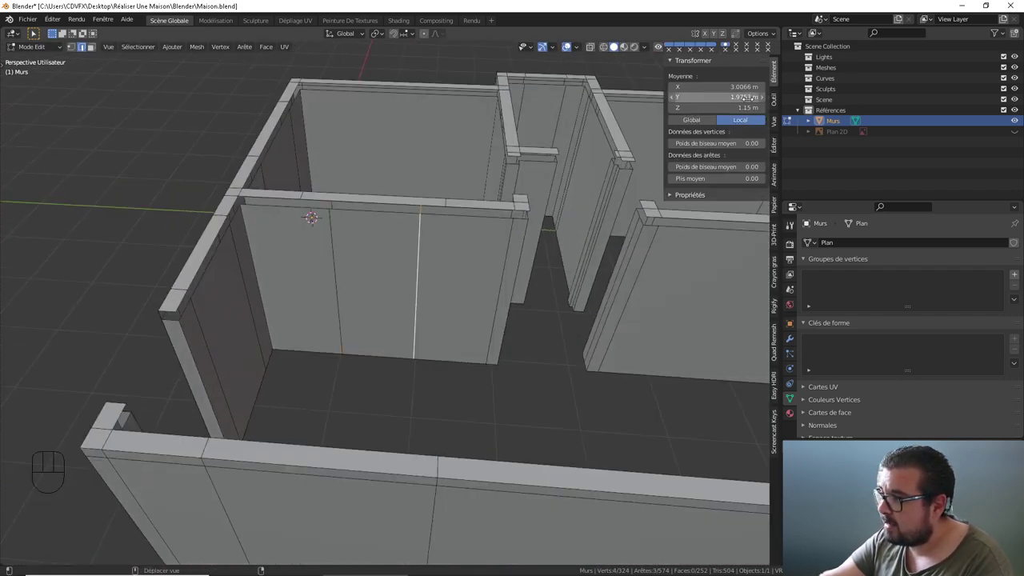
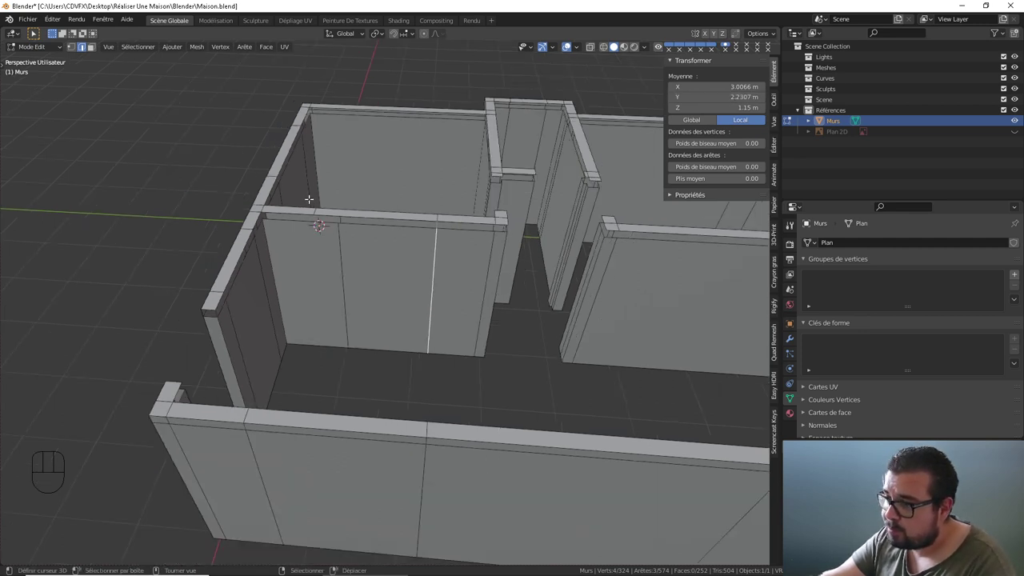
{"action": "right_click", "coordinate": [315, 204]}
{"action": "right_click", "coordinate": [319, 206]}
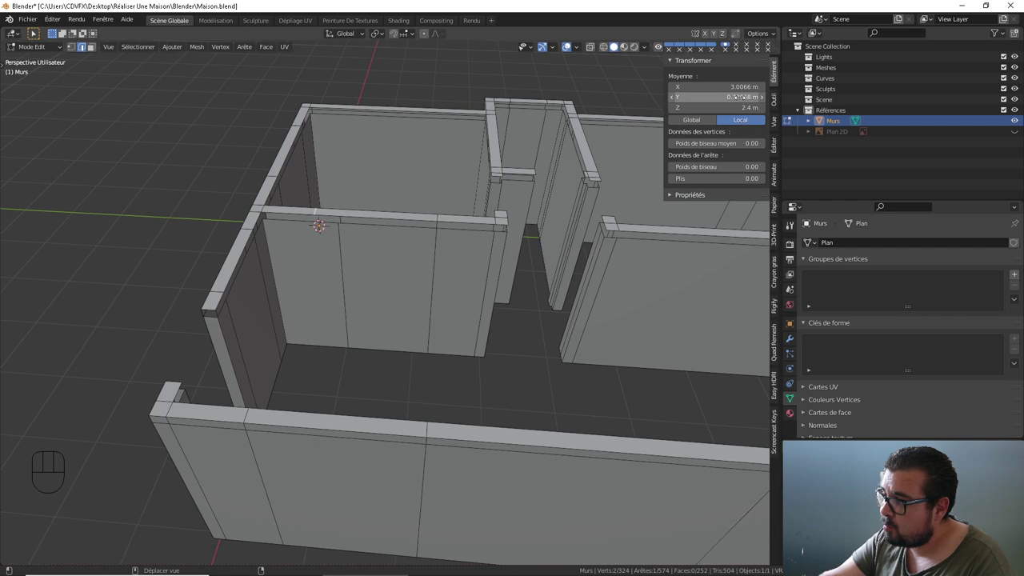
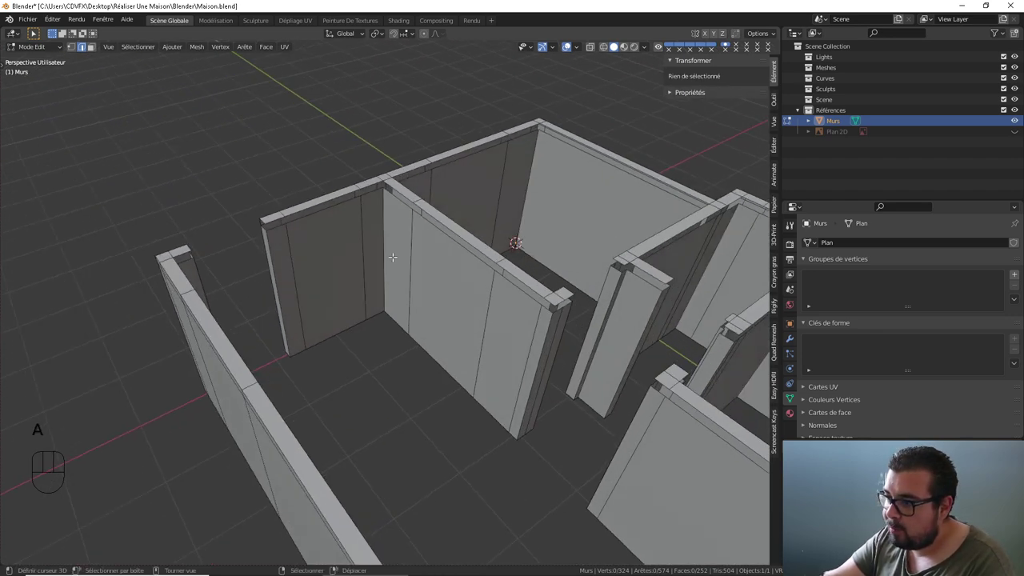
- Add vertical loop cuts to the long outer wall at Y 3.0759 m and to an interior wall
{"action": "left_click_drag", "start_coordinate": [361, 260], "coordinate": [272, 254]}
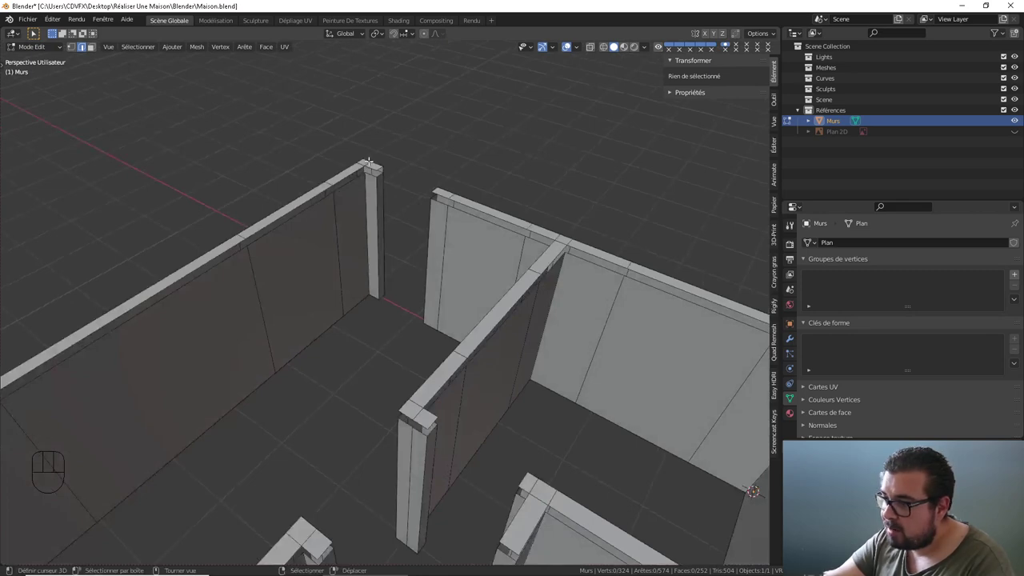
{"action": "left_click_drag", "start_coordinate": [444, 222], "coordinate": [502, 218]}
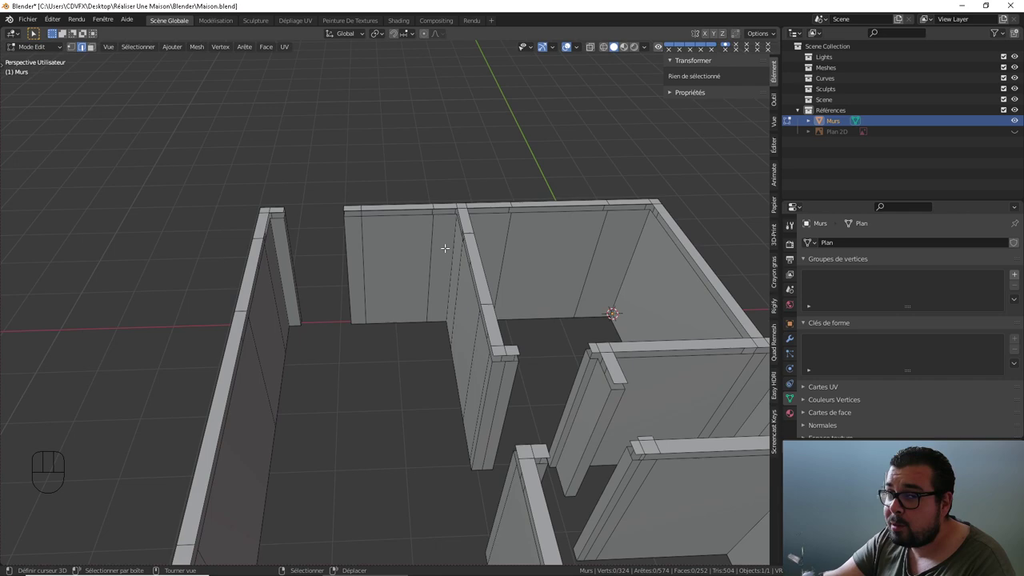
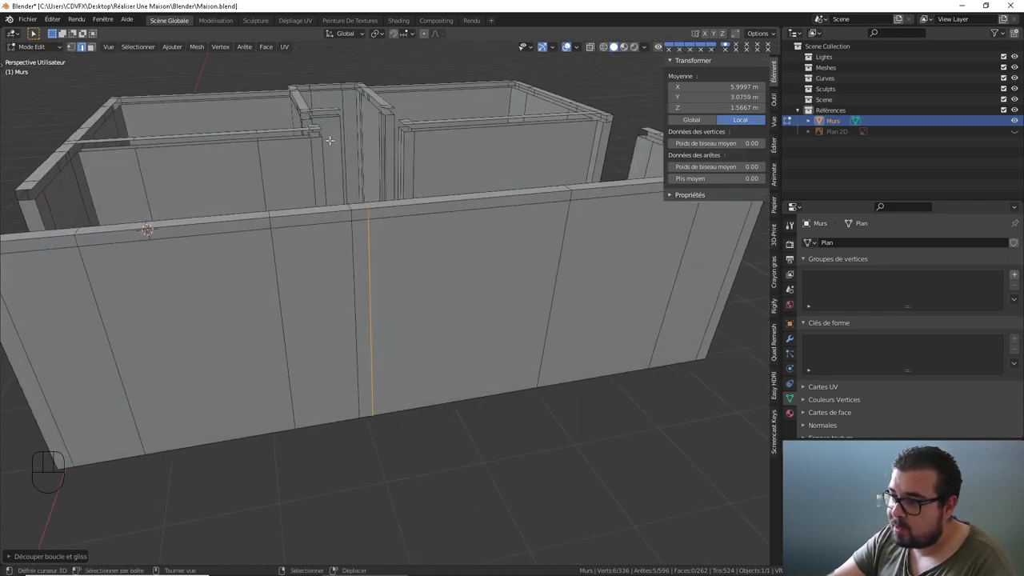
{"action": "middle_click", "coordinate": [334, 186]}
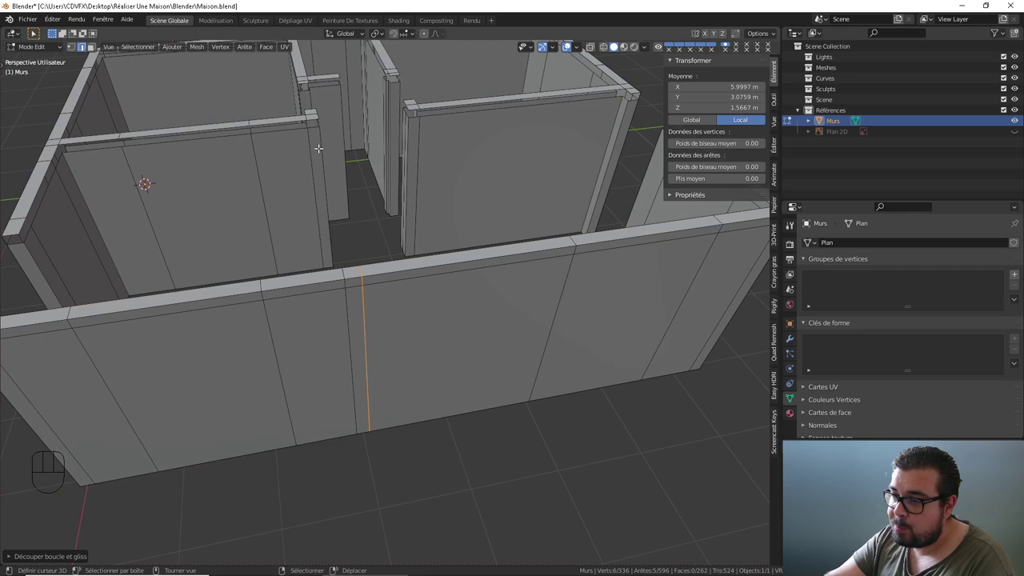
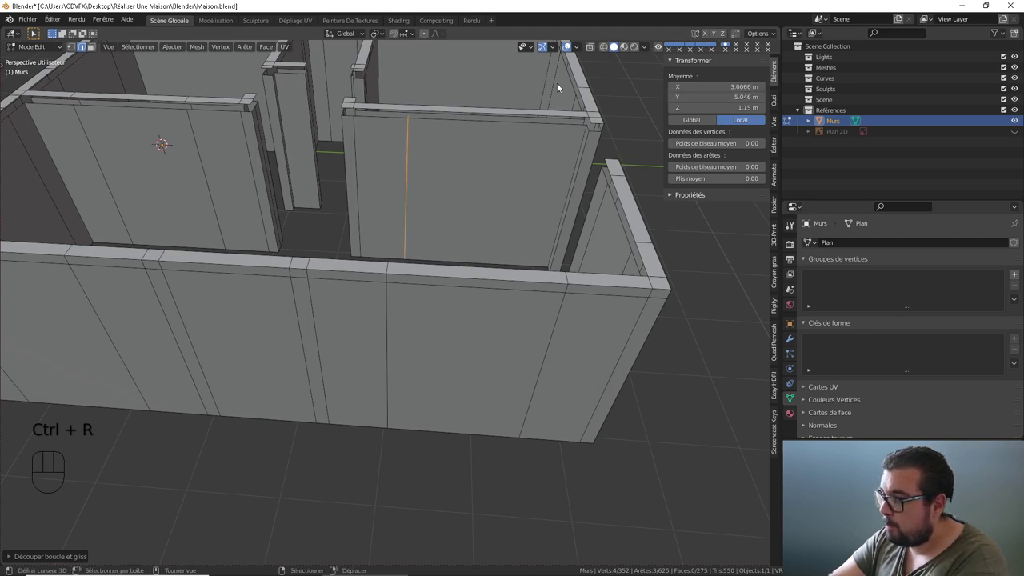
- Loop-cut further vertical edges into the corner room's outer and interior walls
{"action": "right_click", "coordinate": [442, 97]}
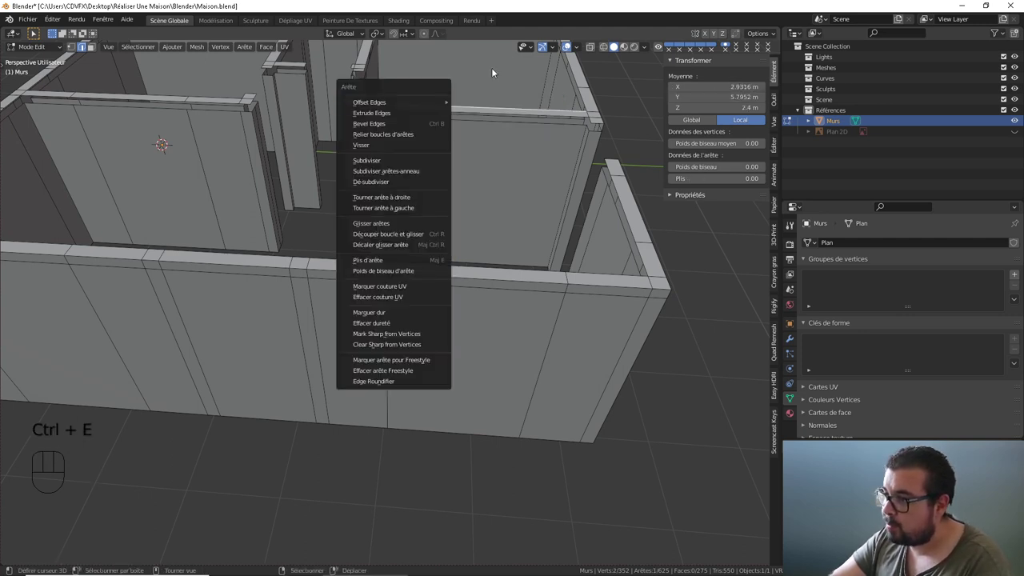
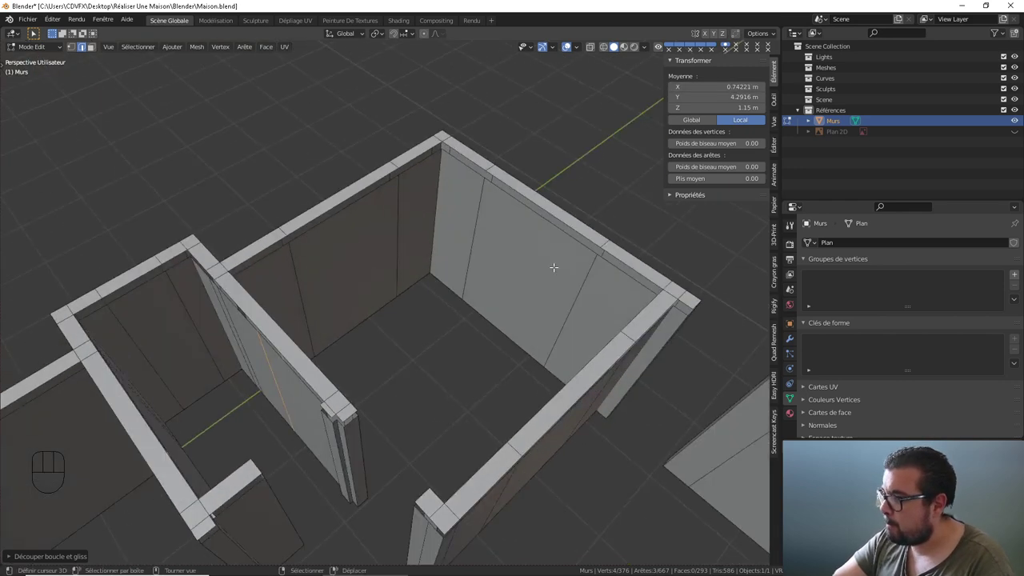
- Set the vertical wall edges to exact X/Y coordinates and undo the extra outer-wall loop cut
{"action": "right_click", "coordinate": [577, 291]}
{"action": "left_click_drag", "start_coordinate": [559, 336], "coordinate": [580, 326]}
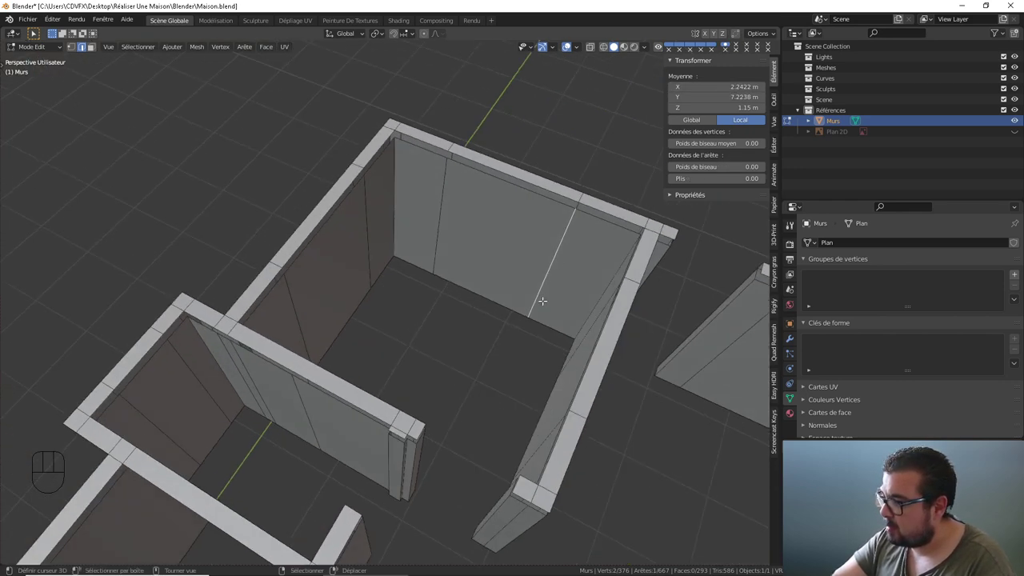
{"action": "left_click_drag", "start_coordinate": [567, 256], "coordinate": [578, 219]}
{"action": "middle_click", "coordinate": [562, 224]}
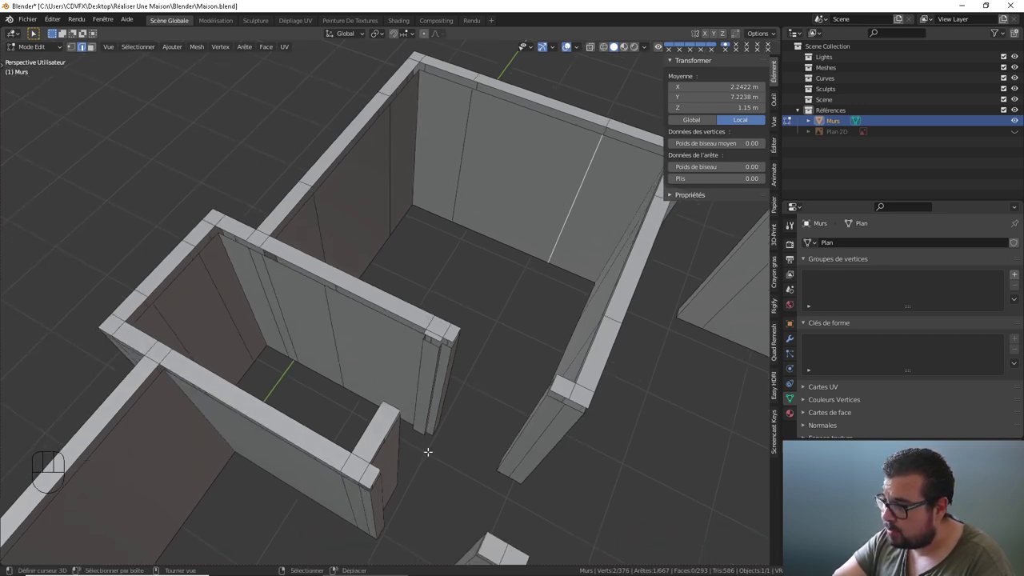
{"action": "left_click_drag", "start_coordinate": [480, 380], "coordinate": [528, 285]}
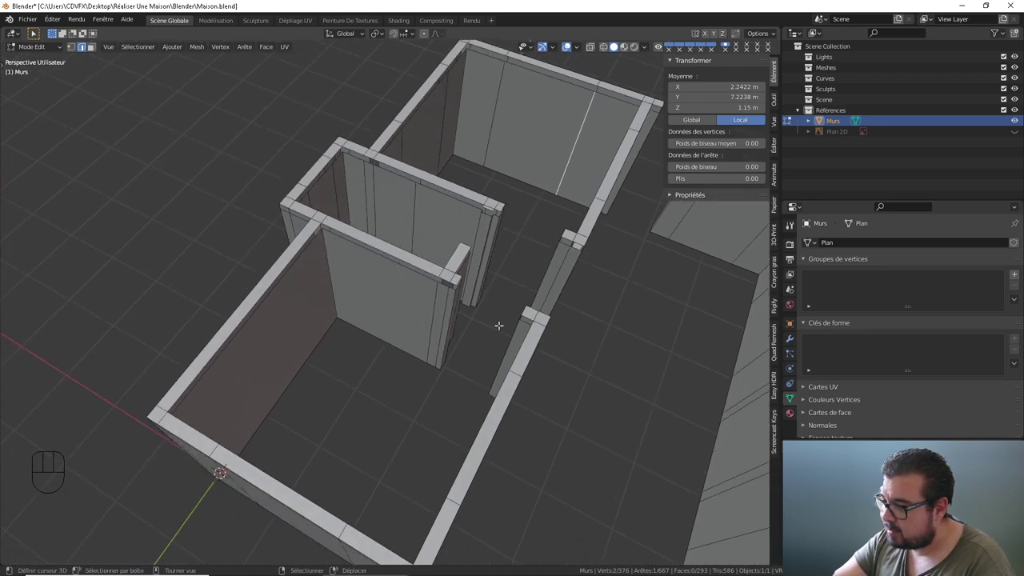
{"action": "left_click_drag", "start_coordinate": [509, 312], "coordinate": [519, 294]}
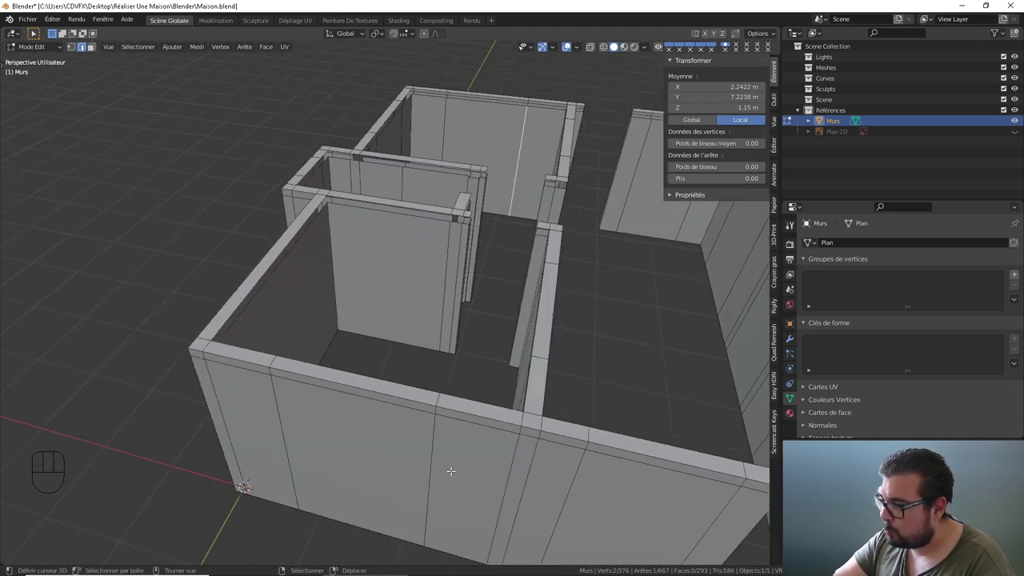
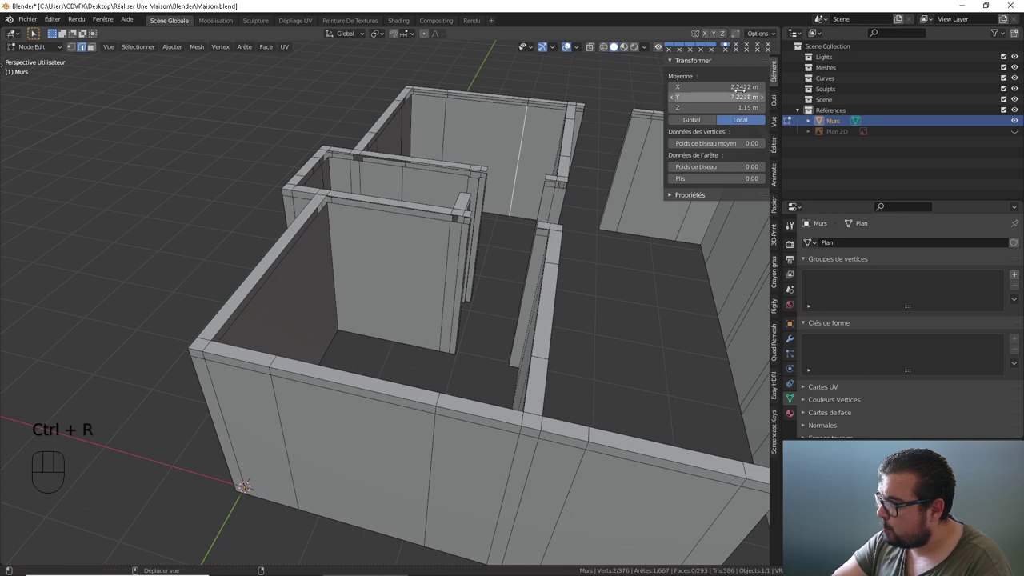
{"action": "right_click", "coordinate": [429, 421]}
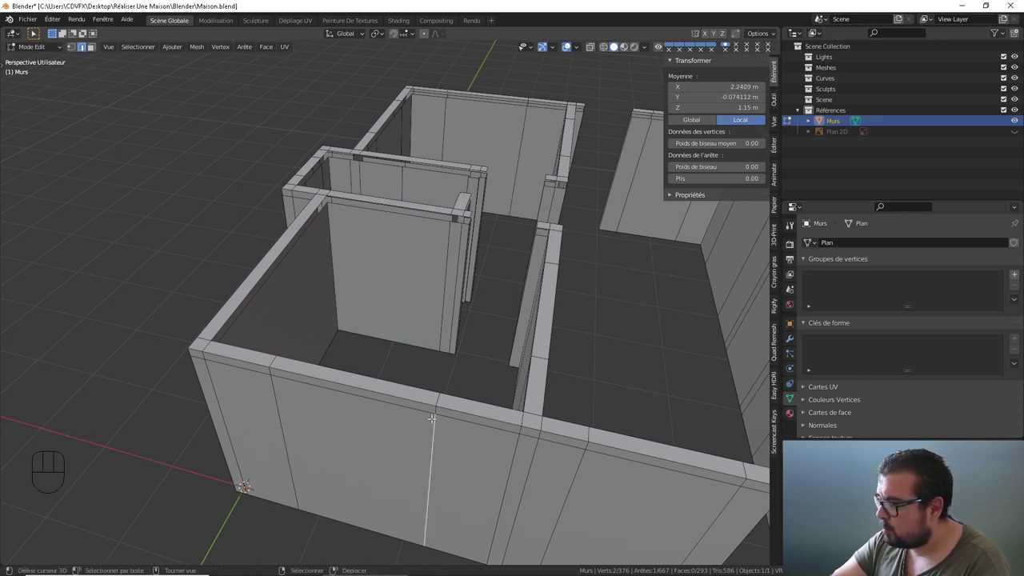
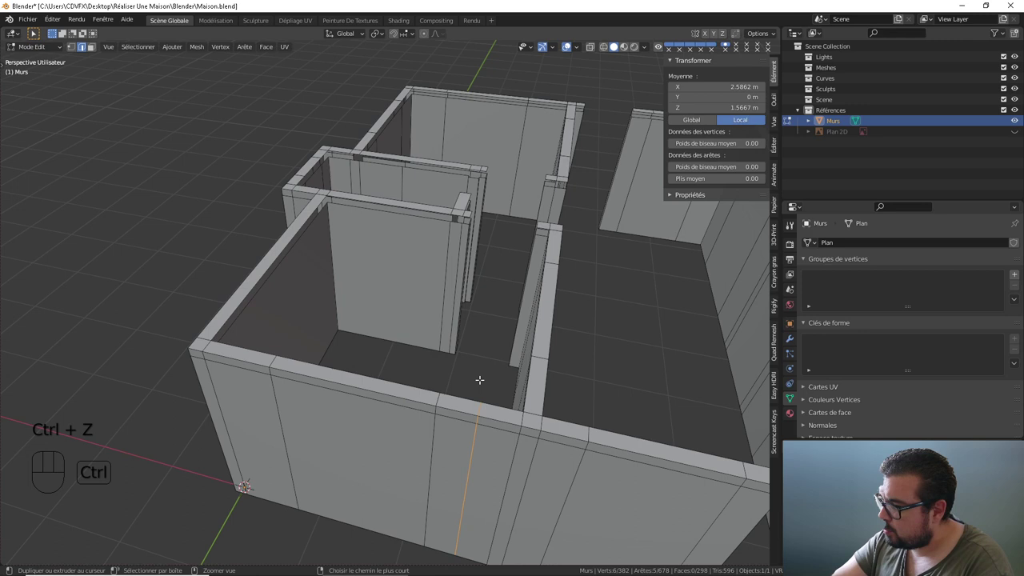
{"action": "key", "text": "ctrl+z"}
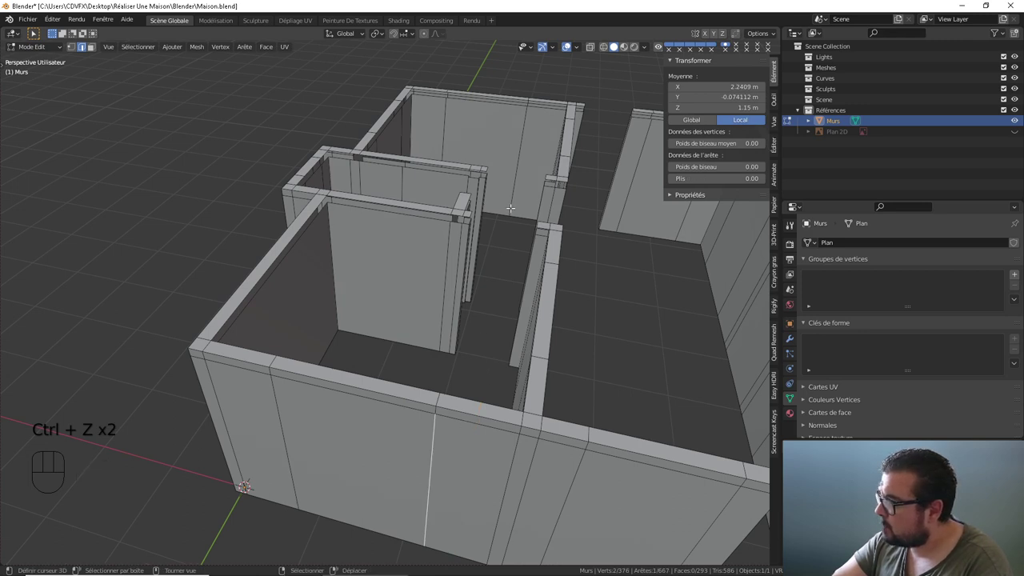
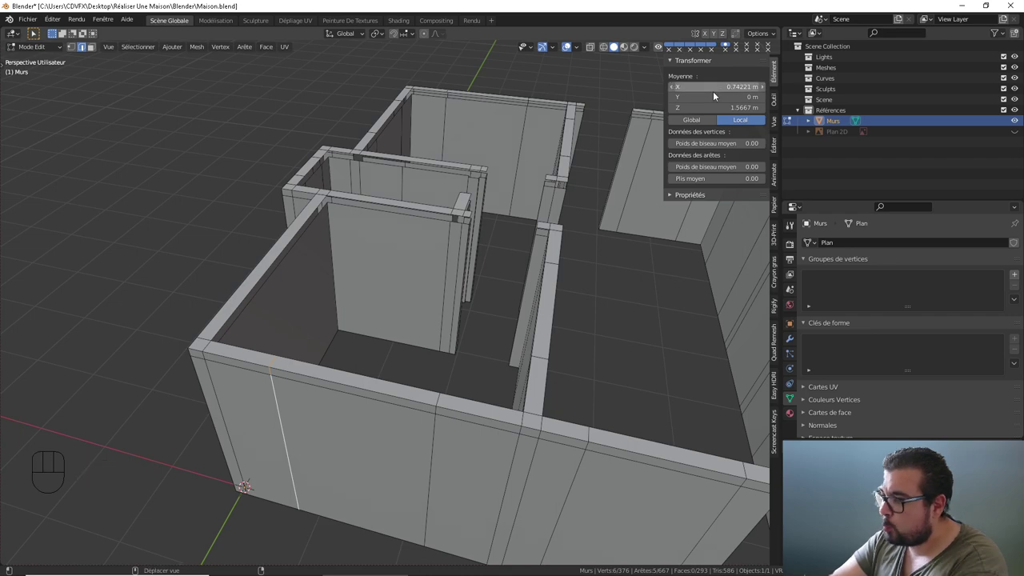
- Orbit around the rooms to inspect the positioned wall edges
{"action": "left_click_drag", "start_coordinate": [526, 216], "coordinate": [531, 217]}
{"action": "left_click_drag", "start_coordinate": [485, 316], "coordinate": [464, 332]}
{"action": "left_click_drag", "start_coordinate": [497, 287], "coordinate": [478, 279]}
{"action": "left_click_drag", "start_coordinate": [473, 273], "coordinate": [414, 258]}
{"action": "left_click_drag", "start_coordinate": [423, 273], "coordinate": [442, 334]}
{"action": "left_click_drag", "start_coordinate": [525, 280], "coordinate": [424, 263]}
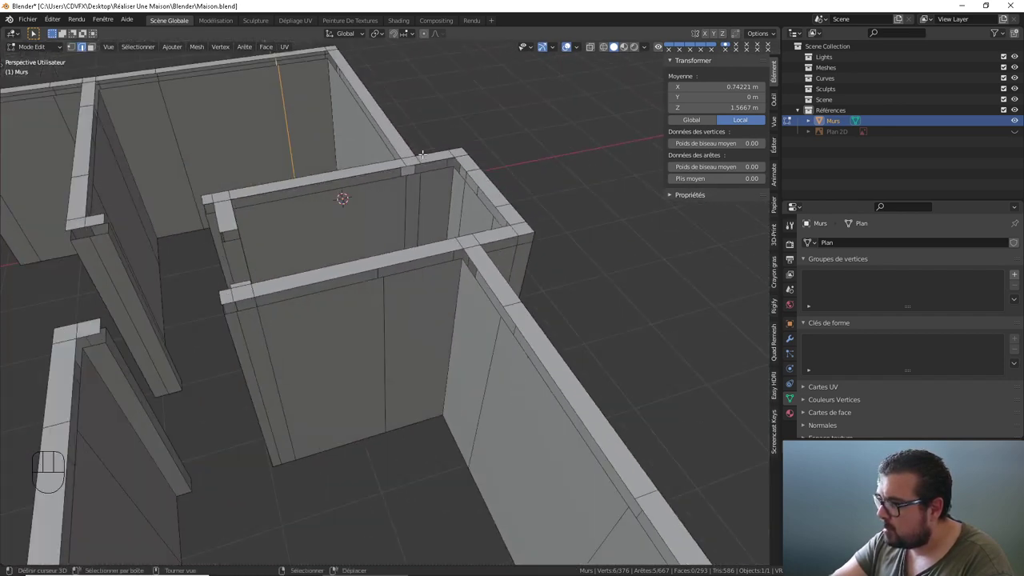
{"action": "left_click_drag", "start_coordinate": [425, 175], "coordinate": [458, 215]}
{"action": "left_click_drag", "start_coordinate": [423, 256], "coordinate": [528, 229]}
- Loop-cut more vertical edges into the large room's walls, then clear the selection
{"action": "right_click", "coordinate": [490, 221]}
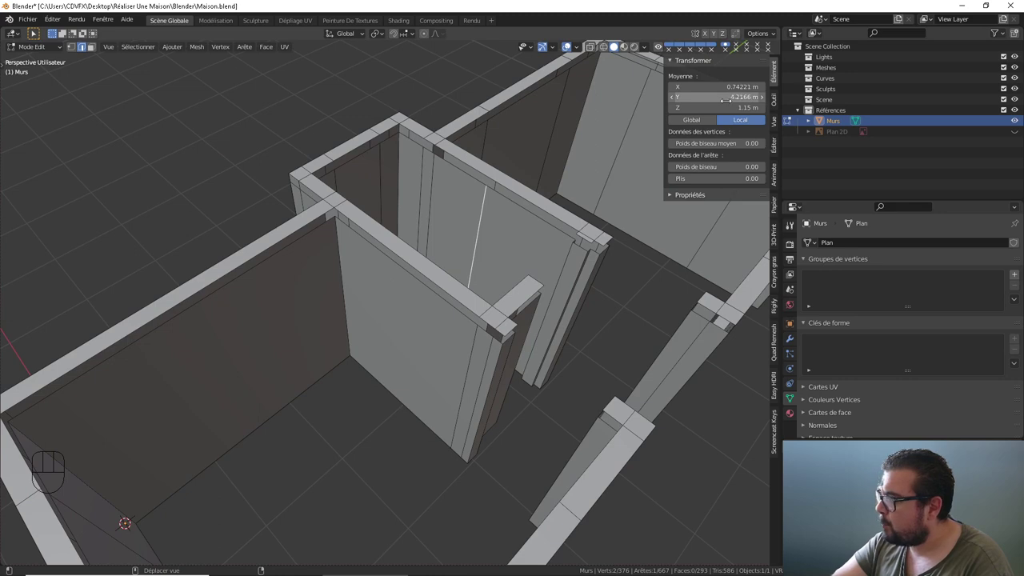
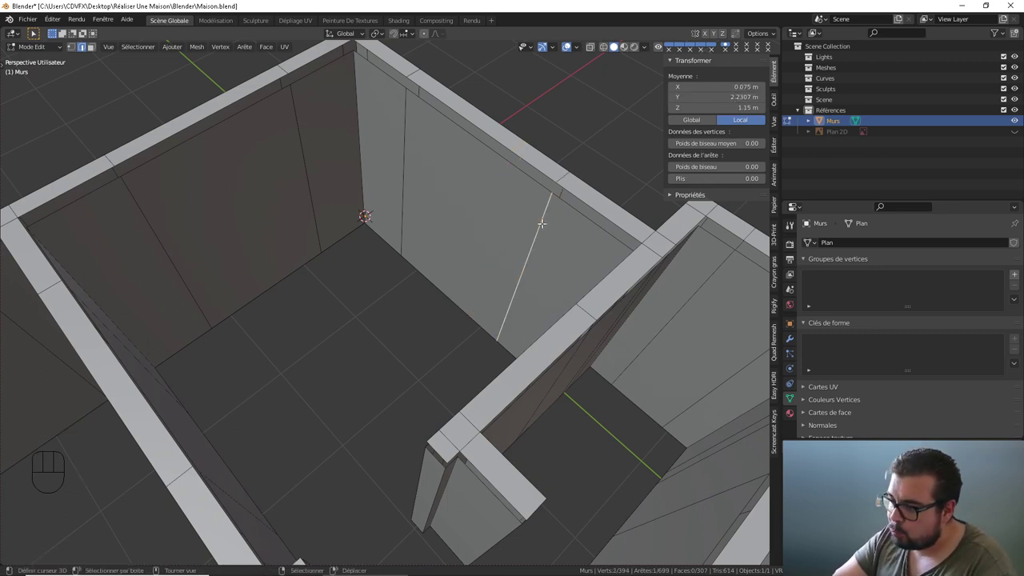
{"action": "left_click_drag", "start_coordinate": [546, 215], "coordinate": [507, 199]}
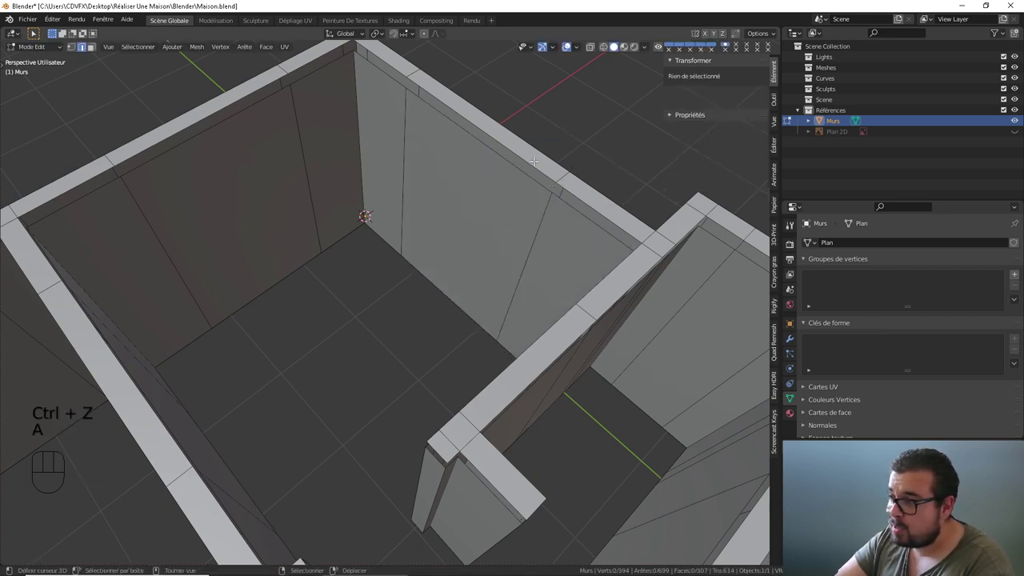
{"action": "middle_click", "coordinate": [454, 169]}
{"action": "right_click", "coordinate": [190, 386]}
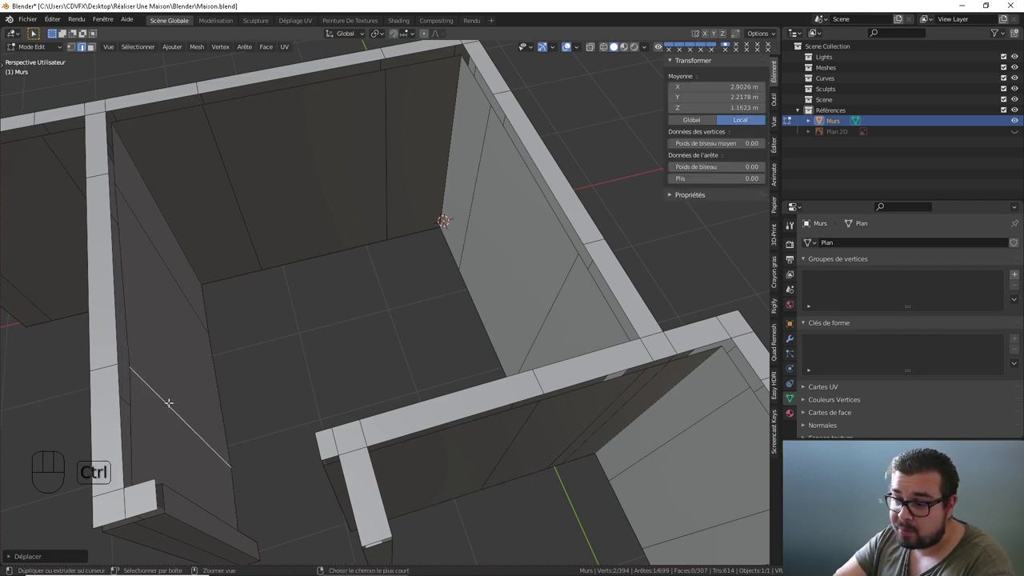
{"action": "left_click_drag", "start_coordinate": [160, 387], "coordinate": [189, 366]}
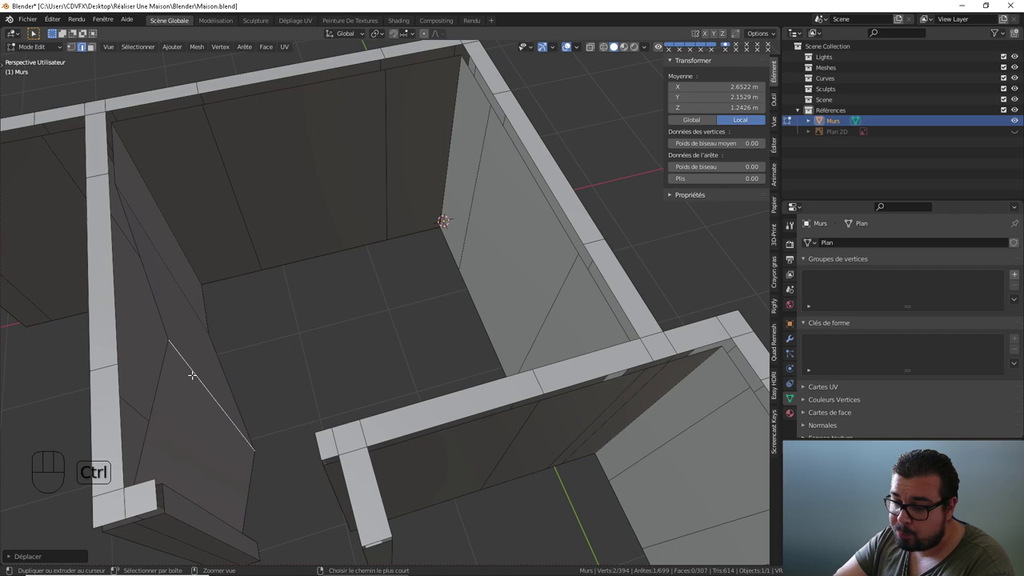
{"action": "key", "text": "ctrl+z"}
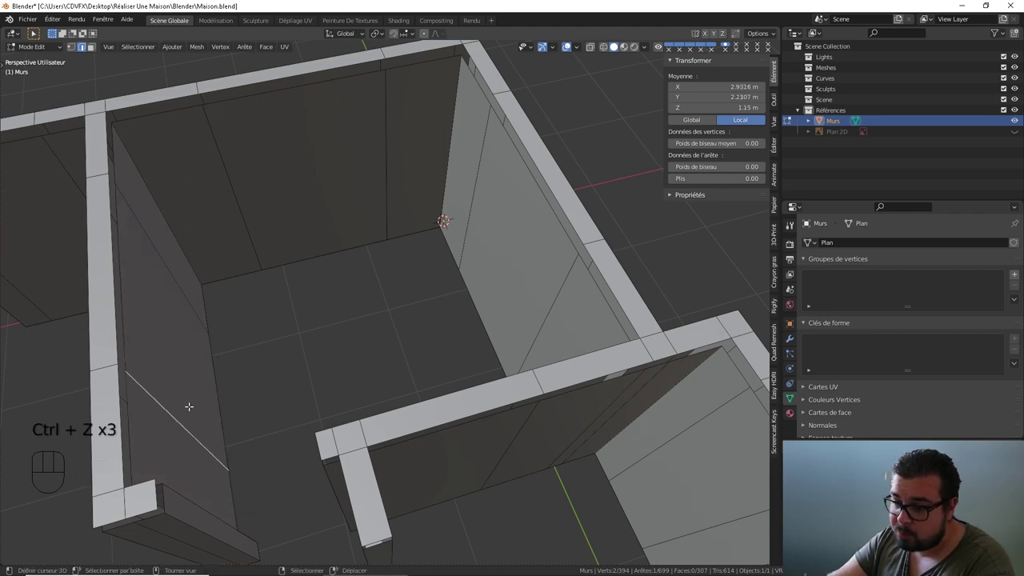
{"action": "right_click", "coordinate": [195, 329]}
{"action": "left_click_drag", "start_coordinate": [252, 329], "coordinate": [304, 342]}
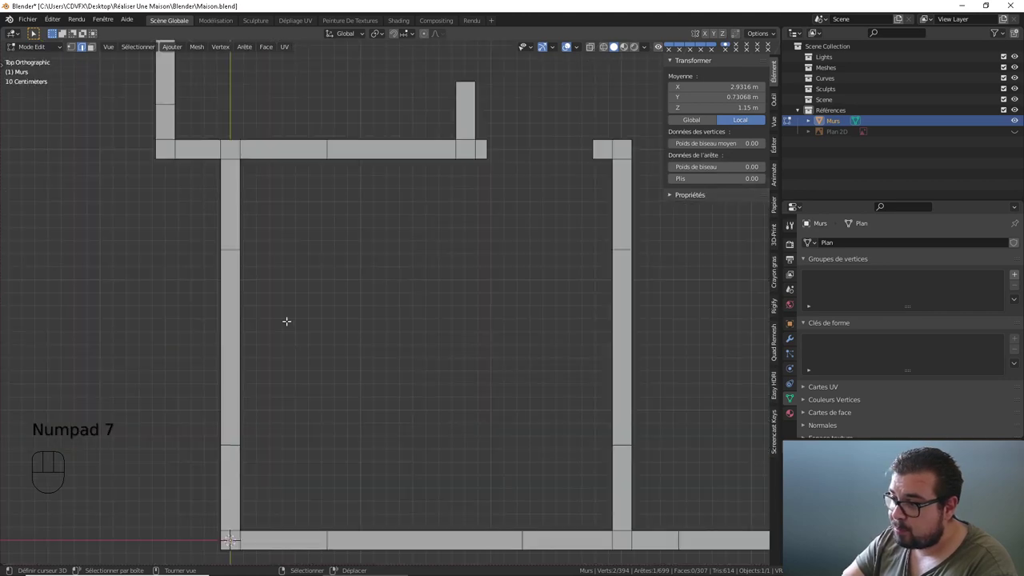
{"action": "left_click_drag", "start_coordinate": [521, 268], "coordinate": [411, 369]}
{"action": "left_click_drag", "start_coordinate": [406, 242], "coordinate": [368, 325]}
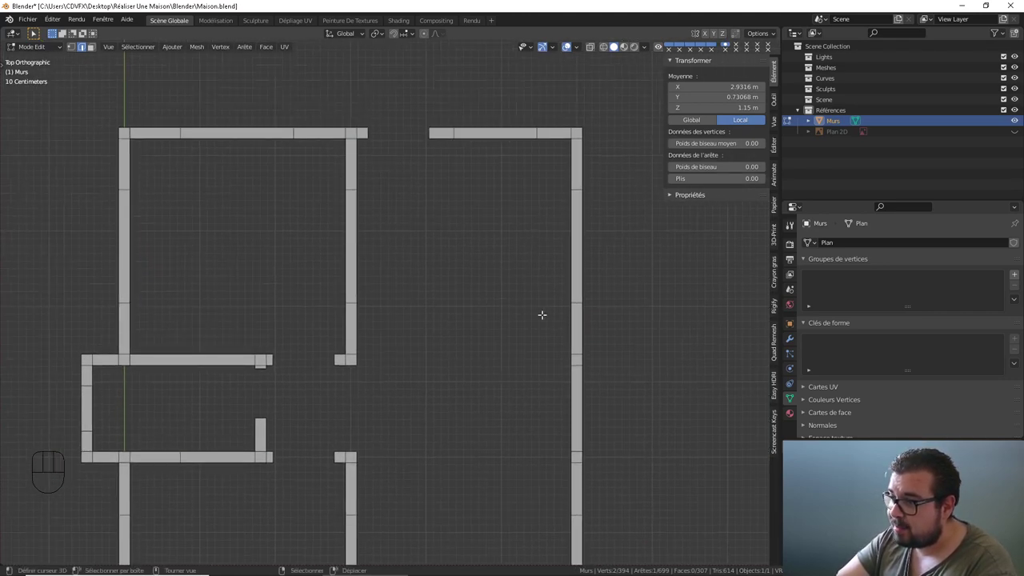
{"action": "left_click_drag", "start_coordinate": [525, 330], "coordinate": [397, 271]}
{"action": "left_click_drag", "start_coordinate": [344, 256], "coordinate": [431, 287]}
{"action": "left_click_drag", "start_coordinate": [403, 287], "coordinate": [331, 276]}
{"action": "left_click_drag", "start_coordinate": [418, 236], "coordinate": [470, 268]}
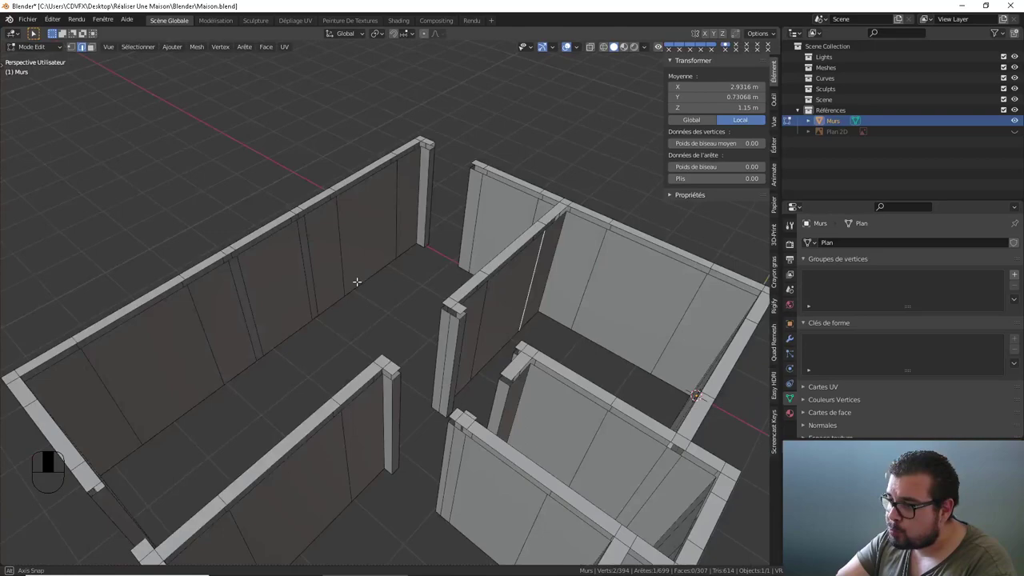
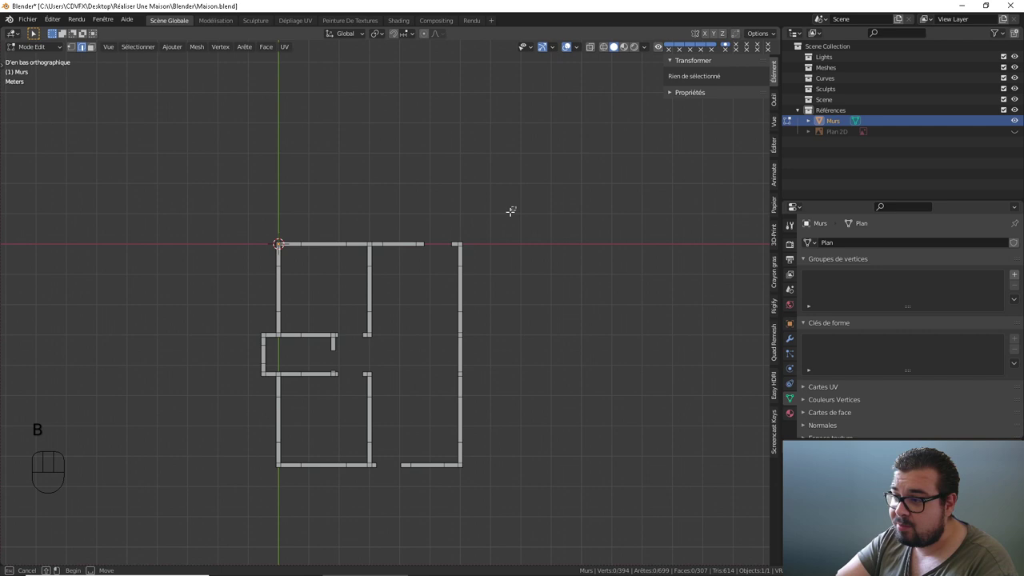
- Select the bottom edge loop of the walls and extrude a thin base strip of faces
{"action": "left_click_drag", "start_coordinate": [467, 228], "coordinate": [436, 318]}
{"action": "left_click_drag", "start_coordinate": [422, 376], "coordinate": [398, 388]}
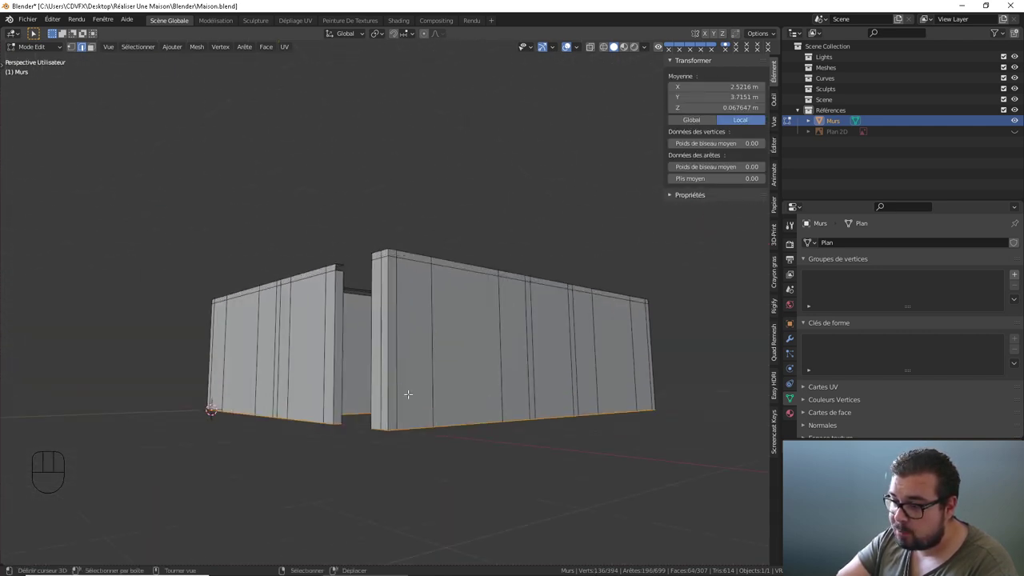
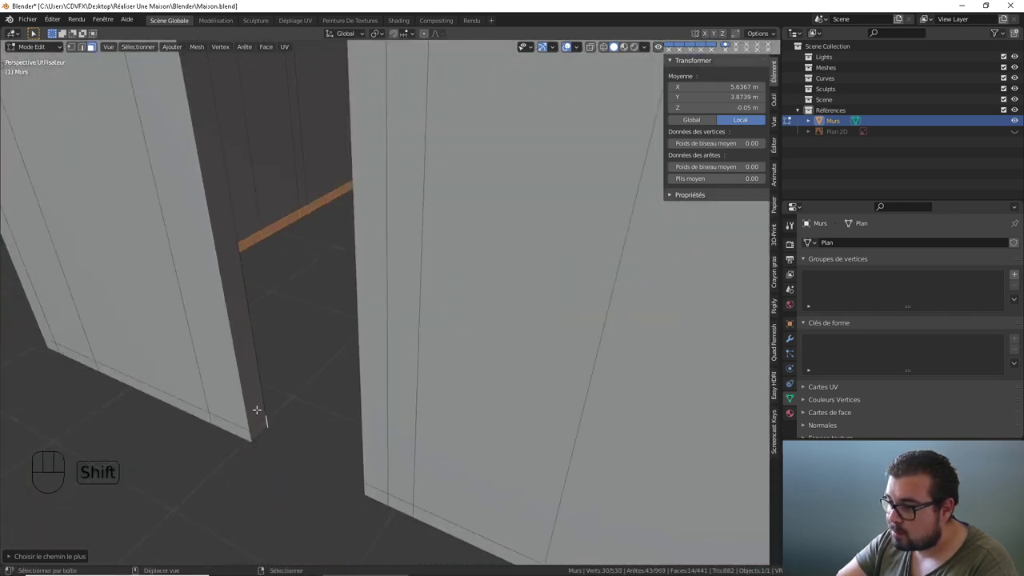
- Ctrl-select shortest face paths along the base strip under the first walls of the house
{"action": "right_click", "coordinate": [261, 425]}
{"action": "left_click_drag", "start_coordinate": [318, 422], "coordinate": [372, 420]}
{"action": "right_click", "coordinate": [483, 451]}
{"action": "left_click_drag", "start_coordinate": [369, 416], "coordinate": [511, 386]}
{"action": "left_click_drag", "start_coordinate": [369, 373], "coordinate": [411, 373]}
{"action": "right_click", "coordinate": [300, 411]}
{"action": "left_click_drag", "start_coordinate": [315, 430], "coordinate": [358, 324]}
{"action": "right_click", "coordinate": [165, 437]}
{"action": "left_click_drag", "start_coordinate": [174, 435], "coordinate": [248, 424]}
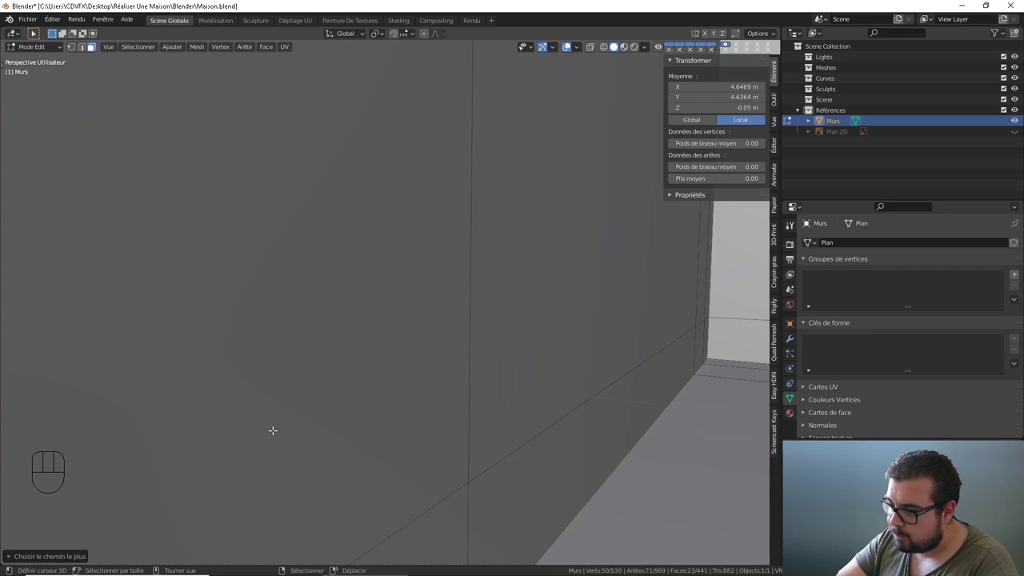
{"action": "middle_click", "coordinate": [278, 430]}
{"action": "right_click", "coordinate": [231, 279]}
{"action": "left_click_drag", "start_coordinate": [215, 305], "coordinate": [324, 313]}
{"action": "left_click_drag", "start_coordinate": [291, 315], "coordinate": [205, 321]}
{"action": "left_click_drag", "start_coordinate": [198, 324], "coordinate": [369, 370]}
{"action": "left_click_drag", "start_coordinate": [338, 369], "coordinate": [300, 366]}
{"action": "left_click_drag", "start_coordinate": [323, 362], "coordinate": [408, 362]}
{"action": "right_click", "coordinate": [245, 320]}
{"action": "left_click_drag", "start_coordinate": [243, 320], "coordinate": [212, 324]}
{"action": "left_click_drag", "start_coordinate": [233, 327], "coordinate": [364, 360]}
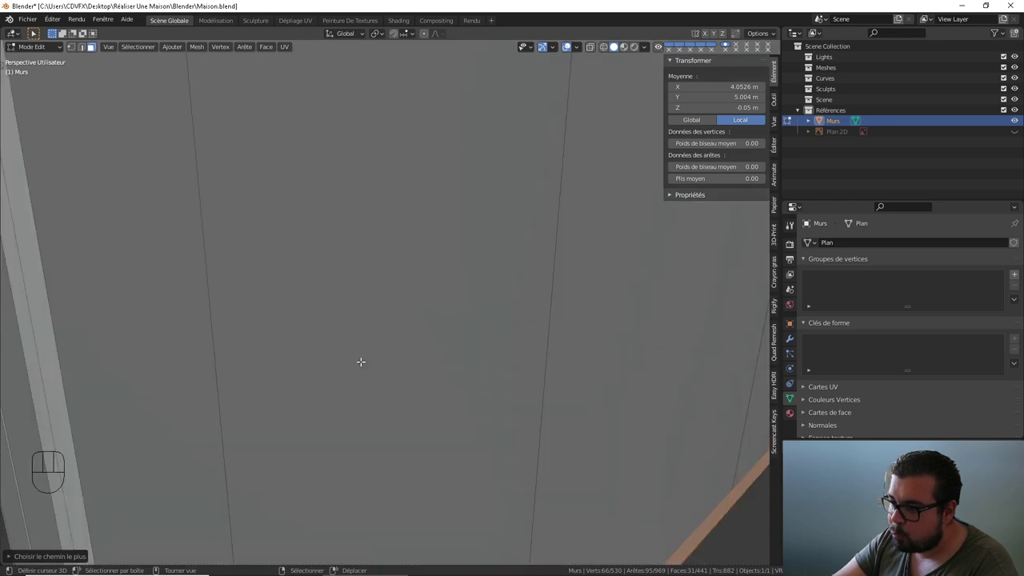
{"action": "left_click_drag", "start_coordinate": [359, 363], "coordinate": [365, 373]}
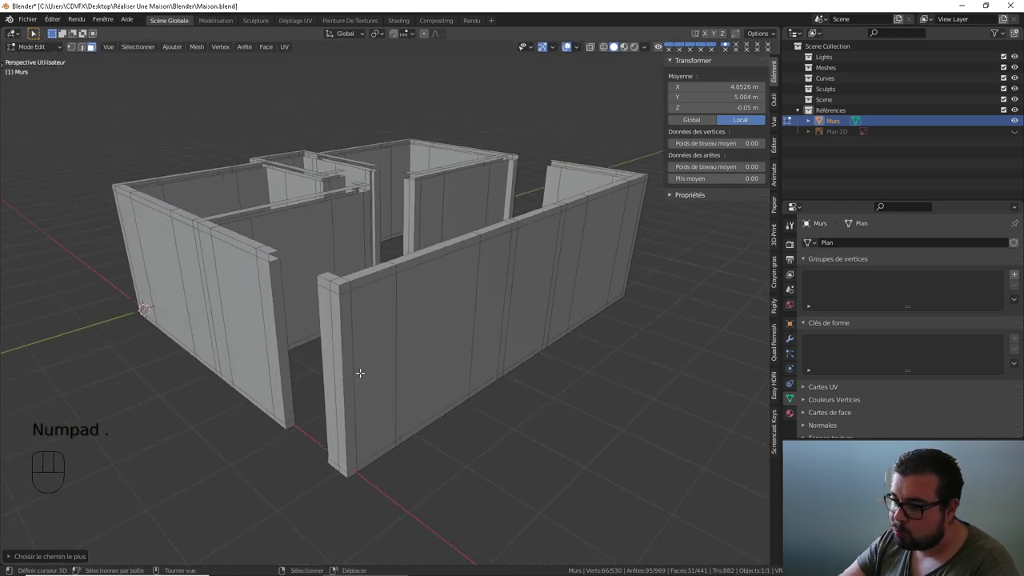
{"action": "left_click_drag", "start_coordinate": [399, 229], "coordinate": [370, 355]}
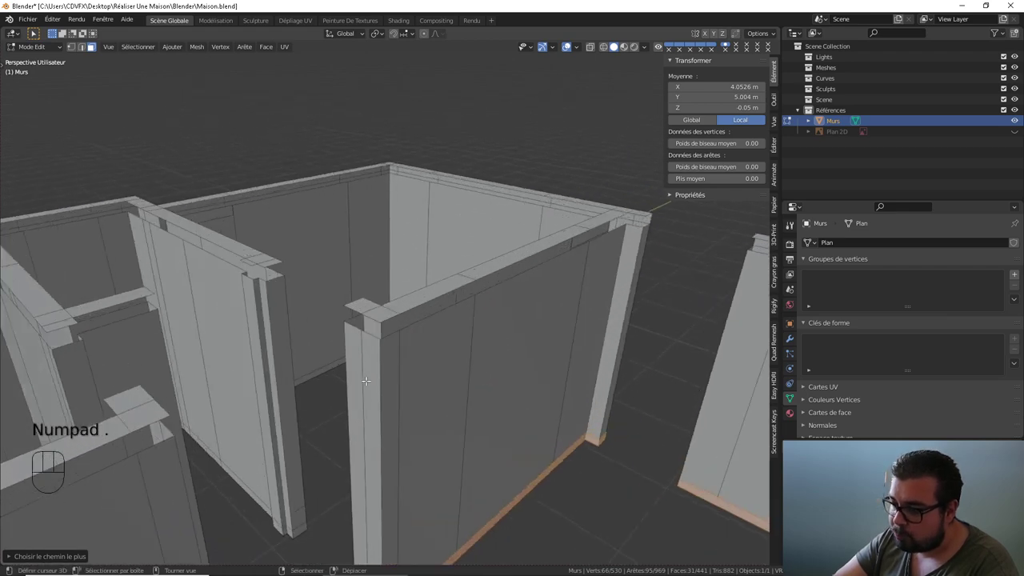
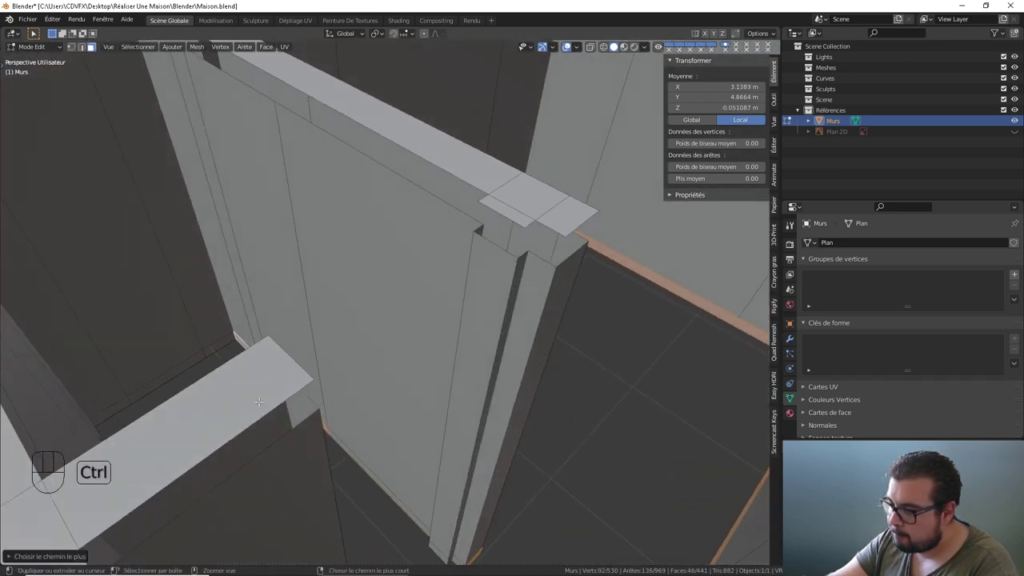
- Continue the base-strip face selection along the next walls and around their corners
{"action": "right_click", "coordinate": [413, 514]}
{"action": "left_click_drag", "start_coordinate": [294, 397], "coordinate": [313, 411]}
{"action": "right_click", "coordinate": [199, 304]}
{"action": "left_click_drag", "start_coordinate": [201, 304], "coordinate": [136, 292]}
{"action": "right_click", "coordinate": [243, 268]}
{"action": "left_click_drag", "start_coordinate": [275, 269], "coordinate": [238, 270]}
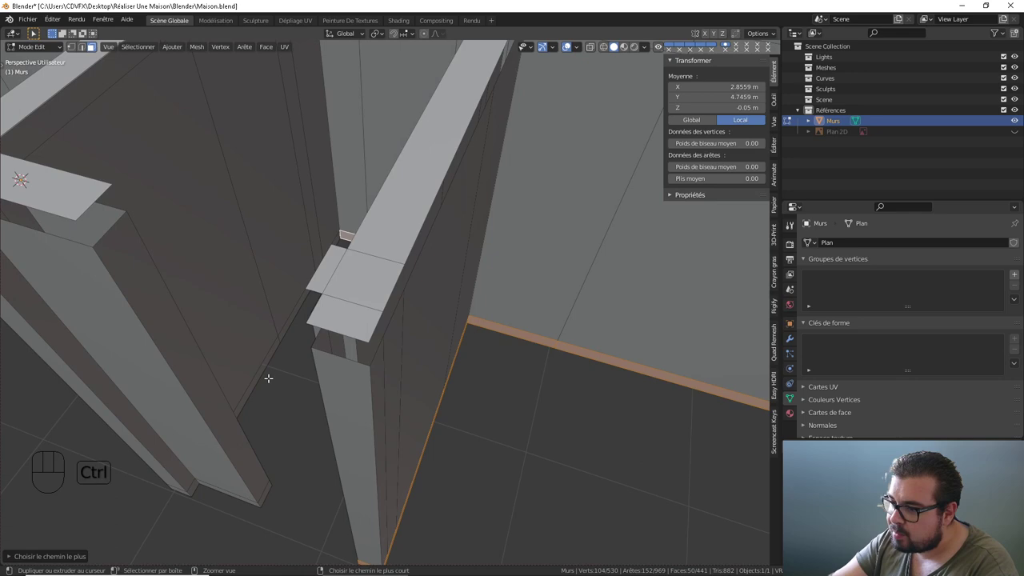
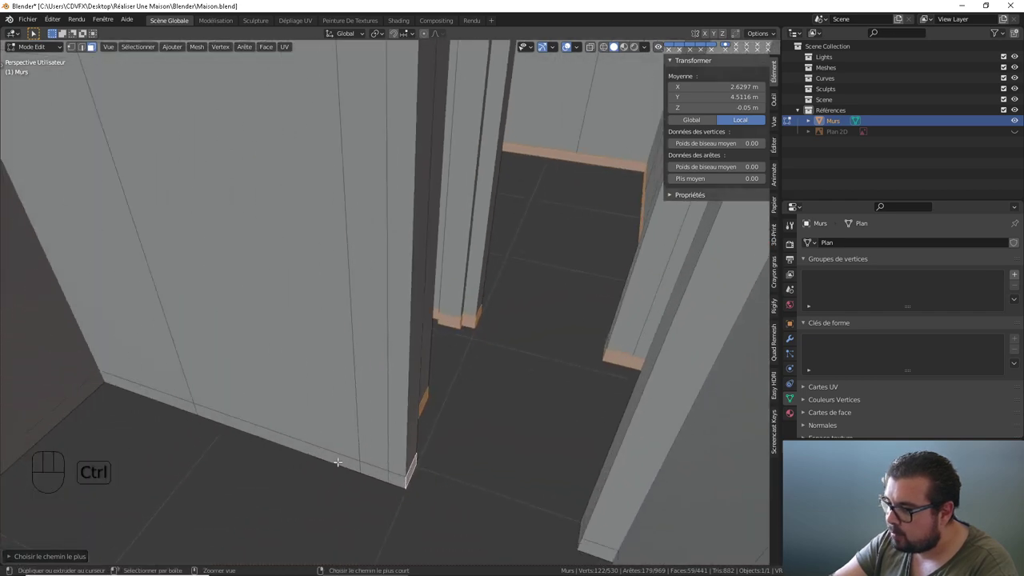
{"action": "right_click", "coordinate": [317, 449]}
{"action": "left_click_drag", "start_coordinate": [277, 419], "coordinate": [388, 399]}
{"action": "right_click", "coordinate": [236, 376]}
{"action": "left_click_drag", "start_coordinate": [255, 383], "coordinate": [202, 377]}
{"action": "left_click_drag", "start_coordinate": [212, 371], "coordinate": [410, 431]}
{"action": "left_click_drag", "start_coordinate": [379, 425], "coordinate": [329, 416]}
{"action": "right_click", "coordinate": [344, 336]}
{"action": "left_click_drag", "start_coordinate": [345, 352], "coordinate": [447, 374]}
{"action": "right_click", "coordinate": [291, 322]}
{"action": "right_click", "coordinate": [248, 323]}
{"action": "left_click_drag", "start_coordinate": [281, 331], "coordinate": [231, 340]}
{"action": "left_click_drag", "start_coordinate": [230, 337], "coordinate": [361, 360]}
{"action": "left_click_drag", "start_coordinate": [331, 358], "coordinate": [258, 351]}
{"action": "right_click", "coordinate": [357, 290]}
{"action": "right_click", "coordinate": [322, 294]}
{"action": "left_click_drag", "start_coordinate": [329, 299], "coordinate": [264, 305]}
{"action": "left_click_drag", "start_coordinate": [289, 313], "coordinate": [338, 317]}
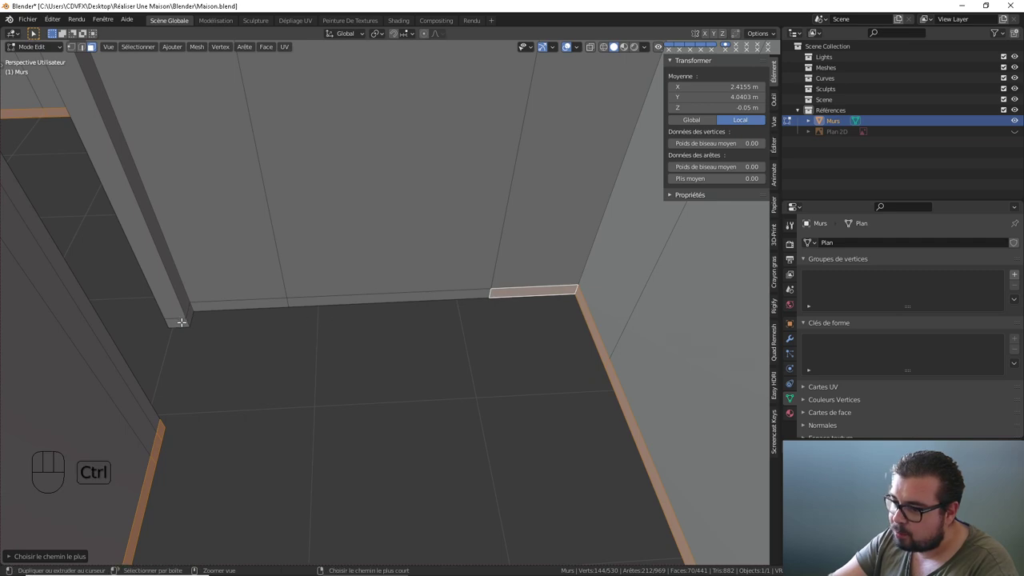
- Finish selecting the base strip under the remaining walls, reaching 441 selected-area faces, and review it from above
{"action": "right_click", "coordinate": [184, 318]}
{"action": "left_click_drag", "start_coordinate": [169, 337], "coordinate": [261, 329]}
{"action": "left_click_drag", "start_coordinate": [227, 364], "coordinate": [353, 291]}
{"action": "left_click_drag", "start_coordinate": [275, 361], "coordinate": [386, 284]}
{"action": "right_click", "coordinate": [361, 419]}
{"action": "left_click_drag", "start_coordinate": [335, 419], "coordinate": [448, 403]}
{"action": "left_click_drag", "start_coordinate": [395, 429], "coordinate": [502, 425]}
{"action": "right_click", "coordinate": [178, 353]}
{"action": "left_click_drag", "start_coordinate": [213, 356], "coordinate": [171, 350]}
{"action": "left_click_drag", "start_coordinate": [232, 346], "coordinate": [411, 347]}
{"action": "left_click_drag", "start_coordinate": [376, 347], "coordinate": [306, 346]}
{"action": "right_click", "coordinate": [264, 323]}
{"action": "left_click_drag", "start_coordinate": [236, 341], "coordinate": [328, 342]}
{"action": "left_click_drag", "start_coordinate": [288, 368], "coordinate": [419, 346]}
{"action": "left_click_drag", "start_coordinate": [384, 364], "coordinate": [368, 384]}
{"action": "left_click_drag", "start_coordinate": [335, 367], "coordinate": [355, 346]}
{"action": "right_click", "coordinate": [363, 424]}
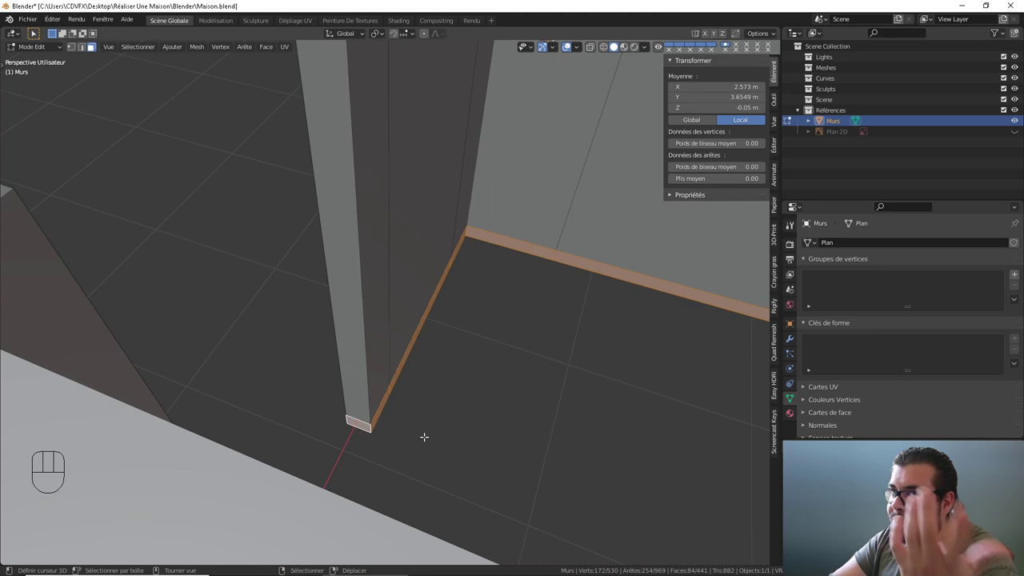
{"action": "left_click_drag", "start_coordinate": [464, 427], "coordinate": [295, 413]}
{"action": "left_click_drag", "start_coordinate": [541, 413], "coordinate": [387, 385]}
{"action": "left_click_drag", "start_coordinate": [479, 388], "coordinate": [459, 389]}
{"action": "left_click_drag", "start_coordinate": [475, 390], "coordinate": [387, 425]}
{"action": "left_click_drag", "start_coordinate": [407, 419], "coordinate": [494, 416]}
{"action": "left_click_drag", "start_coordinate": [451, 412], "coordinate": [292, 463]}
{"action": "left_click_drag", "start_coordinate": [333, 460], "coordinate": [440, 453]}
{"action": "left_click_drag", "start_coordinate": [451, 447], "coordinate": [306, 454]}
{"action": "left_click_drag", "start_coordinate": [485, 448], "coordinate": [539, 442]}
{"action": "left_click_drag", "start_coordinate": [529, 438], "coordinate": [315, 408]}
{"action": "left_click_drag", "start_coordinate": [414, 437], "coordinate": [280, 466]}
{"action": "left_click_drag", "start_coordinate": [285, 451], "coordinate": [420, 448]}
{"action": "left_click_drag", "start_coordinate": [413, 445], "coordinate": [444, 446]}
{"action": "left_click_drag", "start_coordinate": [350, 435], "coordinate": [456, 450]}
{"action": "left_click_drag", "start_coordinate": [377, 449], "coordinate": [484, 432]}
{"action": "left_click_drag", "start_coordinate": [441, 432], "coordinate": [509, 422]}
{"action": "left_click_drag", "start_coordinate": [363, 450], "coordinate": [446, 304]}
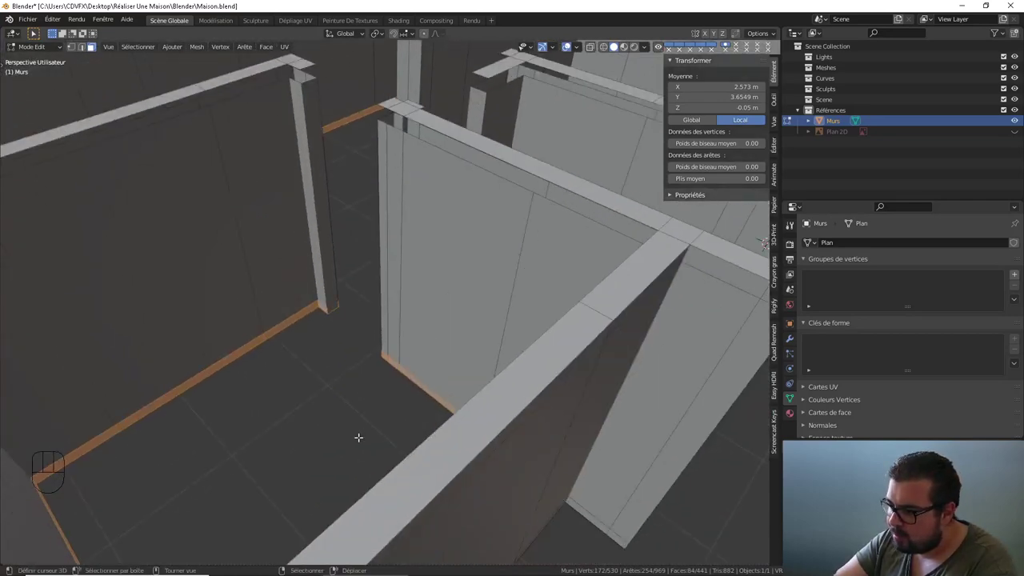
- Delete the 83 selected wall-base faces (X > Faces) and orbit to see the house from below
{"action": "left_click_drag", "start_coordinate": [362, 429], "coordinate": [397, 282]}
{"action": "right_click", "coordinate": [362, 232]}
{"action": "left_click_drag", "start_coordinate": [413, 367], "coordinate": [426, 342]}
{"action": "left_click_drag", "start_coordinate": [416, 268], "coordinate": [406, 254]}
{"action": "left_click_drag", "start_coordinate": [401, 270], "coordinate": [381, 440]}
{"action": "left_click_drag", "start_coordinate": [348, 323], "coordinate": [345, 344]}
{"action": "left_click_drag", "start_coordinate": [340, 349], "coordinate": [355, 389]}
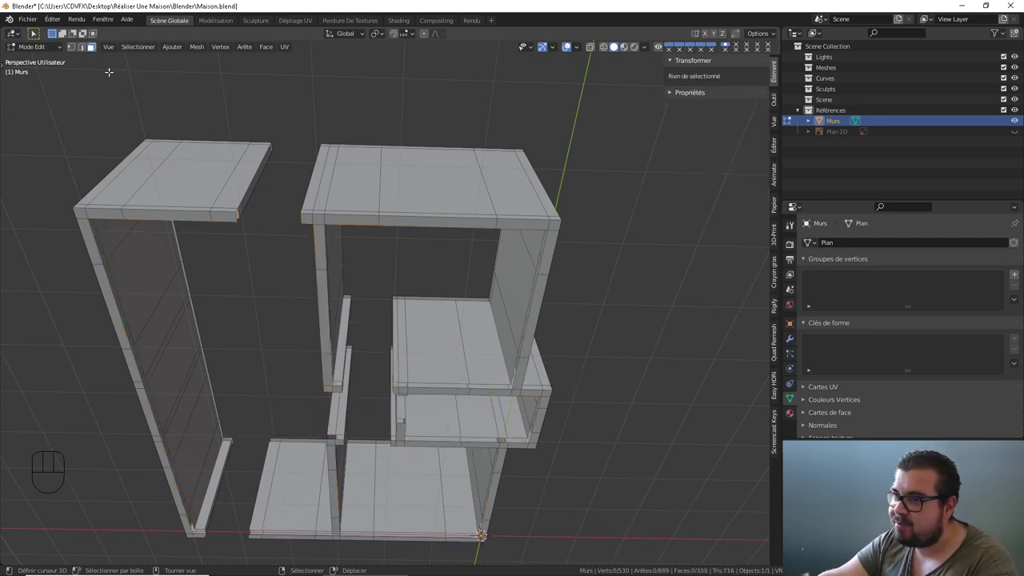
- Orbit around the house underside and move in close to a wall base to inspect it
{"action": "left_click_drag", "start_coordinate": [87, 49], "coordinate": [284, 295]}
{"action": "left_click_drag", "start_coordinate": [283, 295], "coordinate": [304, 357]}
{"action": "left_click_drag", "start_coordinate": [306, 345], "coordinate": [312, 385]}
{"action": "left_click_drag", "start_coordinate": [313, 389], "coordinate": [337, 413]}
{"action": "left_click_drag", "start_coordinate": [337, 416], "coordinate": [349, 331]}
{"action": "left_click_drag", "start_coordinate": [347, 335], "coordinate": [347, 301]}
{"action": "left_click_drag", "start_coordinate": [355, 274], "coordinate": [352, 301]}
{"action": "left_click_drag", "start_coordinate": [346, 289], "coordinate": [374, 481]}
{"action": "left_click_drag", "start_coordinate": [360, 410], "coordinate": [355, 381]}
{"action": "left_click_drag", "start_coordinate": [352, 399], "coordinate": [381, 340]}
{"action": "left_click_drag", "start_coordinate": [389, 410], "coordinate": [393, 273]}
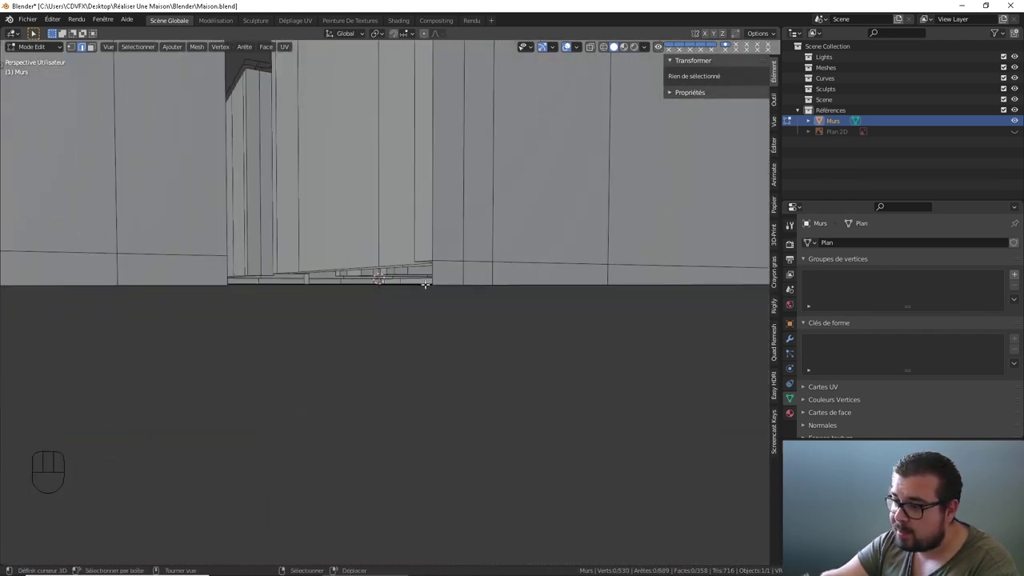
{"action": "left_click_drag", "start_coordinate": [405, 283], "coordinate": [411, 300]}
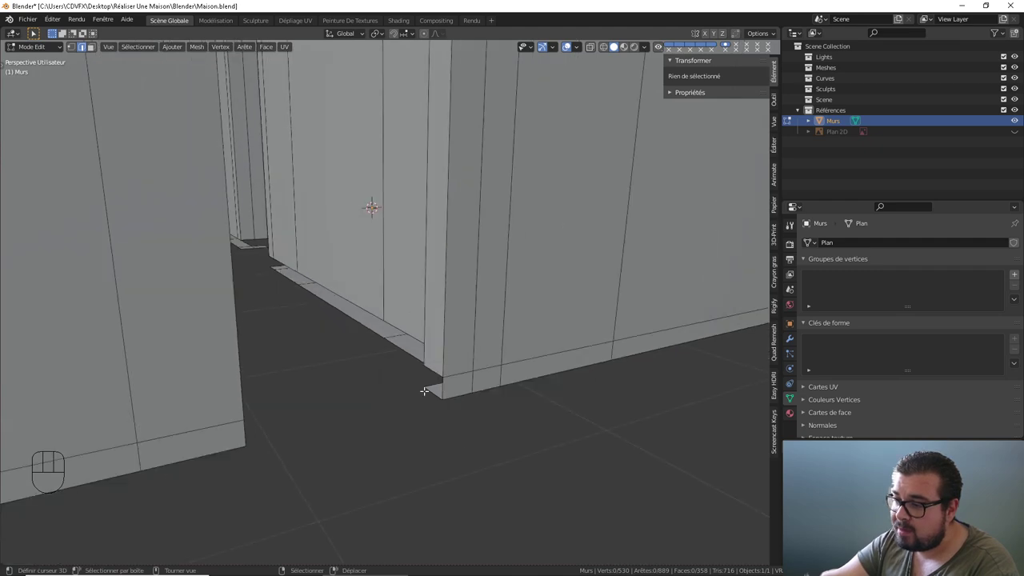
- Select the two edges flanking the gap in the base strip and fill a new face between them (F)
{"action": "left_click_drag", "start_coordinate": [424, 356], "coordinate": [493, 376]}
{"action": "left_click_drag", "start_coordinate": [558, 376], "coordinate": [622, 372]}
{"action": "left_click_drag", "start_coordinate": [594, 364], "coordinate": [469, 409]}
{"action": "left_click_drag", "start_coordinate": [491, 347], "coordinate": [419, 361]}
{"action": "right_click", "coordinate": [451, 283]}
{"action": "left_click_drag", "start_coordinate": [491, 311], "coordinate": [524, 306]}
{"action": "left_click_drag", "start_coordinate": [532, 300], "coordinate": [552, 298]}
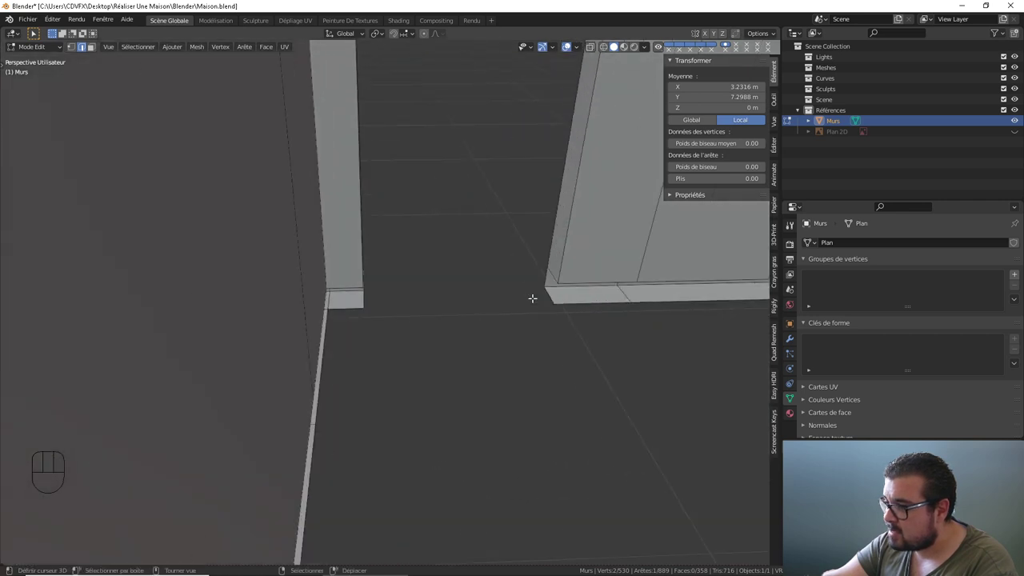
{"action": "right_click", "coordinate": [555, 270]}
{"action": "left_click_drag", "start_coordinate": [548, 276], "coordinate": [318, 318]}
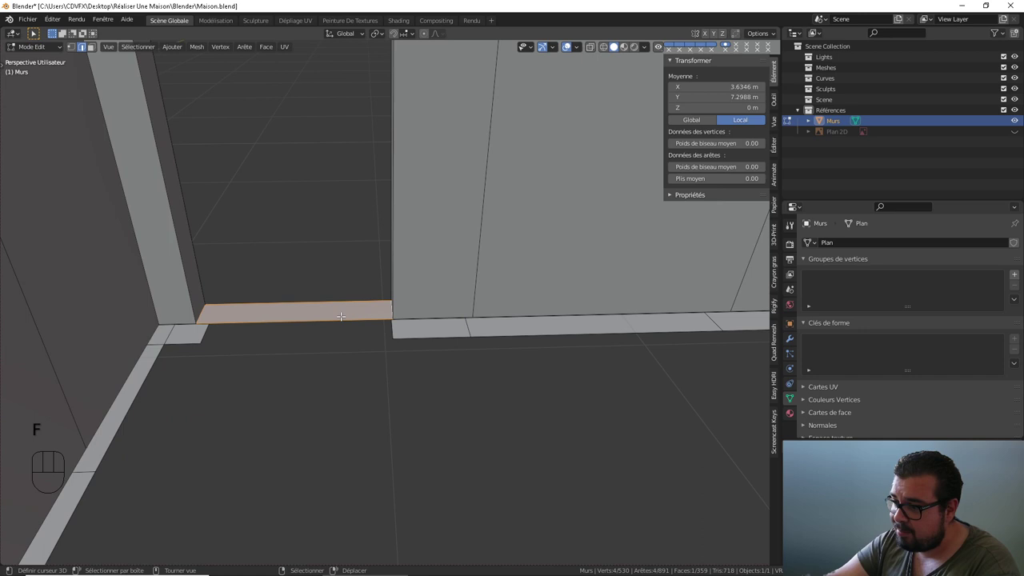
{"action": "left_click_drag", "start_coordinate": [316, 312], "coordinate": [275, 318]}
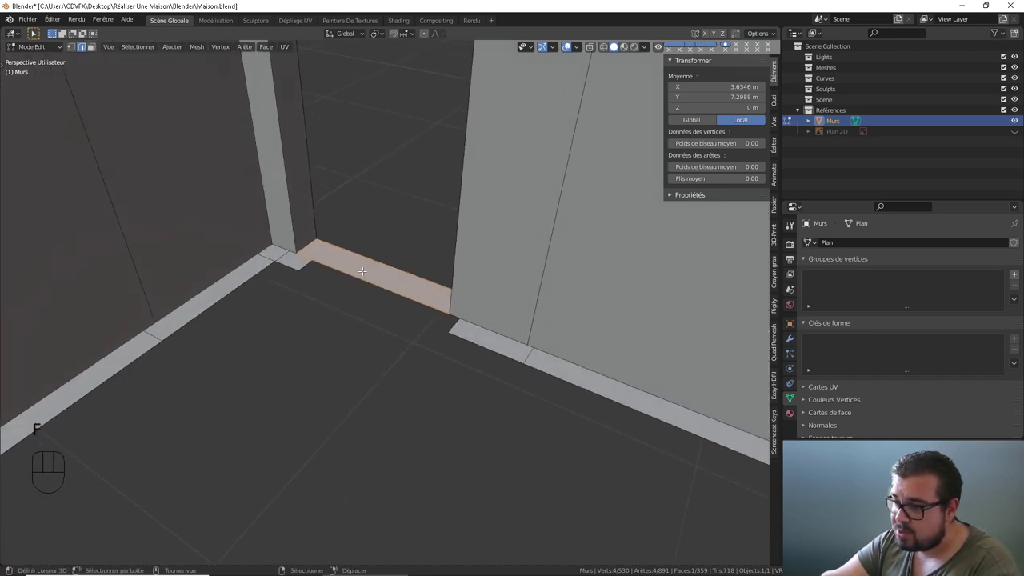
- Select further base-strip edges around the room corner to check the patched strip
{"action": "left_click_drag", "start_coordinate": [312, 285], "coordinate": [363, 281]}
{"action": "right_click", "coordinate": [305, 270]}
{"action": "left_click_drag", "start_coordinate": [370, 297], "coordinate": [399, 297]}
{"action": "left_click_drag", "start_coordinate": [472, 293], "coordinate": [314, 261]}
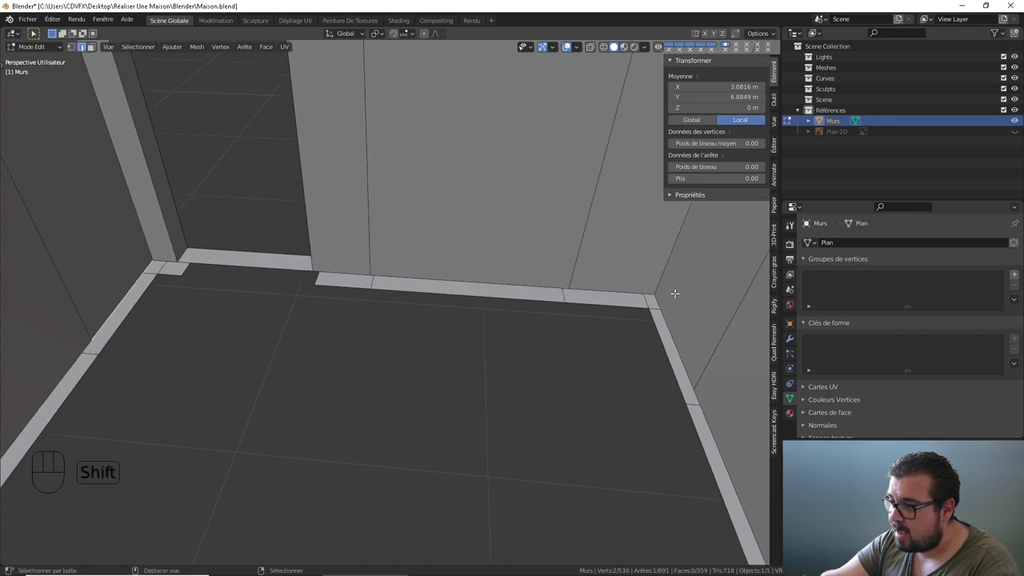
{"action": "right_click", "coordinate": [673, 319]}
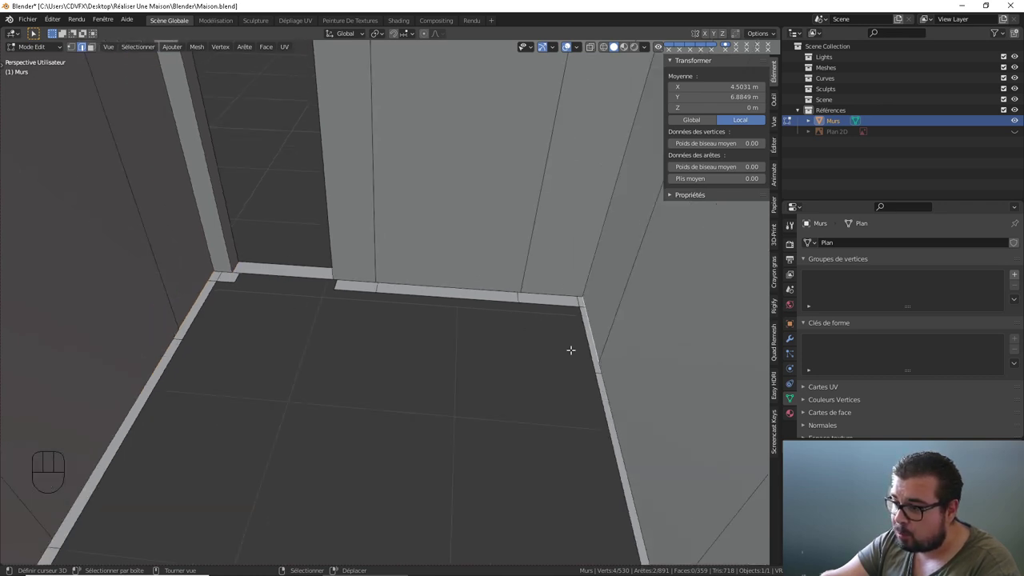
{"action": "left_click_drag", "start_coordinate": [465, 362], "coordinate": [491, 328]}
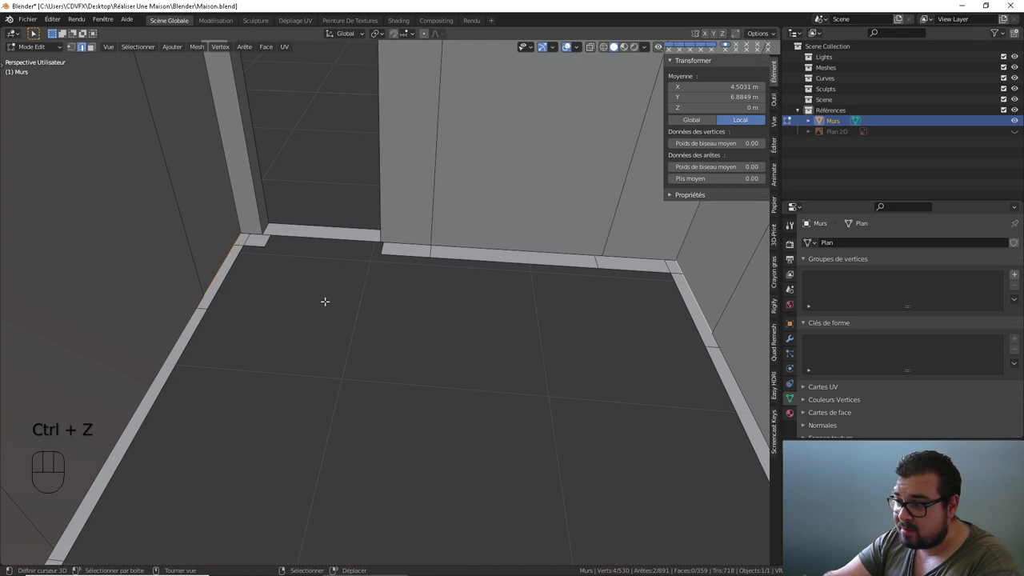
{"action": "right_click", "coordinate": [146, 328]}
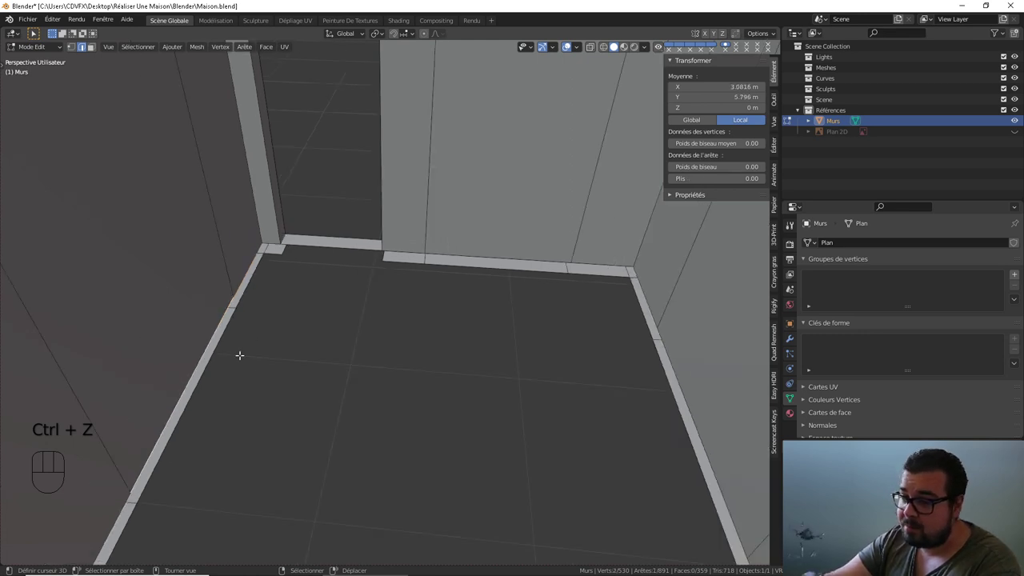
{"action": "left_click_drag", "start_coordinate": [262, 321], "coordinate": [267, 285]}
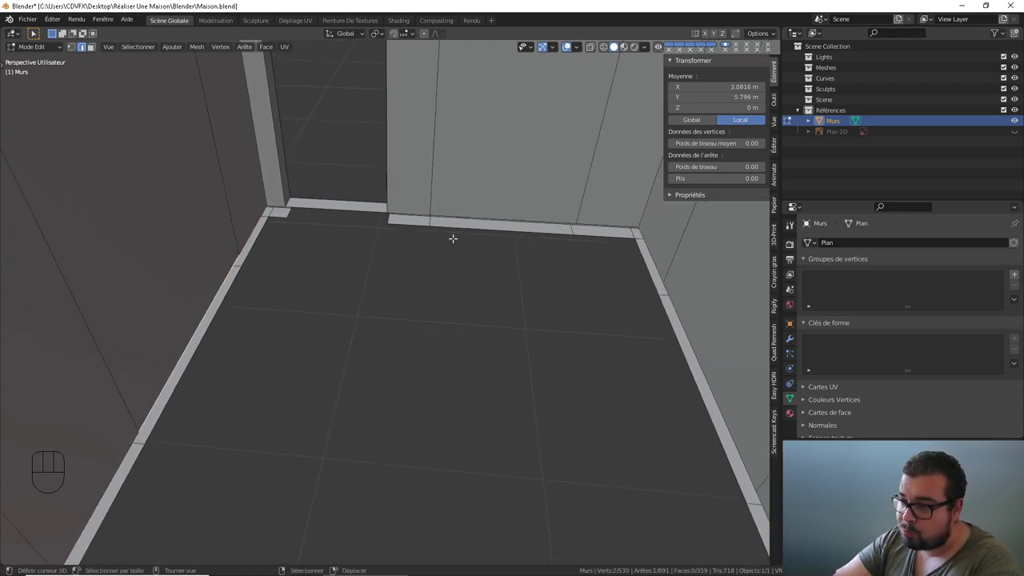
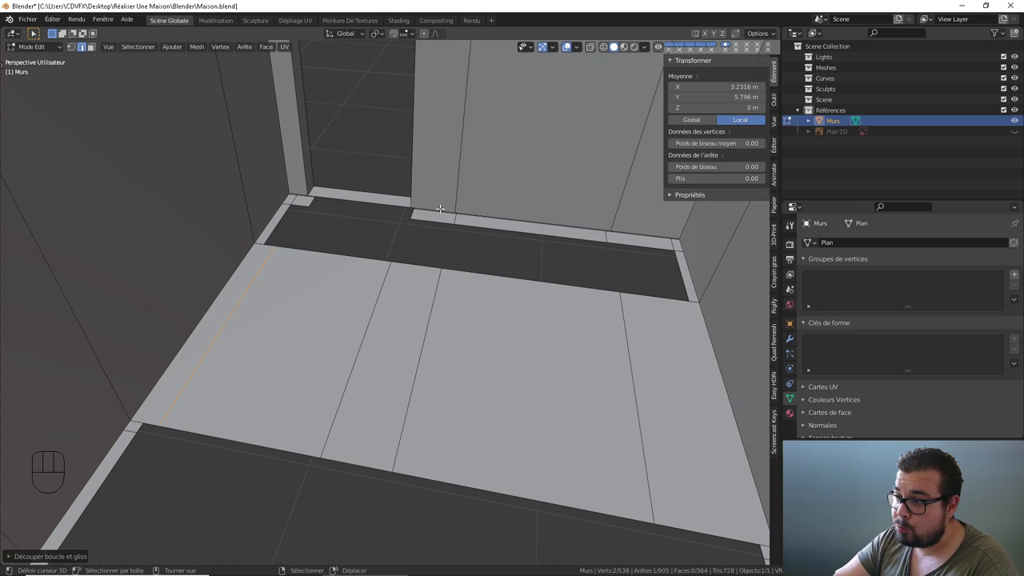
- Select the boundary vertices of the first hole in the corner room's floor and fill it with a face (F)
{"action": "right_click", "coordinate": [442, 205]}
{"action": "right_click", "coordinate": [416, 262]}
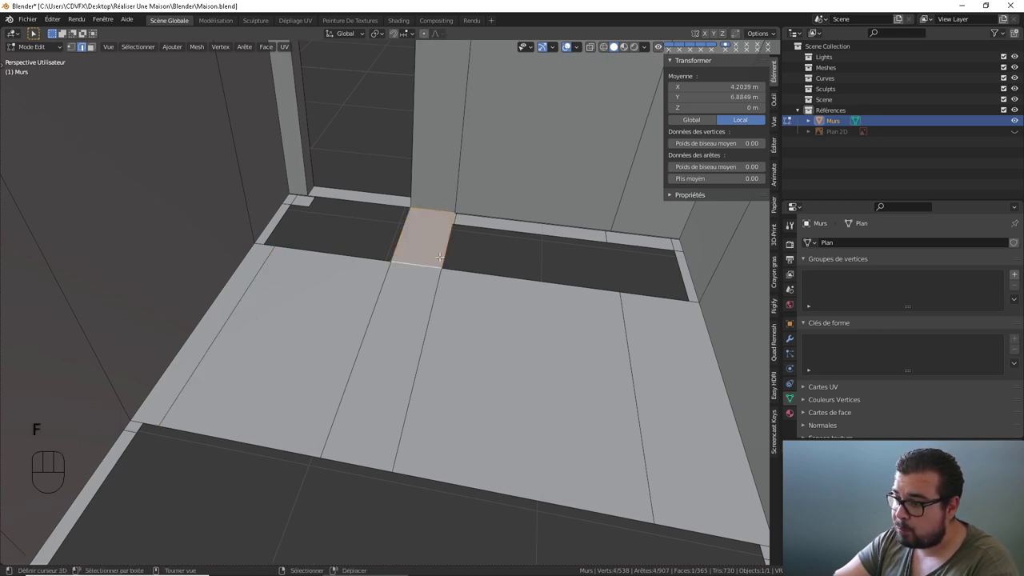
{"action": "right_click", "coordinate": [515, 211]}
{"action": "right_click", "coordinate": [512, 269]}
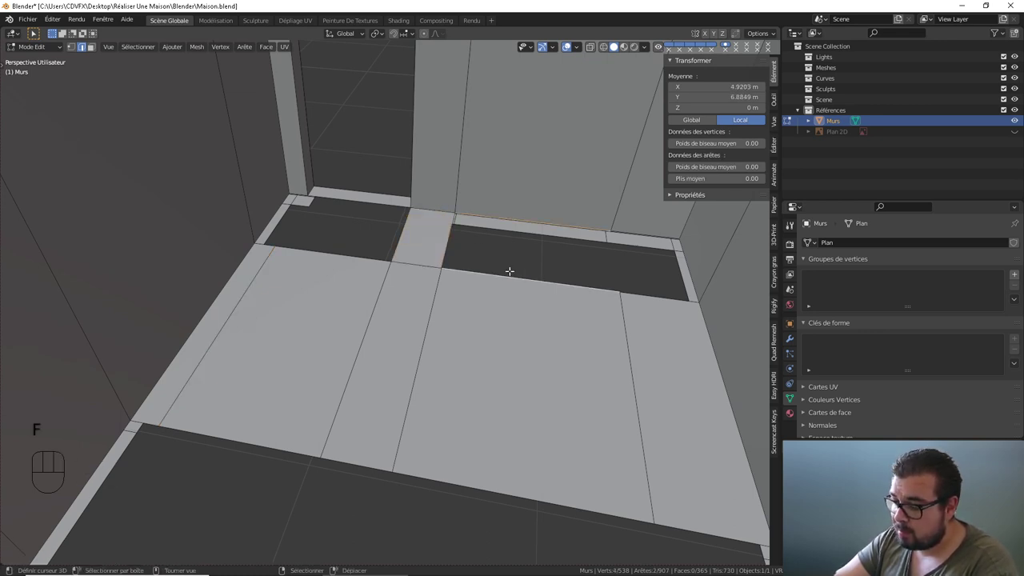
{"action": "right_click", "coordinate": [637, 215]}
{"action": "right_click", "coordinate": [654, 296]}
{"action": "right_click", "coordinate": [599, 264]}
{"action": "right_click", "coordinate": [690, 253]}
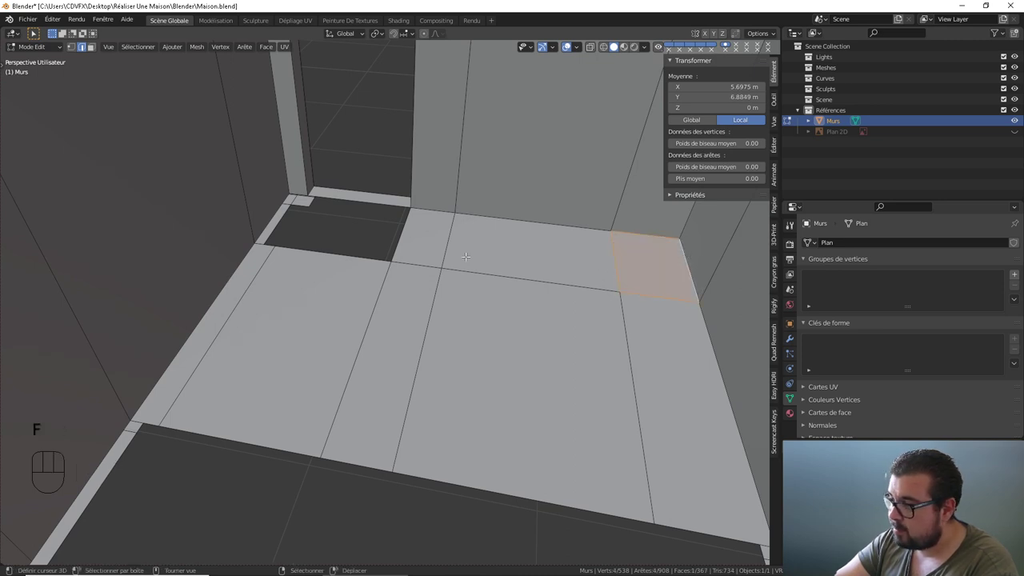
- Fill the remaining floor hole the same way, then add a loop cut (Ctrl+R) splitting the next floor area
{"action": "right_click", "coordinate": [414, 238]}
{"action": "right_click", "coordinate": [390, 204]}
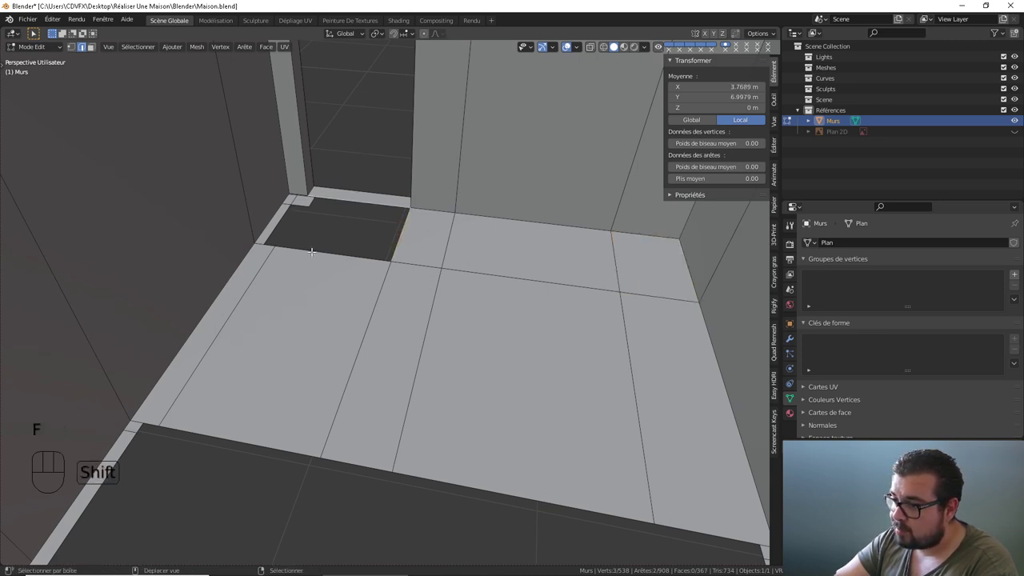
{"action": "right_click", "coordinate": [314, 256]}
{"action": "right_click", "coordinate": [300, 212]}
{"action": "right_click", "coordinate": [297, 185]}
{"action": "right_click", "coordinate": [274, 202]}
{"action": "right_click", "coordinate": [266, 245]}
{"action": "left_click_drag", "start_coordinate": [449, 231], "coordinate": [474, 235]}
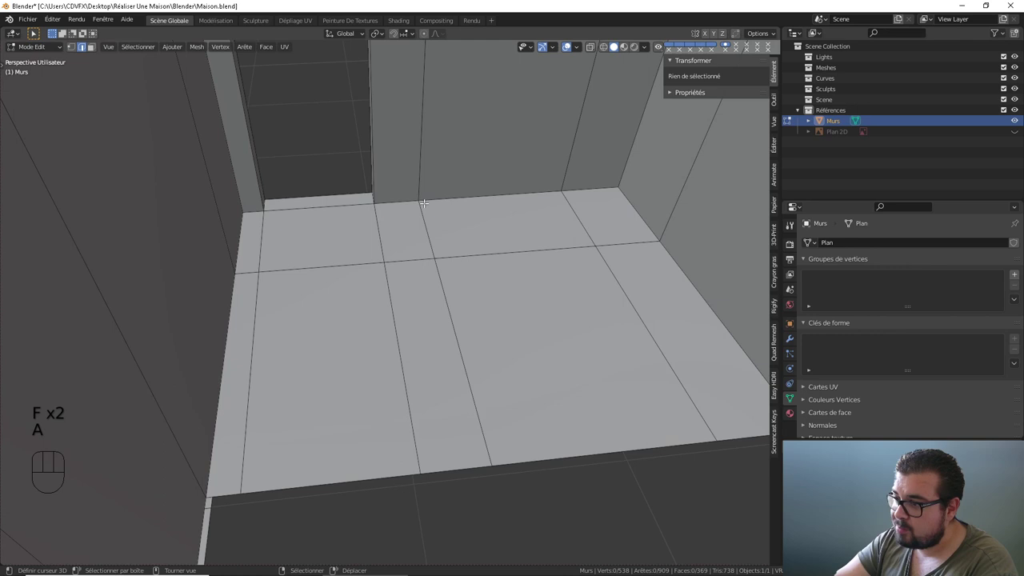
{"action": "left_click_drag", "start_coordinate": [535, 314], "coordinate": [475, 309]}
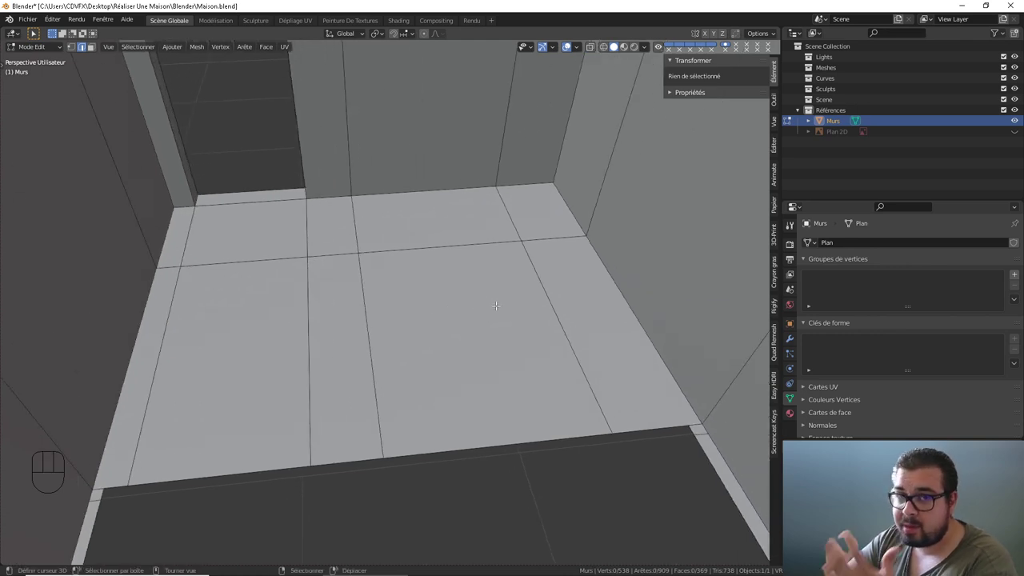
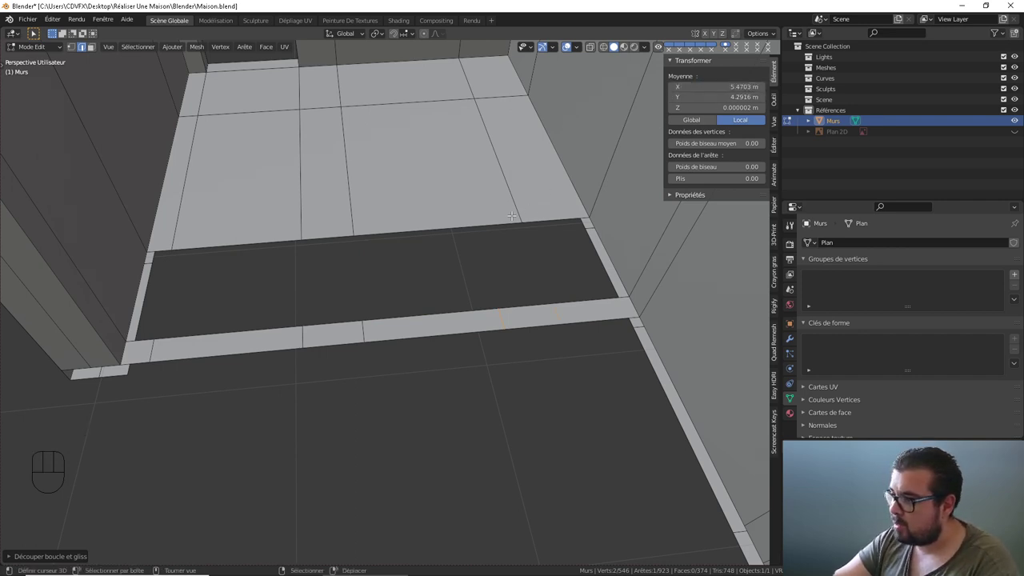
- Fill the first floor gaps in the corridor section by selecting their border vertices and creating faces
{"action": "right_click", "coordinate": [555, 204]}
{"action": "right_click", "coordinate": [619, 244]}
{"action": "right_click", "coordinate": [590, 299]}
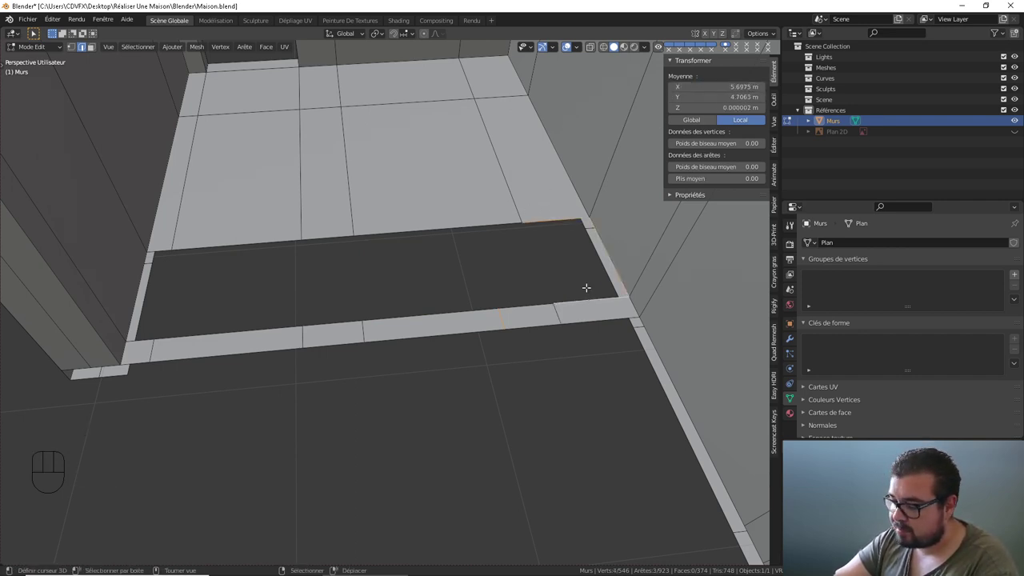
{"action": "right_click", "coordinate": [496, 212]}
{"action": "right_click", "coordinate": [546, 250]}
{"action": "right_click", "coordinate": [519, 304]}
{"action": "right_click", "coordinate": [336, 232]}
{"action": "right_click", "coordinate": [375, 249]}
{"action": "right_click", "coordinate": [339, 323]}
- Fill the remaining corridor floor gaps with new faces, bringing the Murs mesh to 379 faces
{"action": "right_click", "coordinate": [249, 245]}
{"action": "right_click", "coordinate": [318, 263]}
{"action": "right_click", "coordinate": [267, 325]}
{"action": "right_click", "coordinate": [180, 257]}
{"action": "right_click", "coordinate": [162, 243]}
{"action": "right_click", "coordinate": [139, 259]}
{"action": "right_click", "coordinate": [148, 336]}
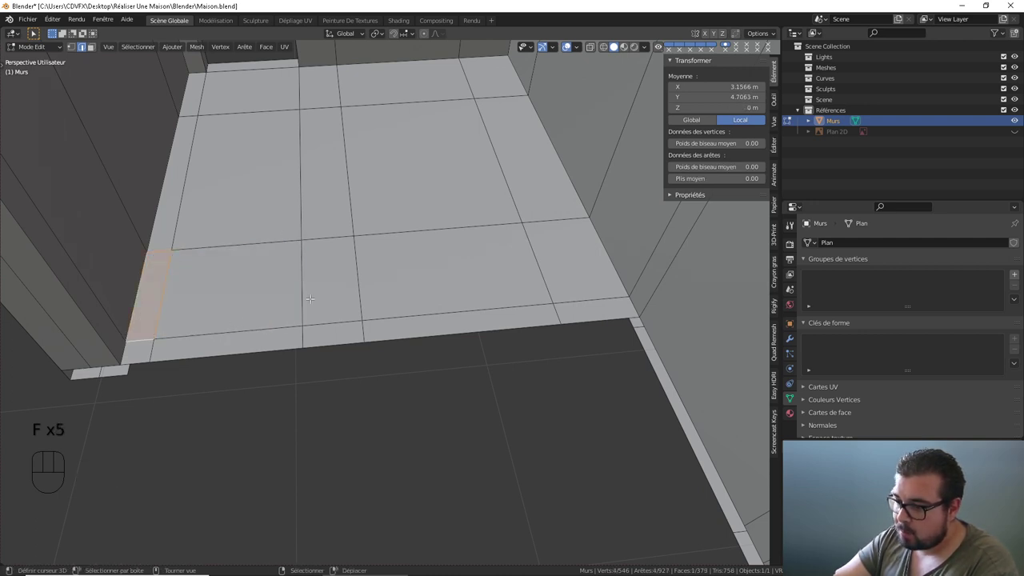
{"action": "middle_click", "coordinate": [334, 296]}
{"action": "left_click_drag", "start_coordinate": [404, 291], "coordinate": [332, 256]}
{"action": "left_click_drag", "start_coordinate": [342, 286], "coordinate": [387, 256]}
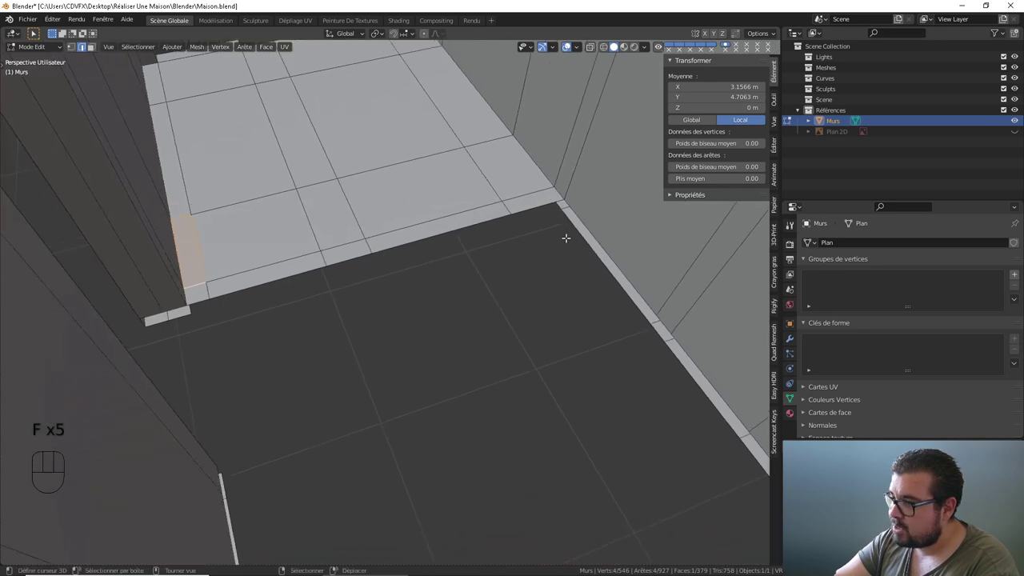
{"action": "middle_click", "coordinate": [234, 321]}
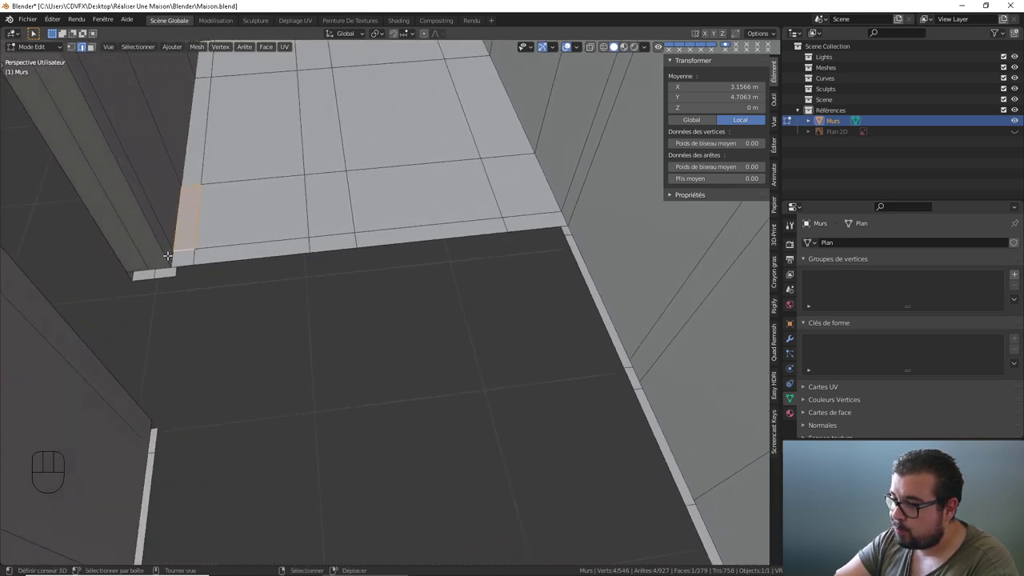
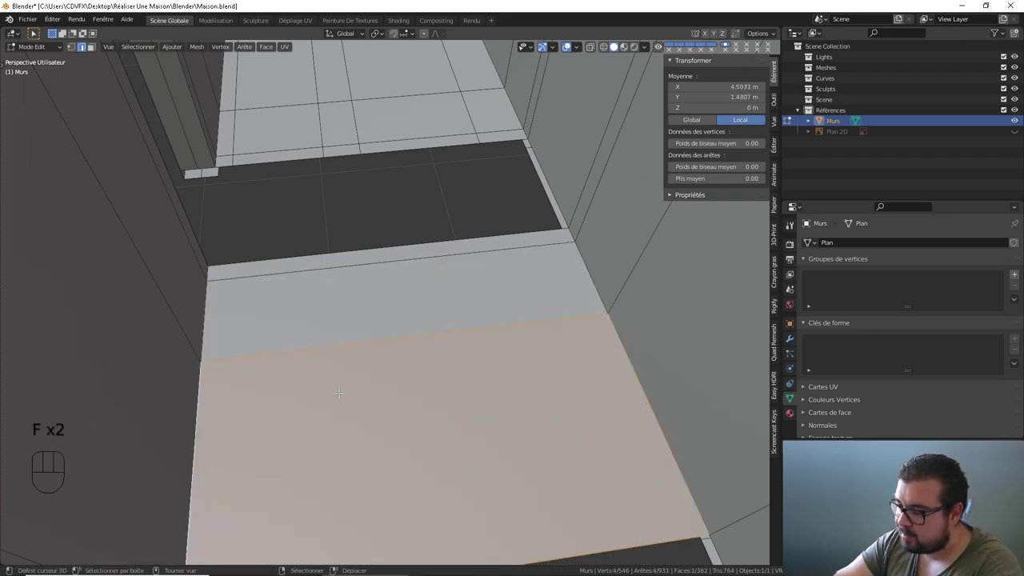
- Orbit to the floor strip beside the long wall to find the next holes
{"action": "left_click_drag", "start_coordinate": [412, 385], "coordinate": [376, 320]}
{"action": "left_click_drag", "start_coordinate": [376, 320], "coordinate": [396, 344]}
{"action": "middle_click", "coordinate": [420, 338]}
{"action": "left_click_drag", "start_coordinate": [443, 347], "coordinate": [472, 353]}
{"action": "left_click_drag", "start_coordinate": [577, 356], "coordinate": [534, 344]}
{"action": "left_click_drag", "start_coordinate": [546, 338], "coordinate": [582, 330]}
{"action": "left_click_drag", "start_coordinate": [532, 298], "coordinate": [459, 285]}
{"action": "left_click_drag", "start_coordinate": [400, 241], "coordinate": [456, 300]}
{"action": "left_click_drag", "start_coordinate": [448, 296], "coordinate": [429, 286]}
{"action": "left_click_drag", "start_coordinate": [435, 267], "coordinate": [452, 308]}
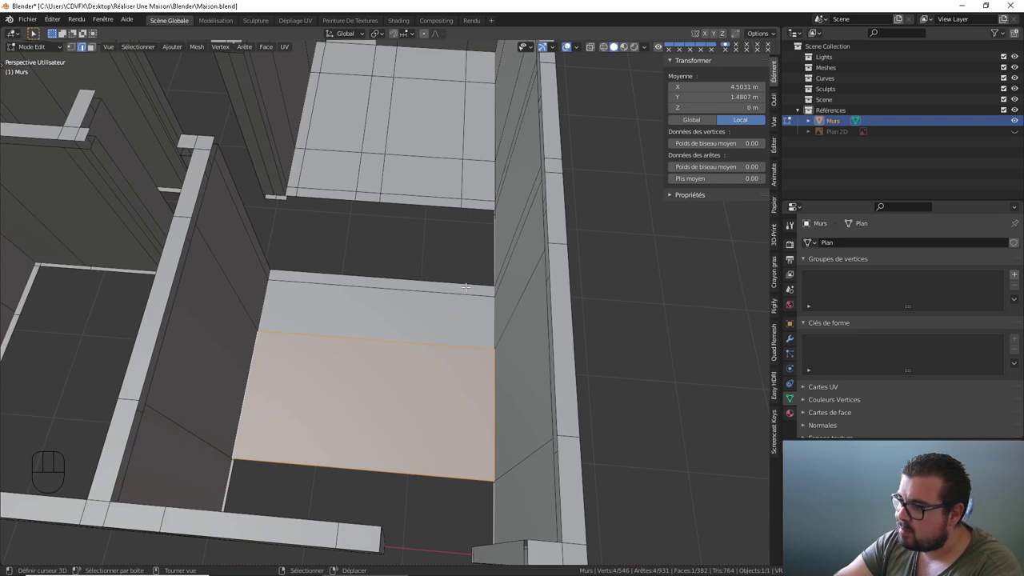
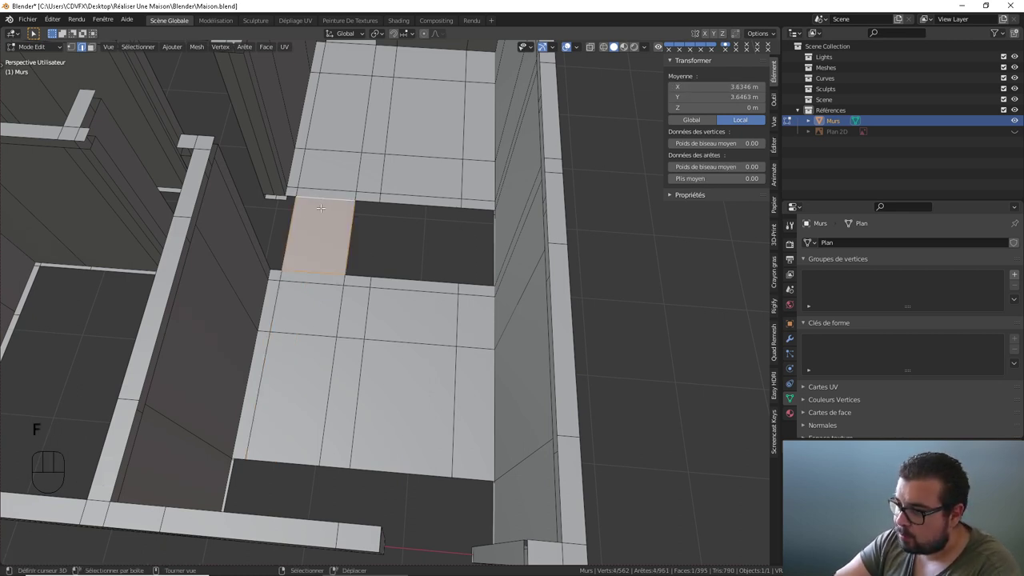
- Fill the holes in the floor strip with new faces, reaching 399 faces
{"action": "right_click", "coordinate": [299, 217]}
{"action": "right_click", "coordinate": [347, 216]}
{"action": "right_click", "coordinate": [384, 218]}
{"action": "right_click", "coordinate": [459, 226]}
{"action": "left_click_drag", "start_coordinate": [448, 228], "coordinate": [466, 222]}
{"action": "left_click_drag", "start_coordinate": [472, 228], "coordinate": [405, 208]}
{"action": "left_click_drag", "start_coordinate": [419, 212], "coordinate": [498, 229]}
{"action": "left_click_drag", "start_coordinate": [546, 239], "coordinate": [460, 203]}
- Orbit around the patched floor strip to check the new faces from several angles
{"action": "middle_click", "coordinate": [503, 214]}
{"action": "left_click_drag", "start_coordinate": [524, 206], "coordinate": [469, 224]}
{"action": "left_click_drag", "start_coordinate": [483, 226], "coordinate": [504, 203]}
{"action": "left_click_drag", "start_coordinate": [423, 177], "coordinate": [430, 219]}
{"action": "left_click_drag", "start_coordinate": [439, 213], "coordinate": [476, 200]}
{"action": "left_click_drag", "start_coordinate": [520, 144], "coordinate": [491, 170]}
{"action": "middle_click", "coordinate": [504, 218]}
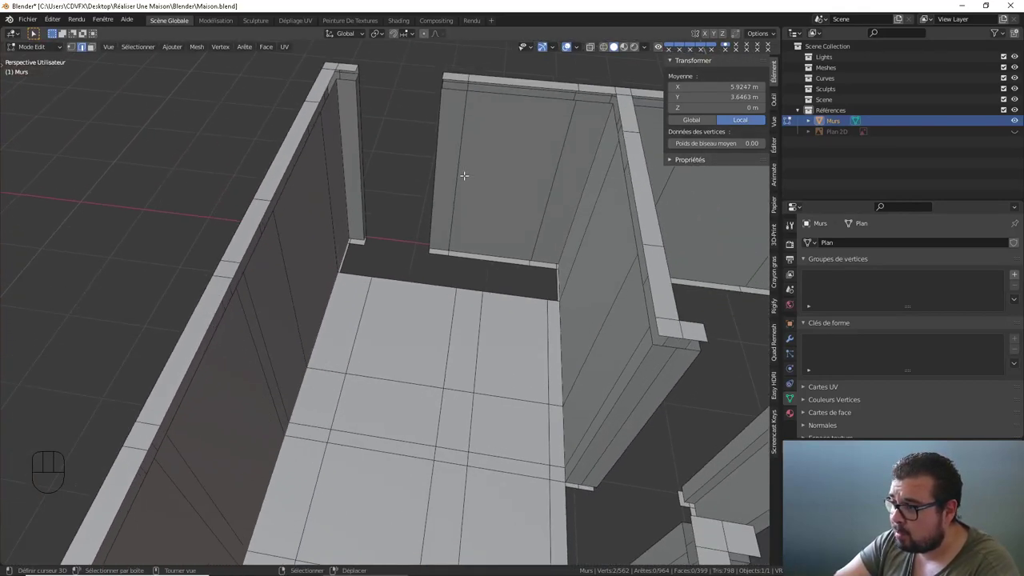
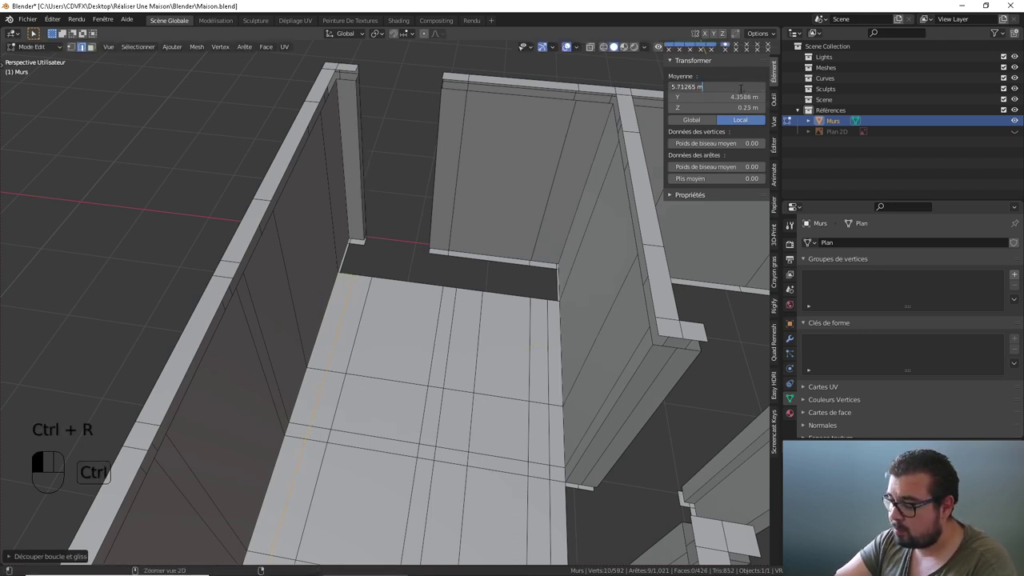
- Add edge loops across the floor near the doorway and fill the first thin wall-base gap
{"action": "right_click", "coordinate": [349, 272]}
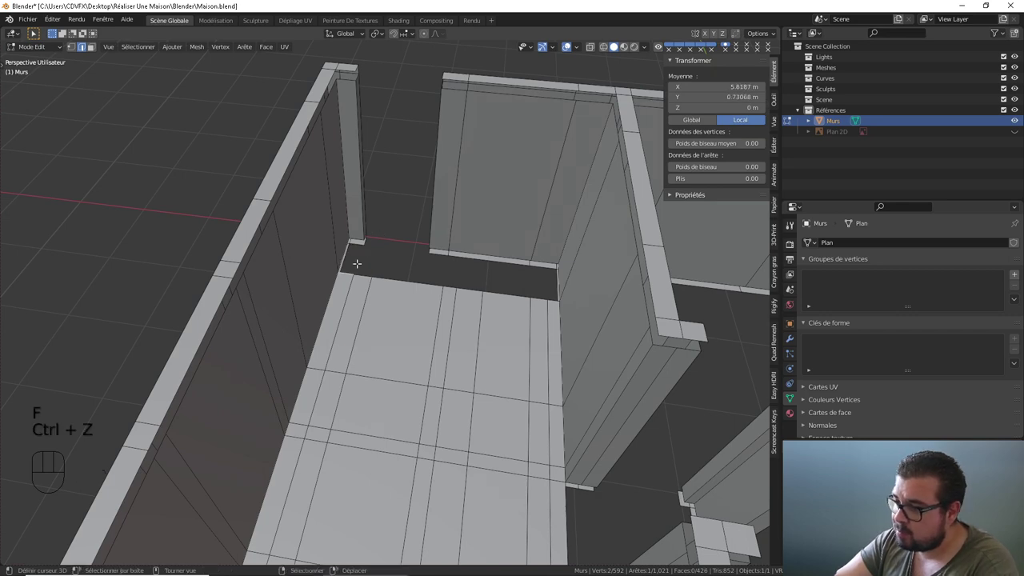
{"action": "left_click_drag", "start_coordinate": [354, 255], "coordinate": [340, 251]}
{"action": "left_click_drag", "start_coordinate": [352, 248], "coordinate": [363, 273]}
{"action": "right_click", "coordinate": [328, 253]}
{"action": "right_click", "coordinate": [363, 242]}
{"action": "middle_click", "coordinate": [384, 256]}
{"action": "left_click_drag", "start_coordinate": [397, 266], "coordinate": [367, 260]}
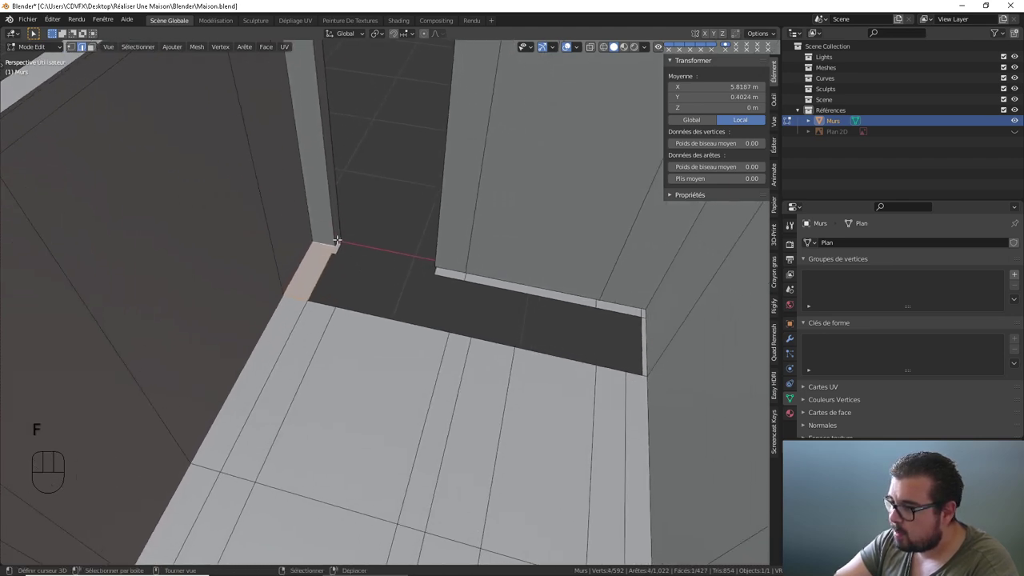
- Fill the remaining thin gaps along the wall bases, bringing the mesh to 428 faces
{"action": "right_click", "coordinate": [338, 236]}
{"action": "left_click_drag", "start_coordinate": [379, 240], "coordinate": [413, 240]}
{"action": "right_click", "coordinate": [467, 234]}
{"action": "middle_click", "coordinate": [465, 239]}
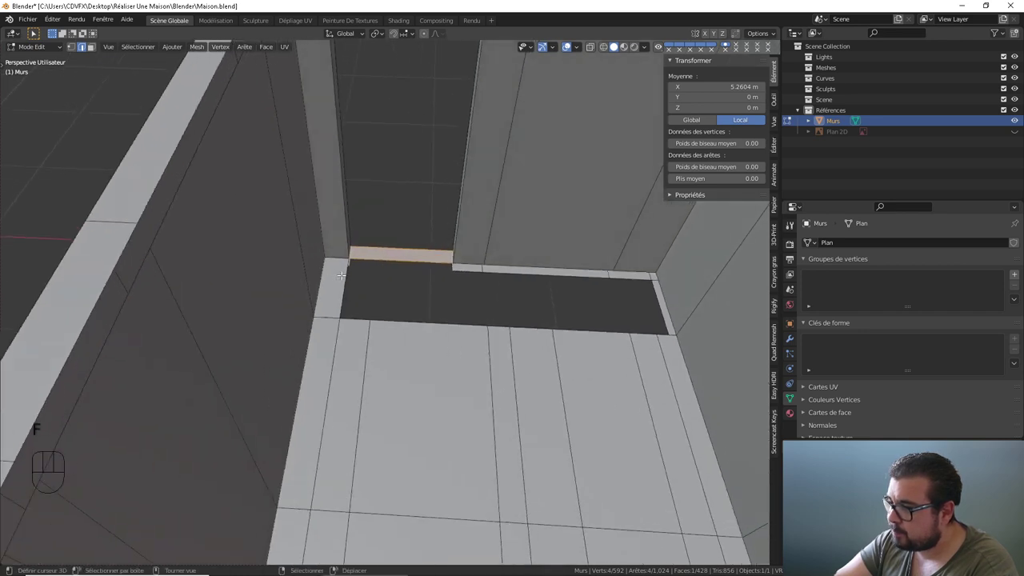
{"action": "right_click", "coordinate": [344, 272]}
{"action": "right_click", "coordinate": [372, 326]}
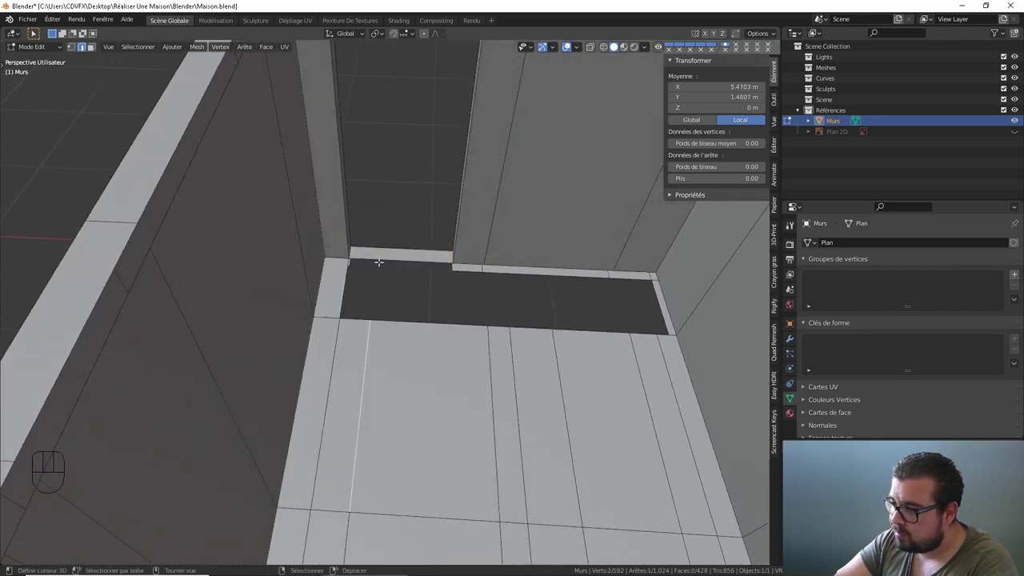
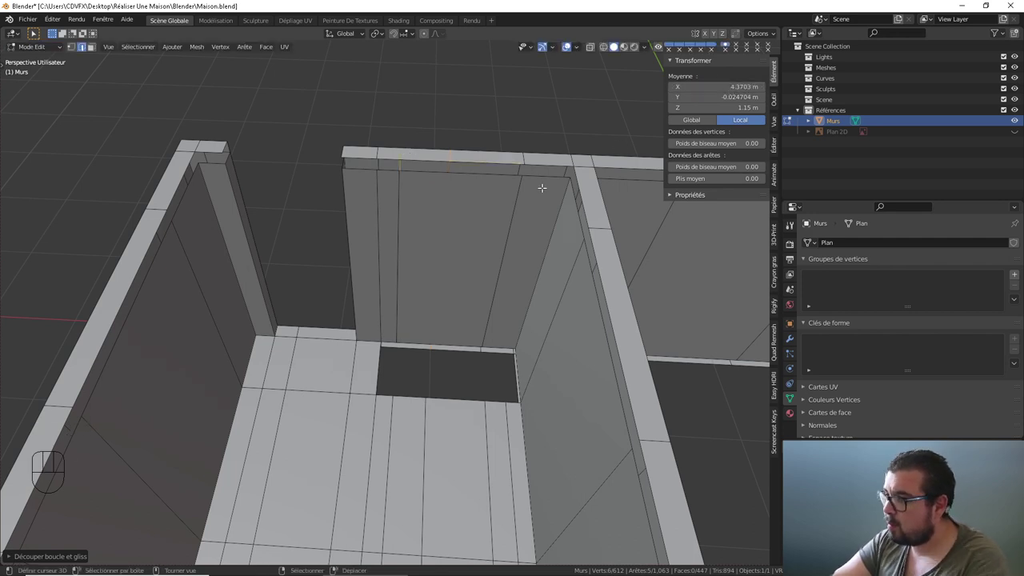
- Fill the rectangular floor hole at the foot of the partition wall piece by piece with new faces
{"action": "left_click_drag", "start_coordinate": [434, 210], "coordinate": [425, 199]}
{"action": "right_click", "coordinate": [393, 296]}
{"action": "right_click", "coordinate": [380, 310]}
{"action": "right_click", "coordinate": [389, 351]}
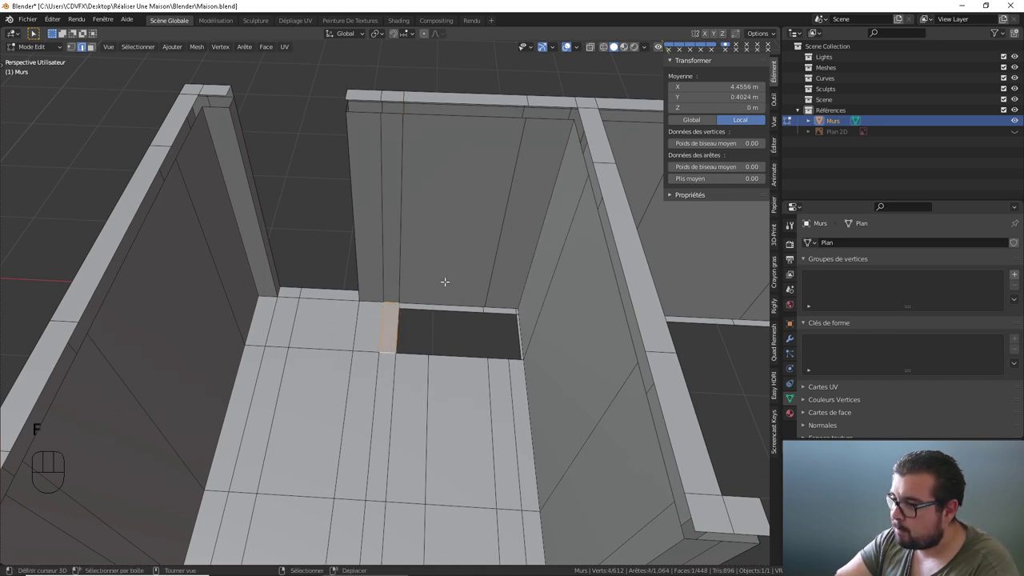
{"action": "middle_click", "coordinate": [444, 302]}
{"action": "right_click", "coordinate": [411, 401]}
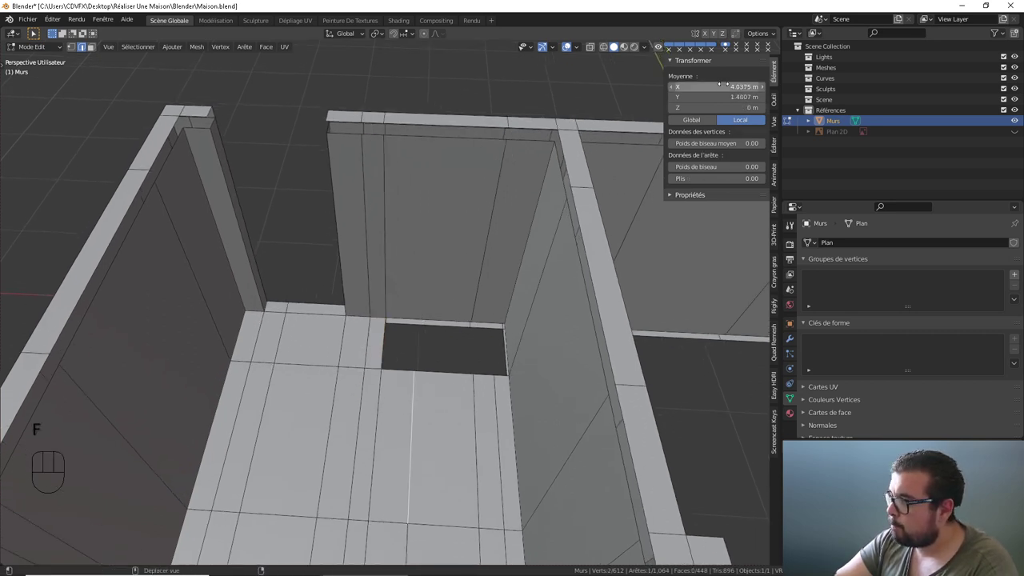
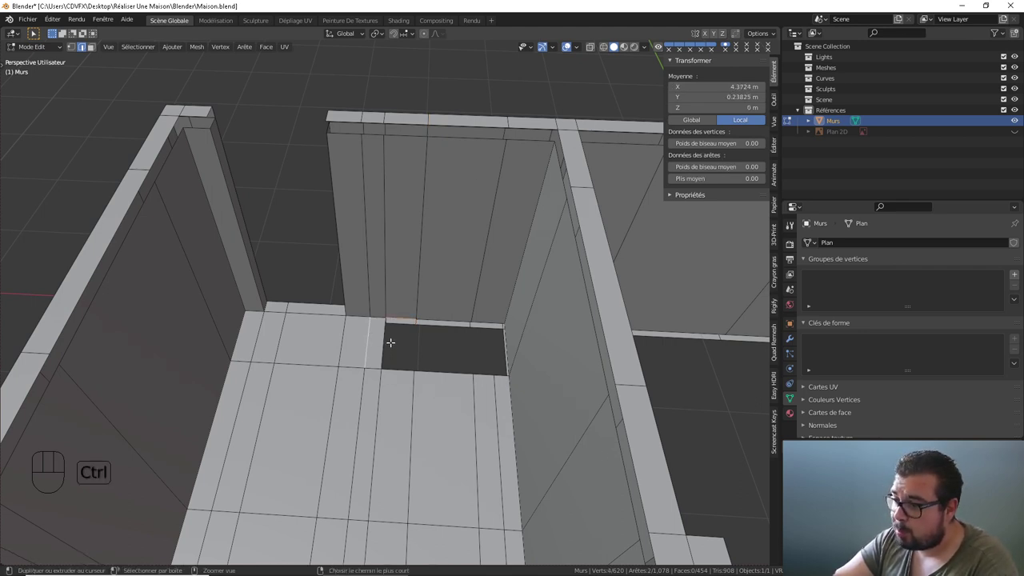
{"action": "right_click", "coordinate": [385, 320]}
{"action": "right_click", "coordinate": [399, 370]}
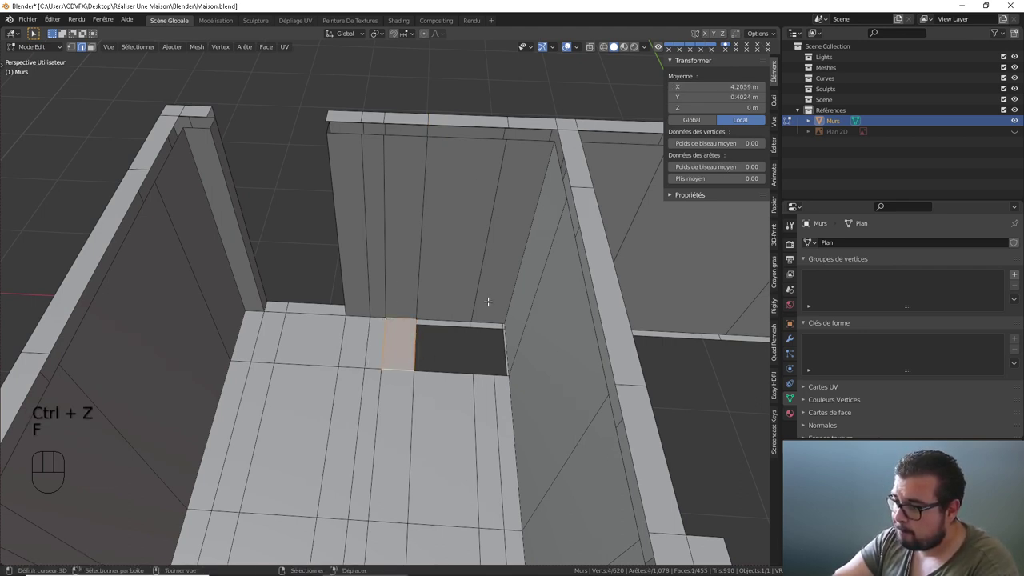
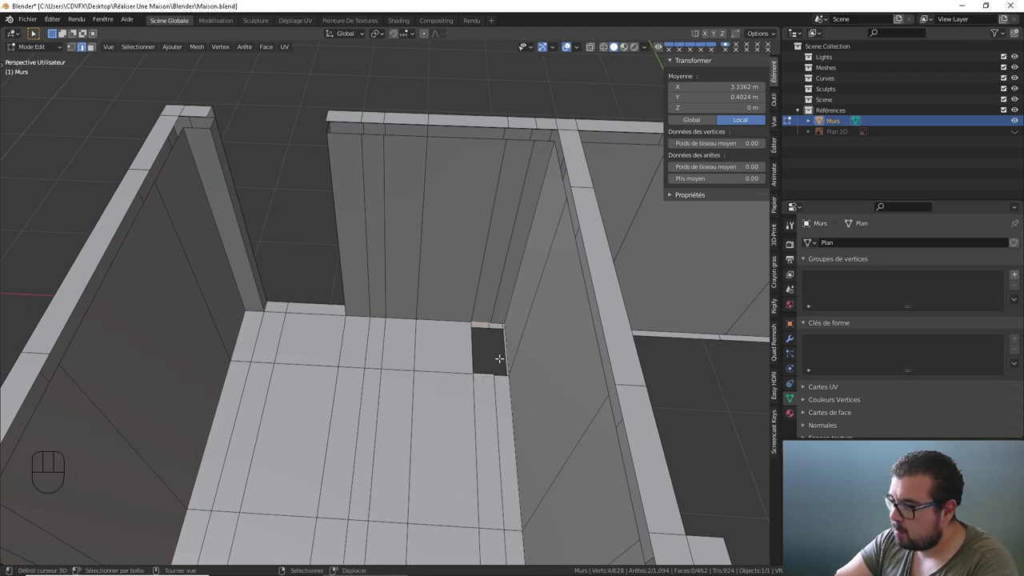
- Fill the last piece of the hole, reaching 464 faces, and orbit out to check the patch
{"action": "right_click", "coordinate": [491, 334]}
{"action": "middle_click", "coordinate": [480, 323]}
{"action": "left_click_drag", "start_coordinate": [483, 328], "coordinate": [463, 233]}
{"action": "left_click_drag", "start_coordinate": [456, 270], "coordinate": [435, 267]}
{"action": "left_click_drag", "start_coordinate": [414, 283], "coordinate": [401, 309]}
{"action": "left_click_drag", "start_coordinate": [416, 299], "coordinate": [456, 249]}
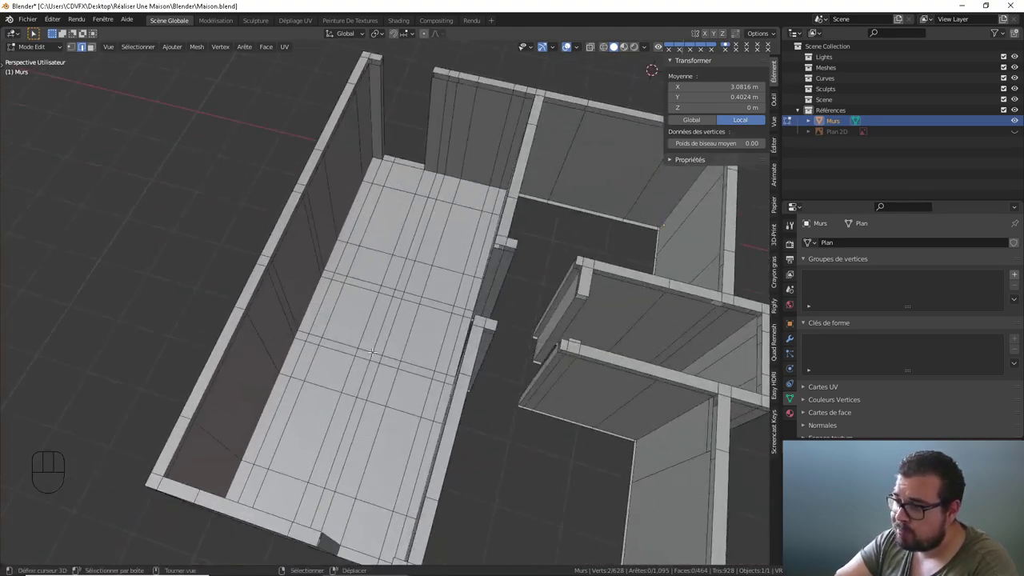
- Create the doorway threshold face and the larger floor face beside it, reaching 467 faces
{"action": "left_click_drag", "start_coordinate": [352, 387], "coordinate": [309, 376]}
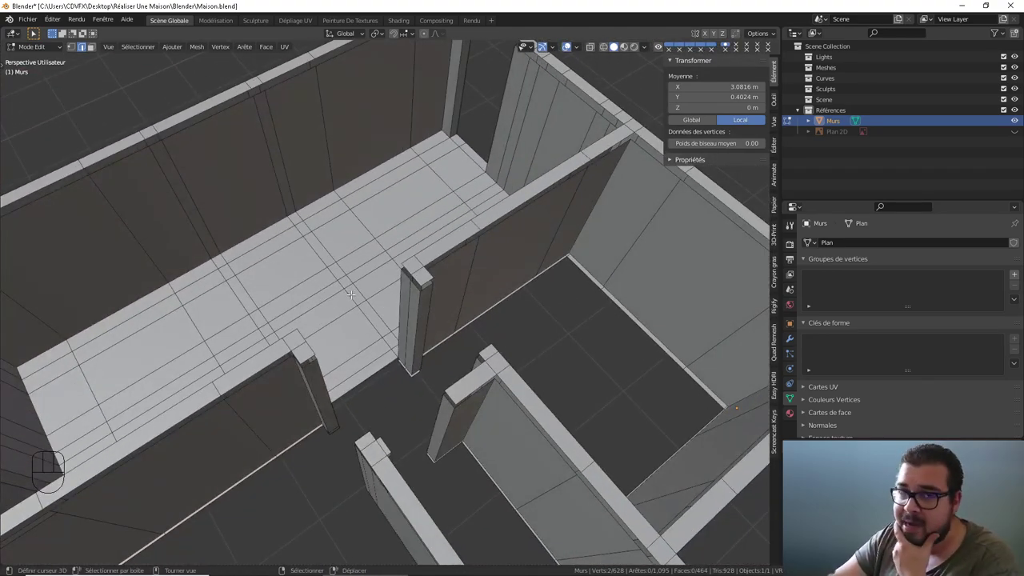
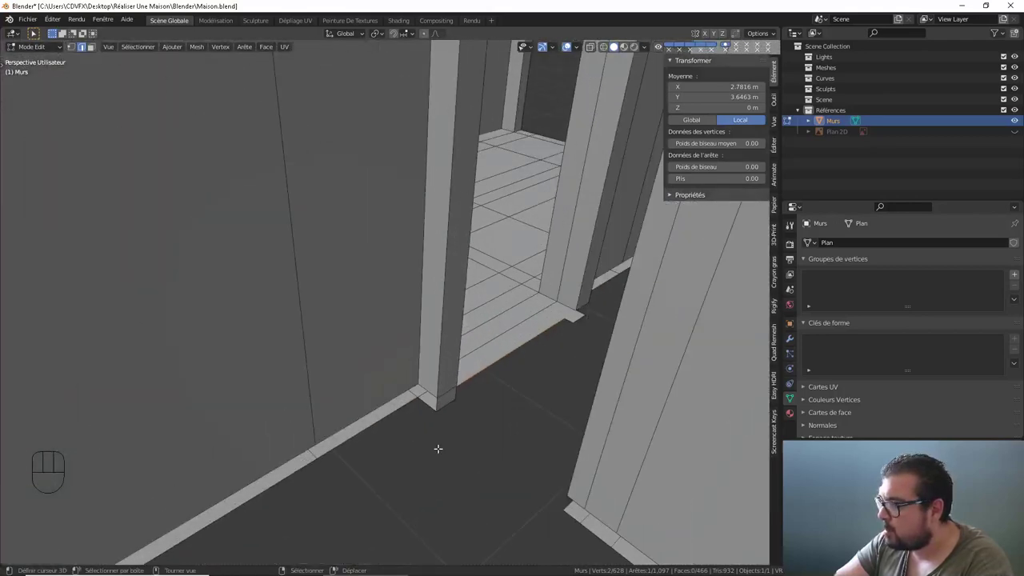
{"action": "left_click", "coordinate": [93, 51]}
{"action": "right_click", "coordinate": [454, 394]}
{"action": "left_click_drag", "start_coordinate": [512, 336], "coordinate": [469, 286]}
{"action": "left_click", "coordinate": [83, 52]}
{"action": "middle_click", "coordinate": [411, 177]}
{"action": "right_click", "coordinate": [394, 325]}
{"action": "left_click_drag", "start_coordinate": [426, 331], "coordinate": [463, 333]}
{"action": "middle_click", "coordinate": [536, 358]}
{"action": "middle_click", "coordinate": [558, 348]}
{"action": "right_click", "coordinate": [601, 337]}
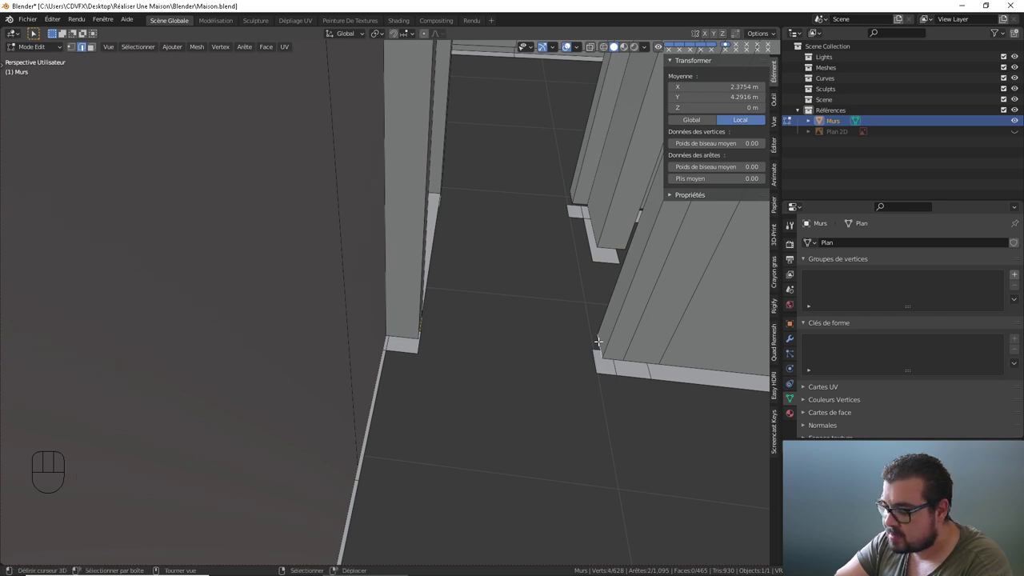
{"action": "left_click_drag", "start_coordinate": [594, 335], "coordinate": [505, 289]}
- Select the edges bordering the remaining doorway floor gap, viewing it from above
{"action": "left_click_drag", "start_coordinate": [437, 285], "coordinate": [388, 282]}
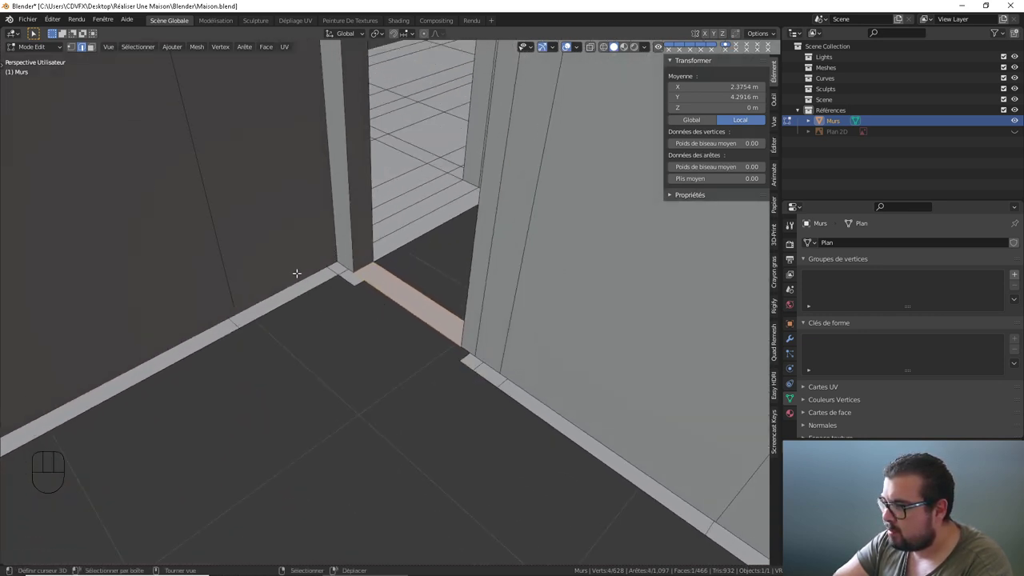
{"action": "left_click_drag", "start_coordinate": [419, 303], "coordinate": [438, 304]}
{"action": "left_click_drag", "start_coordinate": [442, 340], "coordinate": [442, 304]}
{"action": "left_click_drag", "start_coordinate": [442, 307], "coordinate": [431, 327]}
{"action": "right_click", "coordinate": [272, 333]}
{"action": "right_click", "coordinate": [635, 475]}
{"action": "left_click_drag", "start_coordinate": [518, 397], "coordinate": [511, 352]}
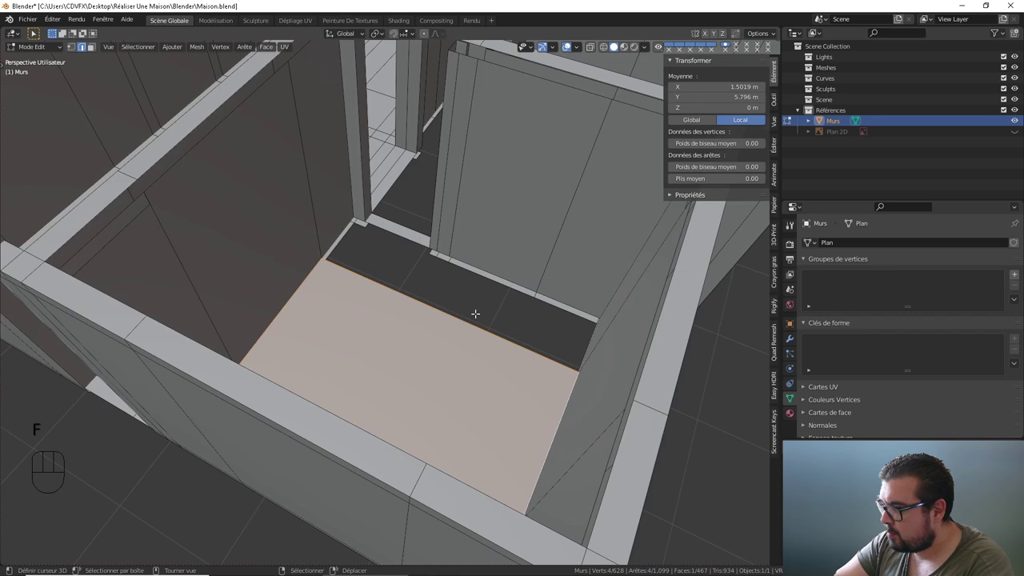
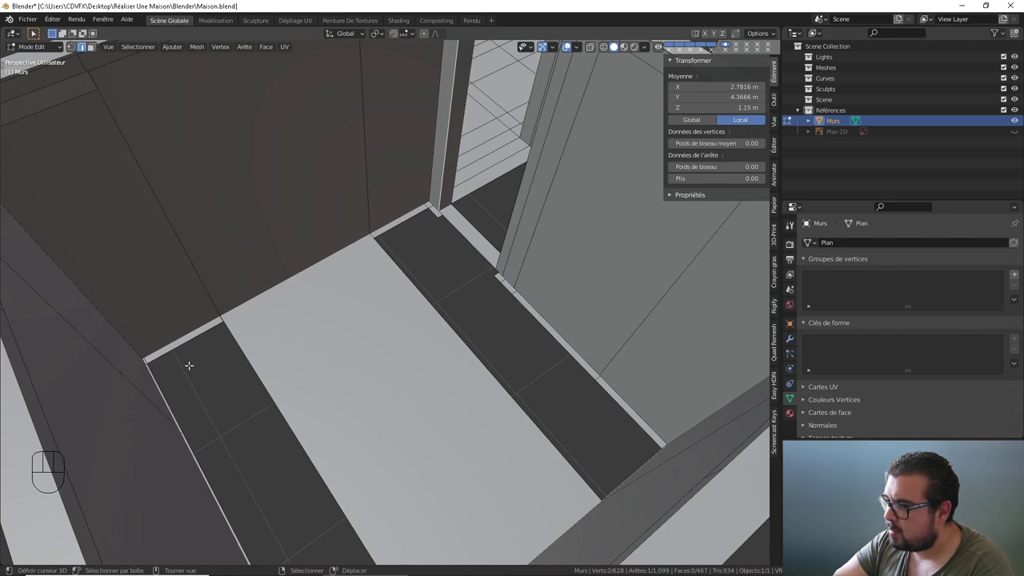
- Orbit around the doorway to inspect the loop-cut threshold strip and its aligned floor edges
{"action": "left_click_drag", "start_coordinate": [227, 374], "coordinate": [200, 381]}
{"action": "left_click_drag", "start_coordinate": [190, 381], "coordinate": [174, 383]}
{"action": "left_click_drag", "start_coordinate": [204, 382], "coordinate": [245, 375]}
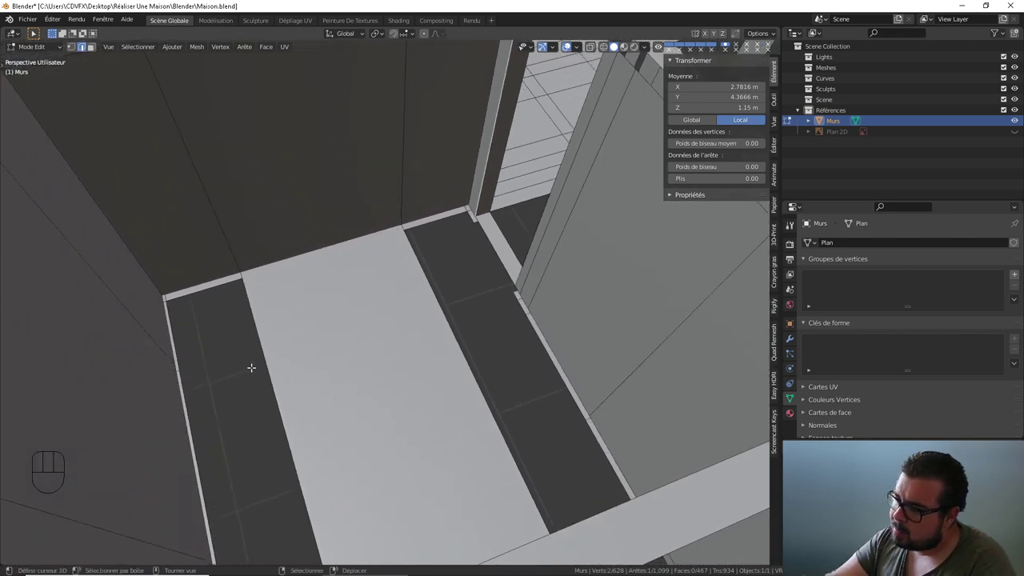
{"action": "left_click_drag", "start_coordinate": [318, 364], "coordinate": [369, 368]}
{"action": "left_click_drag", "start_coordinate": [366, 363], "coordinate": [302, 361]}
{"action": "left_click_drag", "start_coordinate": [324, 360], "coordinate": [358, 358]}
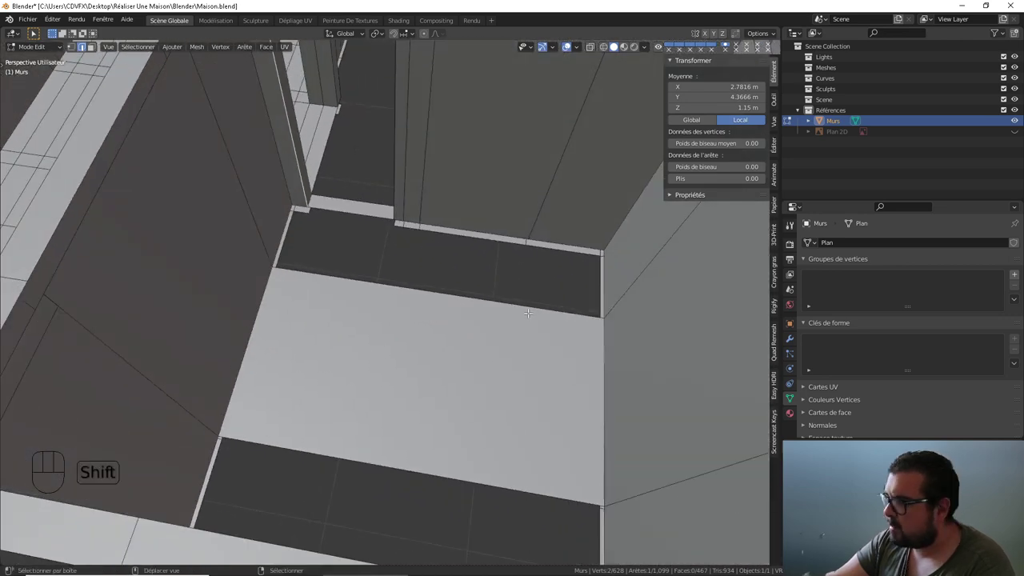
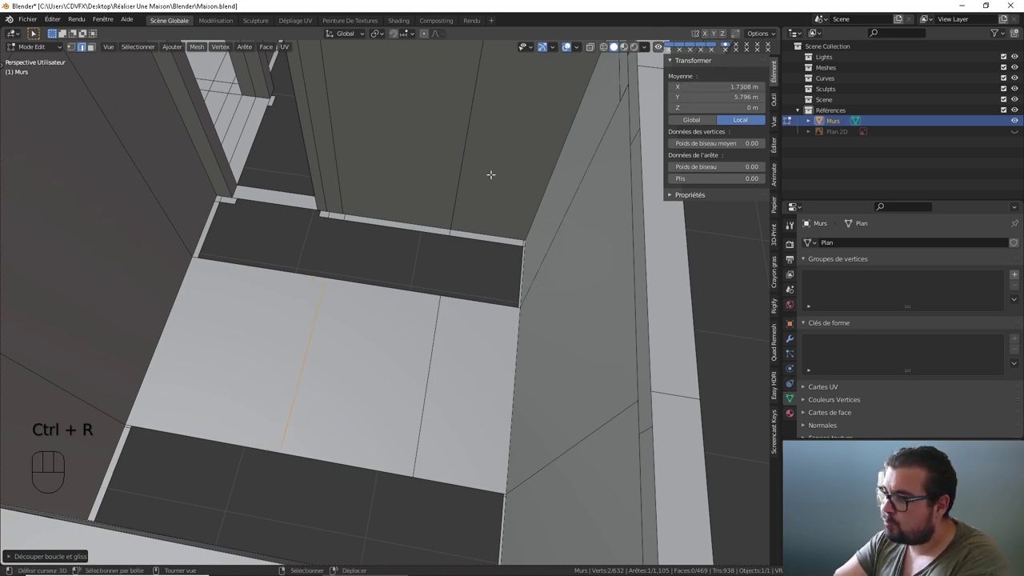
- Cut matching edge loops through the floor strip and fill the first floor hole beside the doorway
{"action": "right_click", "coordinate": [332, 190]}
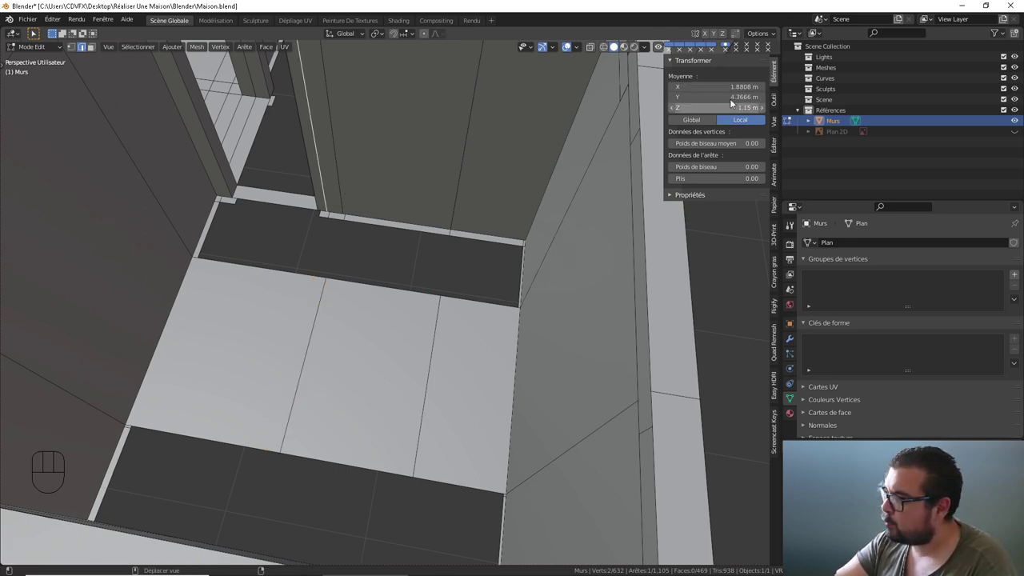
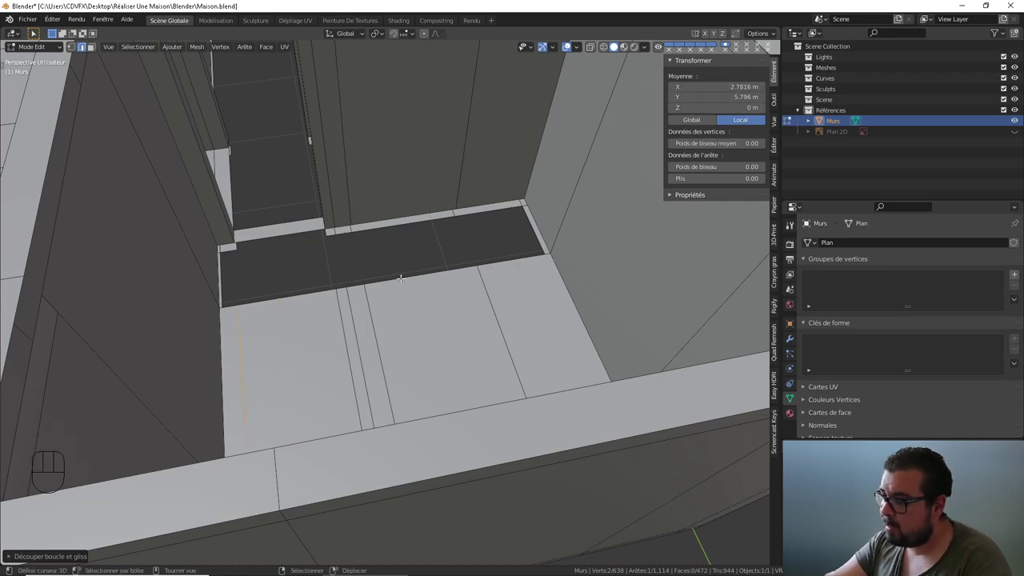
{"action": "left_click_drag", "start_coordinate": [377, 278], "coordinate": [413, 283]}
{"action": "left_click_drag", "start_coordinate": [373, 275], "coordinate": [329, 284]}
{"action": "right_click", "coordinate": [265, 252]}
{"action": "left_click_drag", "start_coordinate": [269, 207], "coordinate": [282, 200]}
{"action": "right_click", "coordinate": [295, 183]}
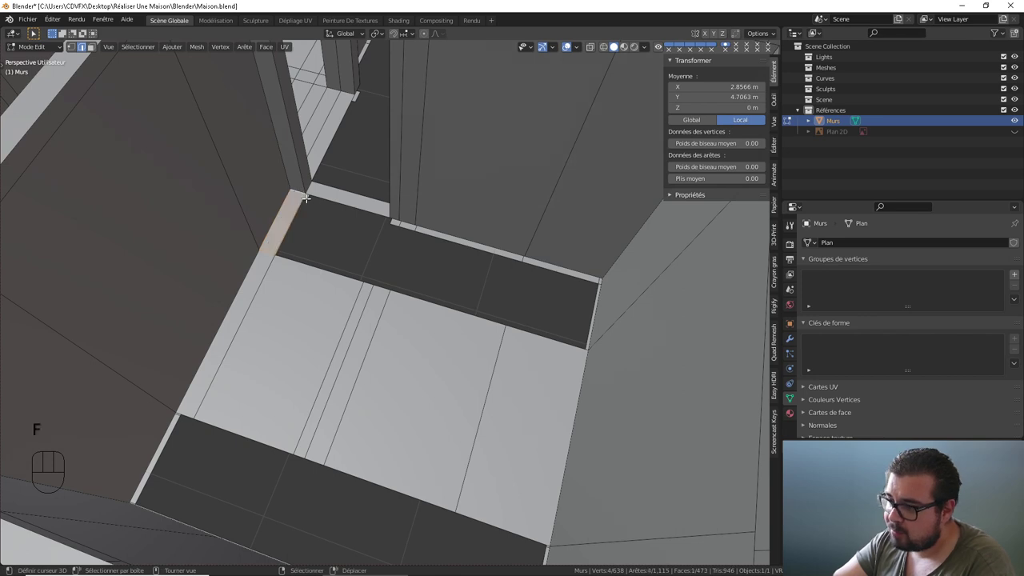
{"action": "right_click", "coordinate": [337, 195]}
{"action": "right_click", "coordinate": [292, 200]}
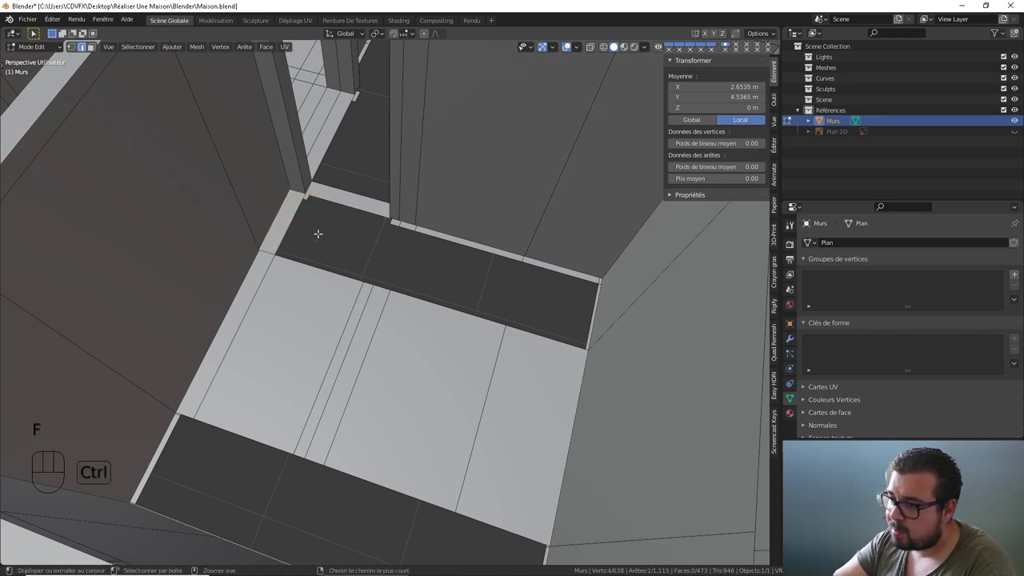
{"action": "right_click", "coordinate": [294, 210]}
{"action": "right_click", "coordinate": [312, 263]}
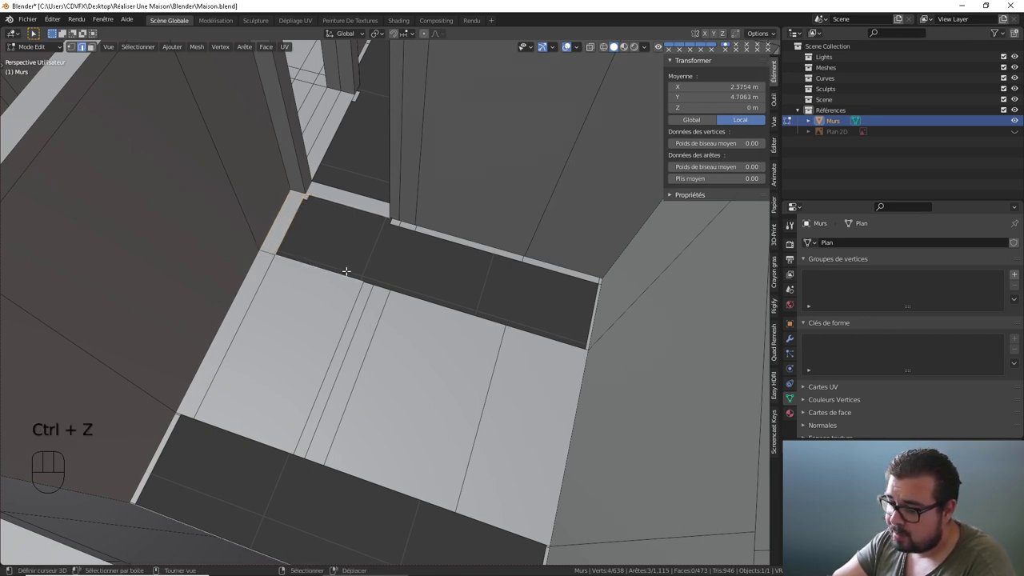
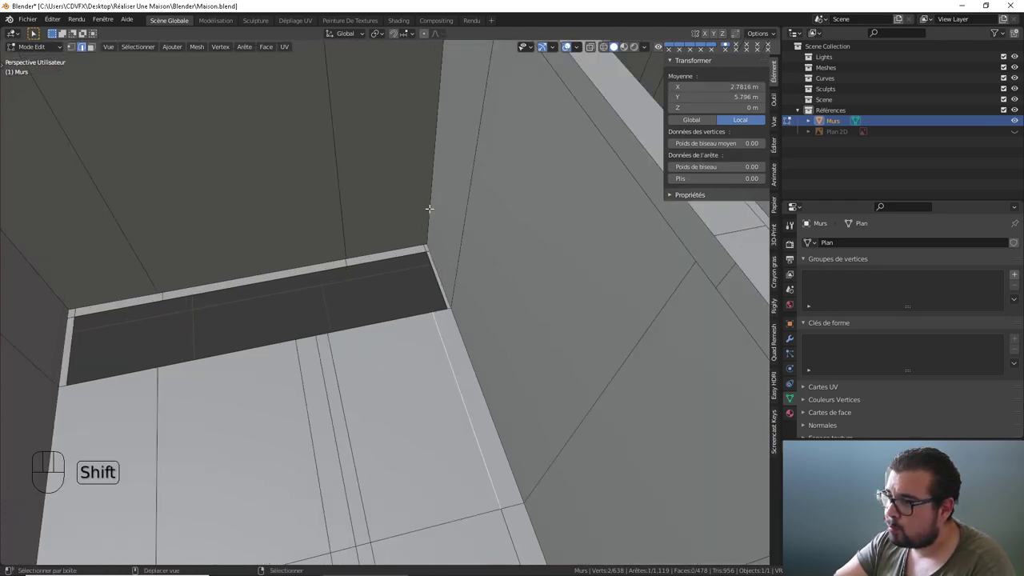
- Add the matching wall edge loop and fill the remaining doorway floor hole, reaching 512 faces
{"action": "middle_click", "coordinate": [412, 114]}
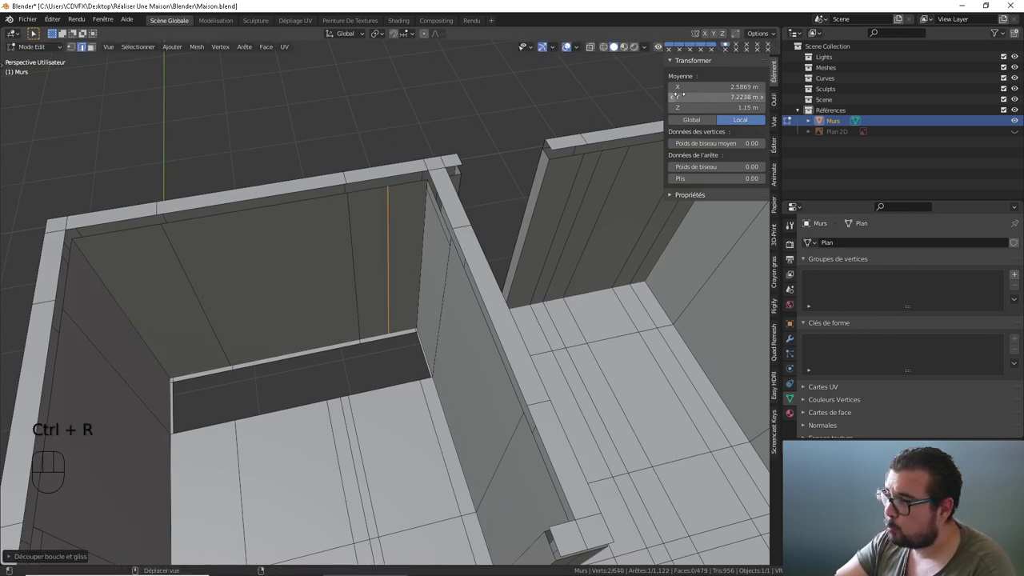
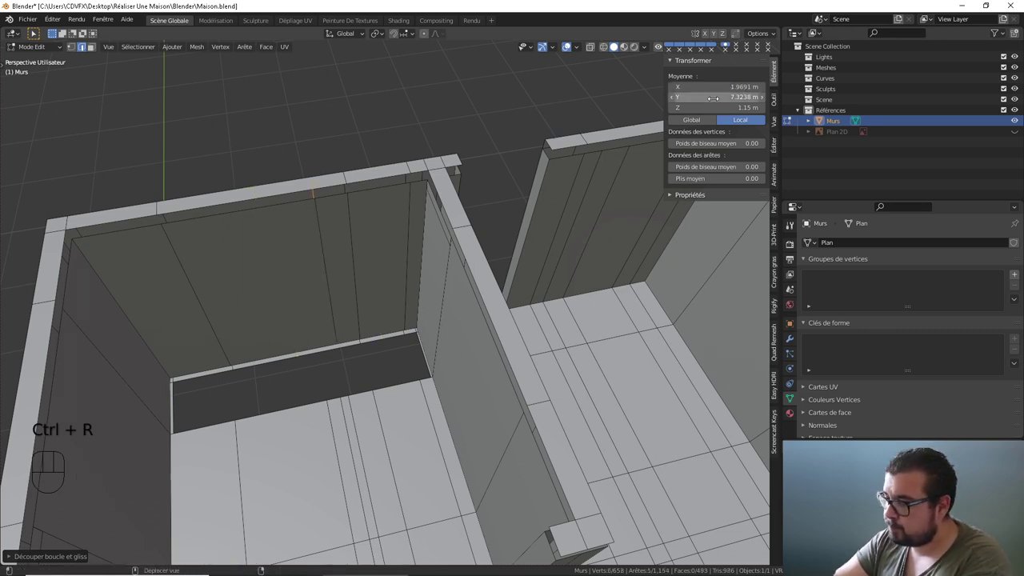
{"action": "right_click", "coordinate": [342, 410]}
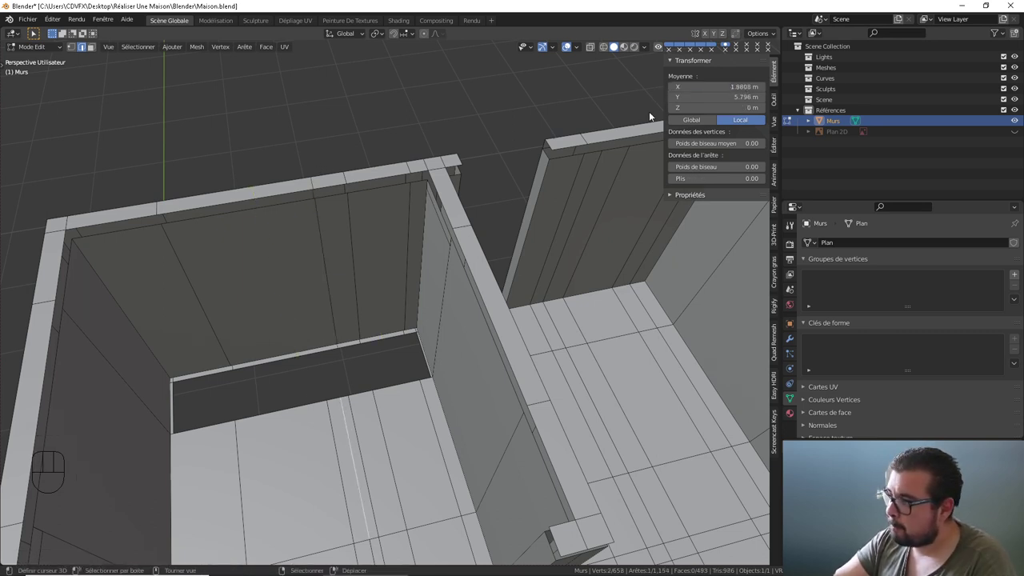
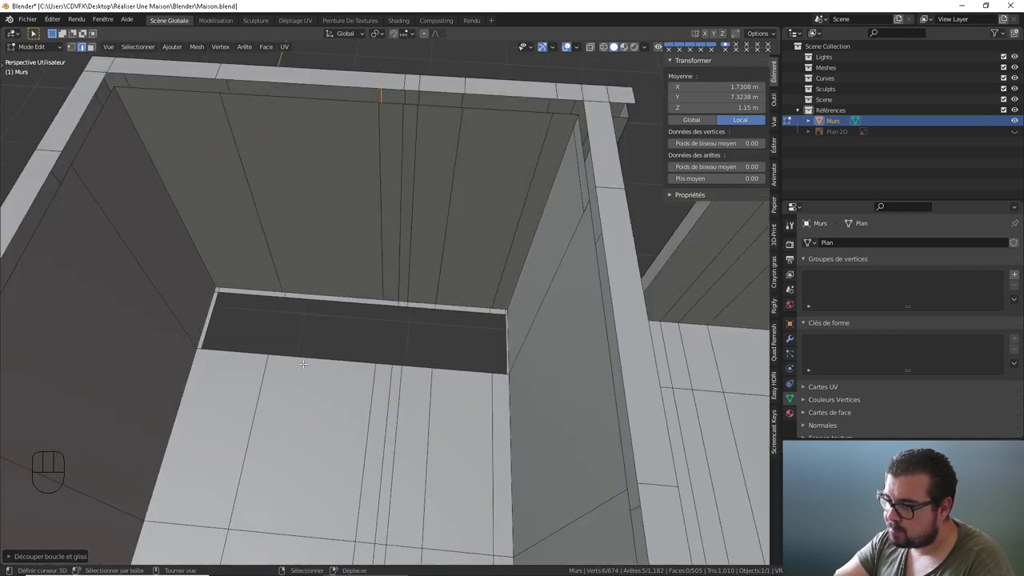
{"action": "right_click", "coordinate": [229, 355]}
{"action": "right_click", "coordinate": [206, 312]}
{"action": "right_click", "coordinate": [255, 279]}
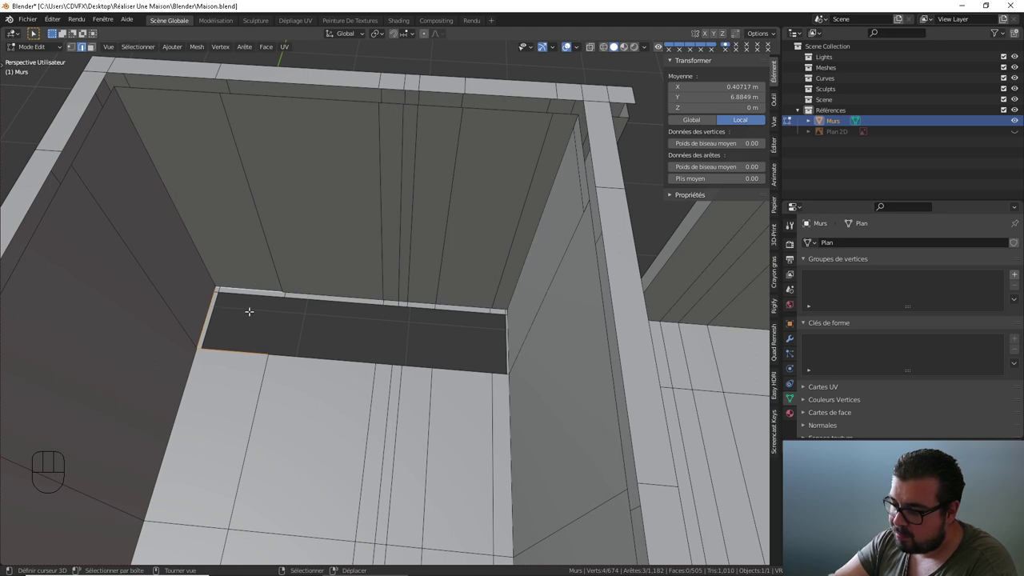
{"action": "right_click", "coordinate": [272, 309]}
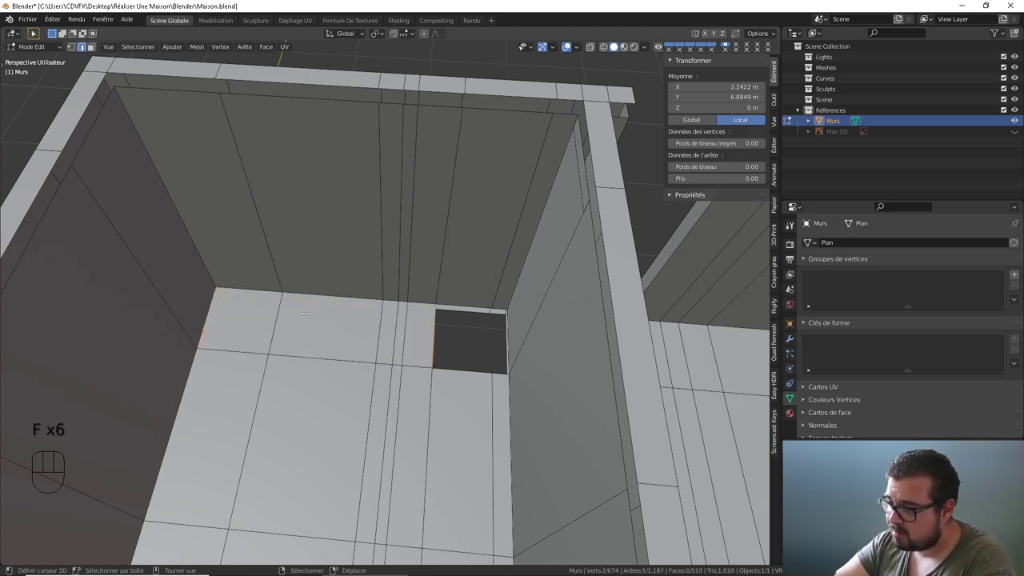
- Orbit the model toward the next doorway to inspect the patched floor
{"action": "left_click_drag", "start_coordinate": [350, 326], "coordinate": [422, 326]}
{"action": "left_click_drag", "start_coordinate": [478, 324], "coordinate": [359, 323]}
{"action": "left_click_drag", "start_coordinate": [395, 328], "coordinate": [479, 330]}
{"action": "left_click_drag", "start_coordinate": [547, 323], "coordinate": [382, 375]}
{"action": "left_click_drag", "start_coordinate": [439, 373], "coordinate": [417, 366]}
{"action": "left_click_drag", "start_coordinate": [411, 362], "coordinate": [366, 376]}
{"action": "left_click_drag", "start_coordinate": [366, 380], "coordinate": [400, 413]}
{"action": "left_click_drag", "start_coordinate": [425, 392], "coordinate": [375, 377]}
{"action": "left_click_drag", "start_coordinate": [379, 374], "coordinate": [396, 369]}
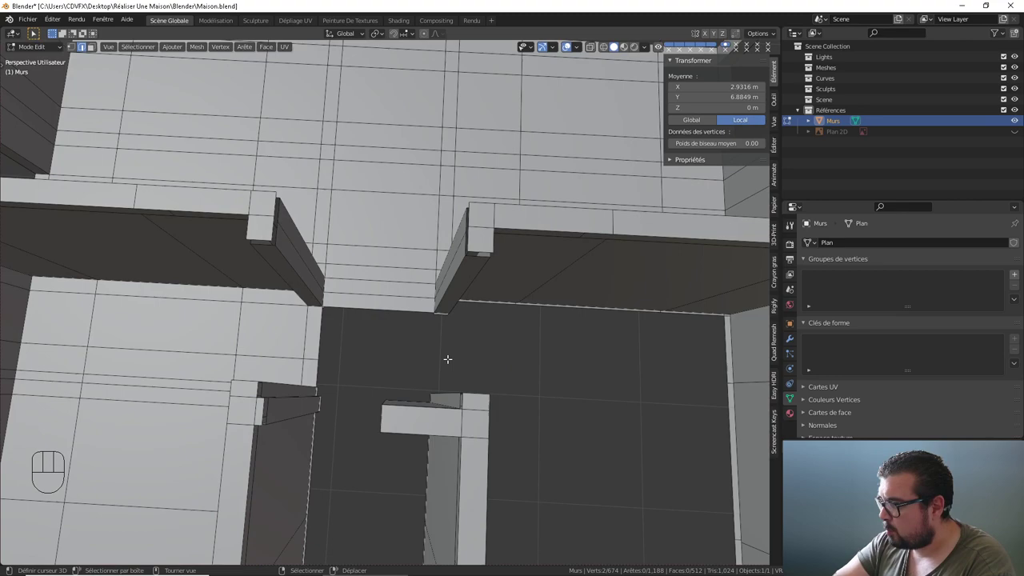
- Select the border edges of the floor gap under the next doorway and fill it with a new face
{"action": "left_click_drag", "start_coordinate": [450, 363], "coordinate": [389, 316]}
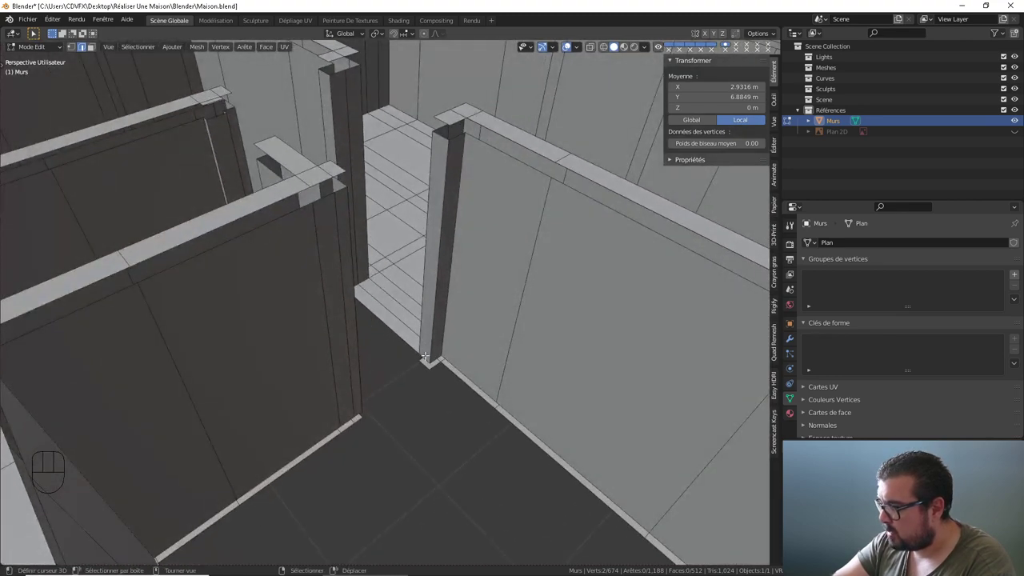
{"action": "right_click", "coordinate": [427, 357]}
{"action": "left_click_drag", "start_coordinate": [401, 358], "coordinate": [344, 358]}
{"action": "right_click", "coordinate": [294, 349]}
{"action": "right_click", "coordinate": [298, 351]}
{"action": "left_click_drag", "start_coordinate": [336, 339], "coordinate": [355, 368]}
{"action": "right_click", "coordinate": [330, 220]}
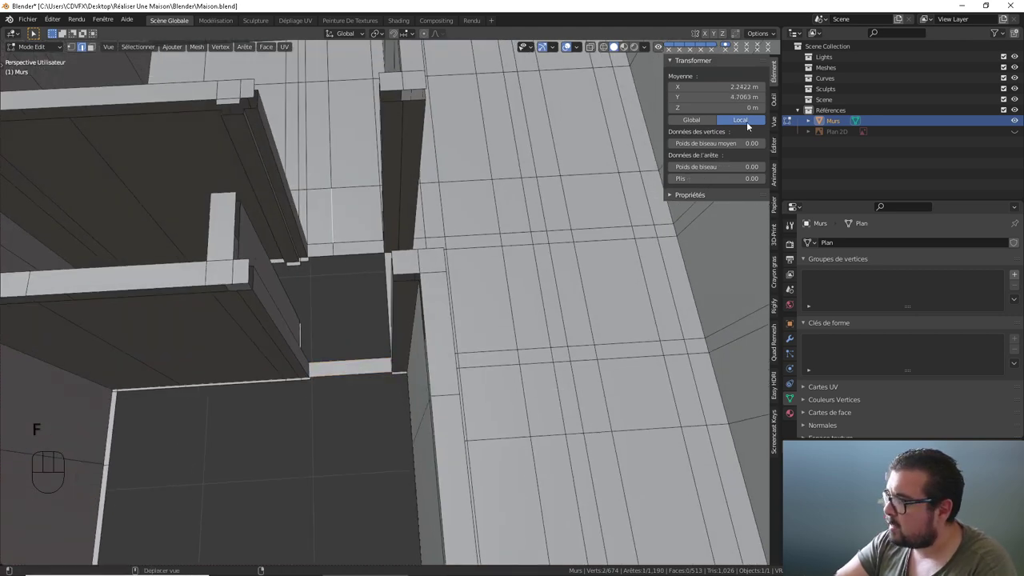
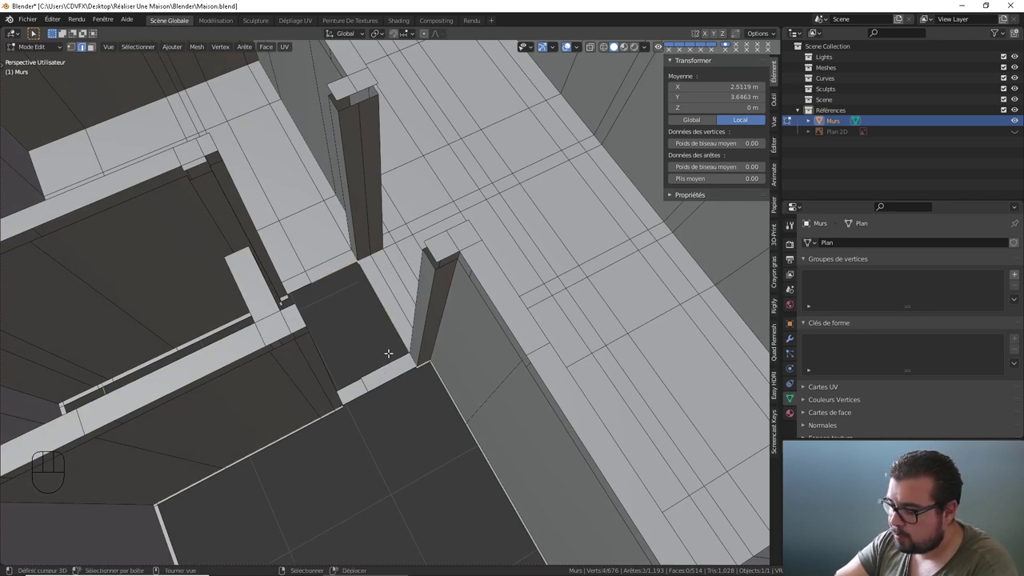
{"action": "middle_click", "coordinate": [349, 330]}
{"action": "right_click", "coordinate": [319, 260]}
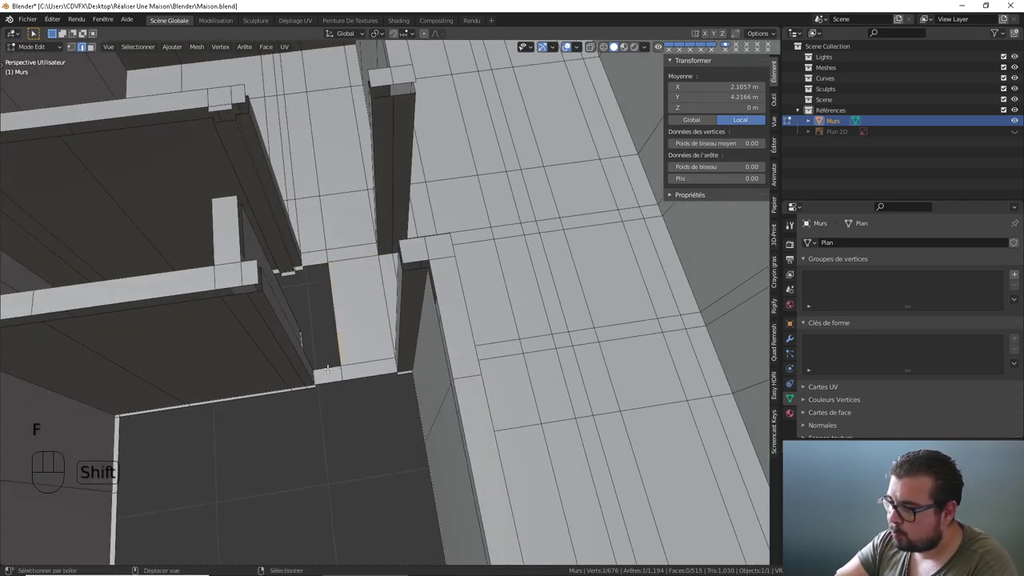
{"action": "right_click", "coordinate": [329, 364]}
- Inspect the patched doorway floor from below and above, then add edge loops aligning it with the floor
{"action": "left_click_drag", "start_coordinate": [377, 354], "coordinate": [414, 207]}
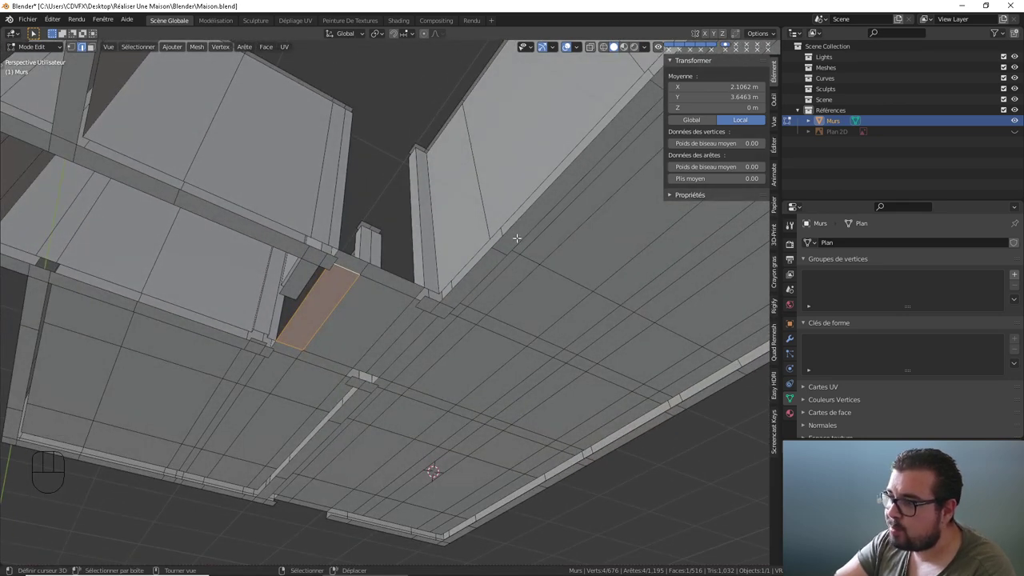
{"action": "left_click_drag", "start_coordinate": [395, 167], "coordinate": [355, 298]}
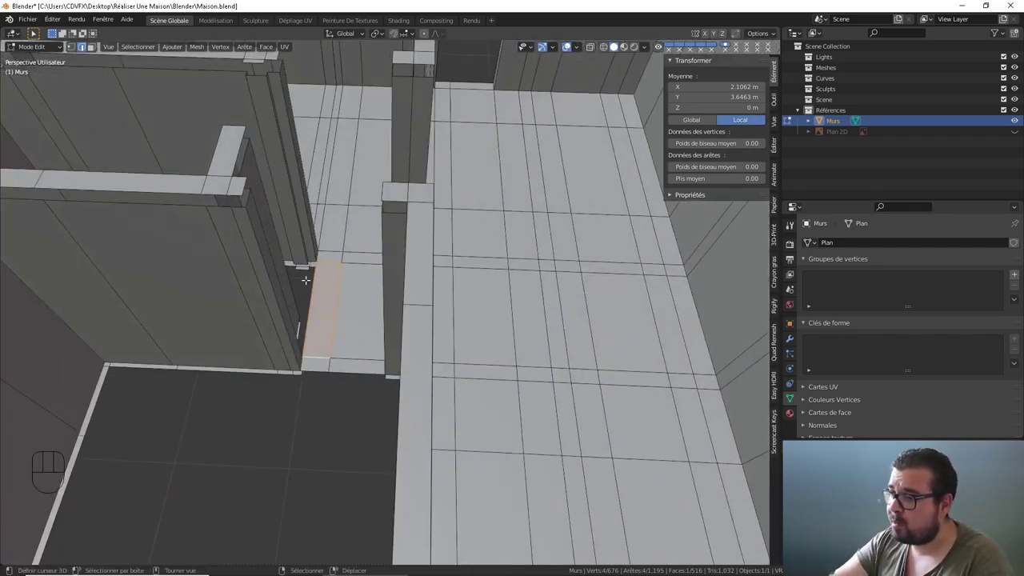
{"action": "left_click_drag", "start_coordinate": [331, 292], "coordinate": [349, 311]}
{"action": "left_click_drag", "start_coordinate": [337, 339], "coordinate": [300, 364]}
{"action": "left_click_drag", "start_coordinate": [311, 359], "coordinate": [362, 365]}
{"action": "left_click_drag", "start_coordinate": [345, 369], "coordinate": [300, 359]}
{"action": "middle_click", "coordinate": [307, 352]}
{"action": "left_click_drag", "start_coordinate": [365, 320], "coordinate": [369, 372]}
{"action": "left_click_drag", "start_coordinate": [351, 368], "coordinate": [317, 338]}
{"action": "left_click_drag", "start_coordinate": [320, 348], "coordinate": [335, 351]}
{"action": "right_click", "coordinate": [296, 351]}
{"action": "middle_click", "coordinate": [378, 396]}
{"action": "right_click", "coordinate": [392, 352]}
{"action": "middle_click", "coordinate": [399, 389]}
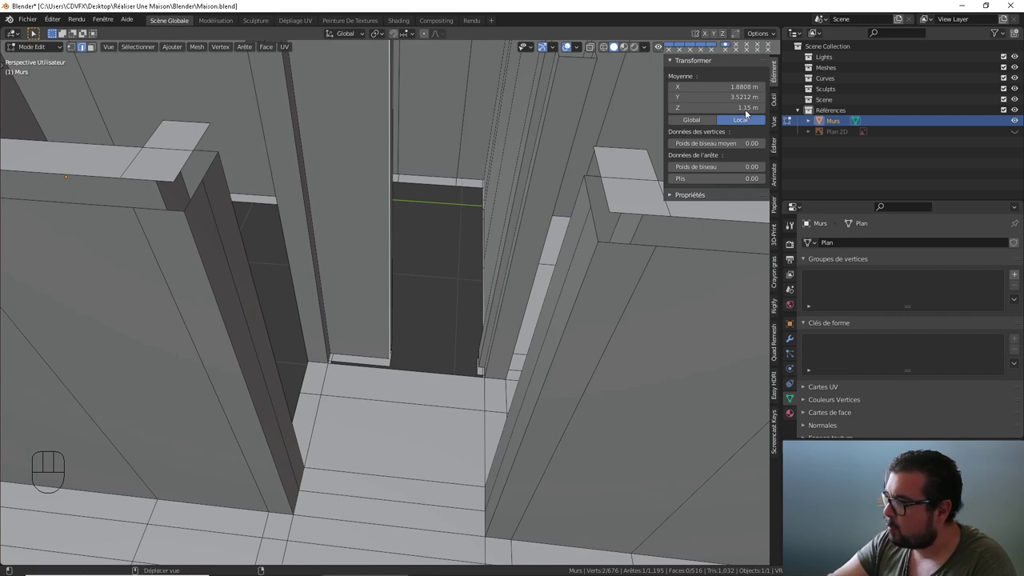
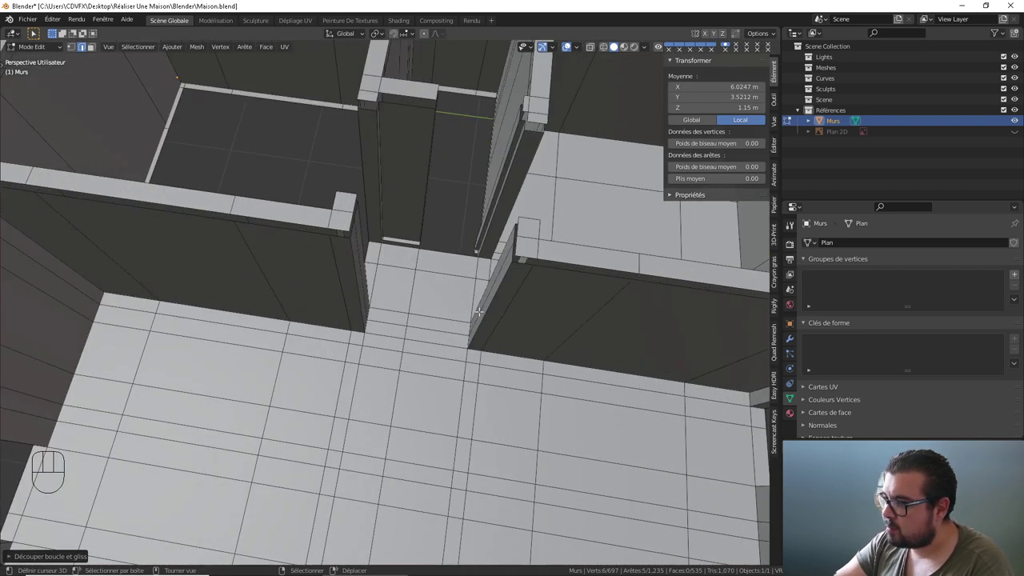
- Select the border edges of the gap at the doorway wall base and fill it with a face
{"action": "left_click_drag", "start_coordinate": [452, 263], "coordinate": [427, 258]}
{"action": "middle_click", "coordinate": [428, 252]}
{"action": "right_click", "coordinate": [417, 247]}
{"action": "right_click", "coordinate": [435, 228]}
{"action": "right_click", "coordinate": [411, 227]}
{"action": "left_click_drag", "start_coordinate": [440, 252], "coordinate": [397, 311]}
{"action": "middle_click", "coordinate": [399, 304]}
{"action": "left_click_drag", "start_coordinate": [443, 309], "coordinate": [403, 318]}
{"action": "right_click", "coordinate": [398, 310]}
- Select the threshold edges and place a new edge loop across the floor there
{"action": "left_click_drag", "start_coordinate": [414, 310], "coordinate": [466, 315]}
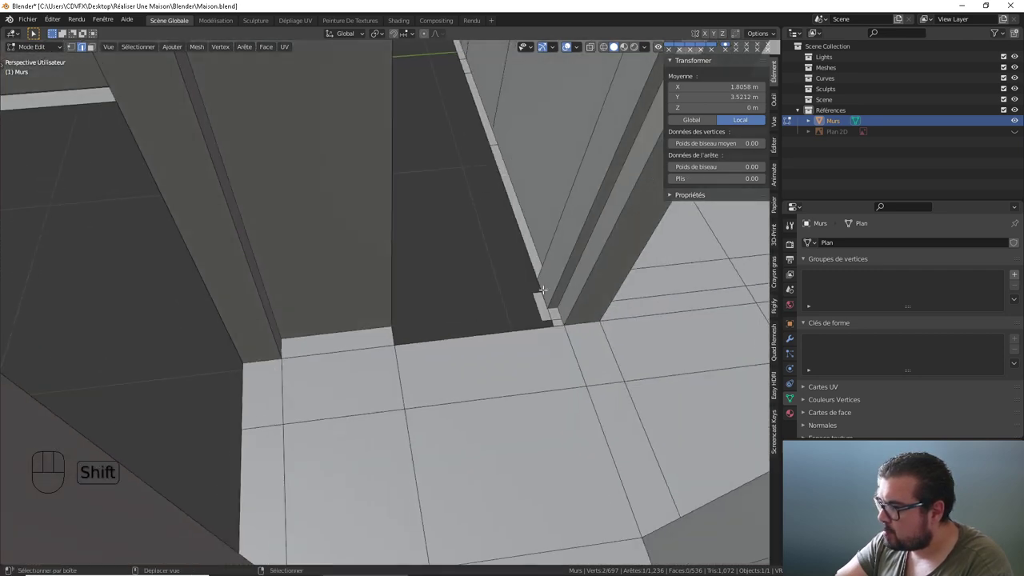
{"action": "right_click", "coordinate": [552, 283]}
{"action": "right_click", "coordinate": [544, 284]}
{"action": "left_click_drag", "start_coordinate": [554, 286], "coordinate": [530, 290]}
{"action": "left_click_drag", "start_coordinate": [549, 308], "coordinate": [519, 286]}
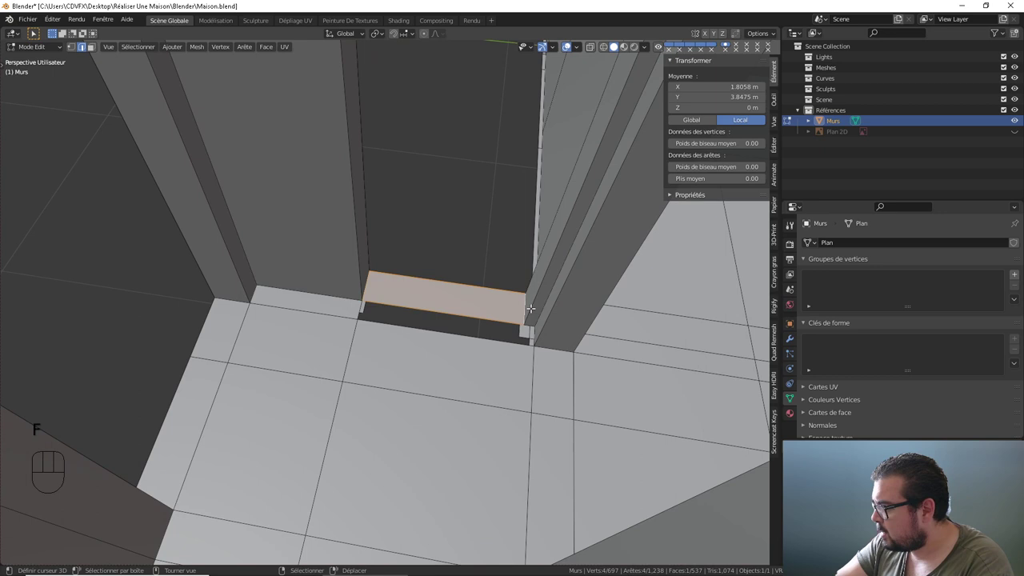
{"action": "right_click", "coordinate": [533, 305]}
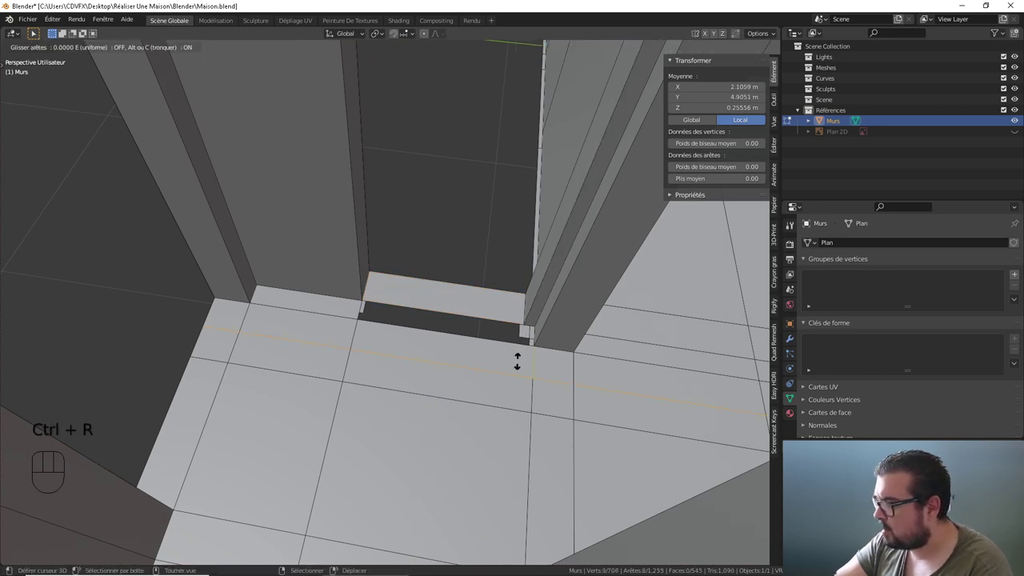
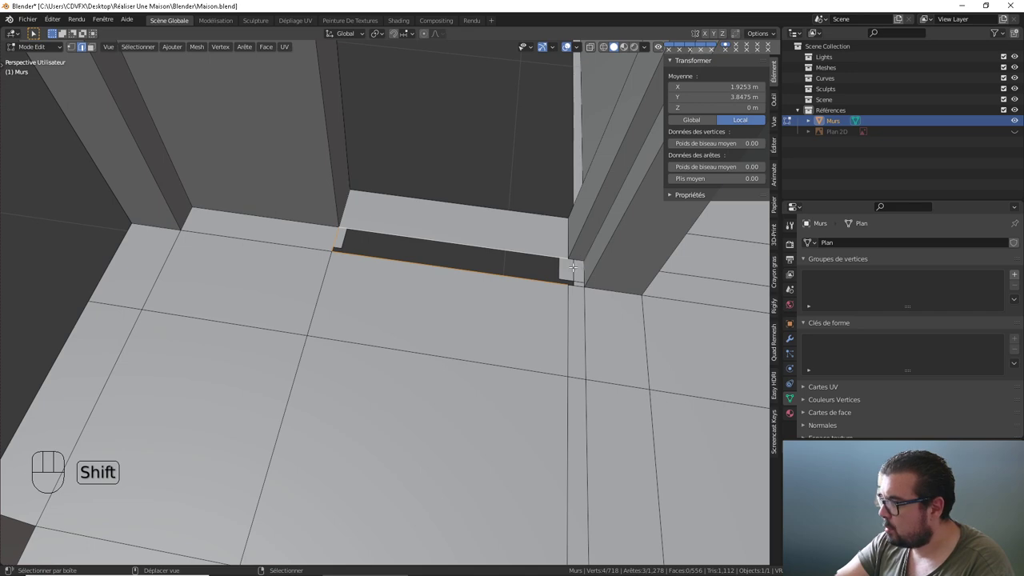
- Select the edge along the remaining floor gap and inspect the wall corner around it
{"action": "right_click", "coordinate": [568, 262]}
{"action": "left_click_drag", "start_coordinate": [545, 221], "coordinate": [525, 328]}
{"action": "left_click_drag", "start_coordinate": [524, 333], "coordinate": [593, 330]}
{"action": "left_click_drag", "start_coordinate": [506, 330], "coordinate": [507, 415]}
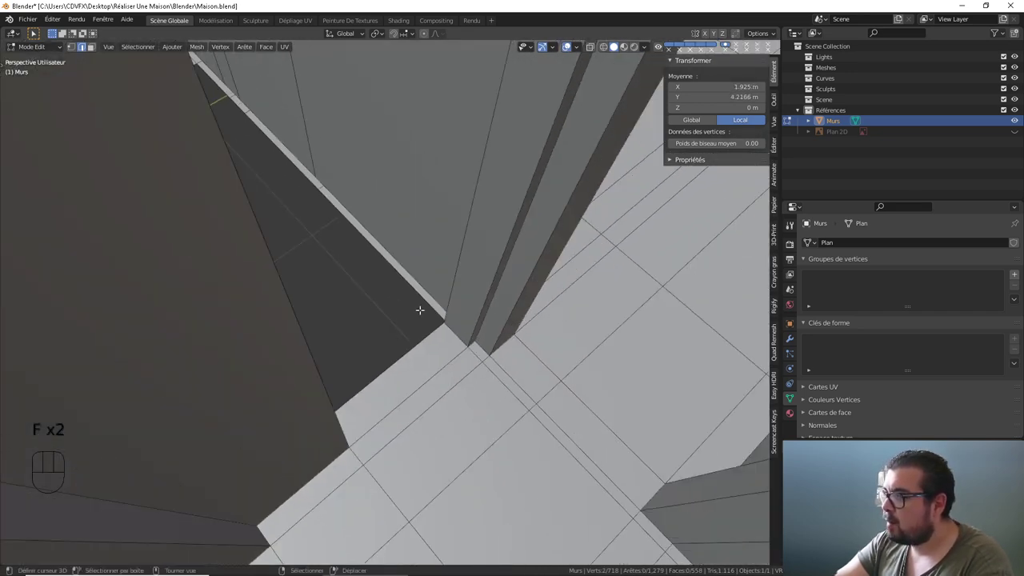
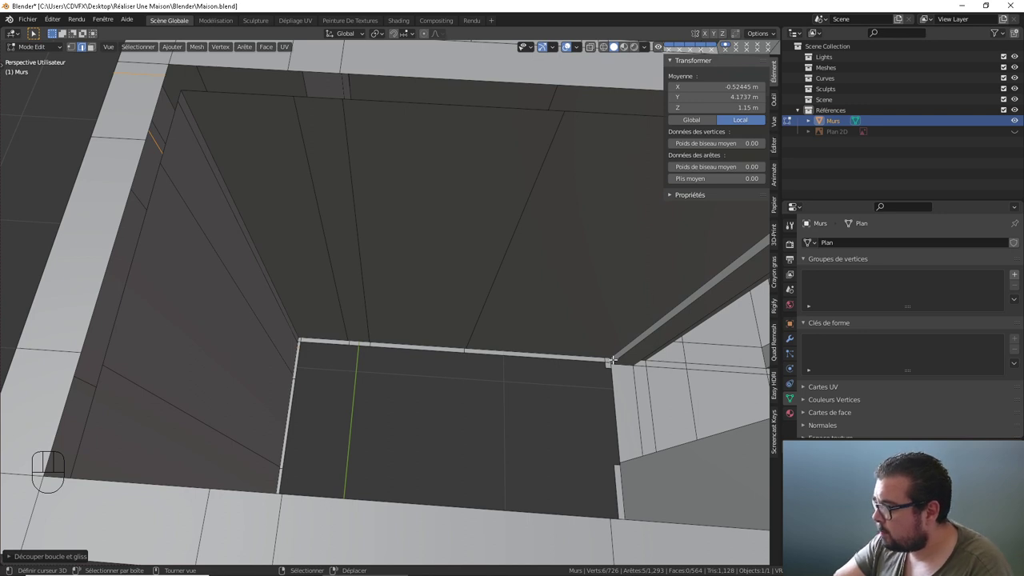
- Select the walls' bottom border edges to loop cut and fill the holes where they meet the floor
{"action": "right_click", "coordinate": [615, 356]}
{"action": "left_click_drag", "start_coordinate": [617, 355], "coordinate": [599, 330]}
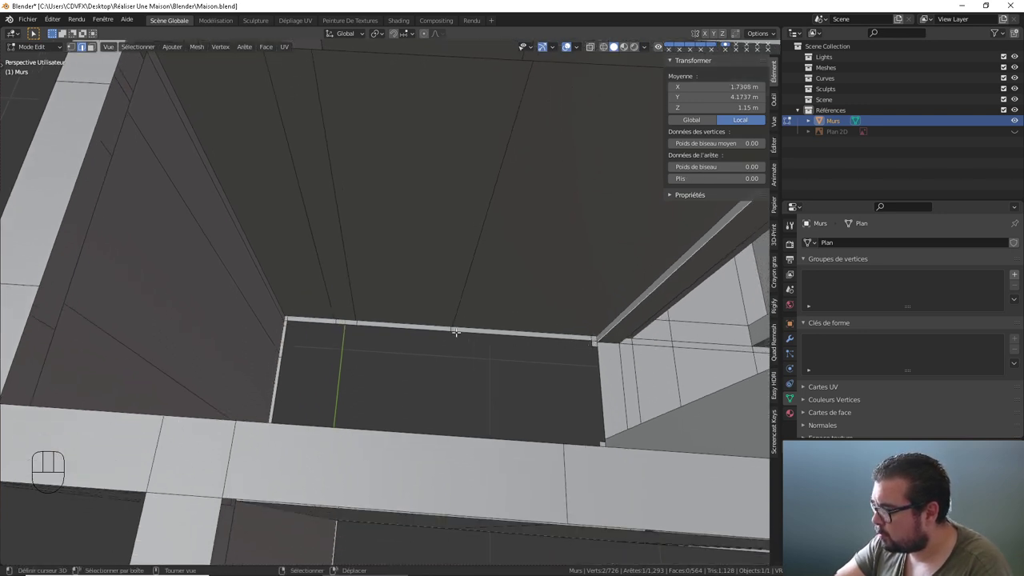
{"action": "middle_click", "coordinate": [397, 339]}
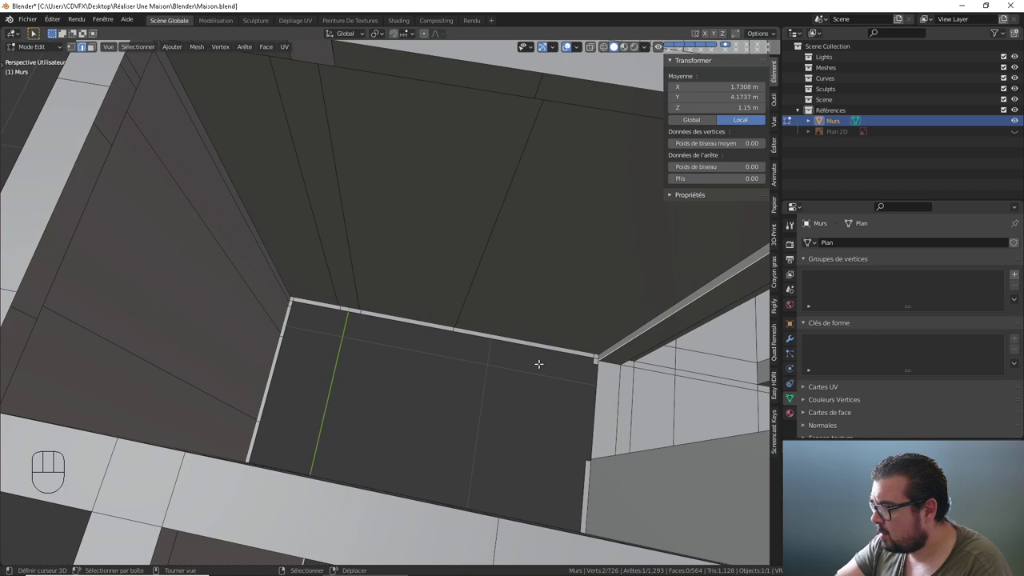
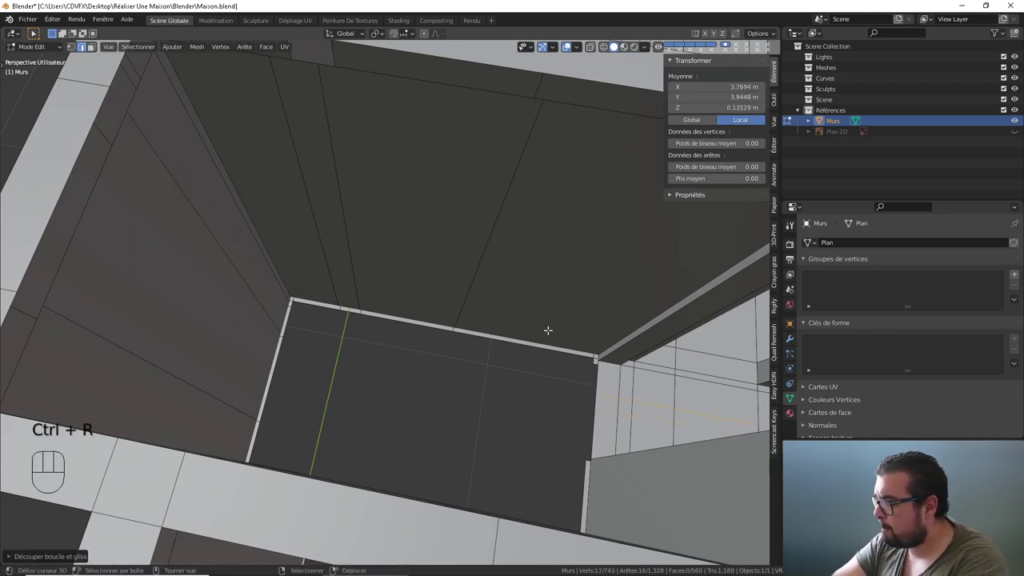
{"action": "left_click_drag", "start_coordinate": [613, 372], "coordinate": [280, 299]}
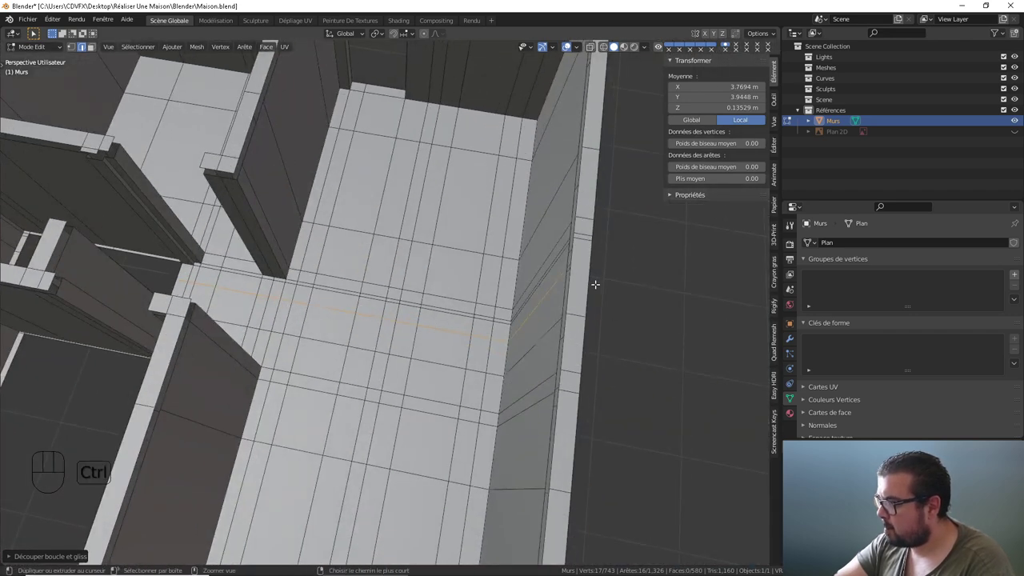
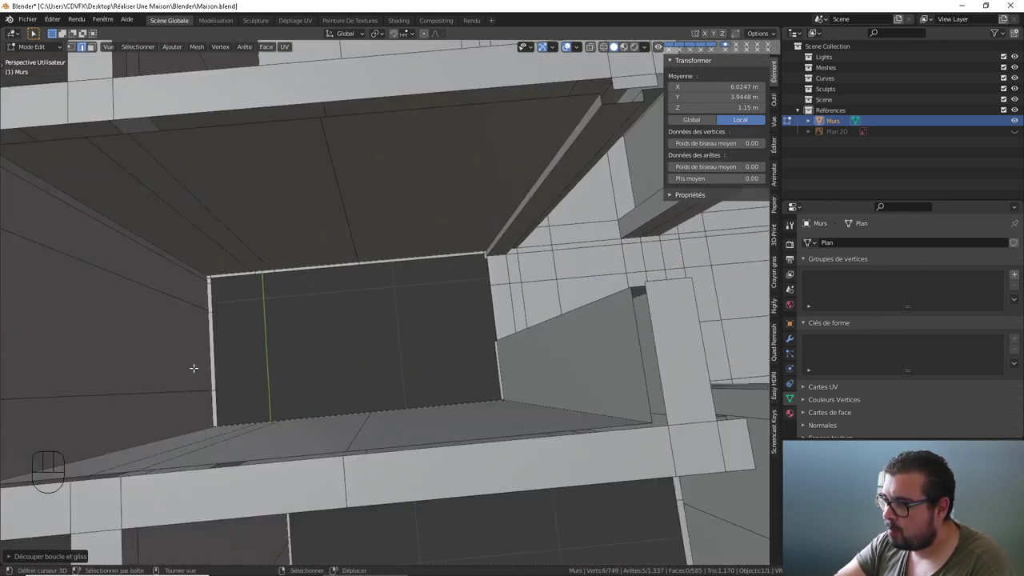
{"action": "right_click", "coordinate": [169, 382]}
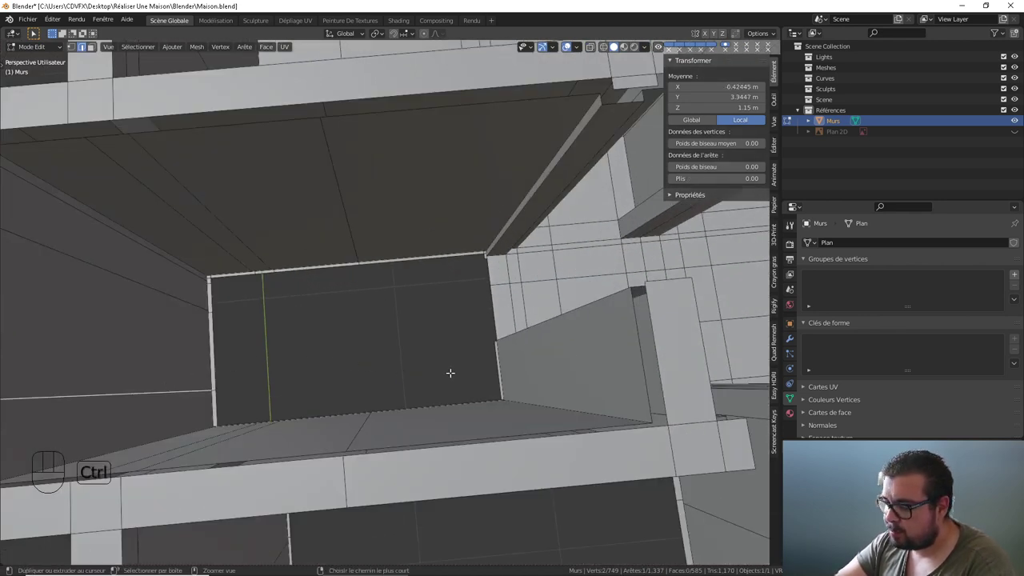
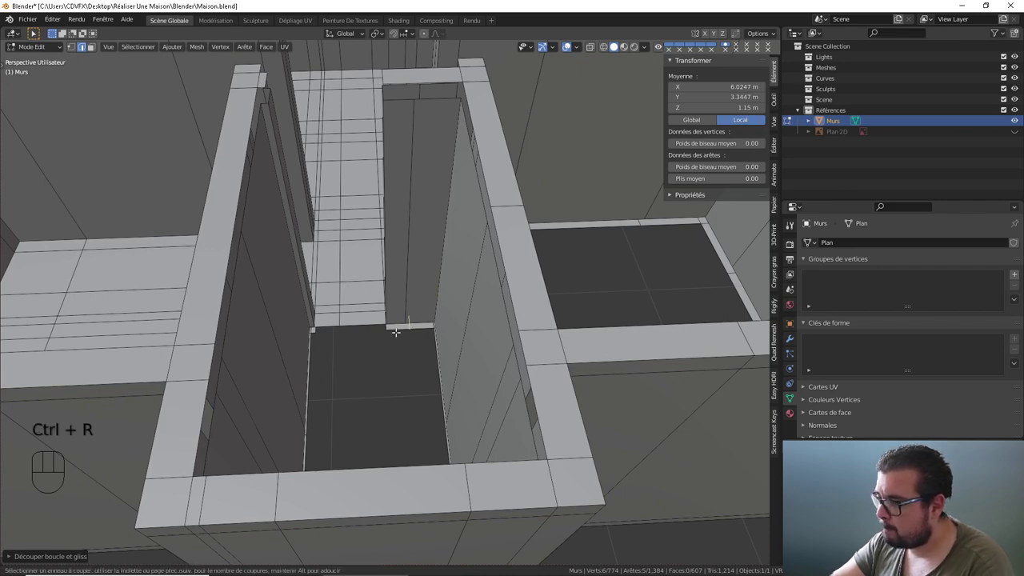
- Orbit over the rooms to the doorway and select its floor faces for filling
{"action": "left_click_drag", "start_coordinate": [413, 317], "coordinate": [429, 322]}
{"action": "left_click_drag", "start_coordinate": [411, 323], "coordinate": [377, 340]}
{"action": "left_click_drag", "start_coordinate": [391, 340], "coordinate": [422, 334]}
{"action": "left_click_drag", "start_coordinate": [451, 314], "coordinate": [422, 305]}
{"action": "left_click_drag", "start_coordinate": [420, 307], "coordinate": [468, 318]}
{"action": "left_click_drag", "start_coordinate": [465, 319], "coordinate": [410, 303]}
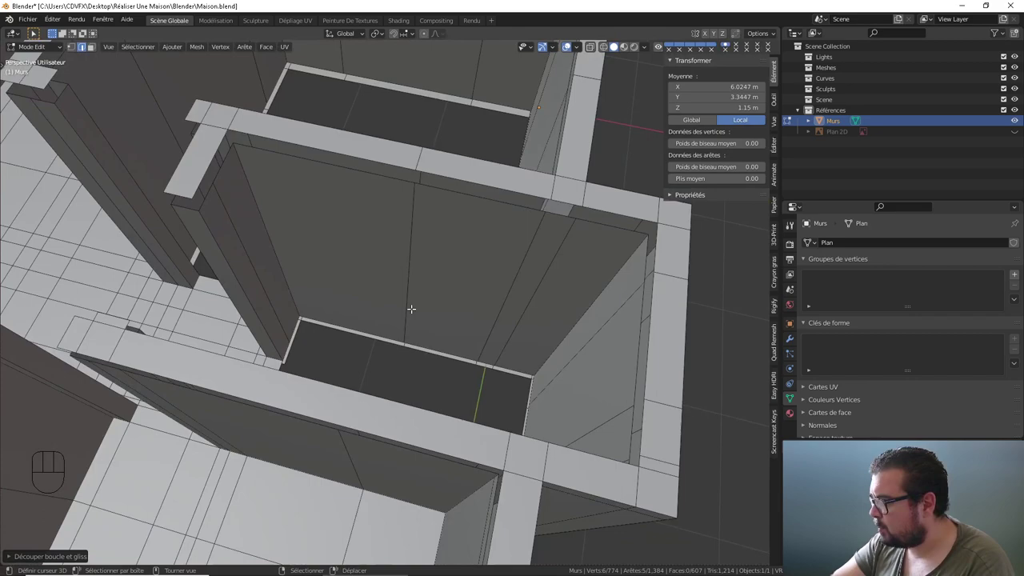
{"action": "left_click_drag", "start_coordinate": [437, 324], "coordinate": [436, 337]}
{"action": "left_click_drag", "start_coordinate": [434, 330], "coordinate": [397, 296]}
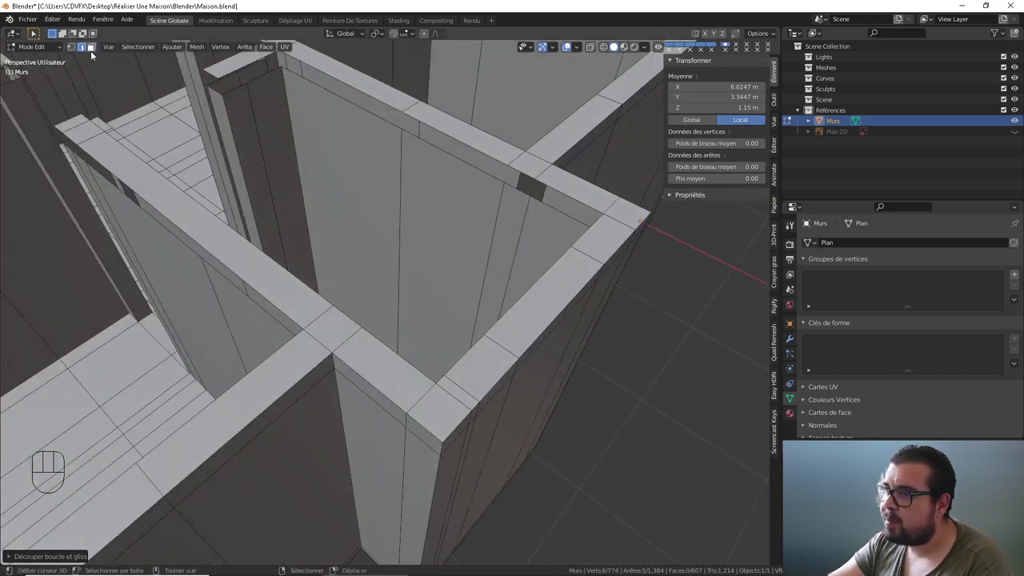
{"action": "left_click_drag", "start_coordinate": [256, 160], "coordinate": [212, 164]}
{"action": "middle_click", "coordinate": [256, 218]}
{"action": "left_click_drag", "start_coordinate": [263, 236], "coordinate": [334, 272]}
{"action": "left_click_drag", "start_coordinate": [334, 271], "coordinate": [329, 253]}
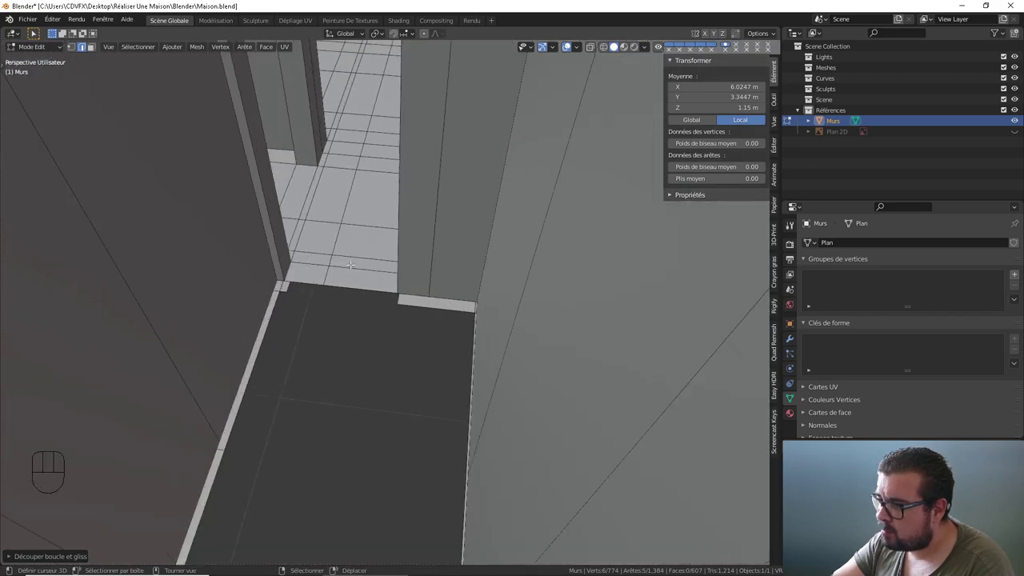
{"action": "left_click_drag", "start_coordinate": [344, 265], "coordinate": [347, 269]}
{"action": "left_click_drag", "start_coordinate": [331, 316], "coordinate": [319, 317]}
{"action": "right_click", "coordinate": [247, 401]}
{"action": "right_click", "coordinate": [482, 426]}
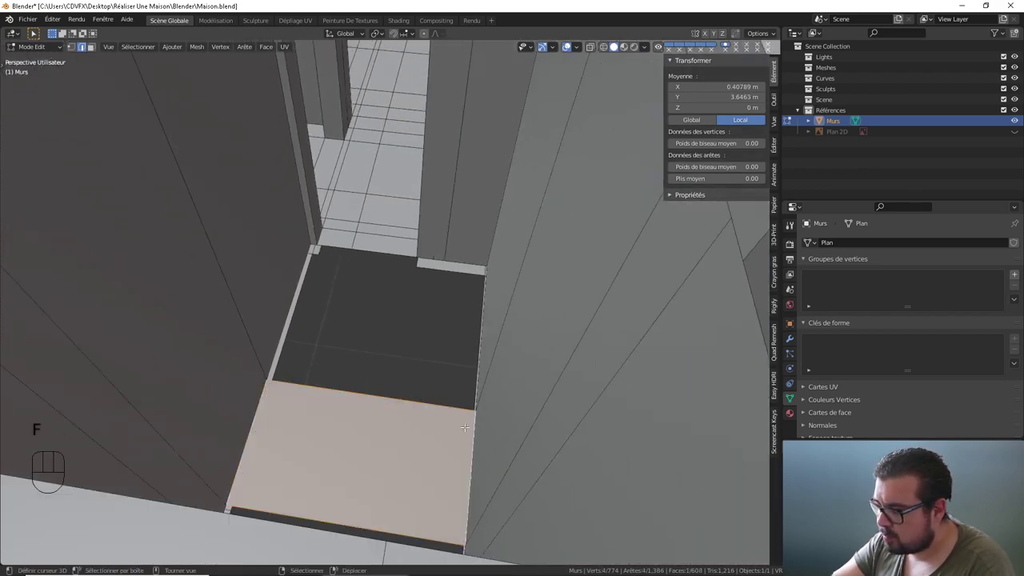
- Inspect the corridor floor edges and select the far wall-floor edge for a matching loop cut
{"action": "middle_click", "coordinate": [408, 365]}
{"action": "left_click_drag", "start_coordinate": [385, 324], "coordinate": [409, 296]}
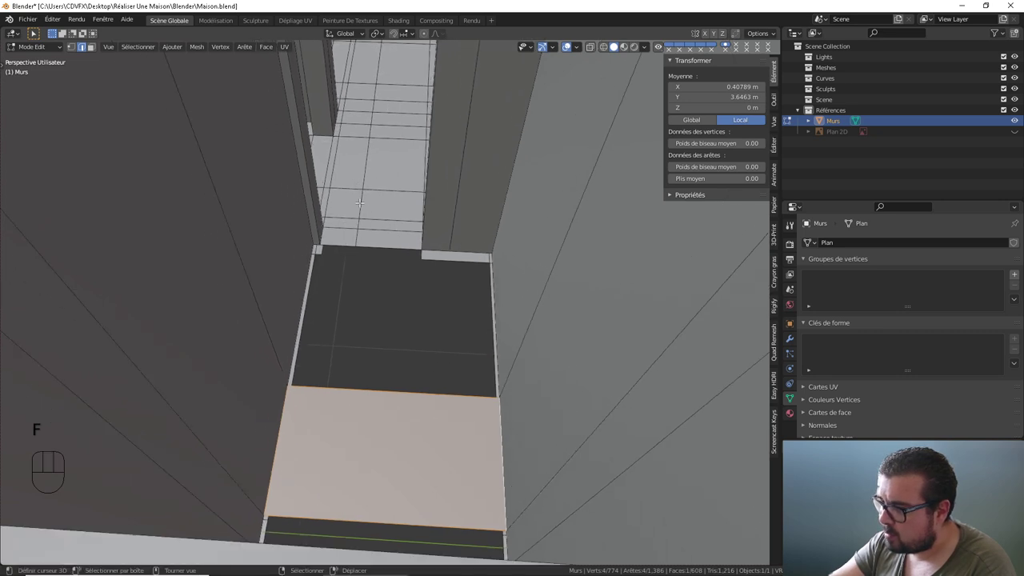
{"action": "middle_click", "coordinate": [335, 296]}
{"action": "left_click_drag", "start_coordinate": [331, 300], "coordinate": [363, 237]}
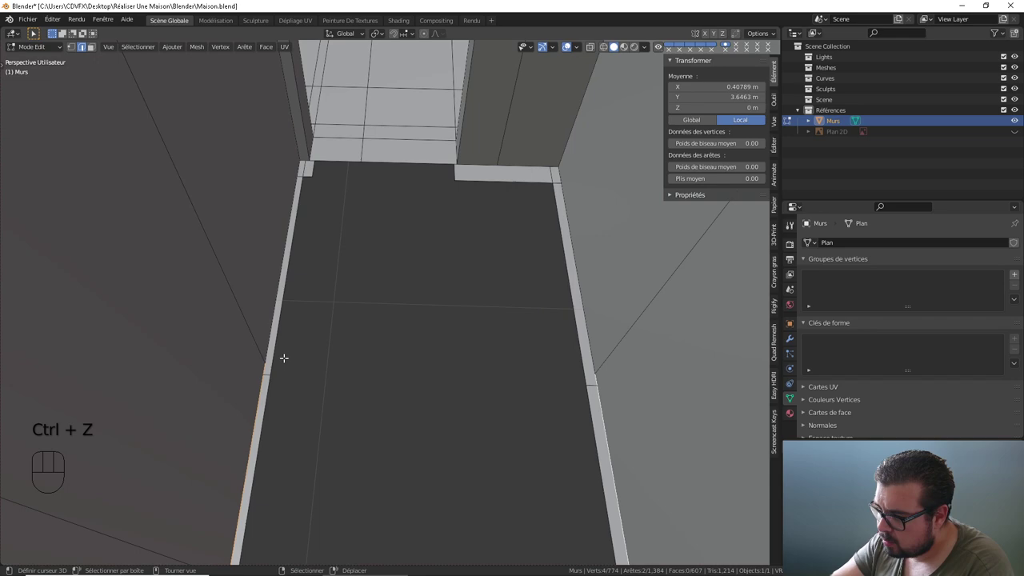
{"action": "left_click_drag", "start_coordinate": [285, 355], "coordinate": [294, 323]}
{"action": "left_click_drag", "start_coordinate": [288, 330], "coordinate": [224, 354]}
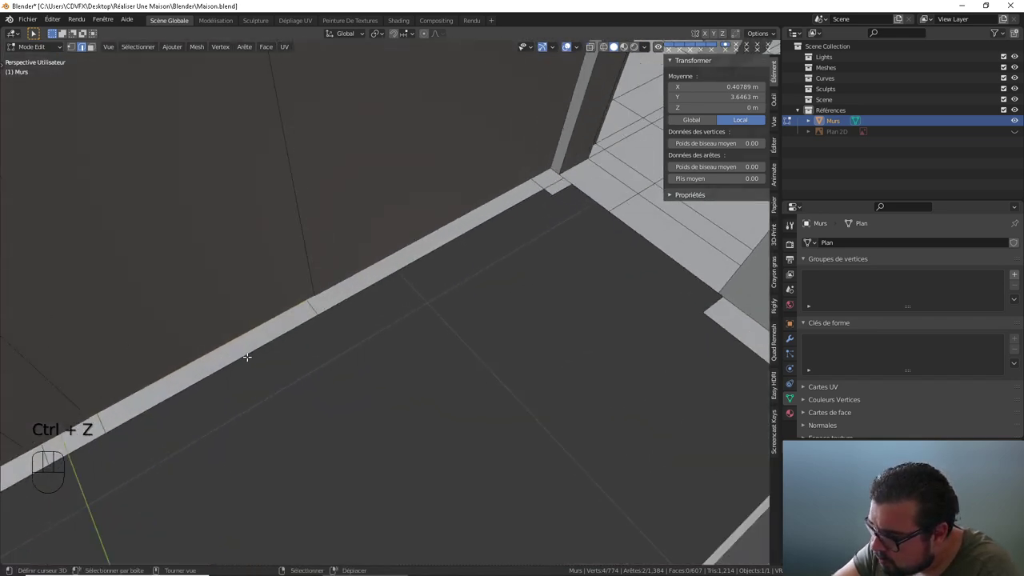
{"action": "left_click_drag", "start_coordinate": [239, 347], "coordinate": [251, 326]}
{"action": "left_click_drag", "start_coordinate": [258, 329], "coordinate": [257, 342]}
{"action": "left_click_drag", "start_coordinate": [417, 285], "coordinate": [402, 318]}
{"action": "left_click_drag", "start_coordinate": [543, 270], "coordinate": [400, 259]}
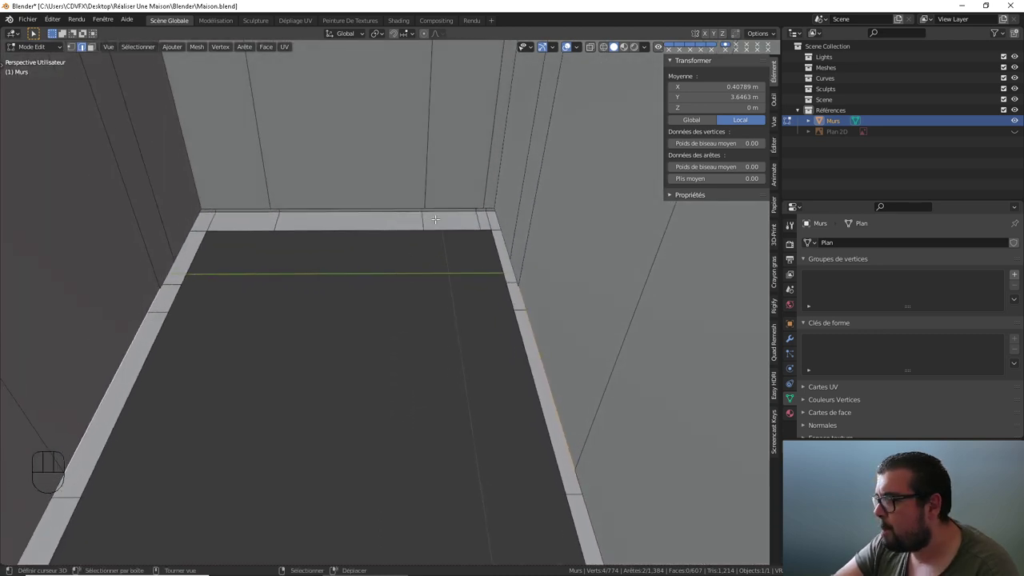
{"action": "right_click", "coordinate": [375, 197]}
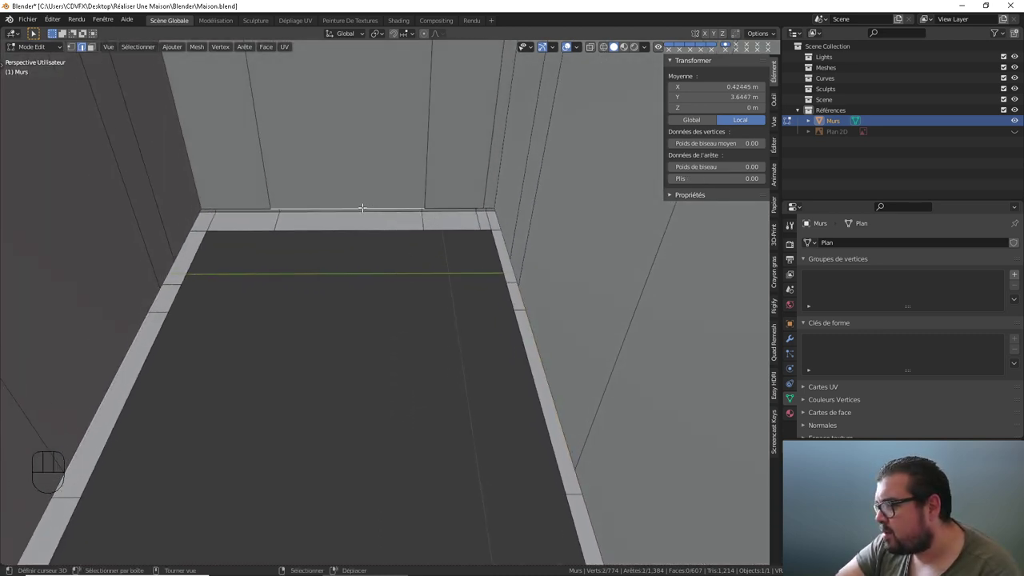
- Return to the doorway and select its floor edge for the next cut
{"action": "left_click_drag", "start_coordinate": [370, 276], "coordinate": [354, 344]}
{"action": "left_click_drag", "start_coordinate": [358, 376], "coordinate": [369, 347]}
{"action": "middle_click", "coordinate": [374, 332]}
{"action": "right_click", "coordinate": [319, 416]}
{"action": "middle_click", "coordinate": [392, 290]}
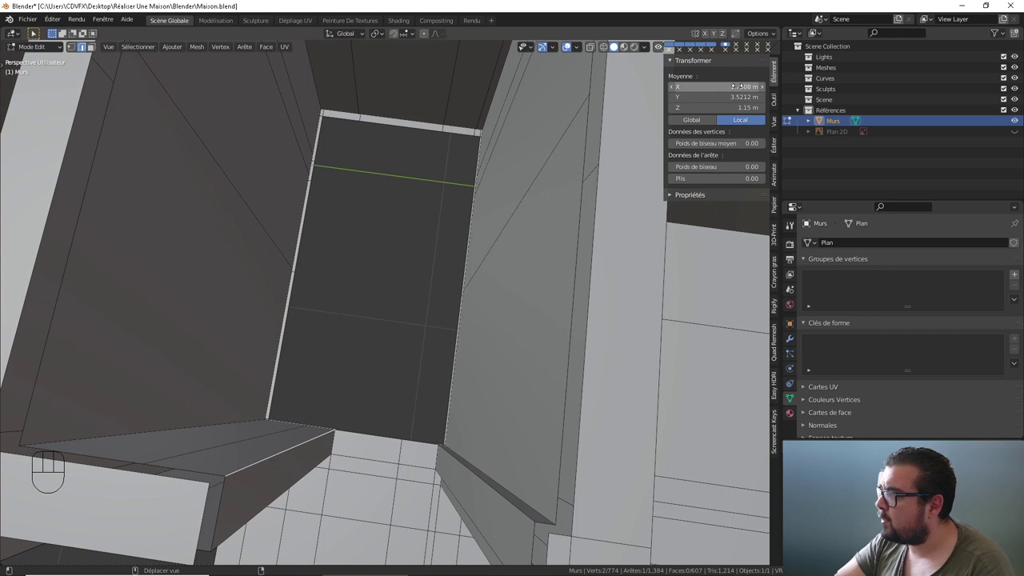
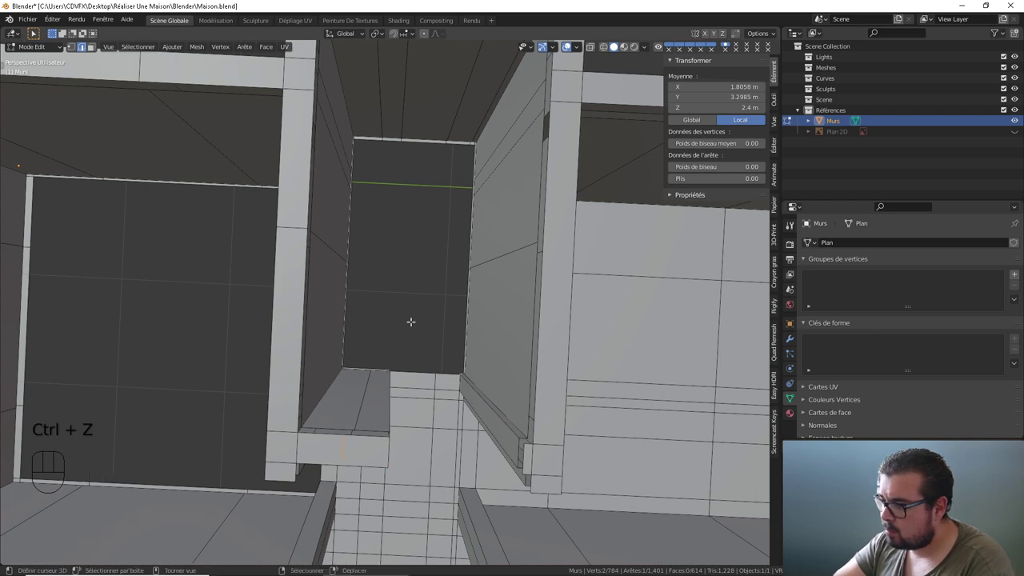
- Select vertices at the doorway opening and its floor border to start bridging the gap
{"action": "right_click", "coordinate": [372, 384]}
{"action": "left_click", "coordinate": [435, 384]}
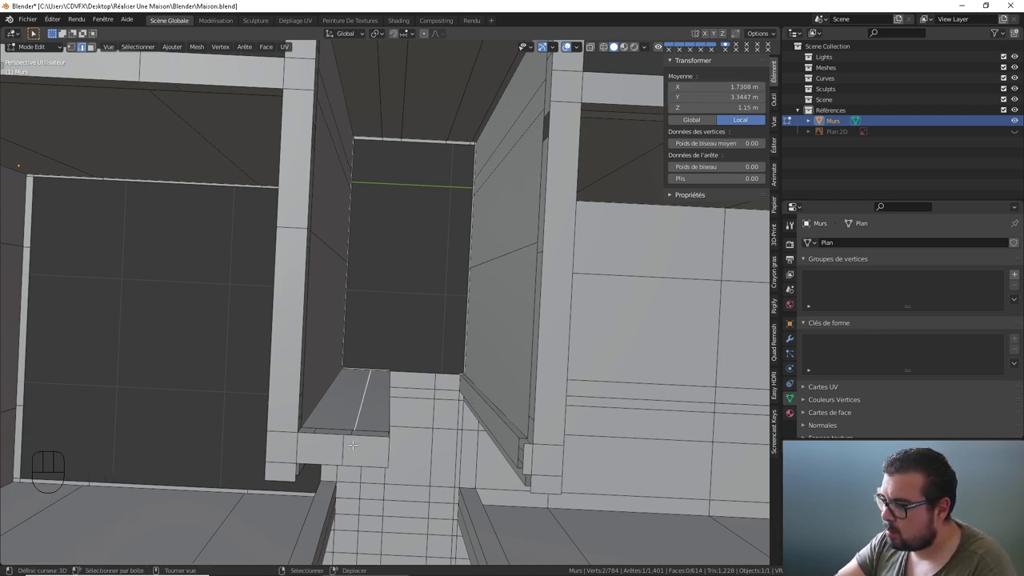
{"action": "right_click", "coordinate": [354, 442]}
{"action": "left_click", "coordinate": [436, 384]}
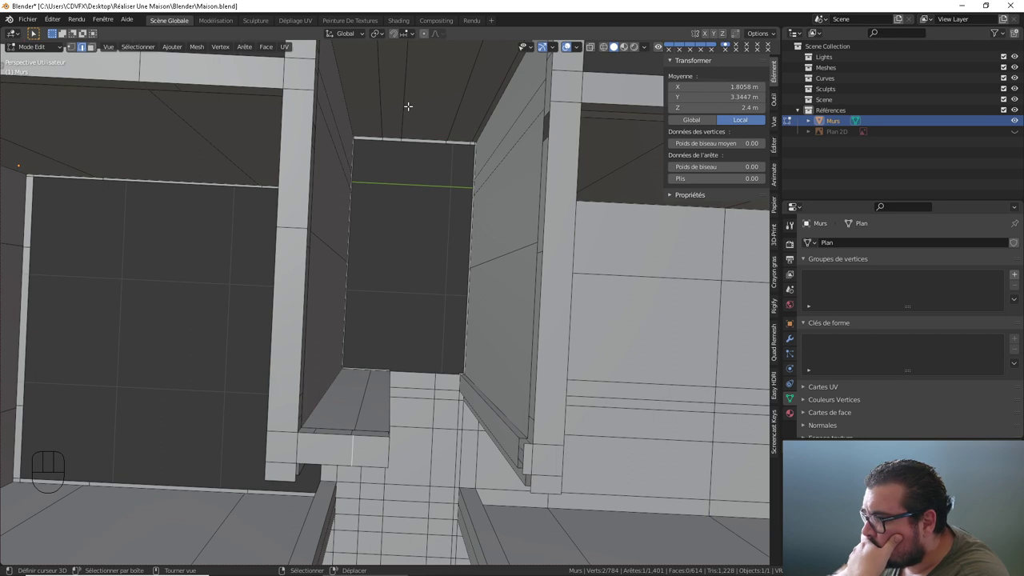
{"action": "right_click", "coordinate": [395, 129]}
{"action": "right_click", "coordinate": [384, 370]}
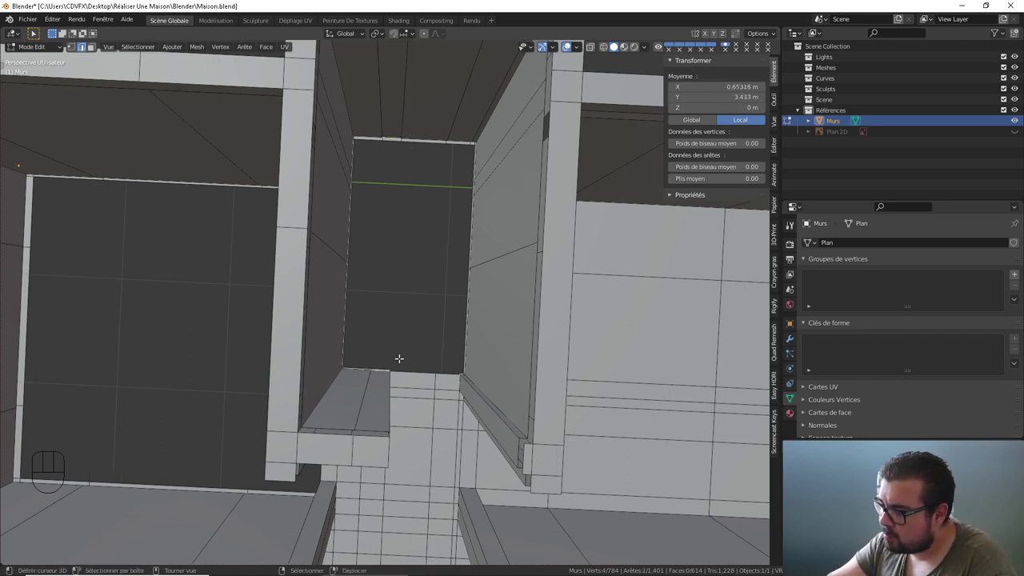
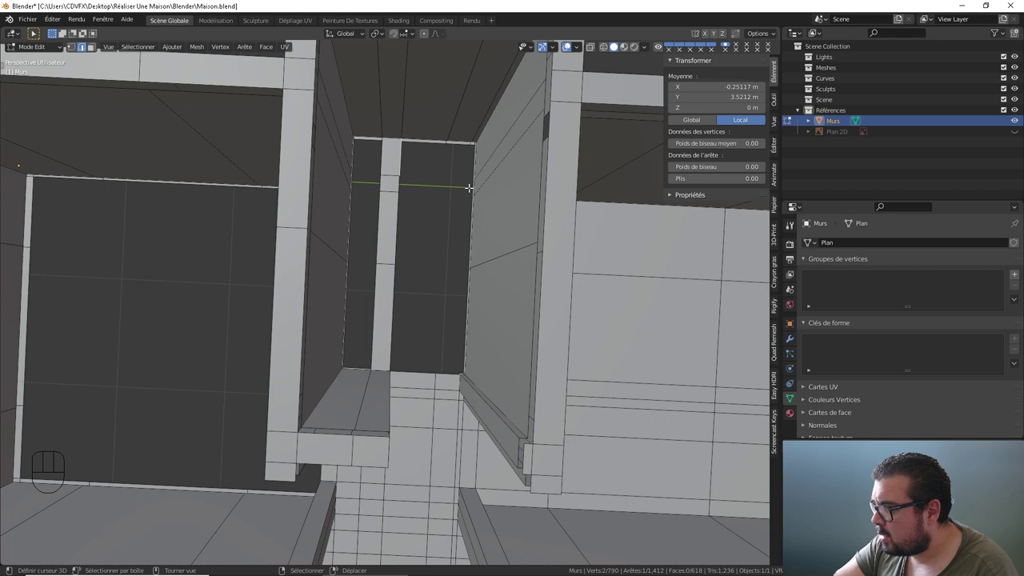
- Select vertex sets to make the doorway patch faces and run a loop cut (Ctrl+R) across the wall
{"action": "right_click", "coordinate": [399, 182]}
{"action": "right_click", "coordinate": [479, 180]}
{"action": "right_click", "coordinate": [397, 222]}
{"action": "right_click", "coordinate": [443, 190]}
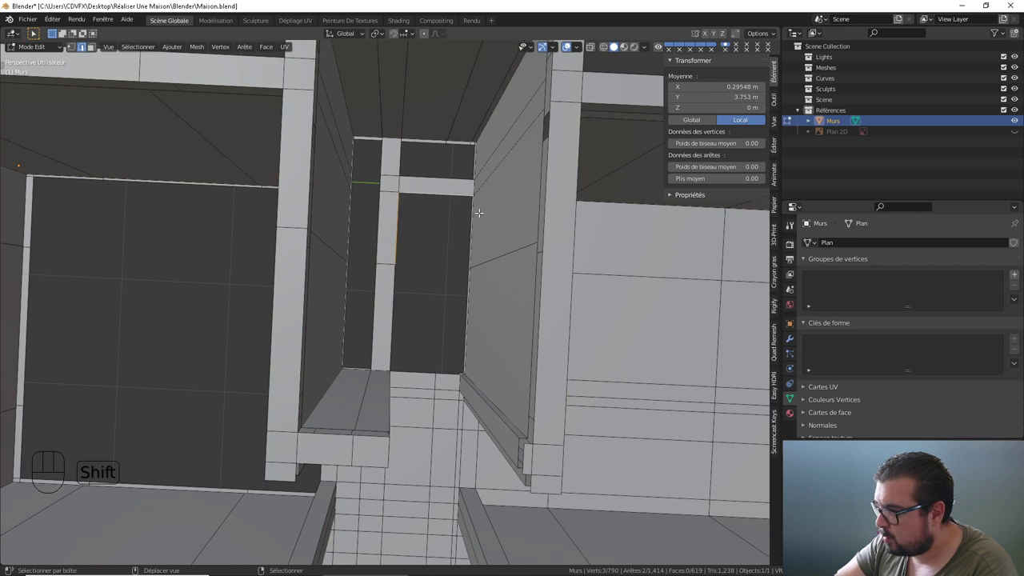
{"action": "right_click", "coordinate": [480, 210]}
{"action": "right_click", "coordinate": [390, 288]}
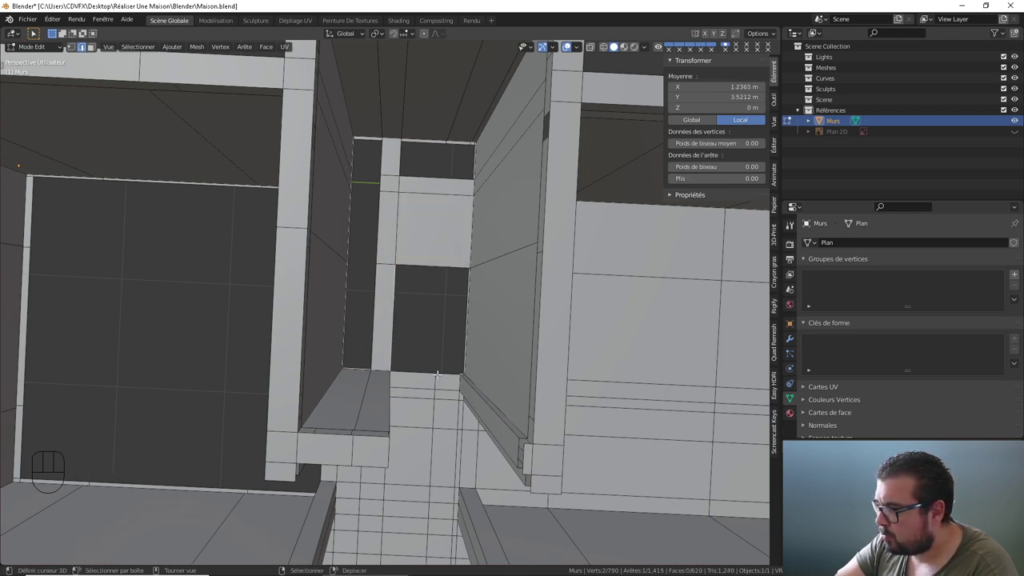
{"action": "right_click", "coordinate": [438, 380]}
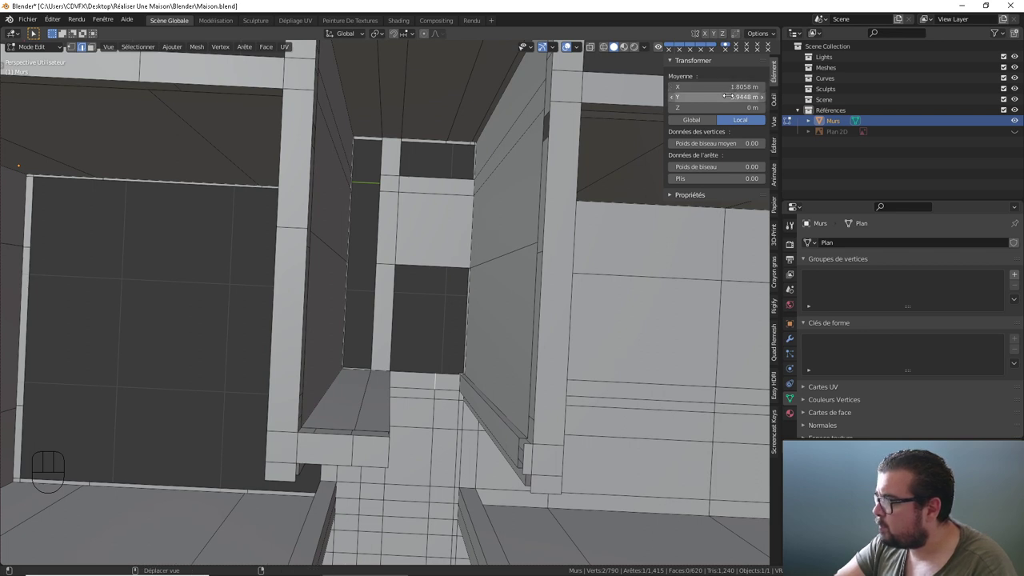
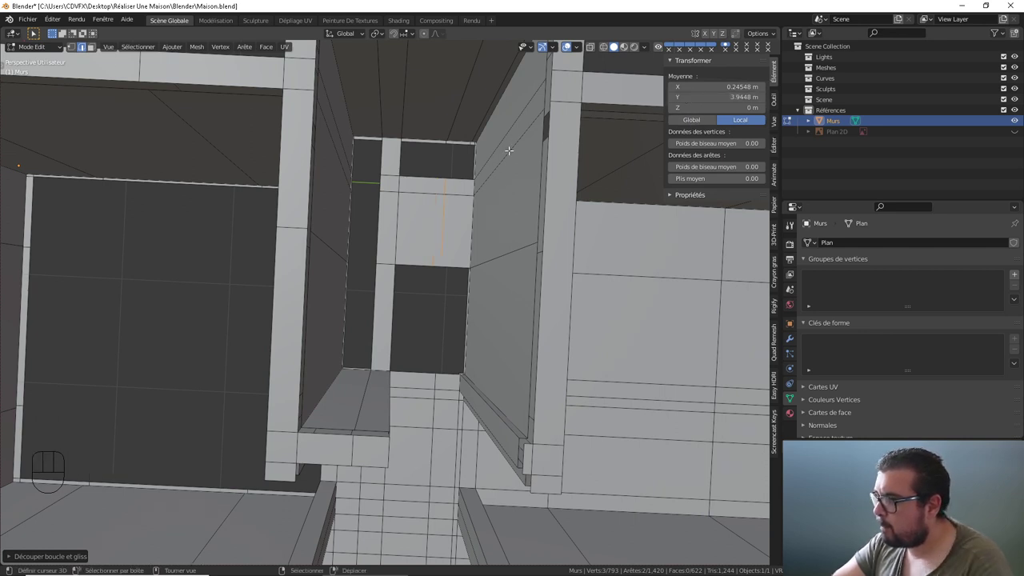
{"action": "right_click", "coordinate": [459, 176]}
{"action": "right_click", "coordinate": [467, 134]}
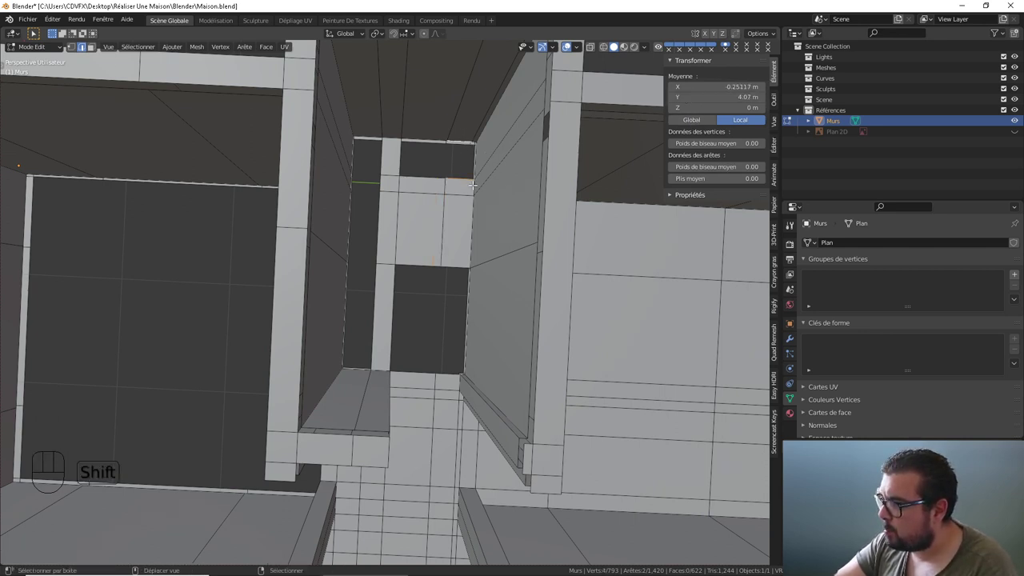
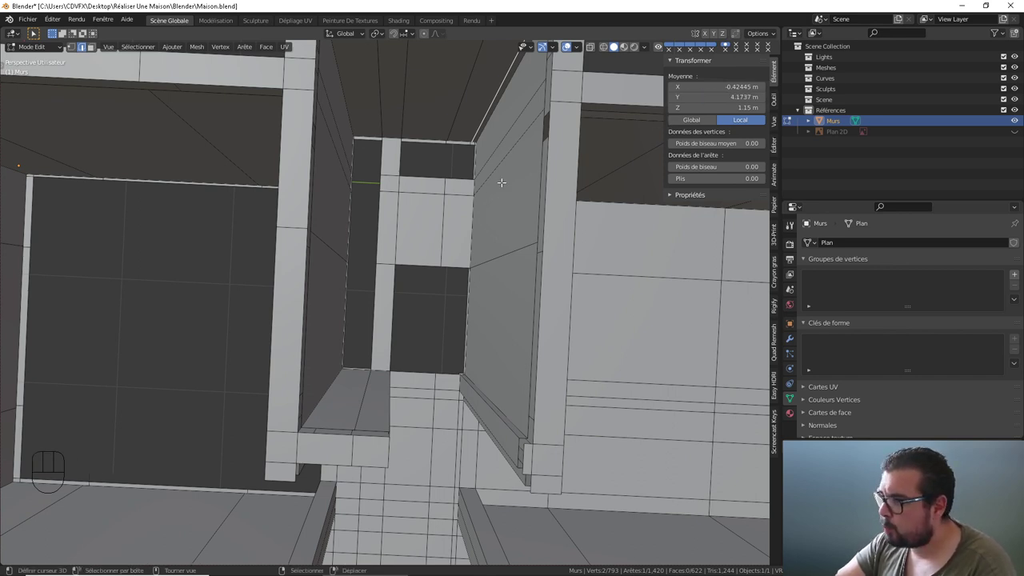
{"action": "key", "text": "ctrl+r"}
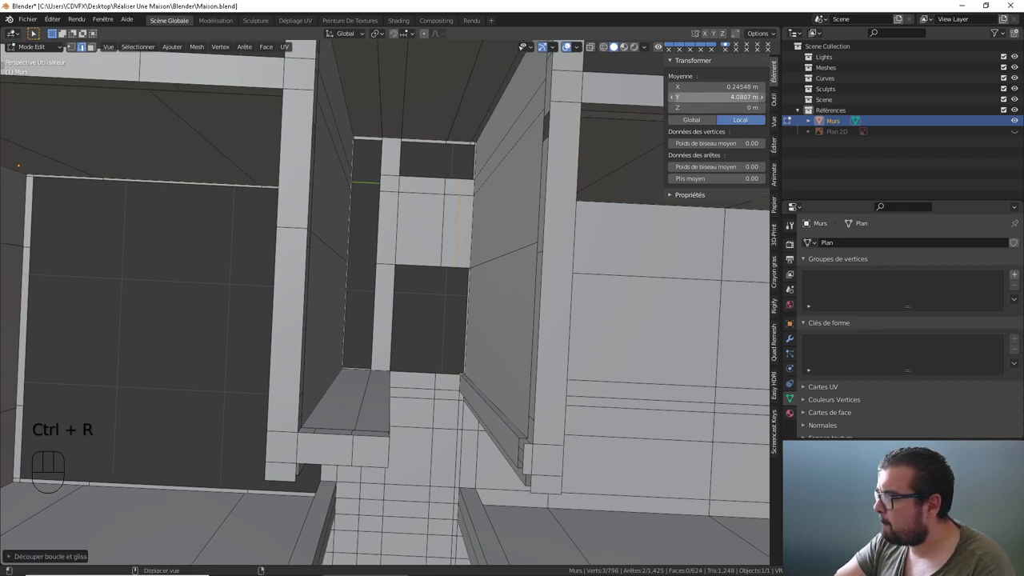
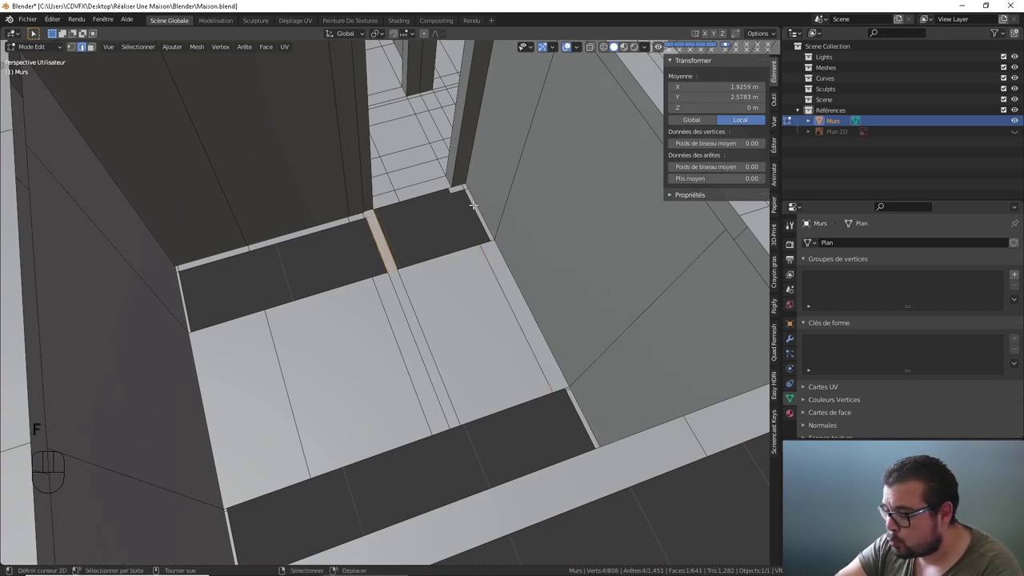
- Select the floor edges beside the wall corner and edge-slide them into line with the wall
{"action": "right_click", "coordinate": [374, 225]}
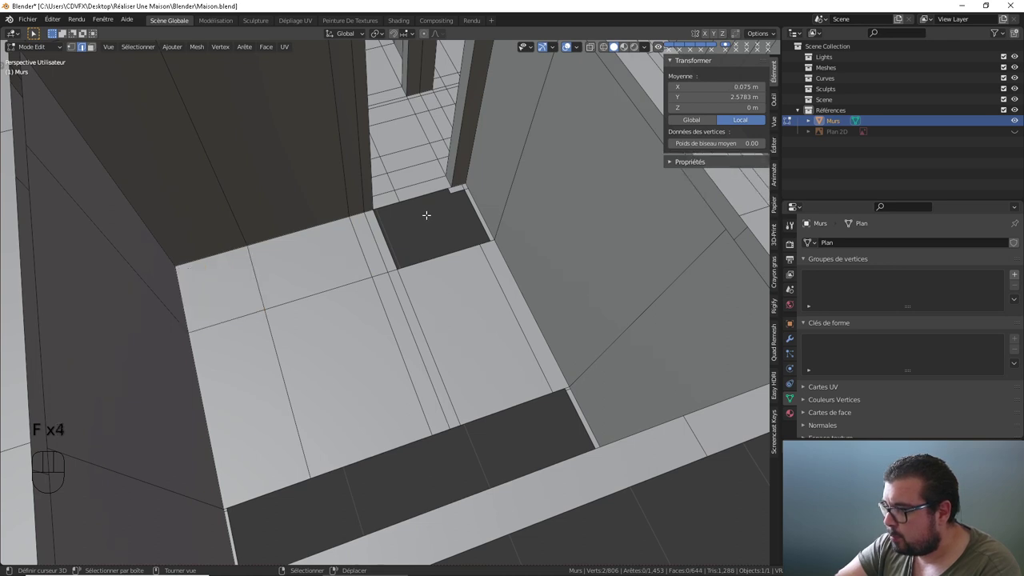
{"action": "left_click_drag", "start_coordinate": [459, 226], "coordinate": [420, 230]}
{"action": "middle_click", "coordinate": [435, 223]}
{"action": "right_click", "coordinate": [444, 243]}
{"action": "right_click", "coordinate": [443, 212]}
{"action": "right_click", "coordinate": [414, 183]}
{"action": "left_click_drag", "start_coordinate": [415, 189], "coordinate": [435, 220]}
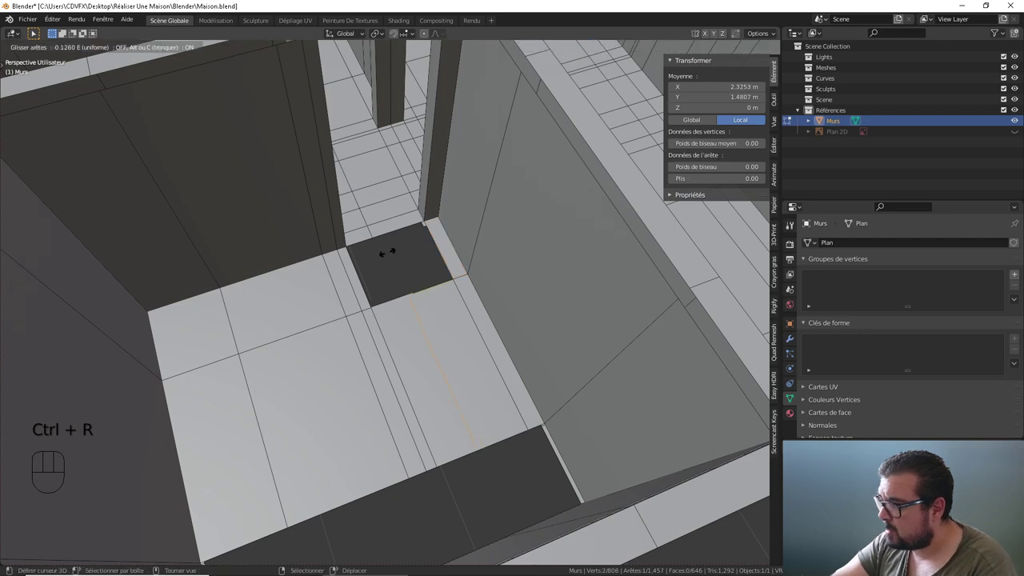
{"action": "right_click", "coordinate": [369, 226]}
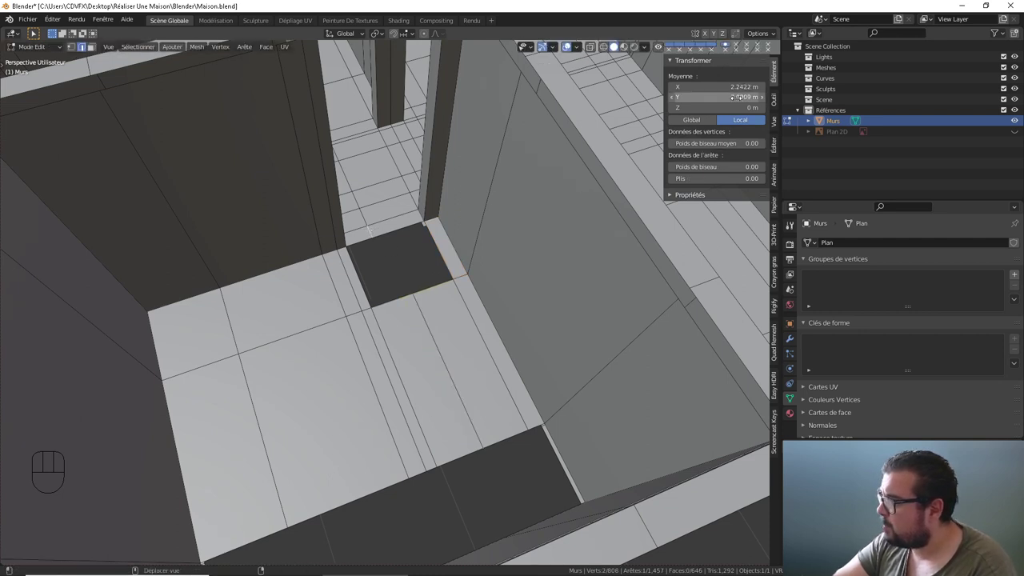
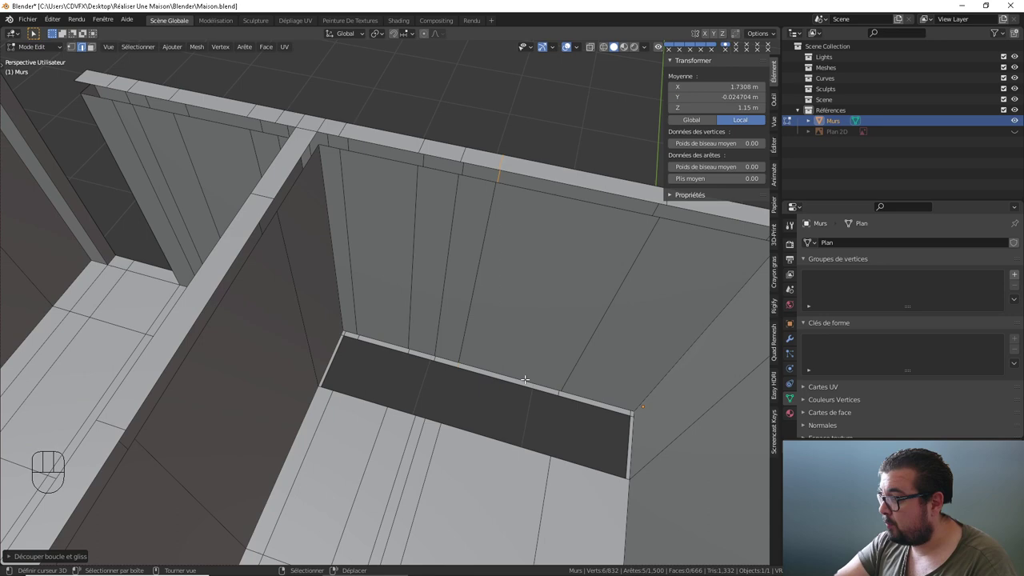
- Select the floor edges along the back wall and place a matching vertical edge loop on the wall
{"action": "left_click_drag", "start_coordinate": [622, 304], "coordinate": [576, 264]}
{"action": "middle_click", "coordinate": [588, 270]}
{"action": "middle_click", "coordinate": [604, 270]}
{"action": "right_click", "coordinate": [561, 399]}
{"action": "right_click", "coordinate": [589, 330]}
{"action": "right_click", "coordinate": [566, 301]}
{"action": "right_click", "coordinate": [521, 330]}
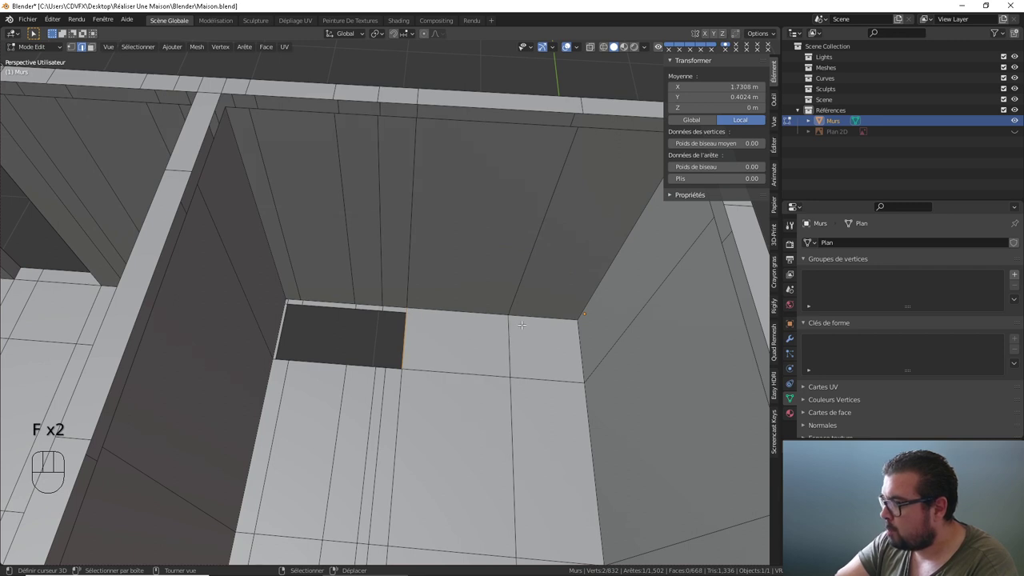
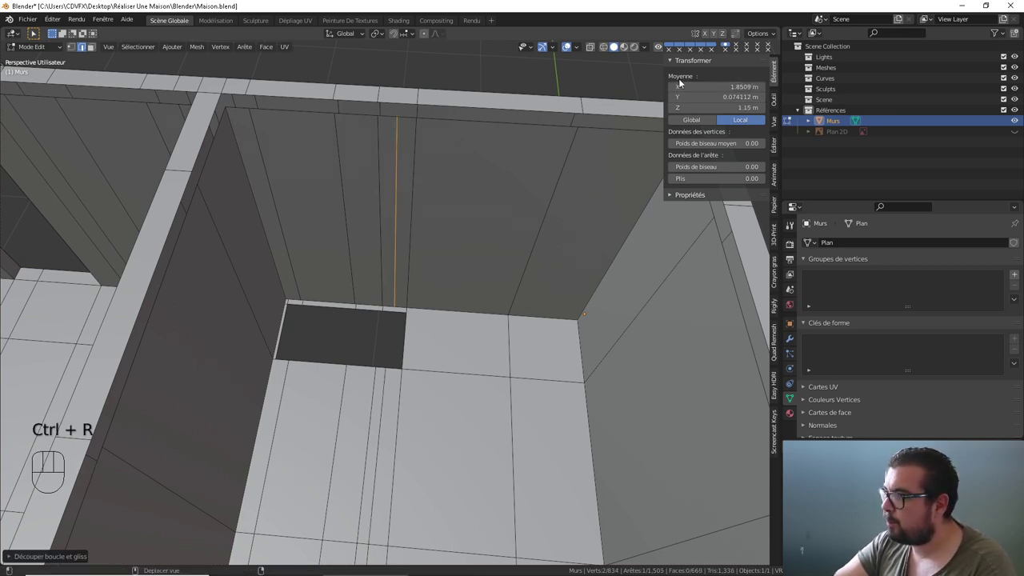
{"action": "double_click", "coordinate": [700, 83]}
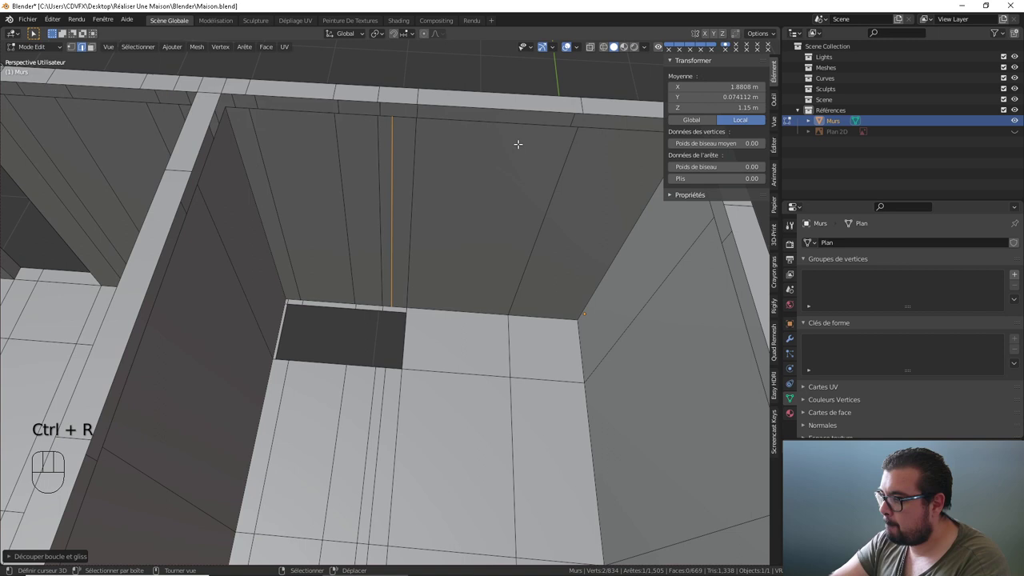
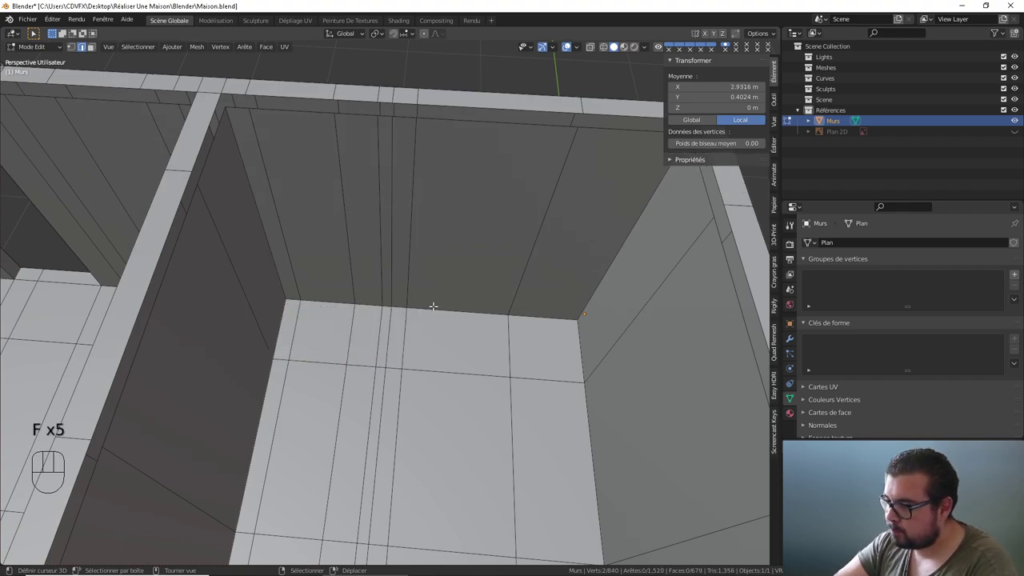
- Orbit out to inspect more of the walls after the cuts
{"action": "left_click_drag", "start_coordinate": [444, 328], "coordinate": [520, 322]}
{"action": "left_click_drag", "start_coordinate": [517, 344], "coordinate": [404, 344]}
{"action": "left_click_drag", "start_coordinate": [404, 343], "coordinate": [404, 343]}
{"action": "left_click_drag", "start_coordinate": [378, 338], "coordinate": [434, 352]}
{"action": "left_click_drag", "start_coordinate": [491, 328], "coordinate": [519, 330]}
{"action": "left_click_drag", "start_coordinate": [560, 302], "coordinate": [466, 319]}
{"action": "left_click_drag", "start_coordinate": [465, 319], "coordinate": [467, 288]}
{"action": "left_click_drag", "start_coordinate": [606, 255], "coordinate": [441, 300]}
- Try moving the stray wall-top vertex, then delete the extra corner vertices at the wall top
{"action": "right_click", "coordinate": [384, 194]}
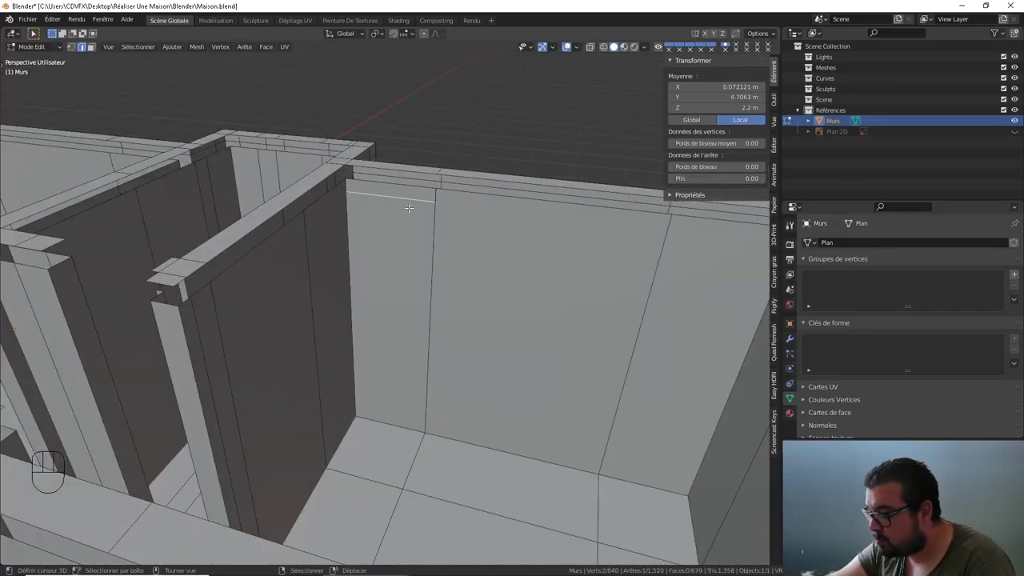
{"action": "left_click_drag", "start_coordinate": [400, 208], "coordinate": [377, 208]}
{"action": "left_click_drag", "start_coordinate": [382, 216], "coordinate": [421, 277]}
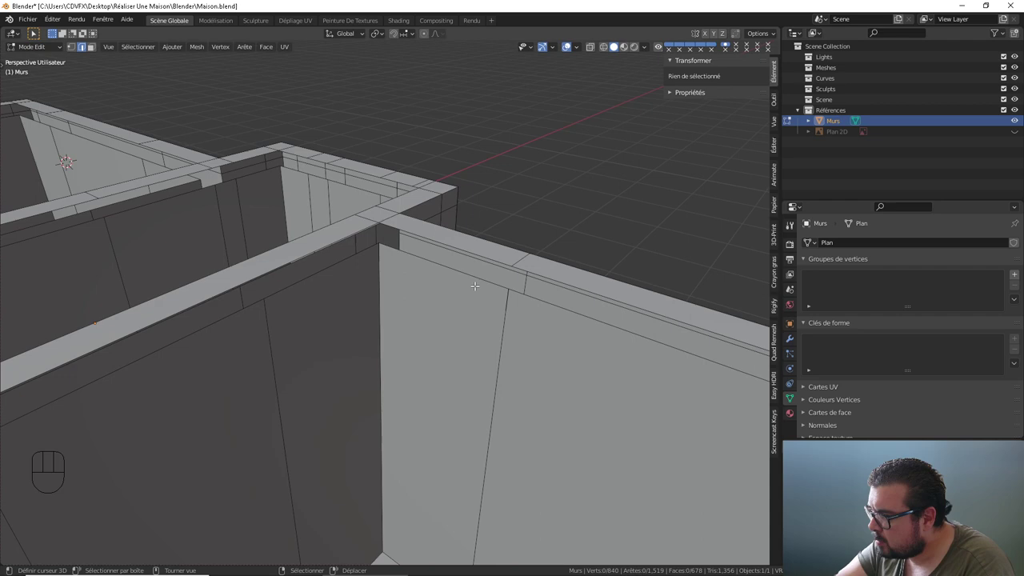
{"action": "right_click", "coordinate": [461, 276]}
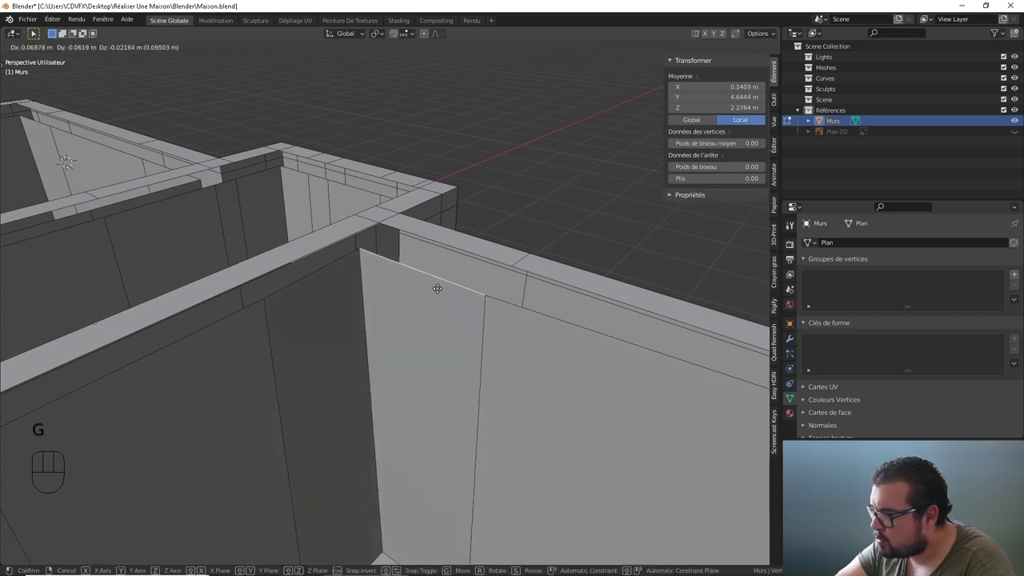
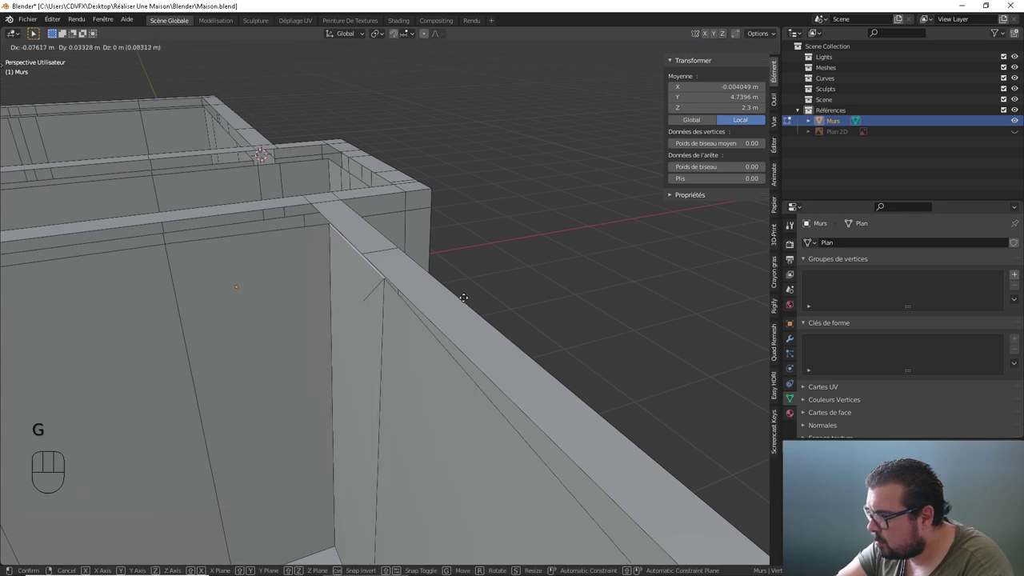
{"action": "right_click", "coordinate": [368, 288]}
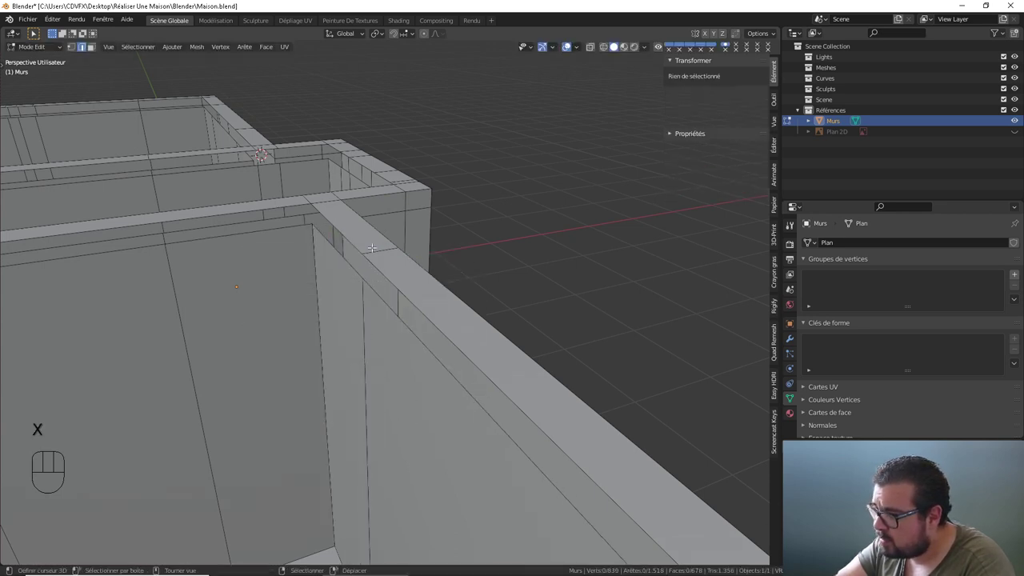
{"action": "right_click", "coordinate": [357, 274]}
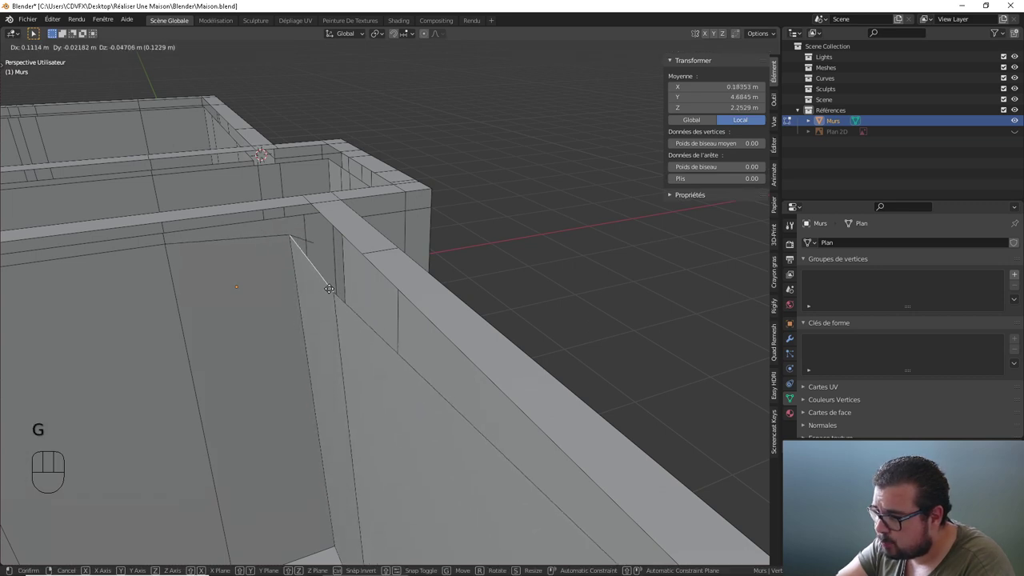
{"action": "right_click", "coordinate": [313, 229]}
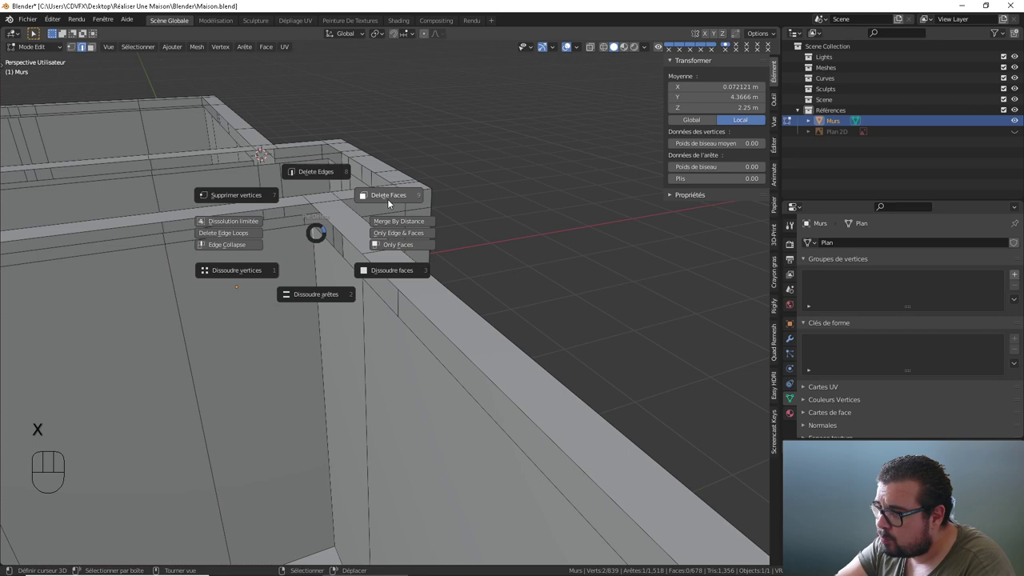
{"action": "right_click", "coordinate": [331, 247]}
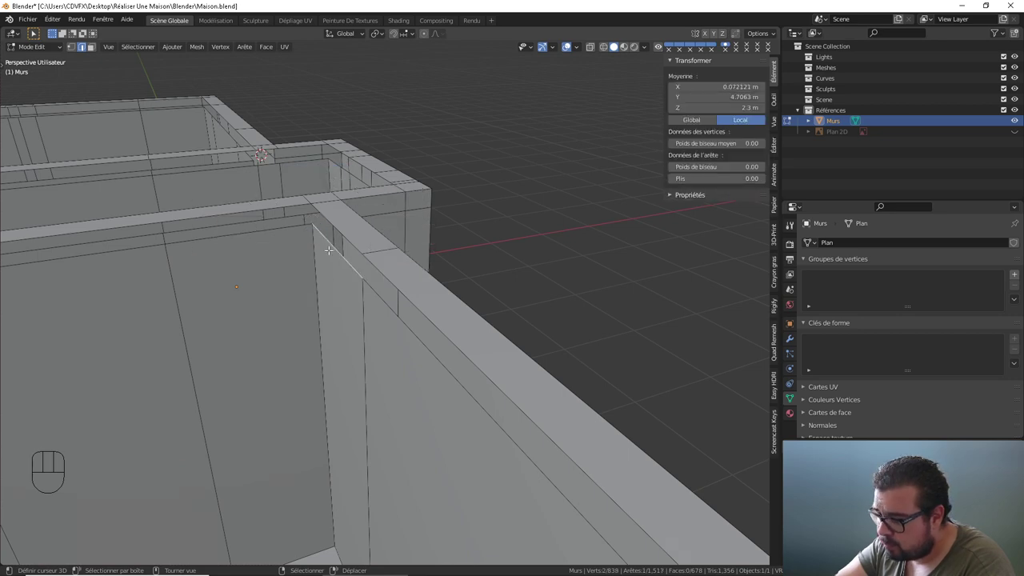
- Move to the next wall's top edge, start moving it toward the corner and cancel the move
{"action": "left_click_drag", "start_coordinate": [330, 262], "coordinate": [377, 264]}
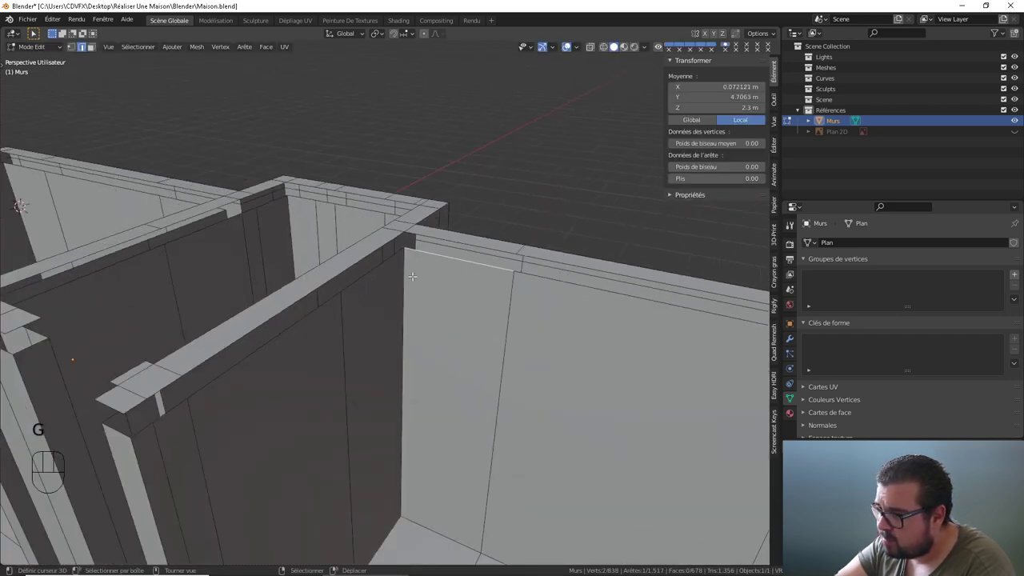
{"action": "left_click_drag", "start_coordinate": [406, 272], "coordinate": [360, 252]}
{"action": "middle_click", "coordinate": [375, 254]}
{"action": "left_click_drag", "start_coordinate": [410, 263], "coordinate": [350, 253]}
{"action": "left_click_drag", "start_coordinate": [377, 263], "coordinate": [430, 264]}
{"action": "left_click_drag", "start_coordinate": [445, 264], "coordinate": [328, 267]}
{"action": "right_click", "coordinate": [426, 221]}
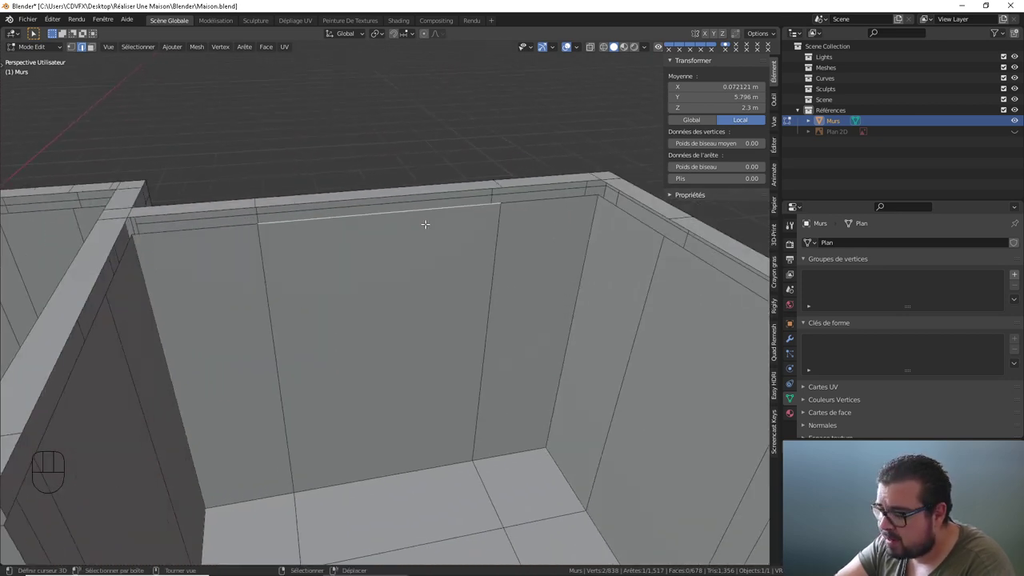
{"action": "left_click_drag", "start_coordinate": [528, 272], "coordinate": [463, 272]}
{"action": "left_click_drag", "start_coordinate": [463, 272], "coordinate": [520, 274]}
{"action": "left_click_drag", "start_coordinate": [558, 264], "coordinate": [438, 262]}
{"action": "right_click", "coordinate": [426, 204]}
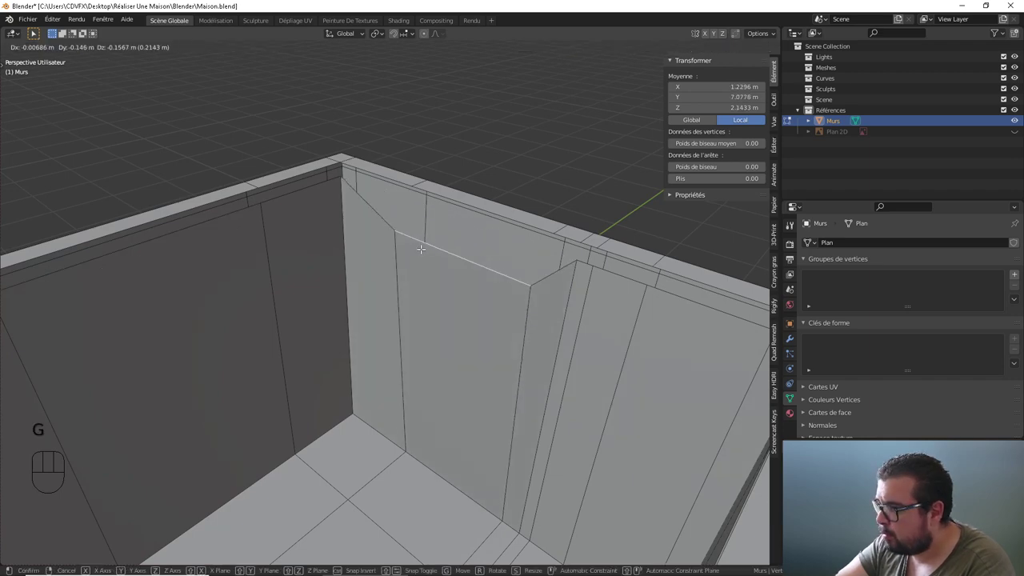
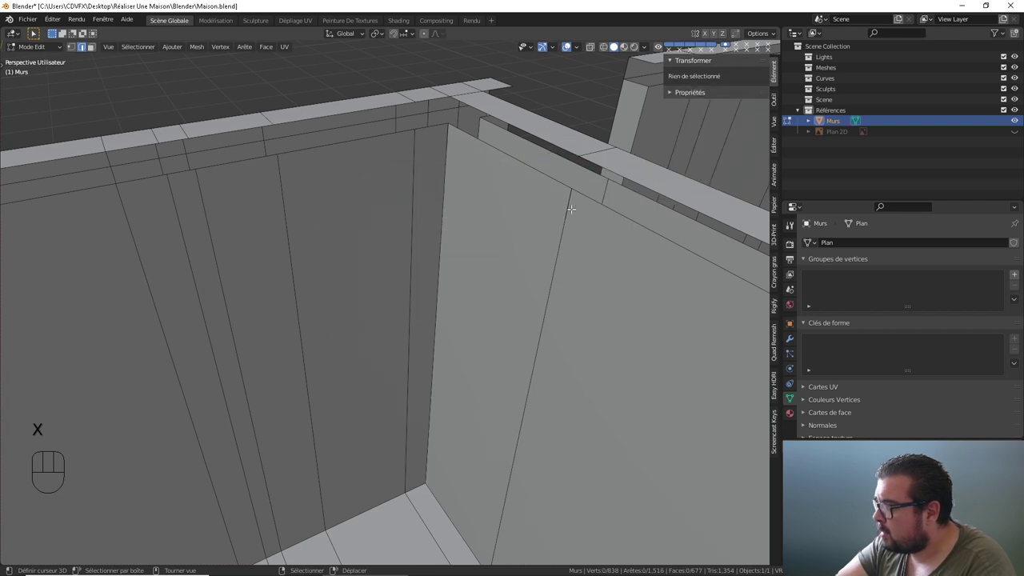
- Select the stray wall-top corner vertex, remove it and grab the corner vertex to reposition it
{"action": "right_click", "coordinate": [570, 206]}
{"action": "right_click", "coordinate": [571, 200]}
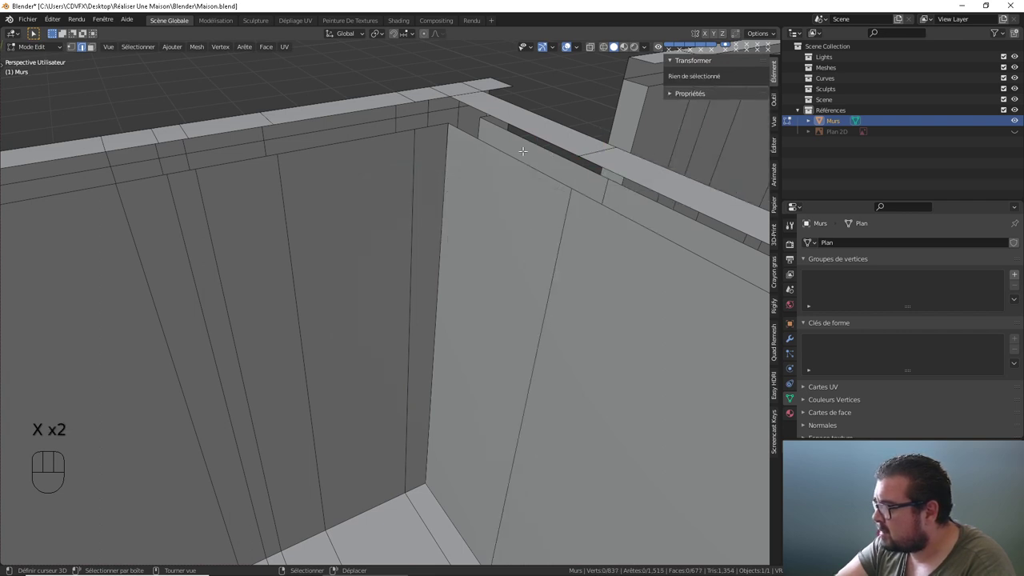
{"action": "right_click", "coordinate": [448, 134]}
{"action": "right_click", "coordinate": [451, 134]}
{"action": "right_click", "coordinate": [448, 134]}
{"action": "right_click", "coordinate": [450, 134]}
{"action": "right_click", "coordinate": [454, 131]}
{"action": "right_click", "coordinate": [441, 132]}
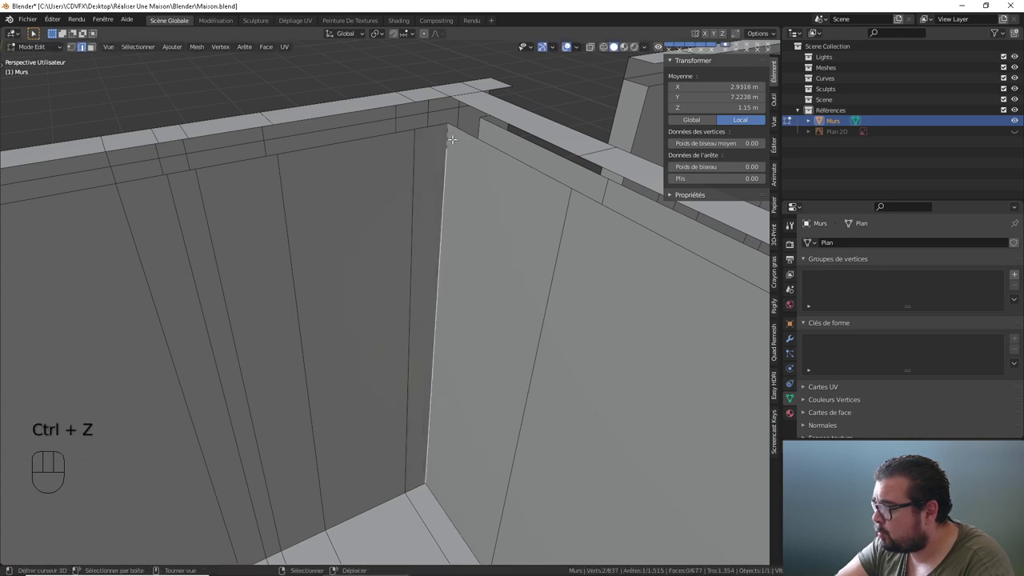
{"action": "right_click", "coordinate": [451, 133]}
{"action": "right_click", "coordinate": [446, 133]}
{"action": "right_click", "coordinate": [450, 132]}
{"action": "middle_click", "coordinate": [451, 134]}
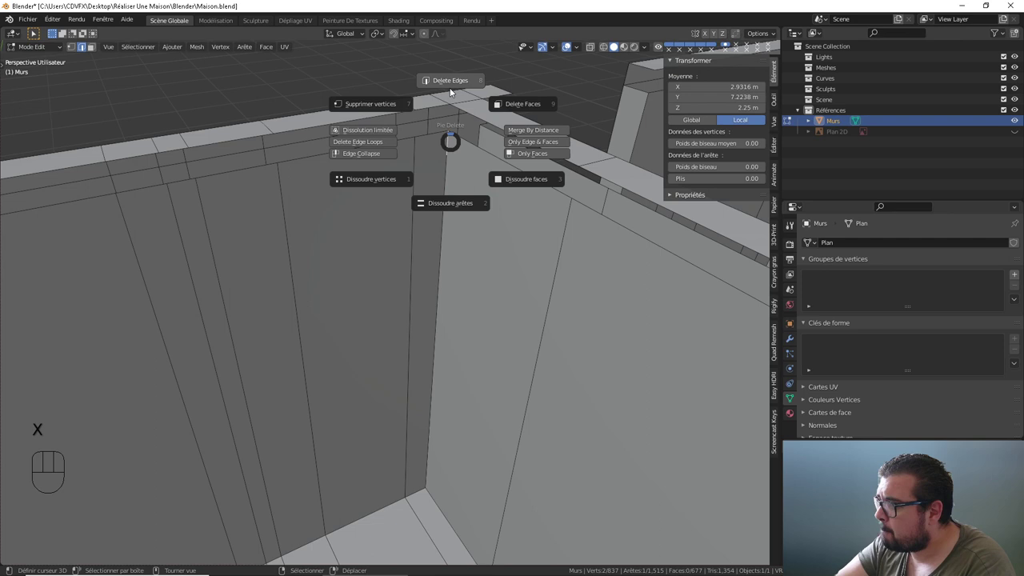
{"action": "right_click", "coordinate": [475, 154]}
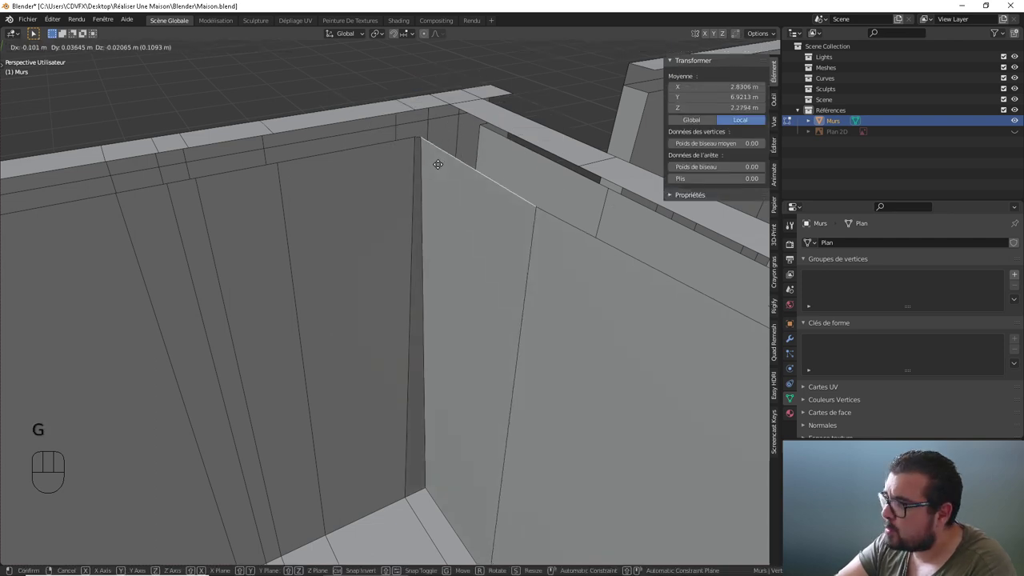
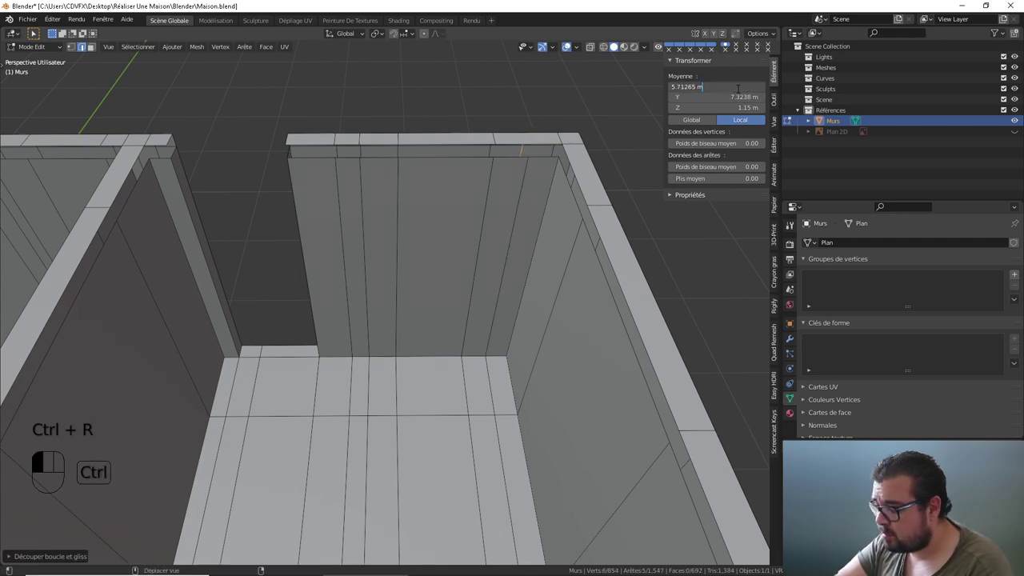
- Orbit around the house to inspect the room walls and interior after the loop cuts
{"action": "left_click_drag", "start_coordinate": [448, 178], "coordinate": [474, 178]}
{"action": "left_click_drag", "start_coordinate": [486, 192], "coordinate": [473, 183]}
{"action": "left_click_drag", "start_coordinate": [482, 189], "coordinate": [521, 195]}
{"action": "left_click_drag", "start_coordinate": [564, 208], "coordinate": [499, 188]}
{"action": "left_click_drag", "start_coordinate": [527, 189], "coordinate": [573, 188]}
{"action": "left_click_drag", "start_coordinate": [595, 189], "coordinate": [485, 192]}
{"action": "left_click_drag", "start_coordinate": [574, 194], "coordinate": [491, 196]}
{"action": "left_click_drag", "start_coordinate": [616, 208], "coordinate": [534, 201]}
{"action": "left_click_drag", "start_coordinate": [599, 211], "coordinate": [503, 213]}
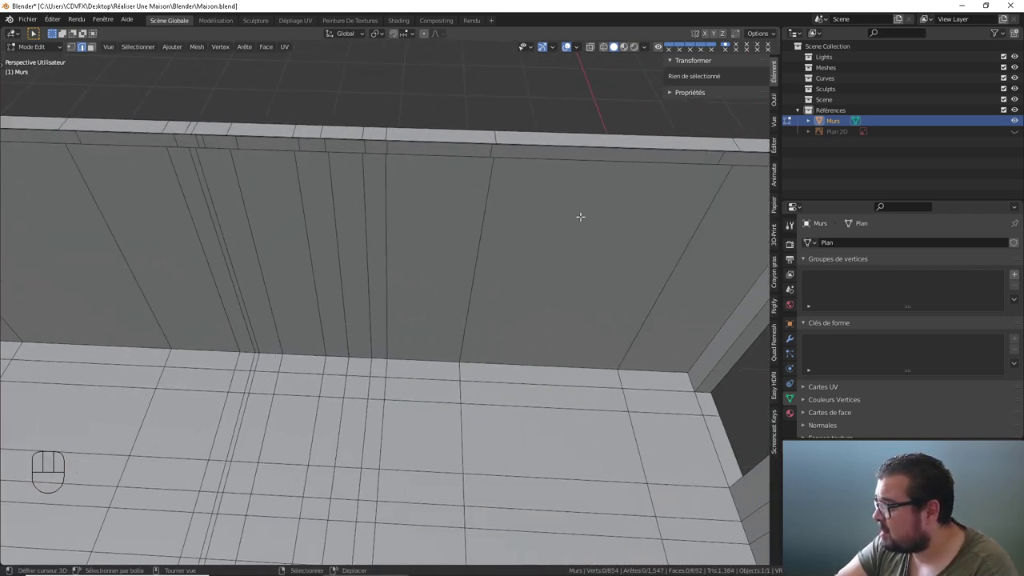
{"action": "left_click_drag", "start_coordinate": [571, 214], "coordinate": [513, 214]}
{"action": "left_click_drag", "start_coordinate": [587, 219], "coordinate": [629, 214]}
{"action": "left_click_drag", "start_coordinate": [592, 212], "coordinate": [475, 237]}
{"action": "left_click_drag", "start_coordinate": [506, 230], "coordinate": [563, 228]}
{"action": "left_click_drag", "start_coordinate": [555, 216], "coordinate": [510, 283]}
{"action": "left_click_drag", "start_coordinate": [532, 281], "coordinate": [562, 275]}
{"action": "left_click_drag", "start_coordinate": [608, 277], "coordinate": [541, 270]}
{"action": "left_click_drag", "start_coordinate": [553, 269], "coordinate": [594, 267]}
{"action": "left_click_drag", "start_coordinate": [613, 275], "coordinate": [524, 252]}
{"action": "left_click_drag", "start_coordinate": [594, 272], "coordinate": [505, 249]}
{"action": "left_click_drag", "start_coordinate": [568, 256], "coordinate": [555, 251]}
{"action": "left_click_drag", "start_coordinate": [599, 261], "coordinate": [566, 256]}
{"action": "left_click_drag", "start_coordinate": [562, 256], "coordinate": [487, 257]}
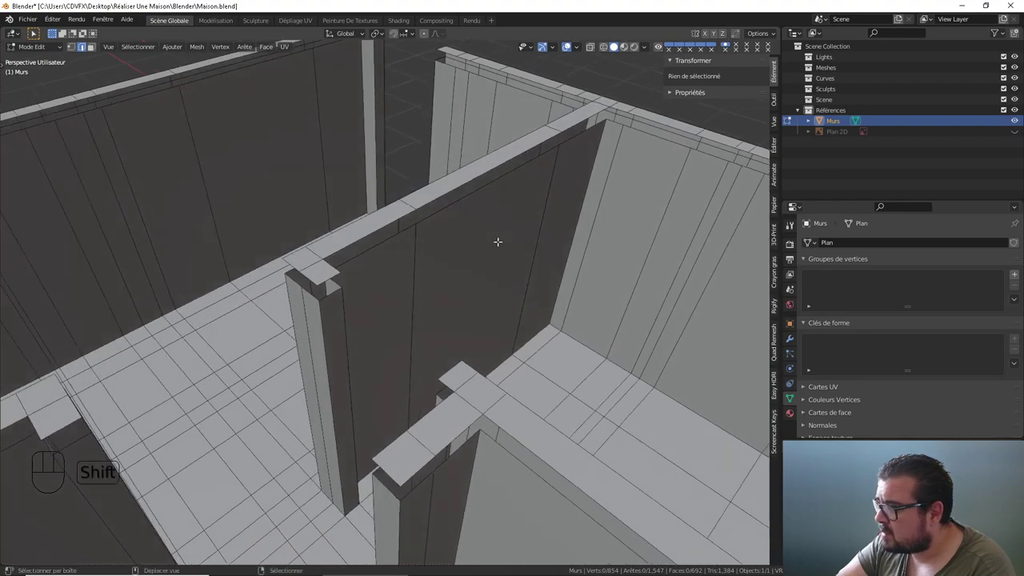
- Orbit further to check the wall junctions and view the rooms from higher up
{"action": "left_click_drag", "start_coordinate": [495, 234], "coordinate": [462, 304]}
{"action": "middle_click", "coordinate": [467, 304]}
{"action": "left_click_drag", "start_coordinate": [550, 293], "coordinate": [464, 273]}
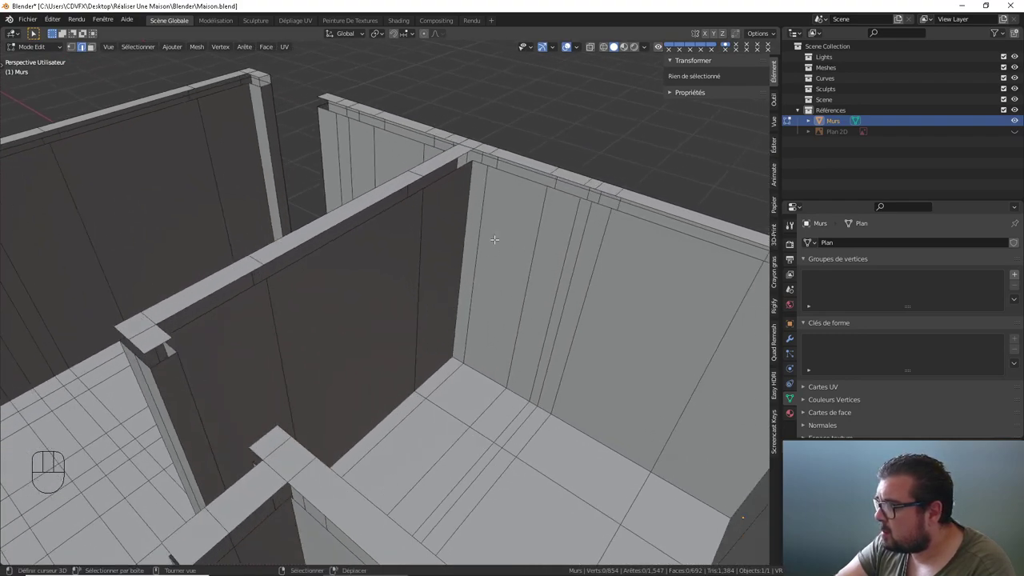
{"action": "middle_click", "coordinate": [547, 237]}
{"action": "left_click_drag", "start_coordinate": [600, 246], "coordinate": [511, 236]}
{"action": "left_click_drag", "start_coordinate": [543, 237], "coordinate": [589, 241]}
{"action": "left_click_drag", "start_coordinate": [602, 243], "coordinate": [630, 243]}
{"action": "left_click_drag", "start_coordinate": [598, 240], "coordinate": [519, 233]}
{"action": "left_click_drag", "start_coordinate": [539, 233], "coordinate": [608, 233]}
{"action": "left_click_drag", "start_coordinate": [589, 233], "coordinate": [527, 235]}
{"action": "left_click_drag", "start_coordinate": [534, 234], "coordinate": [603, 232]}
{"action": "left_click_drag", "start_coordinate": [597, 253], "coordinate": [532, 256]}
{"action": "left_click_drag", "start_coordinate": [519, 254], "coordinate": [475, 240]}
{"action": "left_click_drag", "start_coordinate": [574, 256], "coordinate": [487, 248]}
{"action": "left_click_drag", "start_coordinate": [579, 254], "coordinate": [513, 244]}
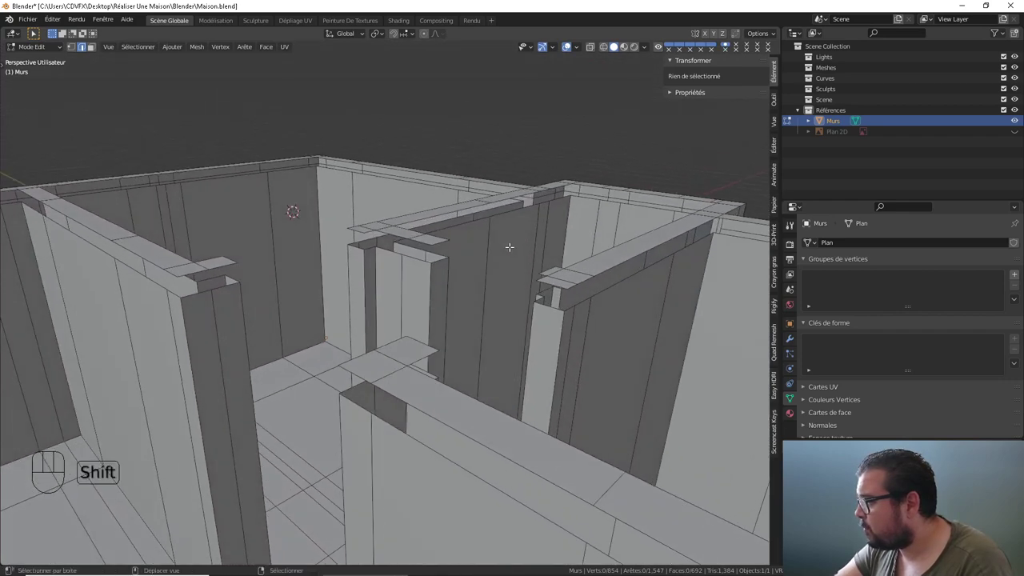
{"action": "left_click_drag", "start_coordinate": [519, 244], "coordinate": [562, 242]}
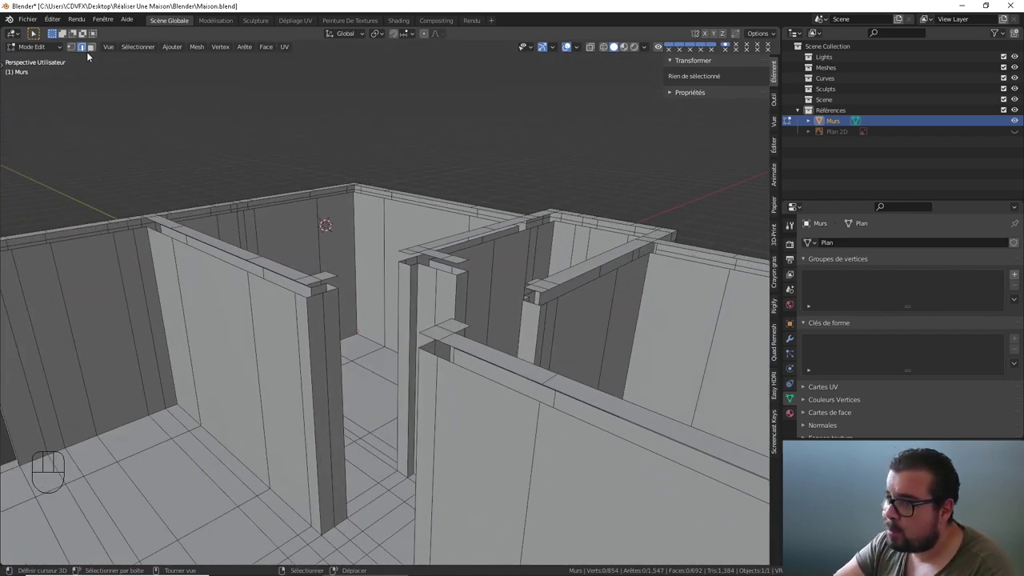
- Switch to Face Select mode and pick the first three floor faces at the back of the house
{"action": "left_click", "coordinate": [96, 51]}
{"action": "left_click_drag", "start_coordinate": [219, 197], "coordinate": [297, 191]}
{"action": "left_click_drag", "start_coordinate": [280, 207], "coordinate": [235, 248]}
{"action": "left_click_drag", "start_coordinate": [309, 285], "coordinate": [337, 288]}
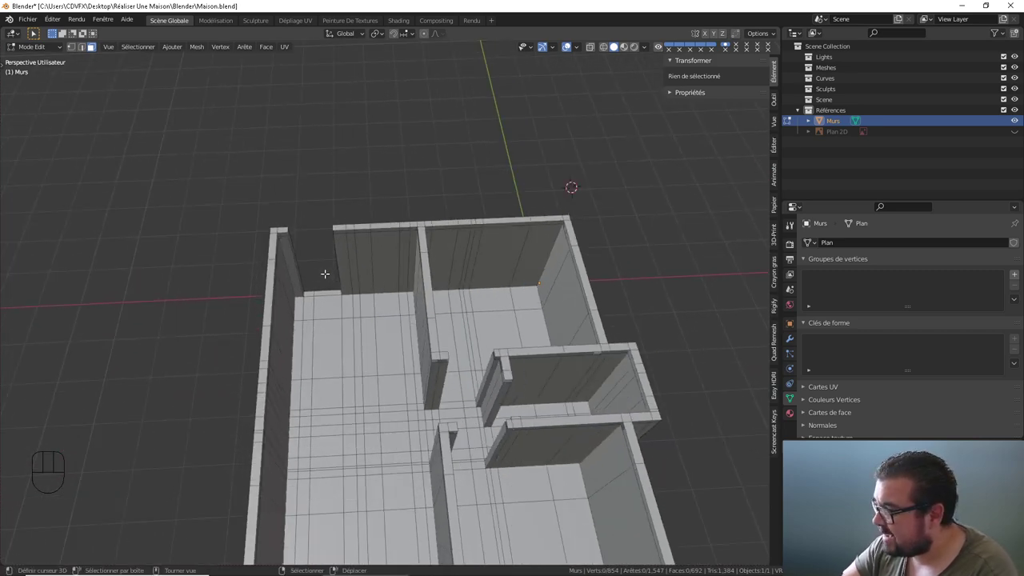
{"action": "middle_click", "coordinate": [317, 291]}
{"action": "right_click", "coordinate": [319, 302]}
{"action": "right_click", "coordinate": [340, 302]}
{"action": "right_click", "coordinate": [311, 317]}
- Extend the selection with more floor faces of the right-hand room, including a box-selected band
{"action": "right_click", "coordinate": [423, 311]}
{"action": "right_click", "coordinate": [312, 371]}
{"action": "right_click", "coordinate": [429, 350]}
{"action": "right_click", "coordinate": [310, 408]}
{"action": "right_click", "coordinate": [429, 394]}
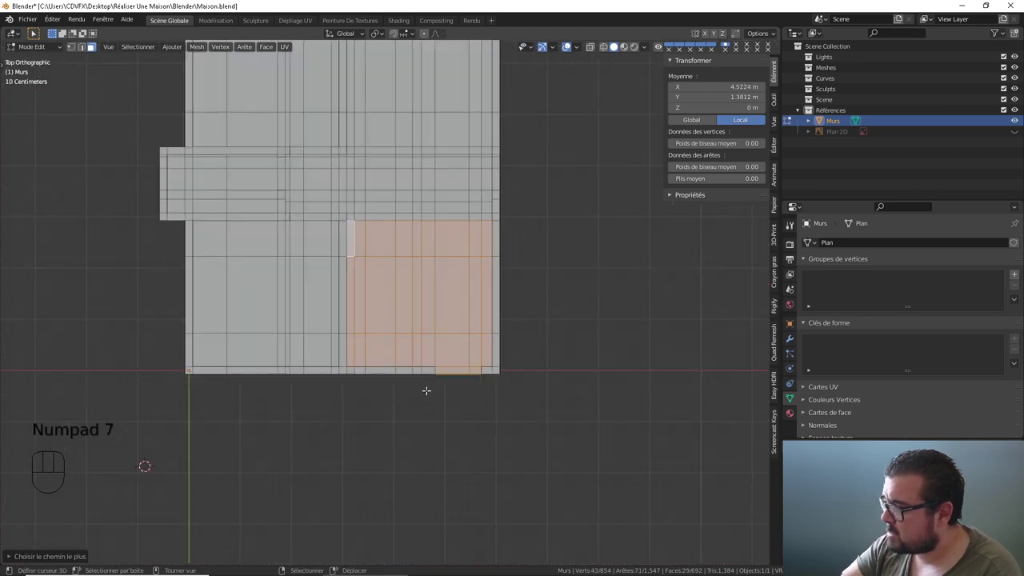
{"action": "left_click_drag", "start_coordinate": [442, 201], "coordinate": [411, 333]}
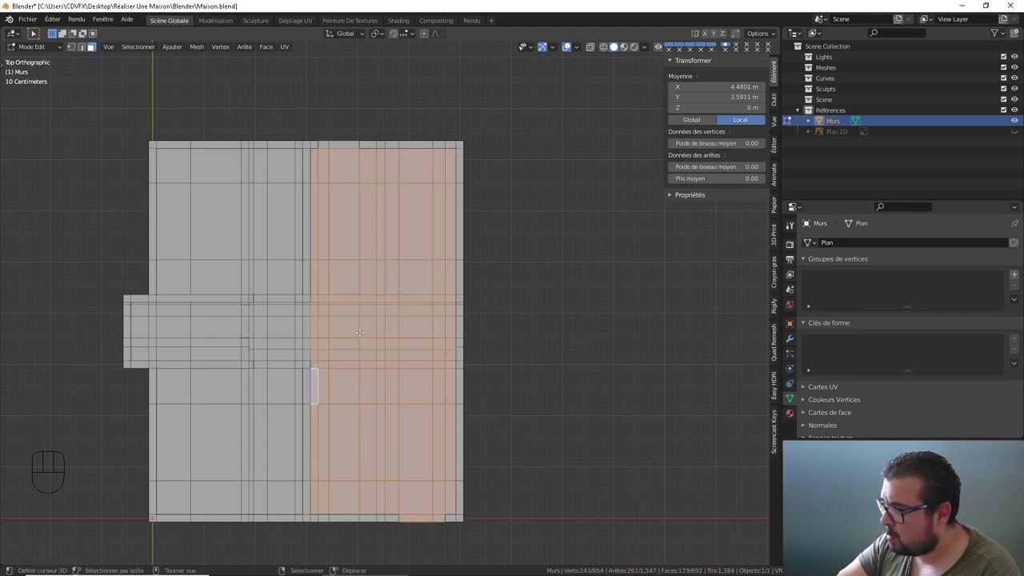
- Box-select the rest of the right-hand floor in top view, reaching 139 faces, and return to perspective
{"action": "left_click_drag", "start_coordinate": [366, 316], "coordinate": [340, 270]}
{"action": "left_click_drag", "start_coordinate": [366, 251], "coordinate": [368, 269]}
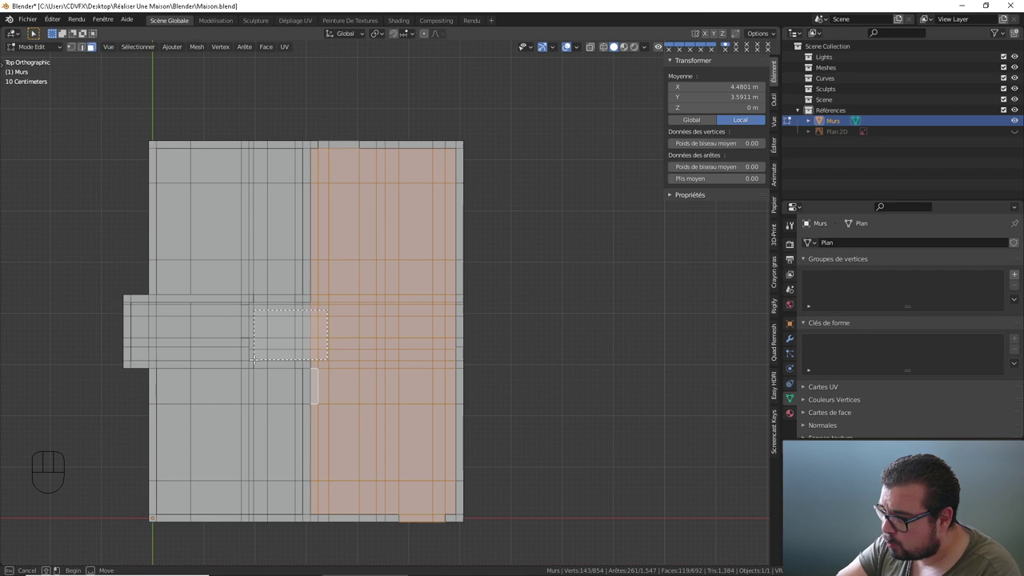
{"action": "left_click_drag", "start_coordinate": [272, 345], "coordinate": [271, 326]}
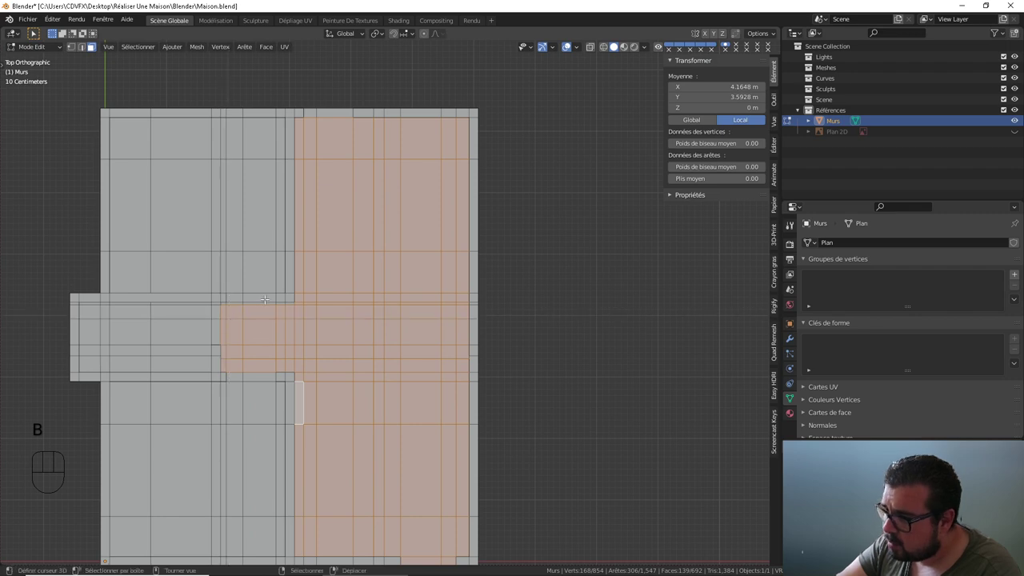
{"action": "left_click_drag", "start_coordinate": [274, 276], "coordinate": [254, 230]}
{"action": "left_click_drag", "start_coordinate": [266, 263], "coordinate": [287, 312]}
{"action": "middle_click", "coordinate": [305, 341]}
{"action": "left_click_drag", "start_coordinate": [312, 362], "coordinate": [349, 379]}
{"action": "middle_click", "coordinate": [343, 342]}
- Add the corridor floor faces and the ones near the doorway to the selection
{"action": "right_click", "coordinate": [348, 402]}
{"action": "left_click_drag", "start_coordinate": [341, 407], "coordinate": [425, 329]}
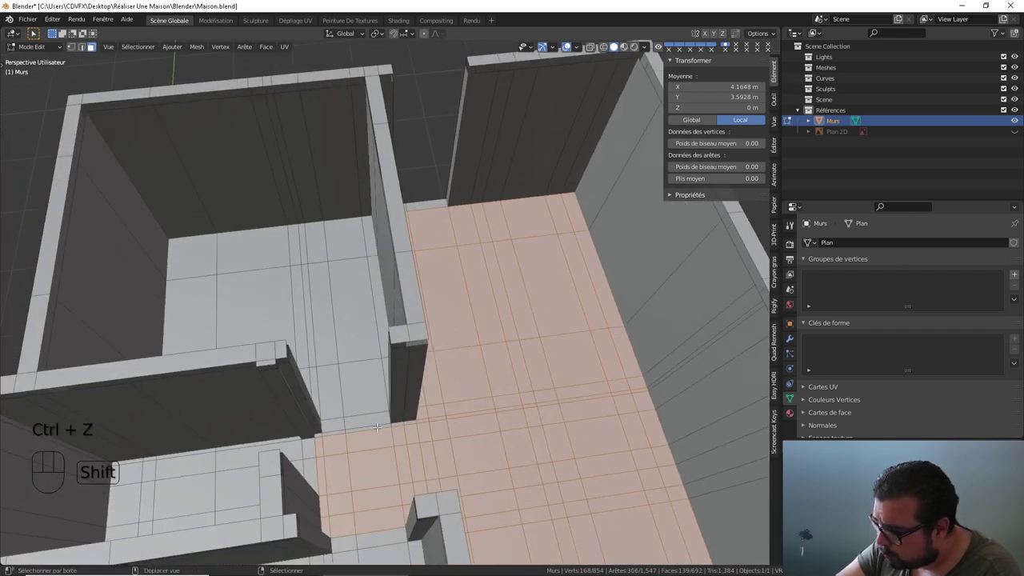
{"action": "right_click", "coordinate": [379, 425]}
{"action": "right_click", "coordinate": [349, 225]}
{"action": "right_click", "coordinate": [368, 225]}
{"action": "left_click_drag", "start_coordinate": [362, 239], "coordinate": [460, 248]}
{"action": "right_click", "coordinate": [393, 360]}
{"action": "left_click_drag", "start_coordinate": [376, 371], "coordinate": [418, 312]}
{"action": "left_click_drag", "start_coordinate": [445, 335], "coordinate": [481, 337]}
{"action": "right_click", "coordinate": [448, 331]}
{"action": "right_click", "coordinate": [261, 428]}
{"action": "left_click_drag", "start_coordinate": [292, 451], "coordinate": [317, 344]}
{"action": "right_click", "coordinate": [335, 472]}
{"action": "right_click", "coordinate": [491, 390]}
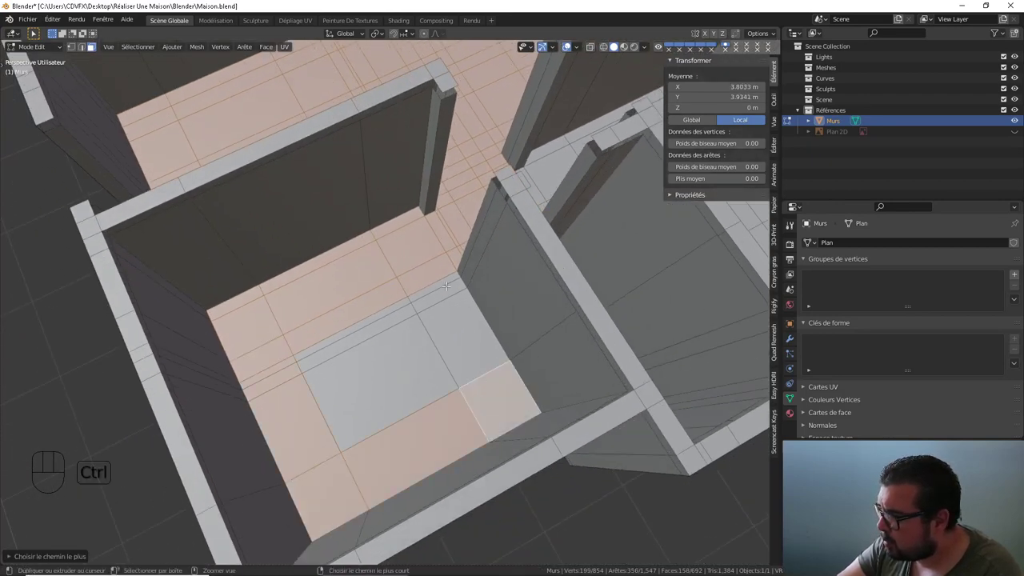
{"action": "right_click", "coordinate": [445, 277]}
{"action": "right_click", "coordinate": [348, 329]}
{"action": "right_click", "coordinate": [387, 380]}
- Add every floor face of the small room to the selection
{"action": "left_click_drag", "start_coordinate": [466, 246], "coordinate": [329, 430]}
{"action": "middle_click", "coordinate": [365, 397]}
{"action": "right_click", "coordinate": [363, 403]}
{"action": "left_click_drag", "start_coordinate": [369, 392], "coordinate": [349, 296]}
{"action": "left_click_drag", "start_coordinate": [371, 319], "coordinate": [356, 317]}
{"action": "left_click_drag", "start_coordinate": [380, 353], "coordinate": [376, 301]}
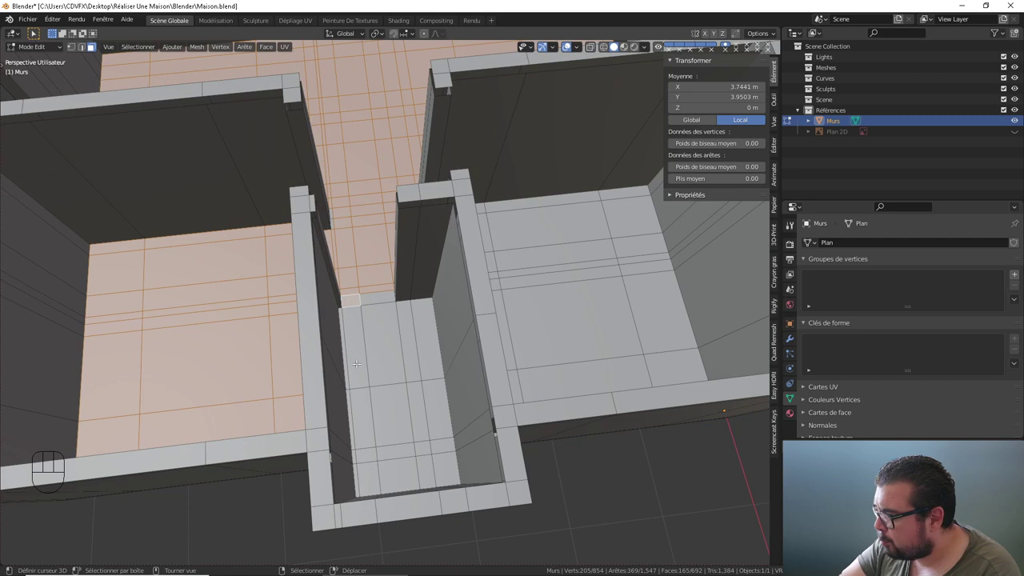
{"action": "right_click", "coordinate": [344, 323]}
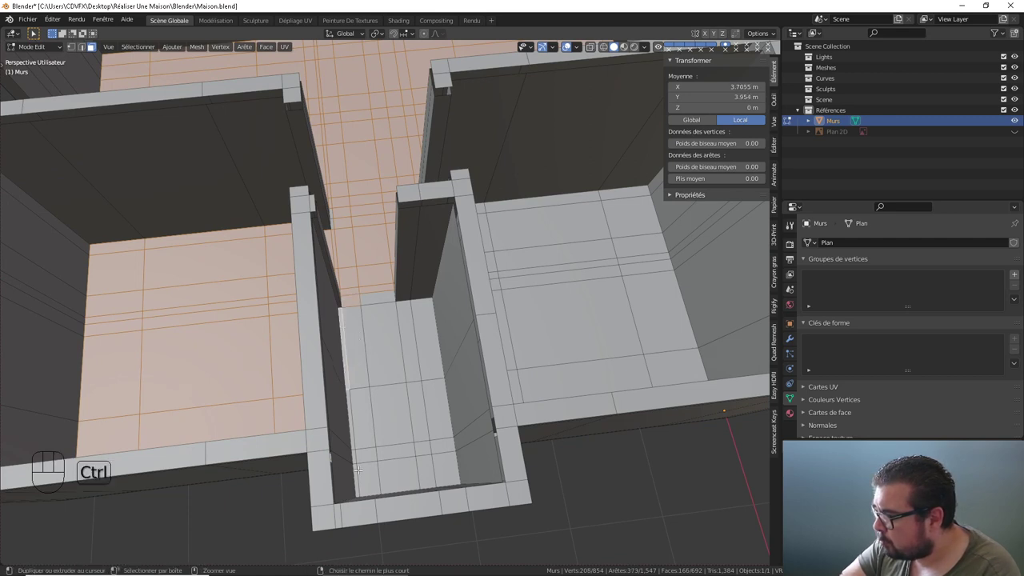
{"action": "right_click", "coordinate": [358, 472]}
{"action": "right_click", "coordinate": [371, 473]}
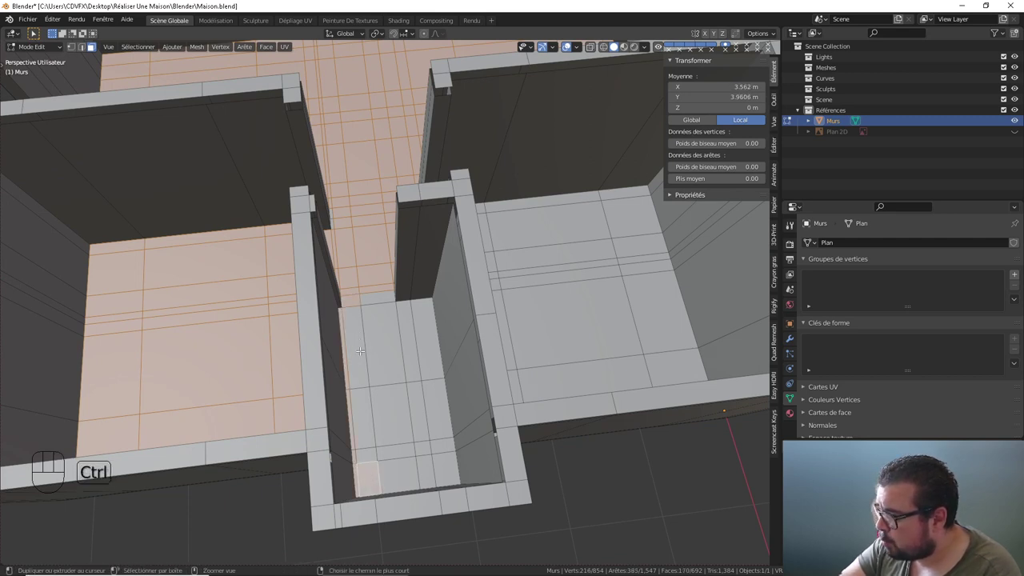
{"action": "right_click", "coordinate": [358, 348]}
{"action": "right_click", "coordinate": [380, 291]}
{"action": "right_click", "coordinate": [384, 324]}
{"action": "right_click", "coordinate": [402, 465]}
{"action": "right_click", "coordinate": [427, 468]}
{"action": "right_click", "coordinate": [411, 323]}
{"action": "right_click", "coordinate": [425, 313]}
{"action": "right_click", "coordinate": [447, 465]}
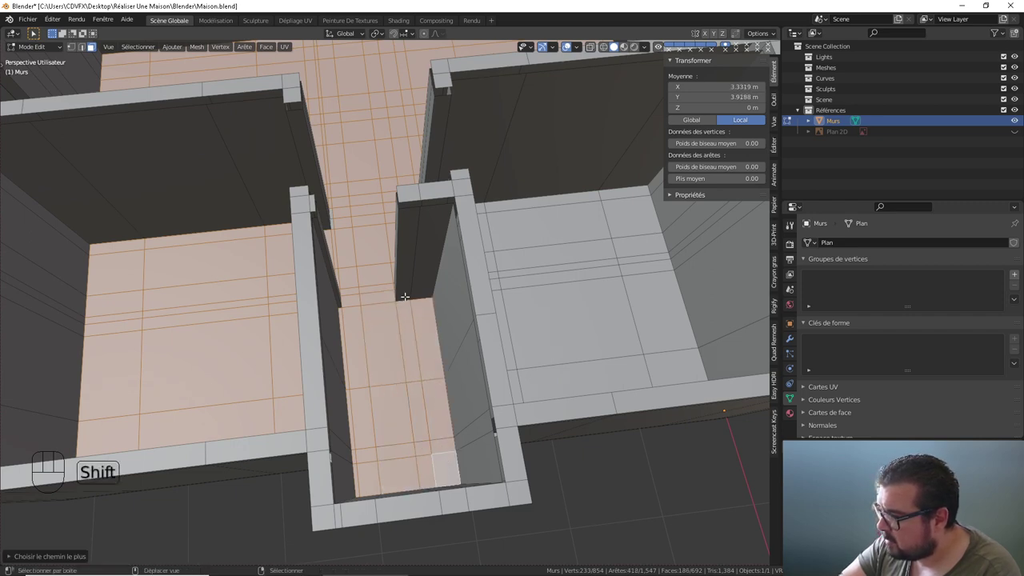
- Add the floor faces of the next unselected room to the selection
{"action": "left_click_drag", "start_coordinate": [404, 319], "coordinate": [406, 360]}
{"action": "middle_click", "coordinate": [413, 359]}
{"action": "left_click_drag", "start_coordinate": [399, 289], "coordinate": [398, 373]}
{"action": "left_click_drag", "start_coordinate": [399, 376], "coordinate": [454, 349]}
{"action": "left_click_drag", "start_coordinate": [396, 325], "coordinate": [440, 347]}
{"action": "left_click_drag", "start_coordinate": [447, 352], "coordinate": [478, 356]}
{"action": "right_click", "coordinate": [427, 328]}
{"action": "left_click_drag", "start_coordinate": [412, 253], "coordinate": [424, 328]}
{"action": "right_click", "coordinate": [411, 212]}
{"action": "middle_click", "coordinate": [420, 215]}
{"action": "right_click", "coordinate": [400, 407]}
{"action": "right_click", "coordinate": [402, 219]}
{"action": "middle_click", "coordinate": [409, 221]}
{"action": "right_click", "coordinate": [411, 224]}
{"action": "left_click_drag", "start_coordinate": [434, 244], "coordinate": [379, 237]}
{"action": "right_click", "coordinate": [368, 384]}
{"action": "left_click_drag", "start_coordinate": [440, 376], "coordinate": [491, 357]}
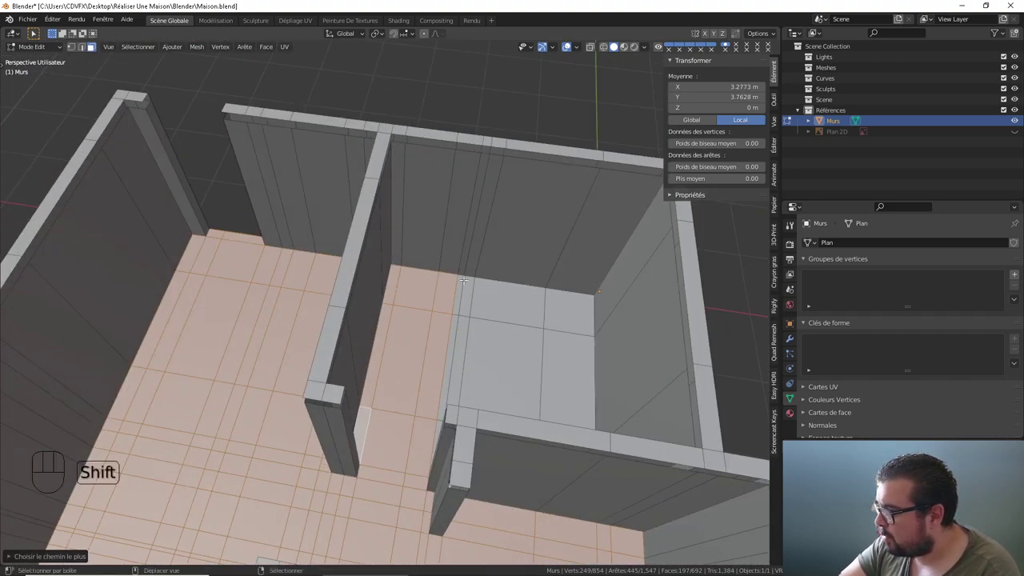
{"action": "right_click", "coordinate": [461, 284]}
{"action": "right_click", "coordinate": [579, 291]}
{"action": "middle_click", "coordinate": [565, 311]}
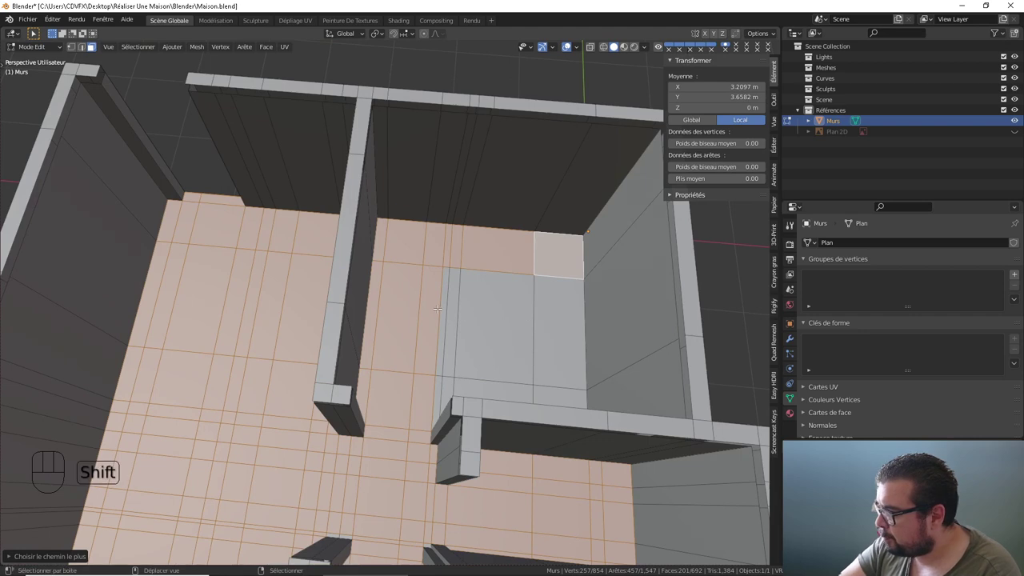
{"action": "right_click", "coordinate": [443, 308]}
{"action": "right_click", "coordinate": [568, 312]}
{"action": "middle_click", "coordinate": [508, 318]}
{"action": "right_click", "coordinate": [440, 346]}
{"action": "right_click", "coordinate": [567, 323]}
- Pick up the last unselected floor faces from above and verify the whole floor is selected
{"action": "left_click_drag", "start_coordinate": [405, 317], "coordinate": [424, 251]}
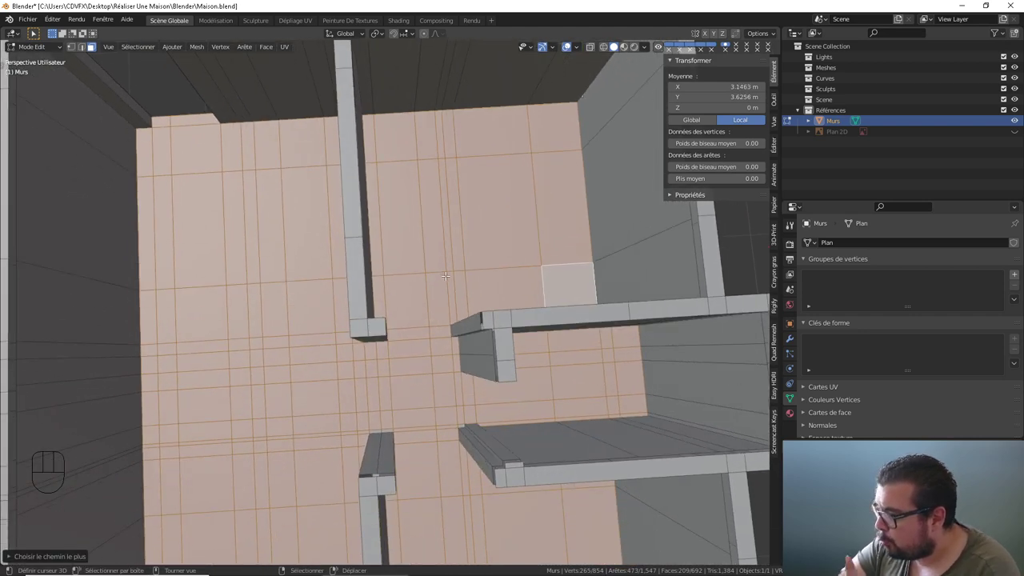
{"action": "left_click_drag", "start_coordinate": [483, 360], "coordinate": [463, 237]}
{"action": "left_click_drag", "start_coordinate": [465, 279], "coordinate": [464, 295]}
{"action": "left_click_drag", "start_coordinate": [437, 384], "coordinate": [464, 304]}
{"action": "middle_click", "coordinate": [399, 417]}
{"action": "right_click", "coordinate": [422, 427]}
{"action": "right_click", "coordinate": [395, 438]}
{"action": "left_click_drag", "start_coordinate": [447, 398], "coordinate": [397, 440]}
{"action": "left_click_drag", "start_coordinate": [423, 393], "coordinate": [377, 425]}
{"action": "left_click_drag", "start_coordinate": [442, 360], "coordinate": [424, 354]}
{"action": "left_click_drag", "start_coordinate": [411, 320], "coordinate": [440, 356]}
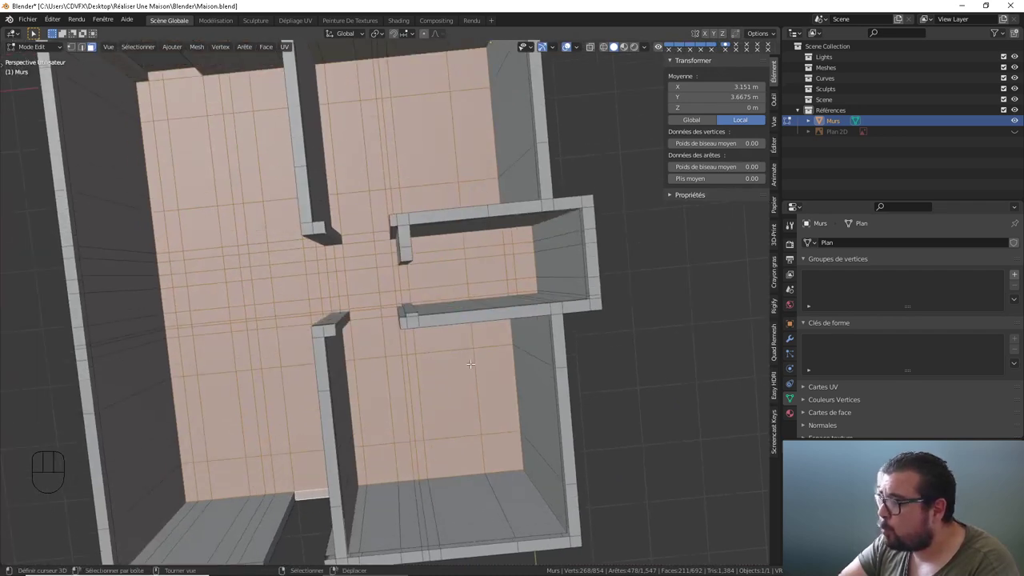
{"action": "left_click_drag", "start_coordinate": [521, 360], "coordinate": [548, 289]}
{"action": "left_click_drag", "start_coordinate": [505, 308], "coordinate": [437, 281]}
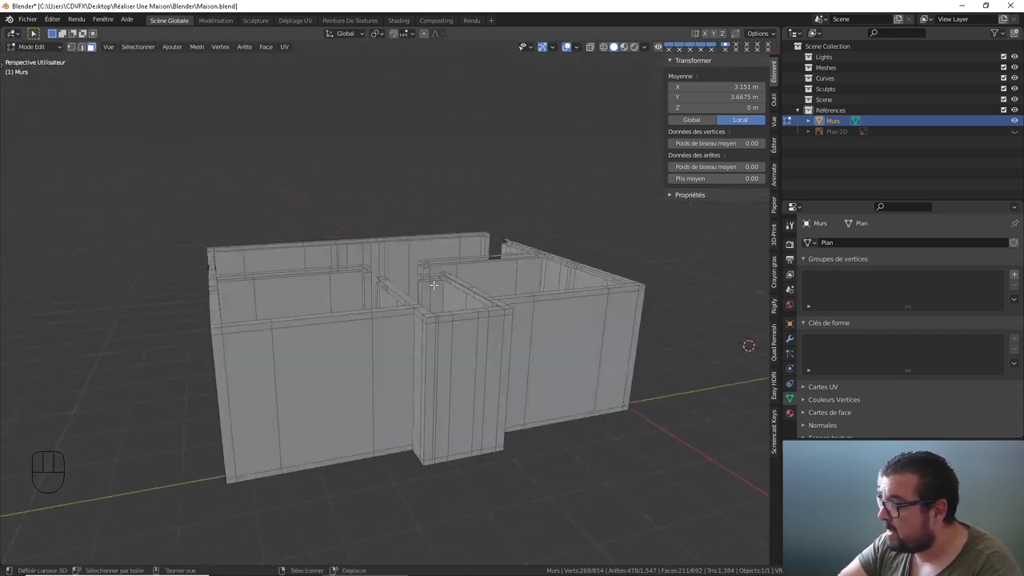
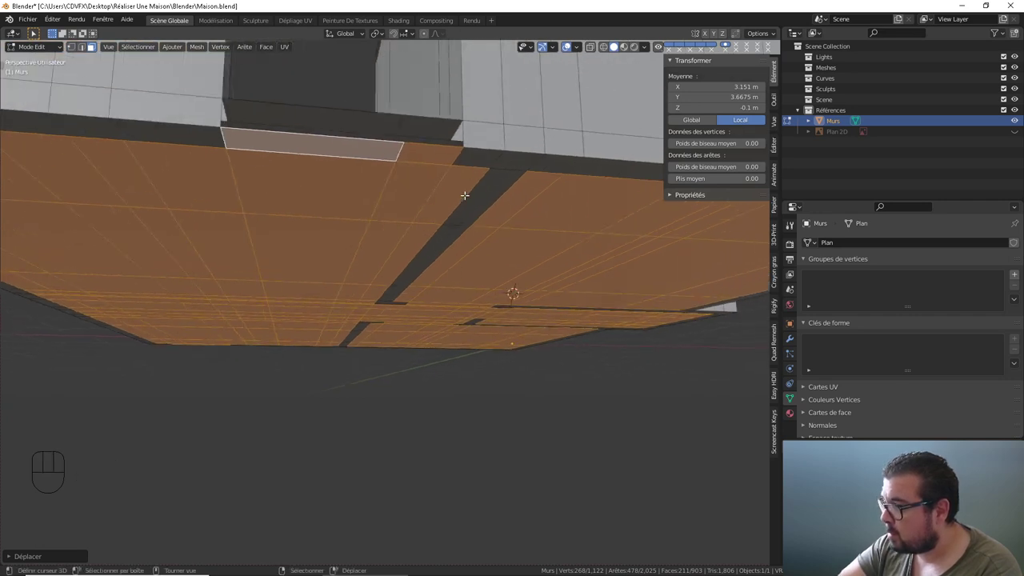
- Orbit beneath the house to inspect the underside of the extruded floor slab
{"action": "left_click_drag", "start_coordinate": [484, 203], "coordinate": [476, 163]}
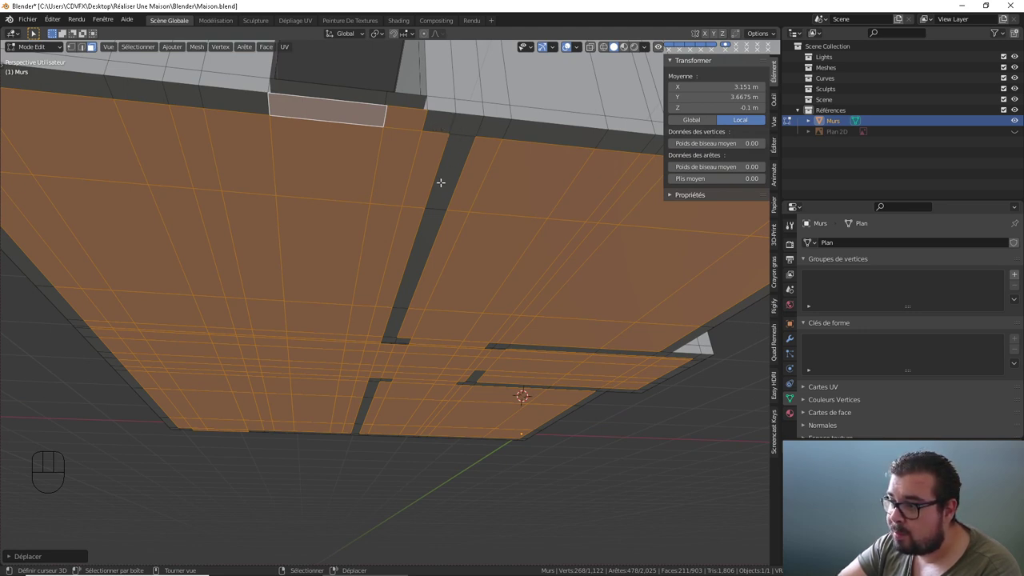
{"action": "left_click_drag", "start_coordinate": [427, 215], "coordinate": [429, 193]}
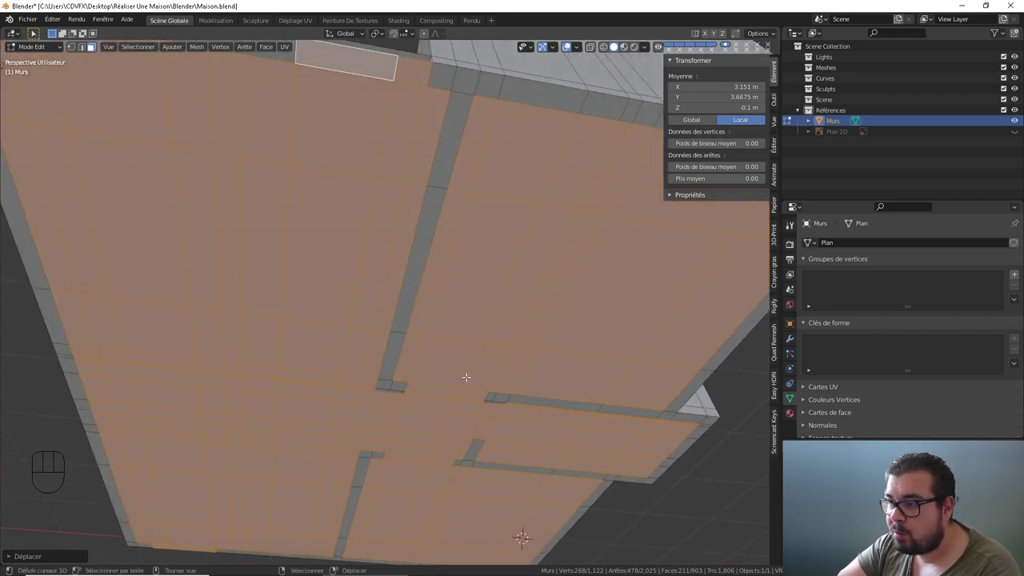
{"action": "left_click_drag", "start_coordinate": [445, 251], "coordinate": [413, 271]}
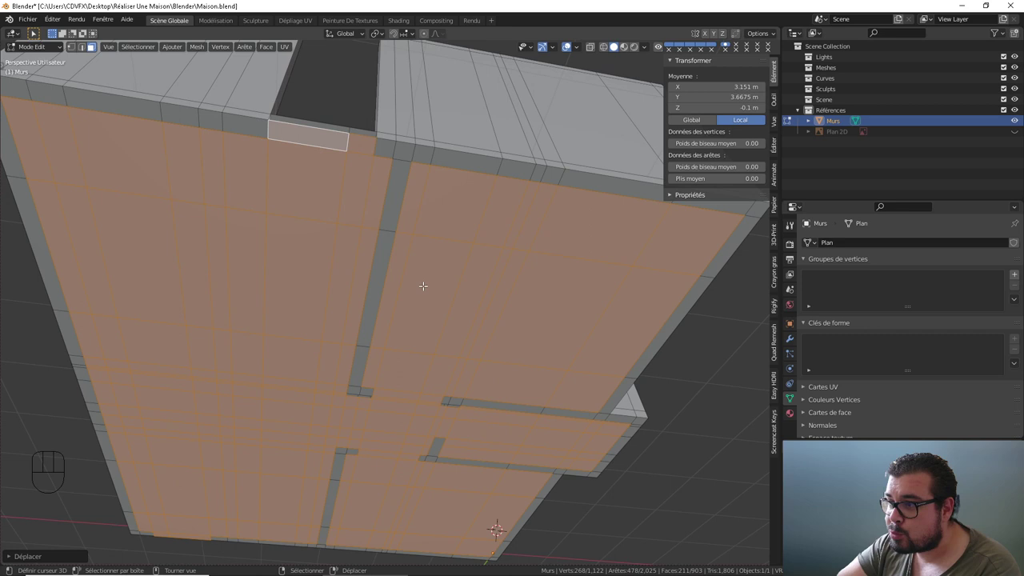
{"action": "left_click_drag", "start_coordinate": [398, 320], "coordinate": [418, 252]}
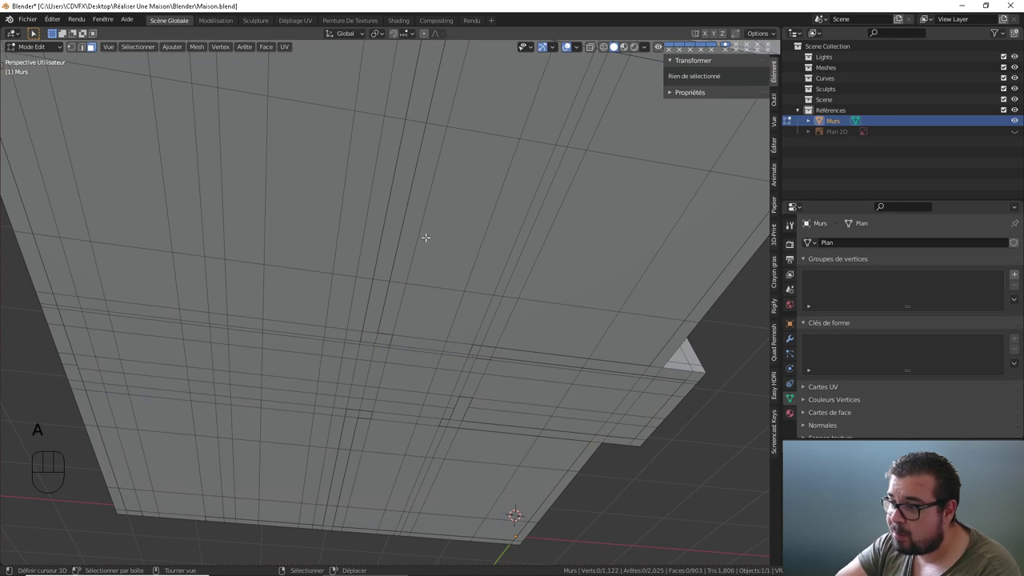
{"action": "left_click_drag", "start_coordinate": [422, 237], "coordinate": [413, 305]}
{"action": "left_click_drag", "start_coordinate": [420, 252], "coordinate": [428, 220]}
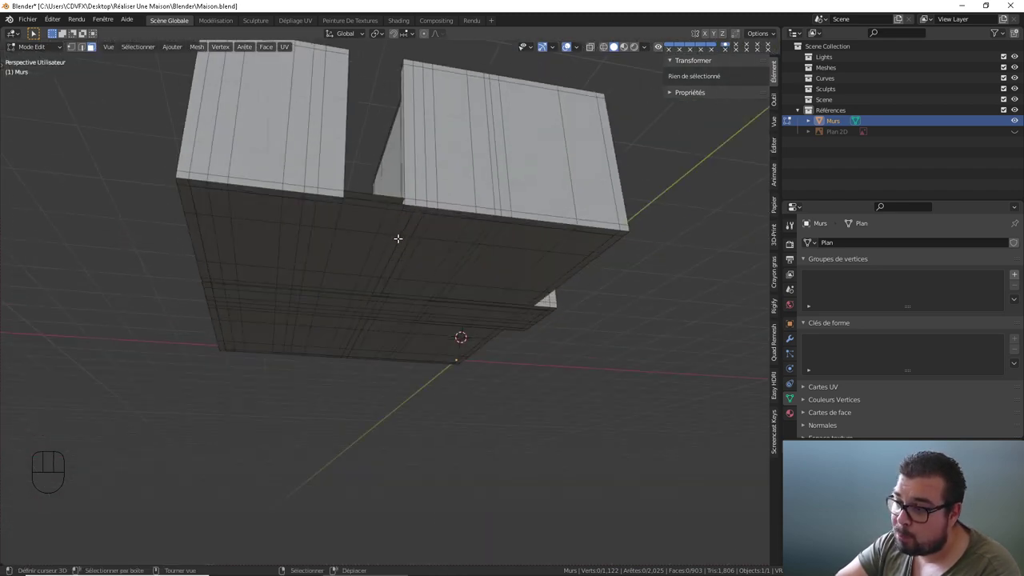
- Orbit back up above the house
{"action": "left_click_drag", "start_coordinate": [425, 188], "coordinate": [421, 235]}
{"action": "left_click_drag", "start_coordinate": [424, 213], "coordinate": [423, 262]}
{"action": "left_click_drag", "start_coordinate": [427, 253], "coordinate": [427, 268]}
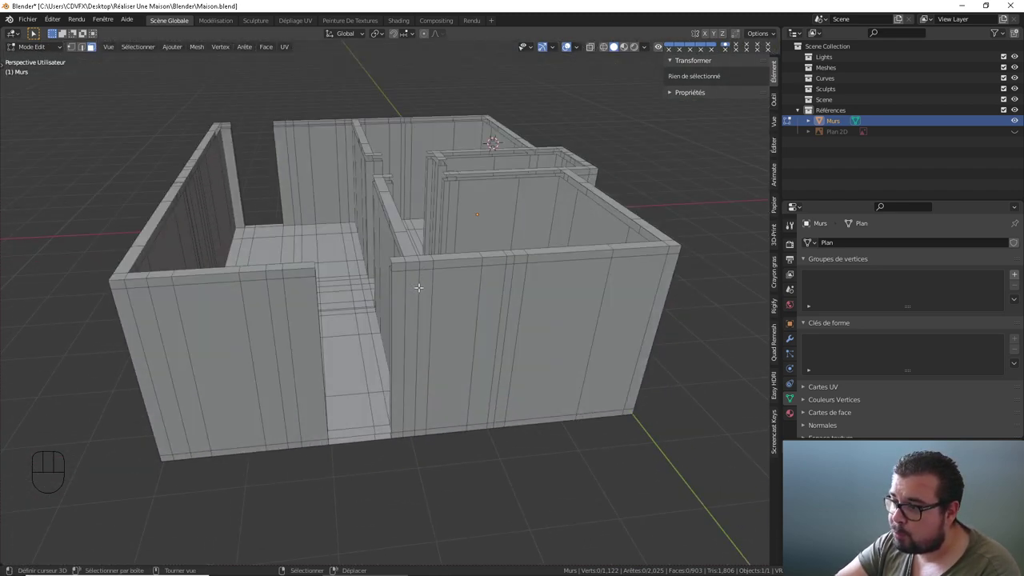
{"action": "left_click_drag", "start_coordinate": [409, 288], "coordinate": [432, 301]}
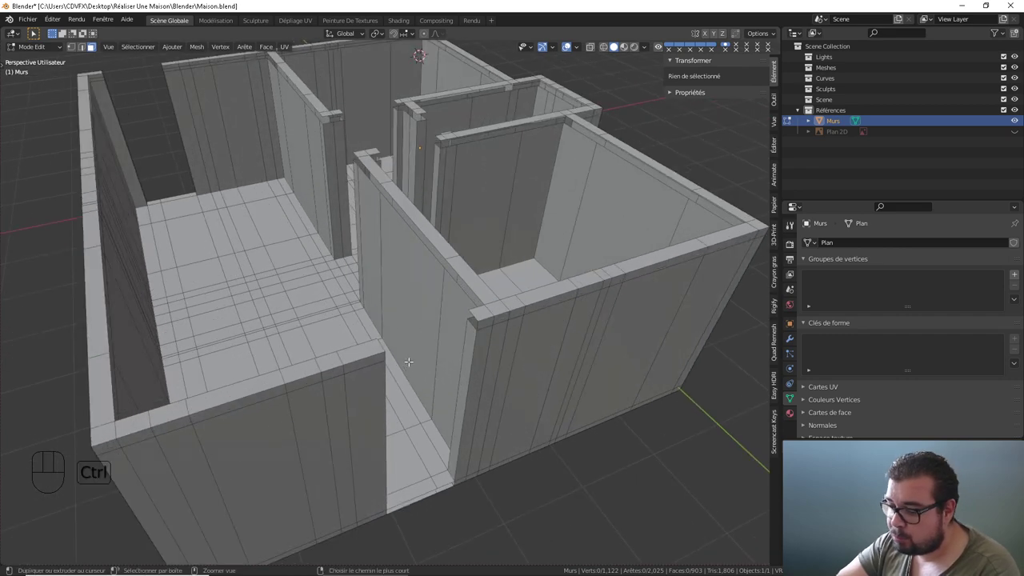
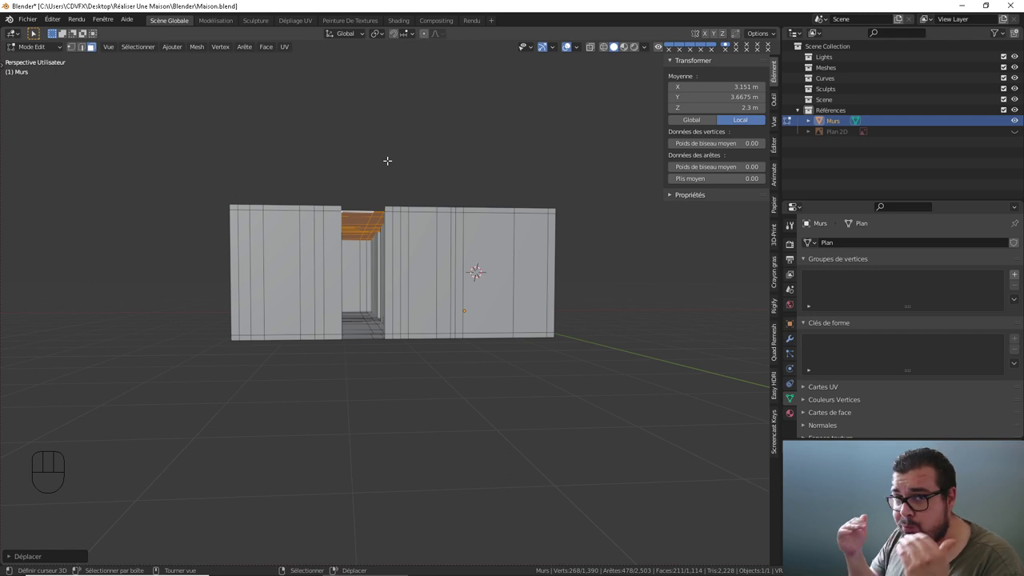
{"action": "middle_click", "coordinate": [385, 135]}
{"action": "left_click_drag", "start_coordinate": [405, 213], "coordinate": [409, 237]}
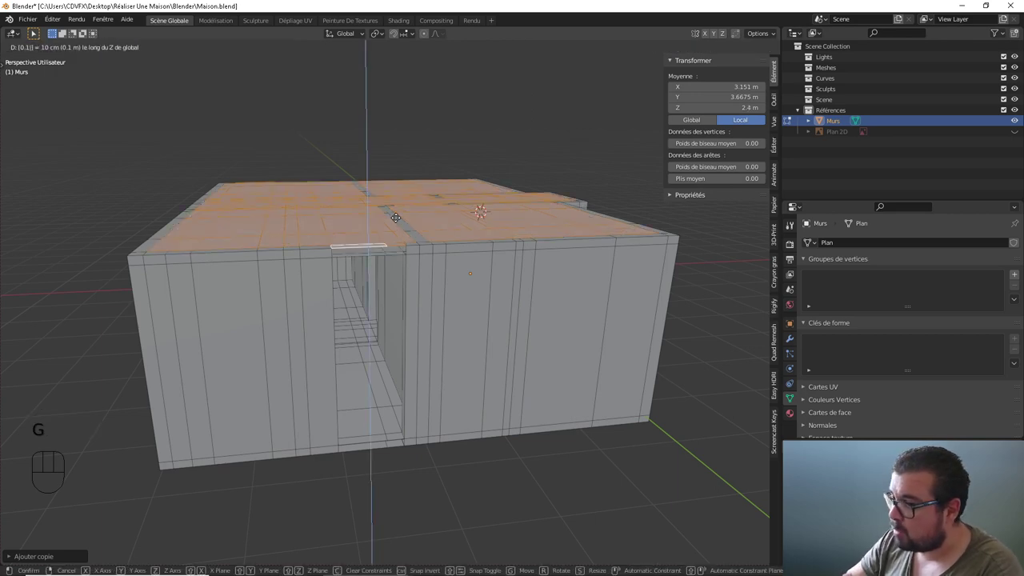
{"action": "left_click_drag", "start_coordinate": [419, 188], "coordinate": [403, 213]}
{"action": "left_click_drag", "start_coordinate": [396, 209], "coordinate": [388, 236]}
{"action": "left_click_drag", "start_coordinate": [450, 201], "coordinate": [471, 126]}
{"action": "left_click_drag", "start_coordinate": [413, 144], "coordinate": [418, 125]}
{"action": "left_click_drag", "start_coordinate": [414, 208], "coordinate": [403, 166]}
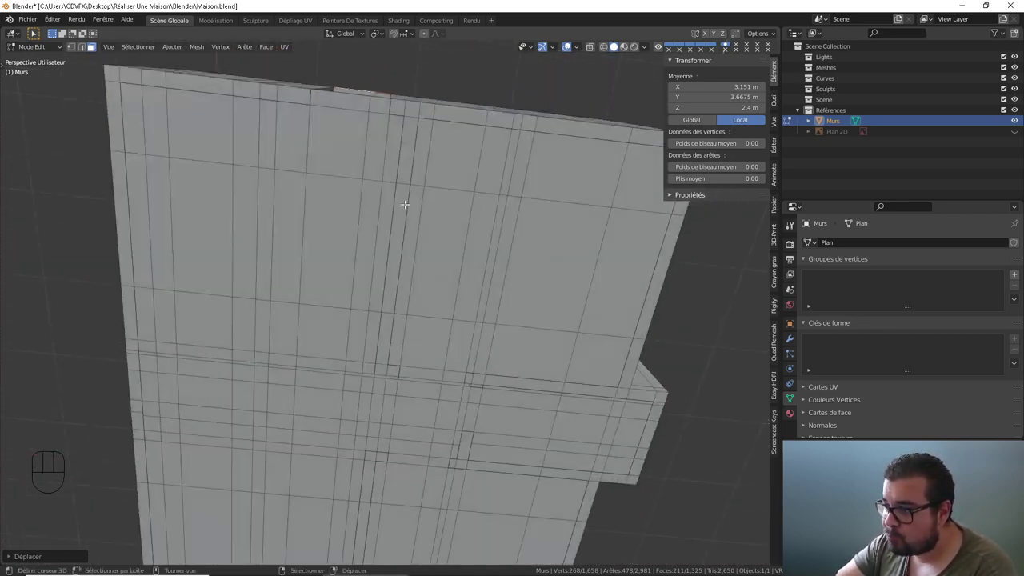
{"action": "left_click_drag", "start_coordinate": [414, 224], "coordinate": [414, 210]}
{"action": "left_click_drag", "start_coordinate": [415, 254], "coordinate": [420, 207]}
{"action": "left_click_drag", "start_coordinate": [404, 210], "coordinate": [394, 258]}
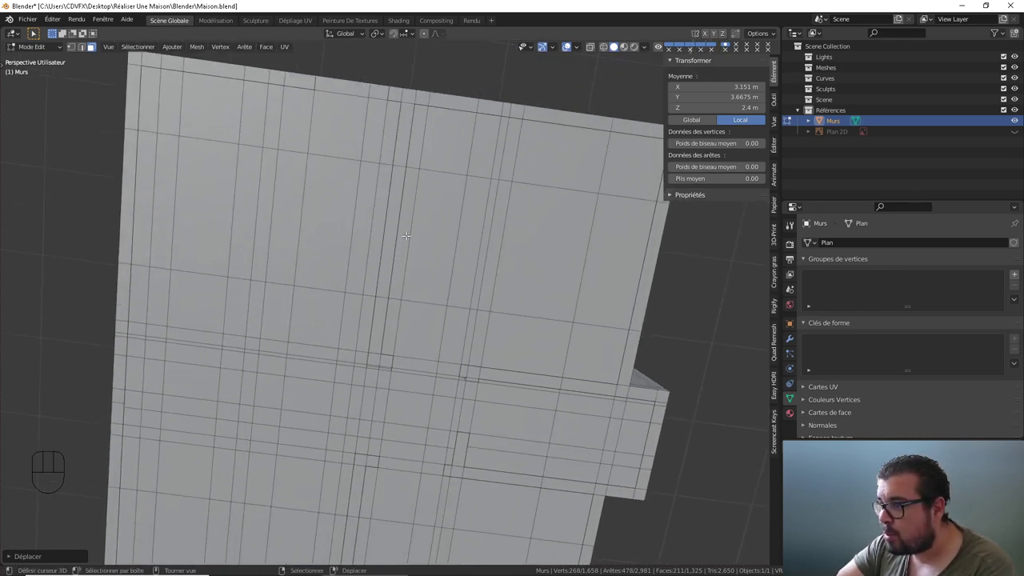
{"action": "left_click_drag", "start_coordinate": [475, 237], "coordinate": [461, 148]}
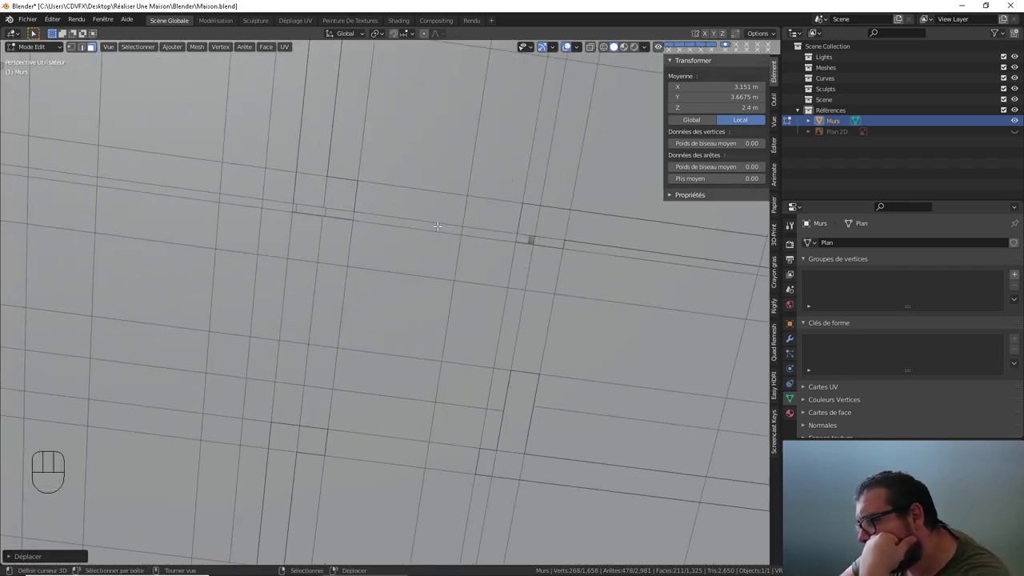
{"action": "left_click_drag", "start_coordinate": [440, 225], "coordinate": [399, 228]}
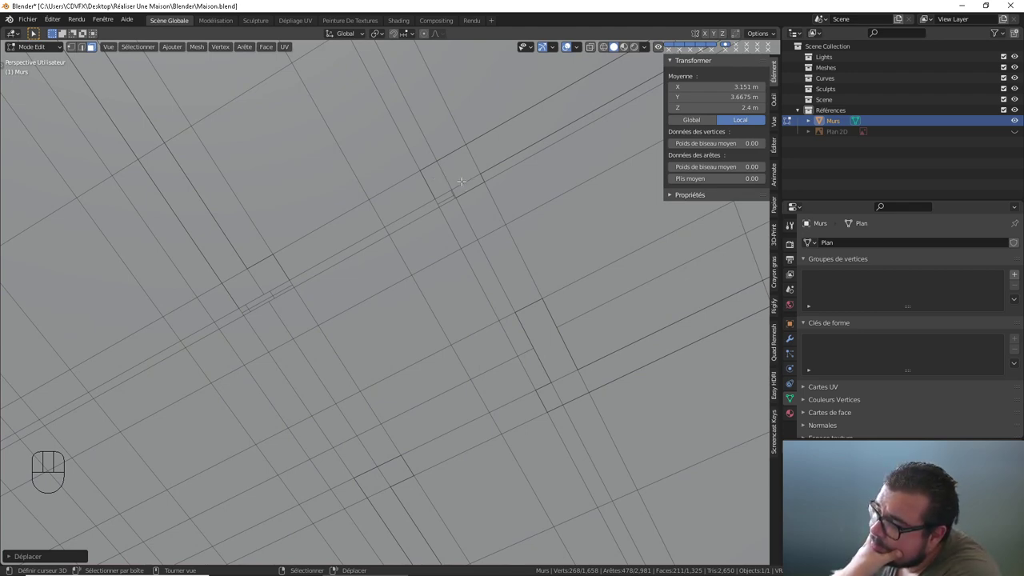
{"action": "left_click_drag", "start_coordinate": [464, 179], "coordinate": [464, 200]}
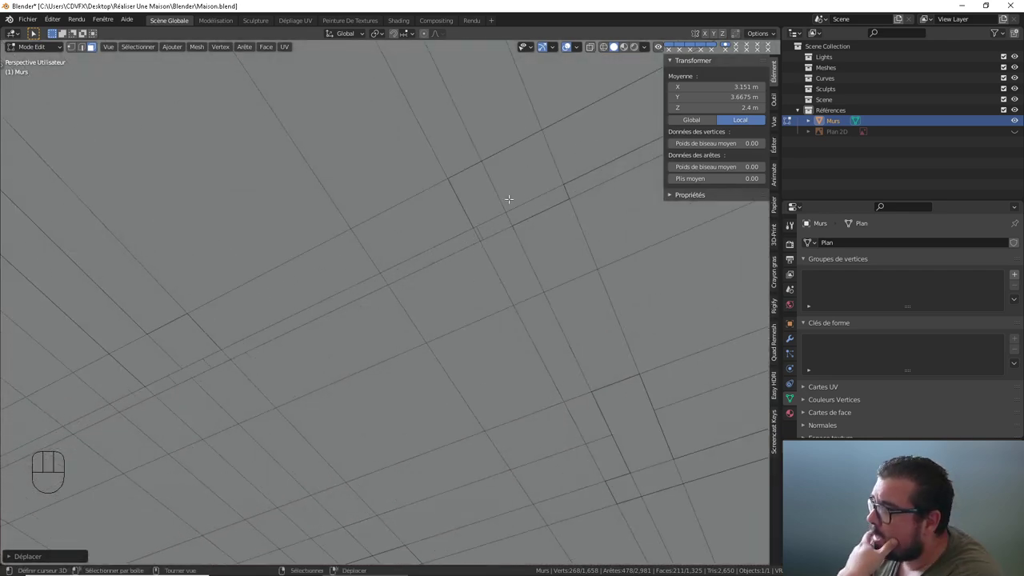
{"action": "right_click", "coordinate": [522, 189]}
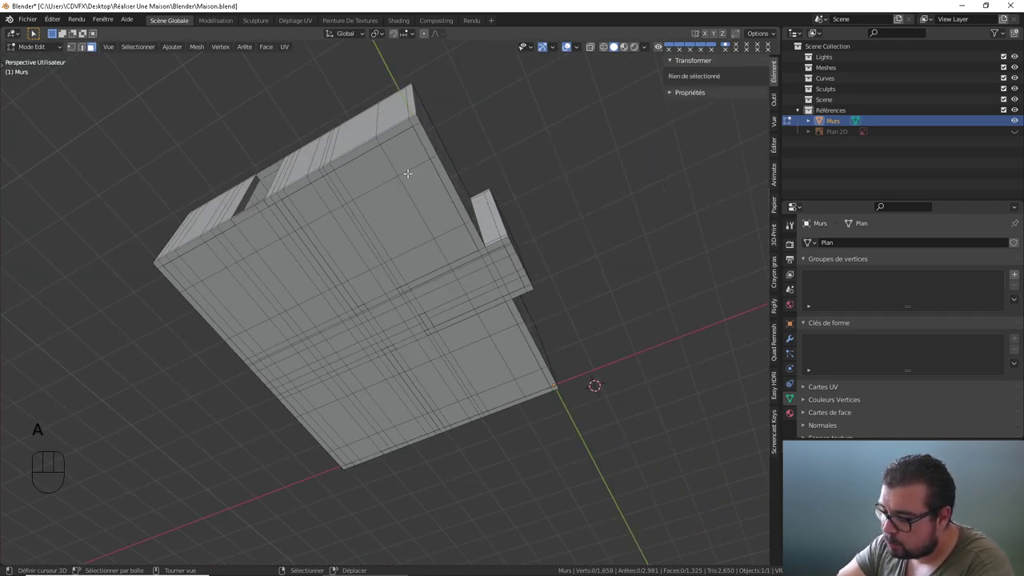
{"action": "left_click_drag", "start_coordinate": [411, 170], "coordinate": [438, 138]}
{"action": "left_click_drag", "start_coordinate": [471, 219], "coordinate": [440, 212]}
{"action": "left_click_drag", "start_coordinate": [360, 164], "coordinate": [389, 250]}
{"action": "left_click_drag", "start_coordinate": [386, 242], "coordinate": [382, 224]}
{"action": "middle_click", "coordinate": [367, 190]}
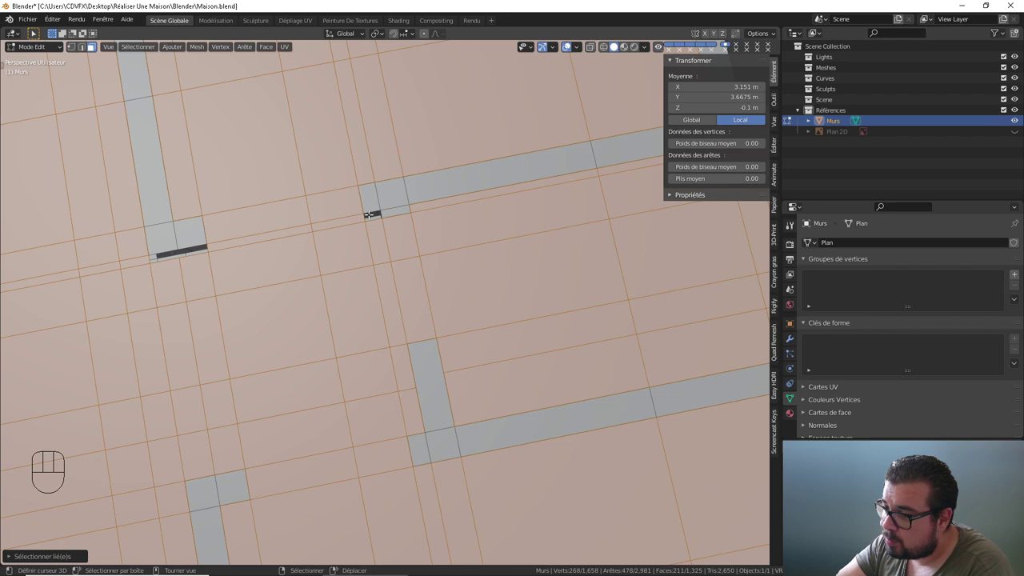
{"action": "middle_click", "coordinate": [399, 205]}
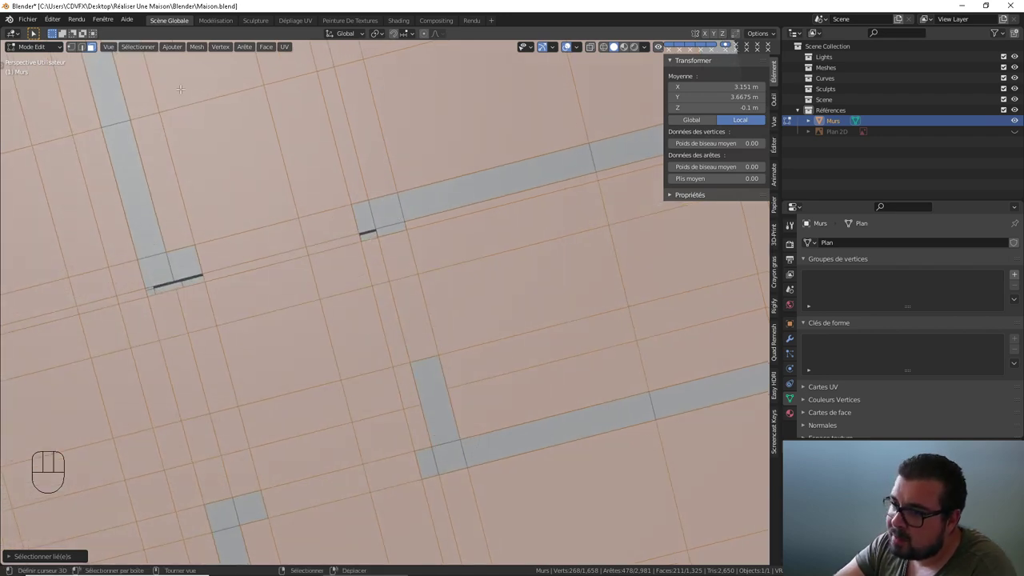
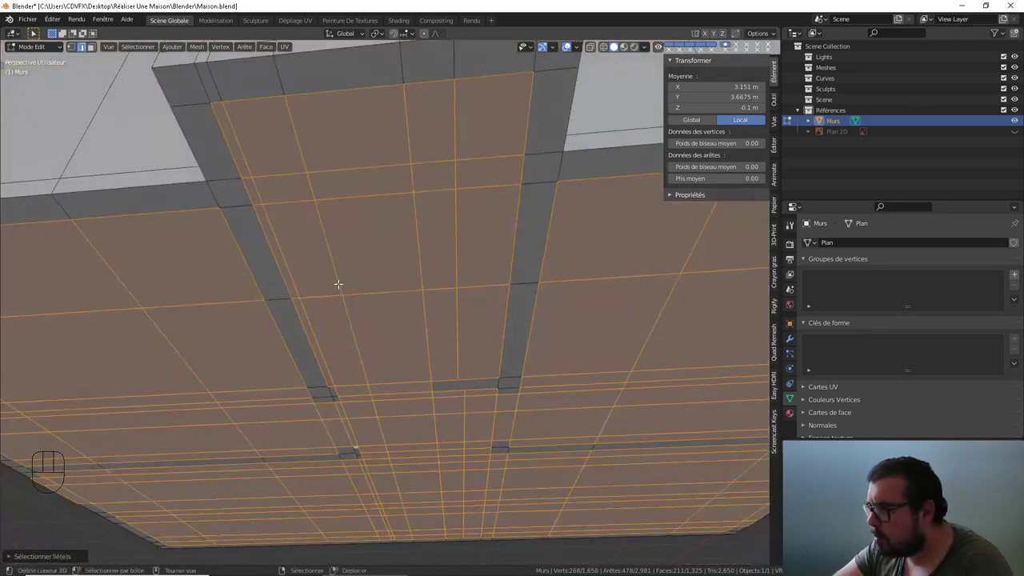
{"action": "left_click_drag", "start_coordinate": [340, 305], "coordinate": [352, 236]}
{"action": "left_click_drag", "start_coordinate": [347, 295], "coordinate": [399, 233]}
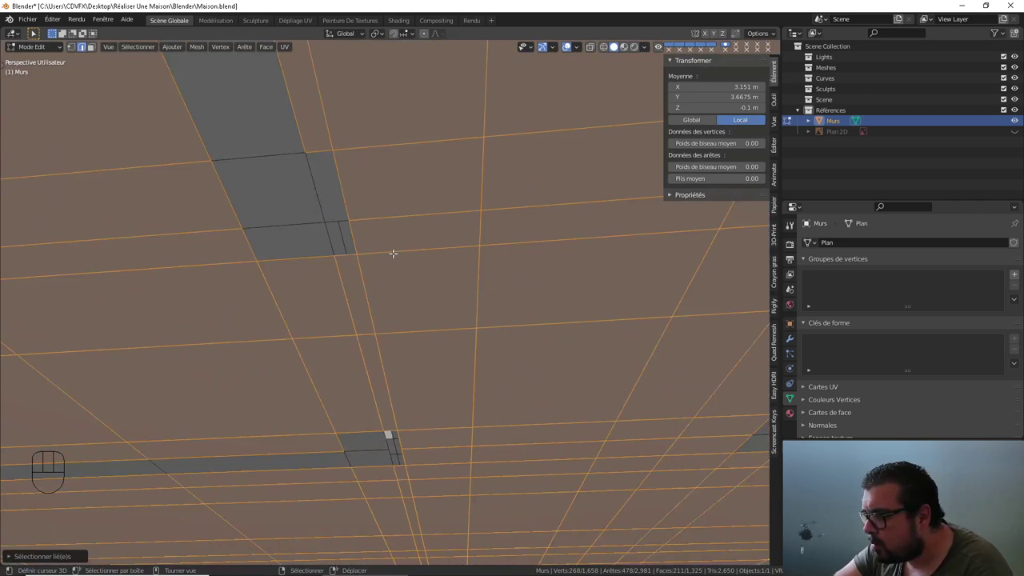
{"action": "left_click_drag", "start_coordinate": [395, 252], "coordinate": [390, 221]}
{"action": "left_click_drag", "start_coordinate": [368, 219], "coordinate": [354, 248]}
{"action": "right_click", "coordinate": [283, 244]}
{"action": "right_click", "coordinate": [305, 228]}
{"action": "right_click", "coordinate": [304, 257]}
{"action": "right_click", "coordinate": [275, 214]}
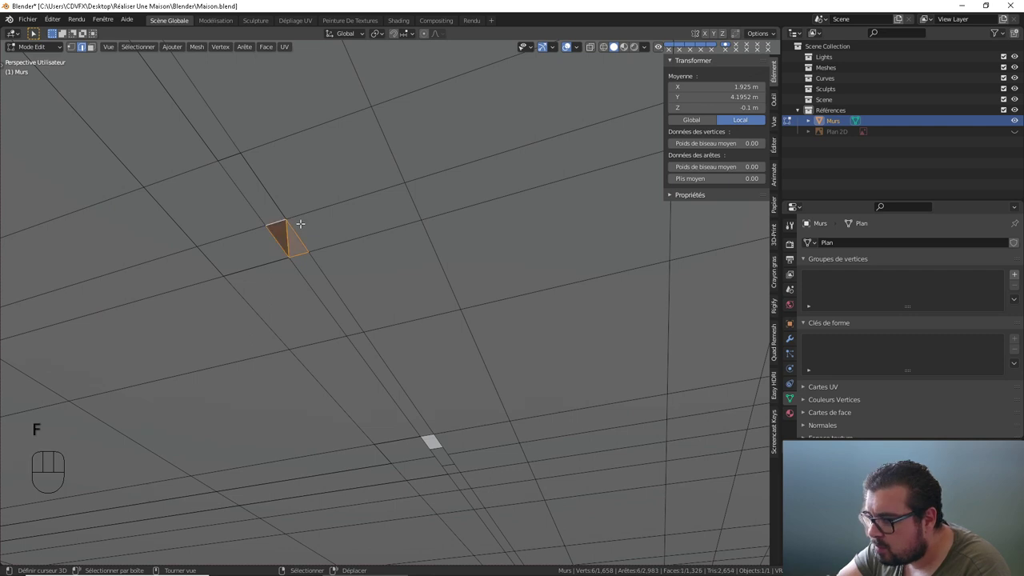
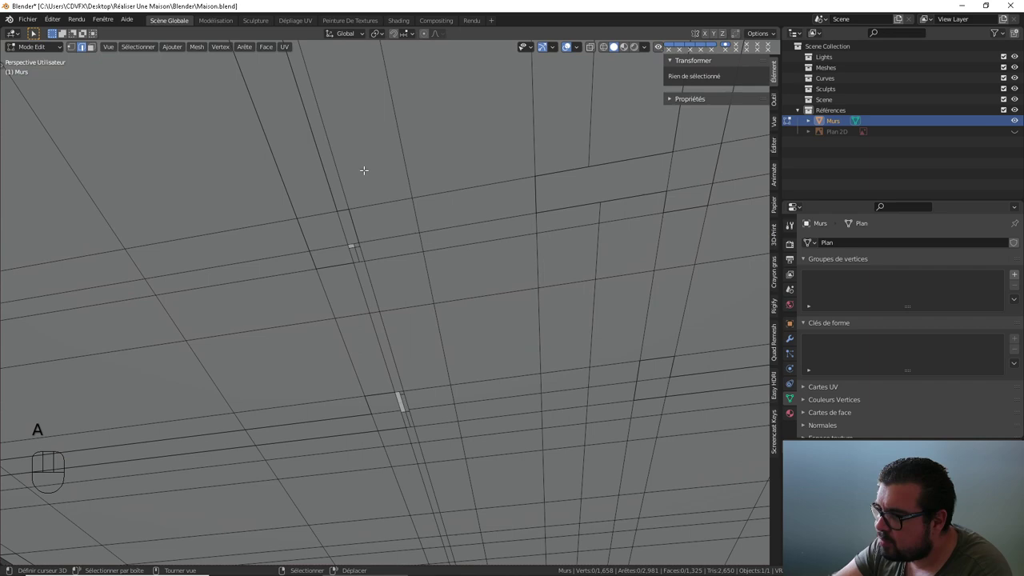
- Orbit the house to check the ceiling for gaps and frame the whole model from above
{"action": "left_click_drag", "start_coordinate": [443, 232], "coordinate": [439, 199]}
{"action": "left_click_drag", "start_coordinate": [478, 197], "coordinate": [447, 211]}
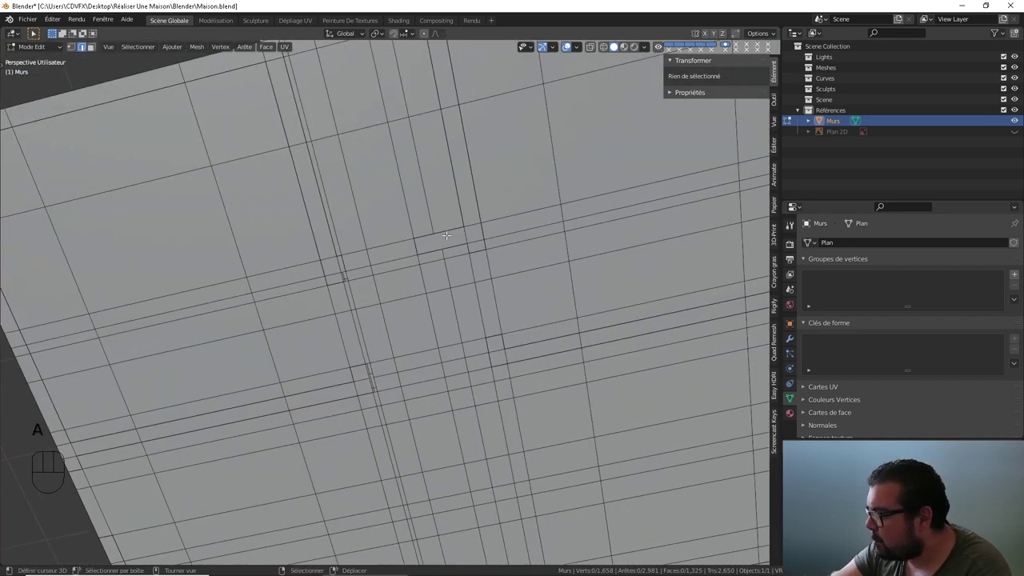
{"action": "left_click_drag", "start_coordinate": [474, 205], "coordinate": [434, 230]}
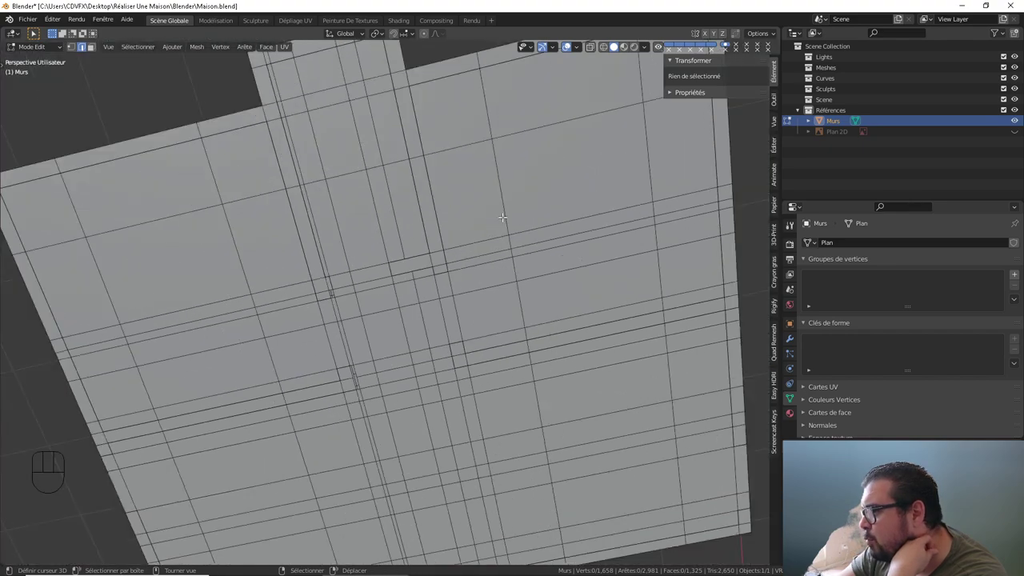
{"action": "left_click_drag", "start_coordinate": [500, 218], "coordinate": [424, 329]}
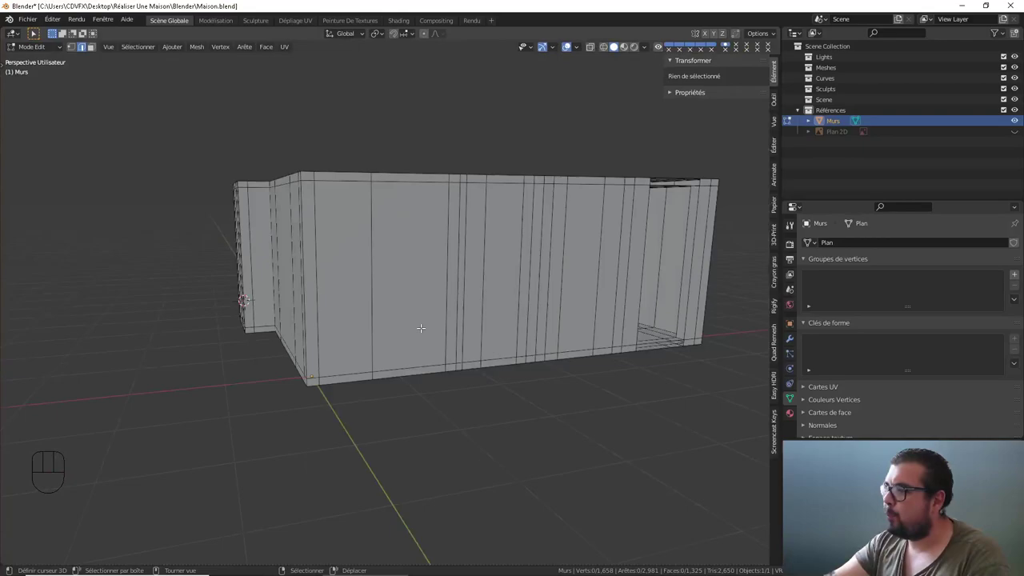
{"action": "left_click_drag", "start_coordinate": [411, 317], "coordinate": [342, 313]}
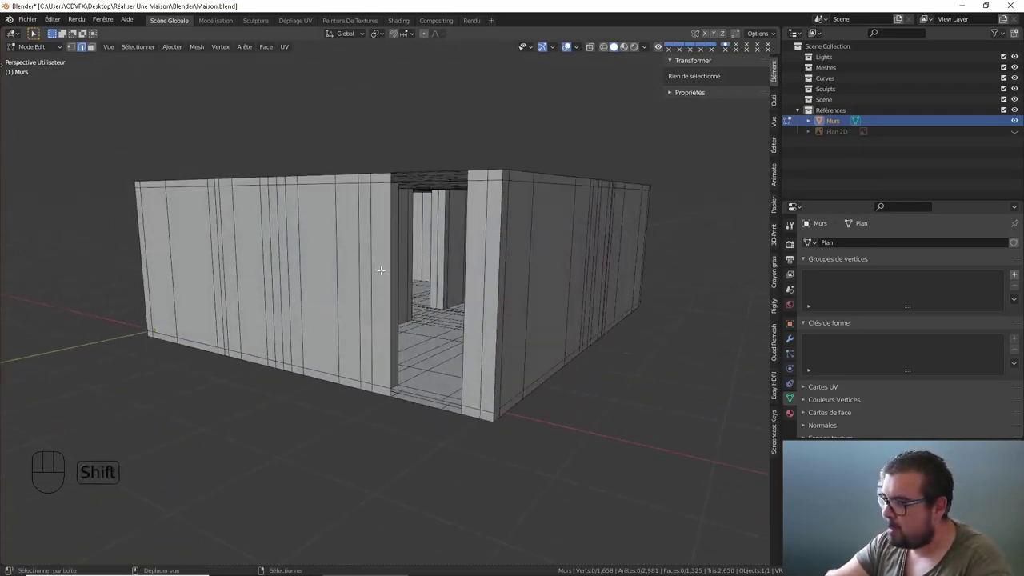
{"action": "left_click_drag", "start_coordinate": [382, 263], "coordinate": [373, 280]}
{"action": "left_click_drag", "start_coordinate": [382, 285], "coordinate": [369, 310]}
{"action": "left_click_drag", "start_coordinate": [366, 310], "coordinate": [344, 350]}
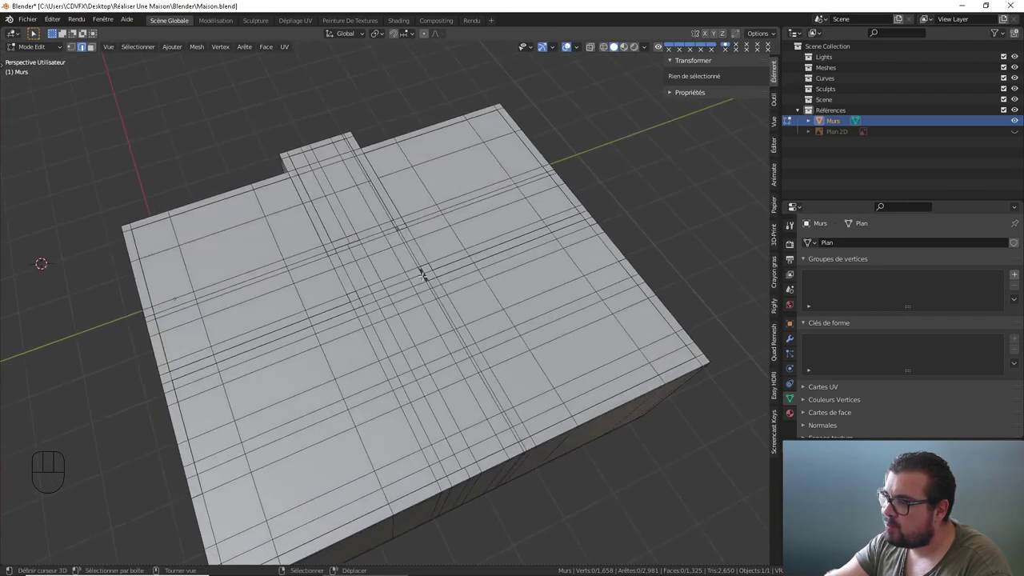
{"action": "left_click_drag", "start_coordinate": [425, 265], "coordinate": [465, 238]}
- Orbit the house to check the merged mesh and recentred origin
{"action": "left_click_drag", "start_coordinate": [438, 284], "coordinate": [446, 250]}
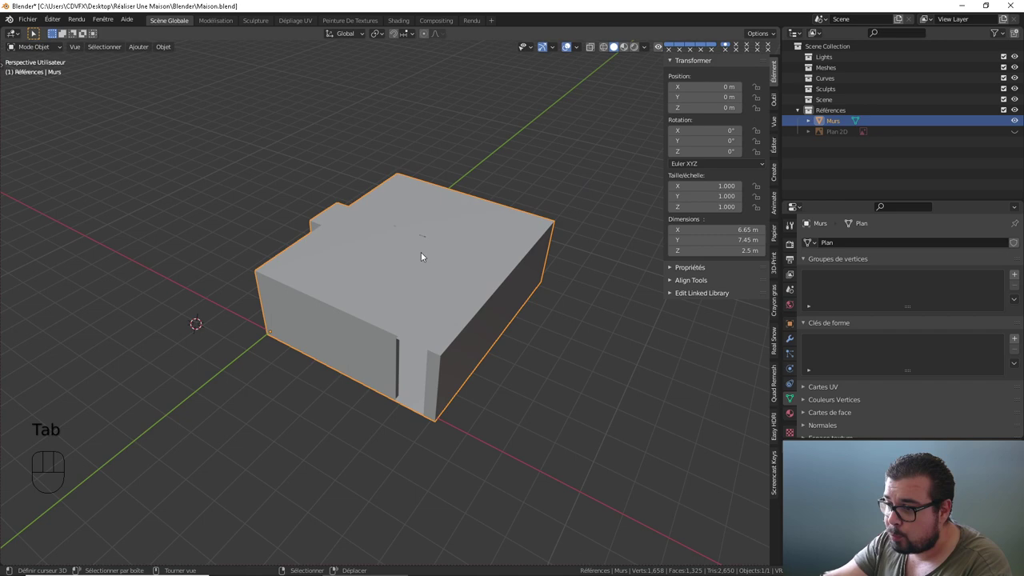
{"action": "left_click_drag", "start_coordinate": [352, 292], "coordinate": [375, 275]}
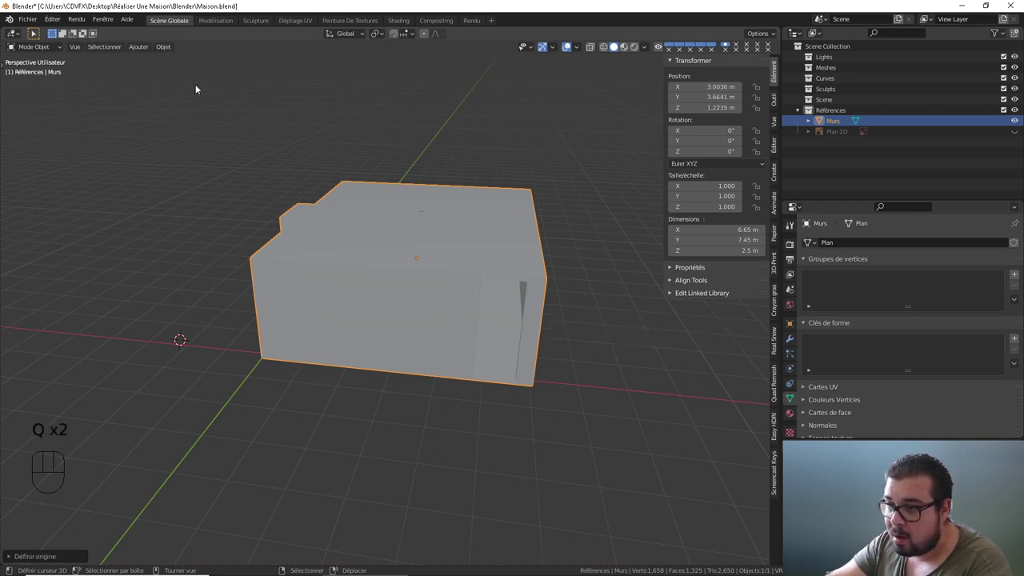
{"action": "left_click_drag", "start_coordinate": [171, 48], "coordinate": [618, 308]}
{"action": "left_click_drag", "start_coordinate": [500, 285], "coordinate": [464, 295]}
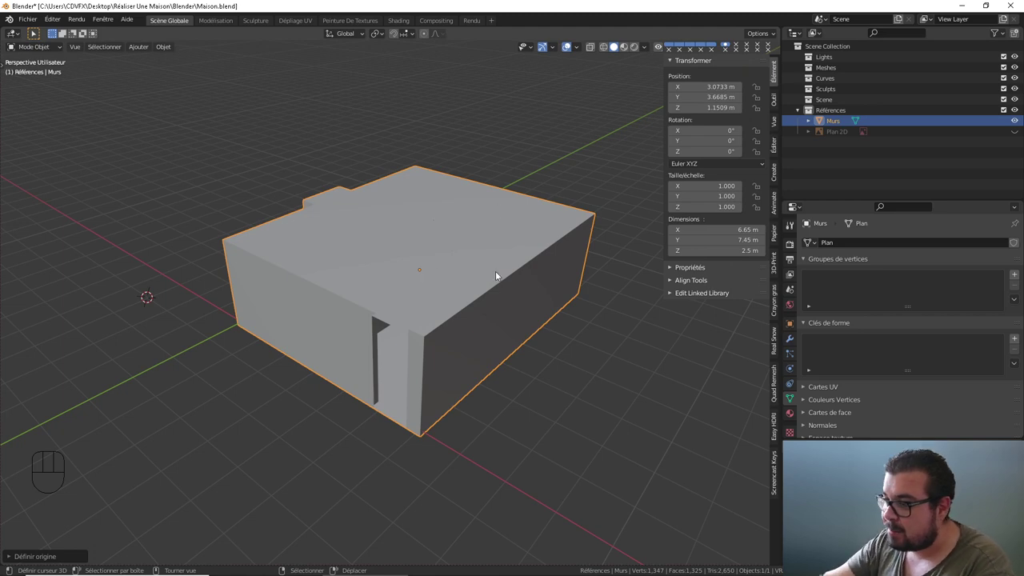
{"action": "middle_click", "coordinate": [496, 294]}
{"action": "middle_click", "coordinate": [466, 245]}
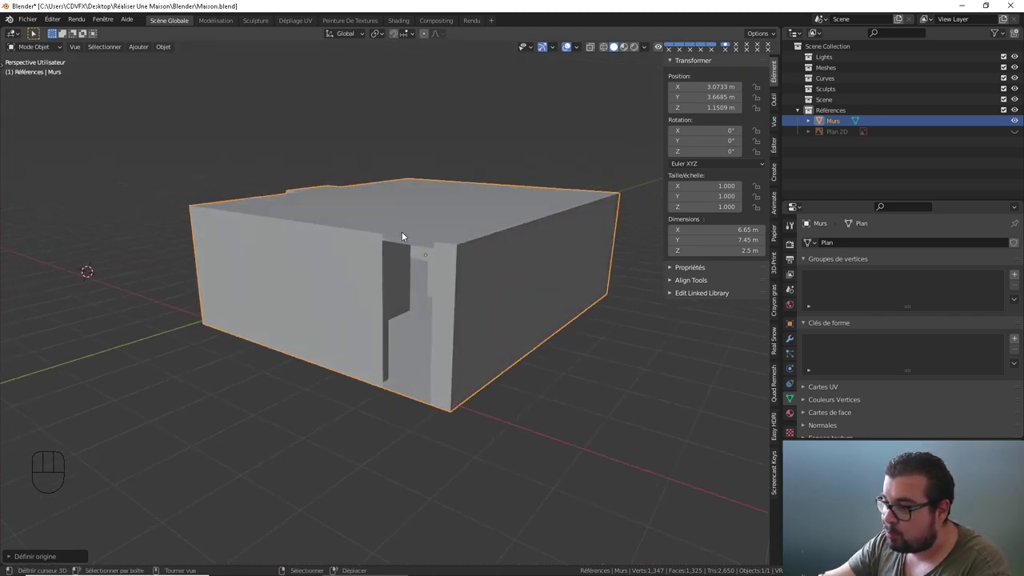
{"action": "middle_click", "coordinate": [440, 259]}
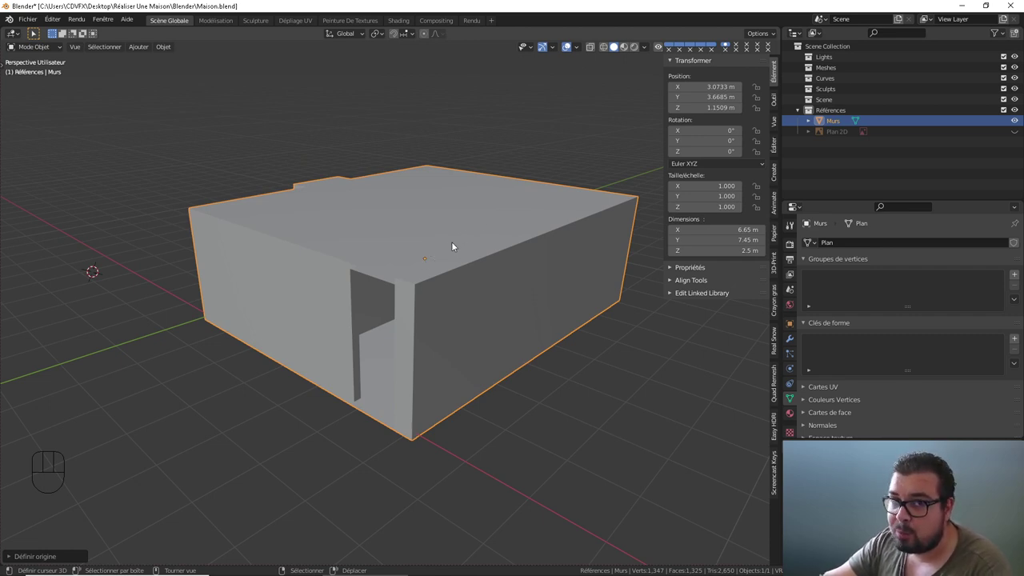
{"action": "middle_click", "coordinate": [452, 262]}
- Move inside the house to a ceiling corner and fill its first gap with a face
{"action": "left_click_drag", "start_coordinate": [460, 229], "coordinate": [471, 269]}
{"action": "left_click_drag", "start_coordinate": [447, 277], "coordinate": [410, 313]}
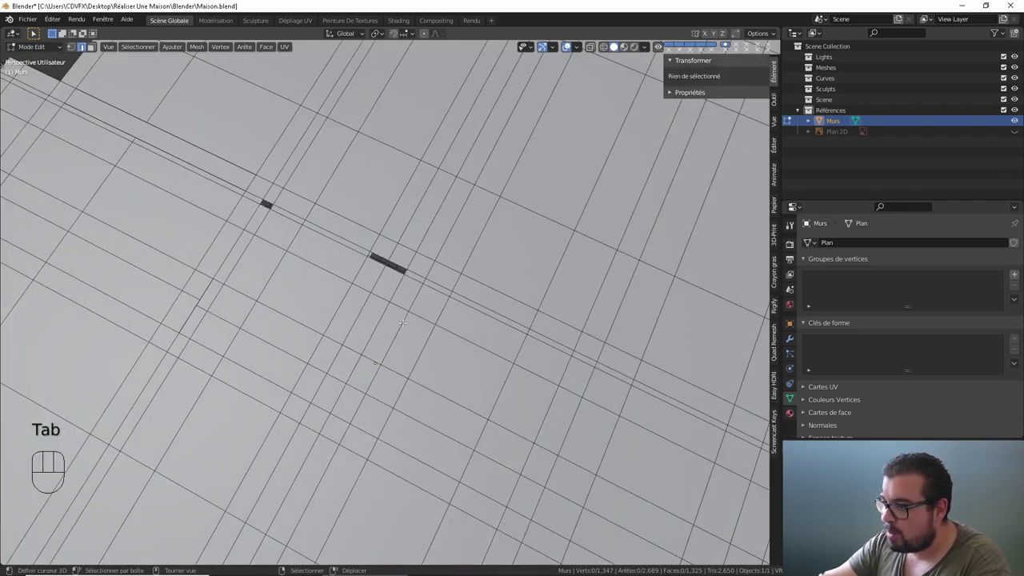
{"action": "left_click_drag", "start_coordinate": [415, 303], "coordinate": [423, 215]}
{"action": "left_click_drag", "start_coordinate": [412, 233], "coordinate": [332, 334]}
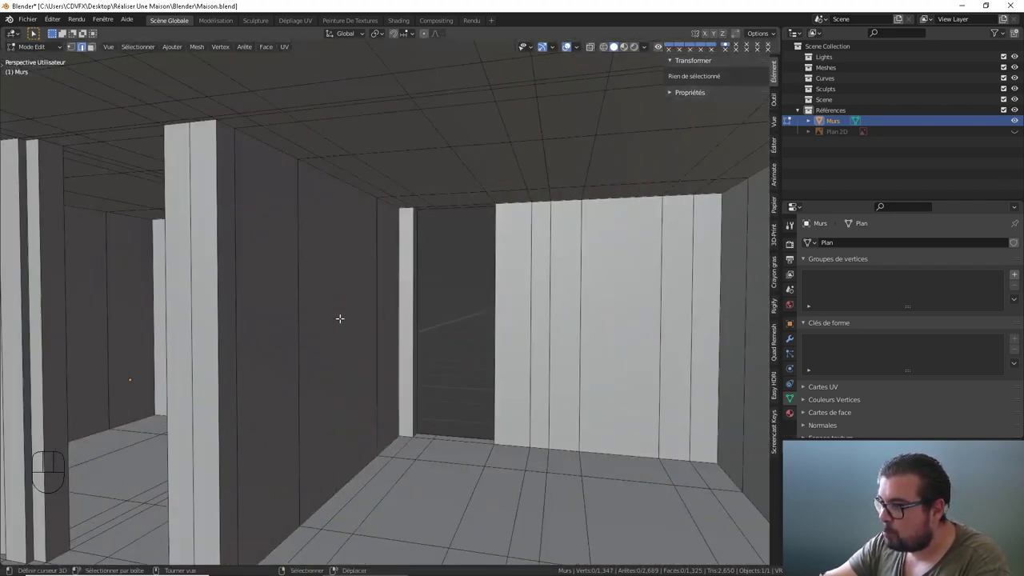
{"action": "left_click_drag", "start_coordinate": [350, 287], "coordinate": [363, 263]}
{"action": "left_click_drag", "start_coordinate": [368, 270], "coordinate": [400, 332]}
{"action": "left_click_drag", "start_coordinate": [357, 278], "coordinate": [409, 360]}
{"action": "middle_click", "coordinate": [410, 344]}
{"action": "left_click_drag", "start_coordinate": [384, 264], "coordinate": [440, 315]}
{"action": "left_click_drag", "start_coordinate": [419, 298], "coordinate": [407, 275]}
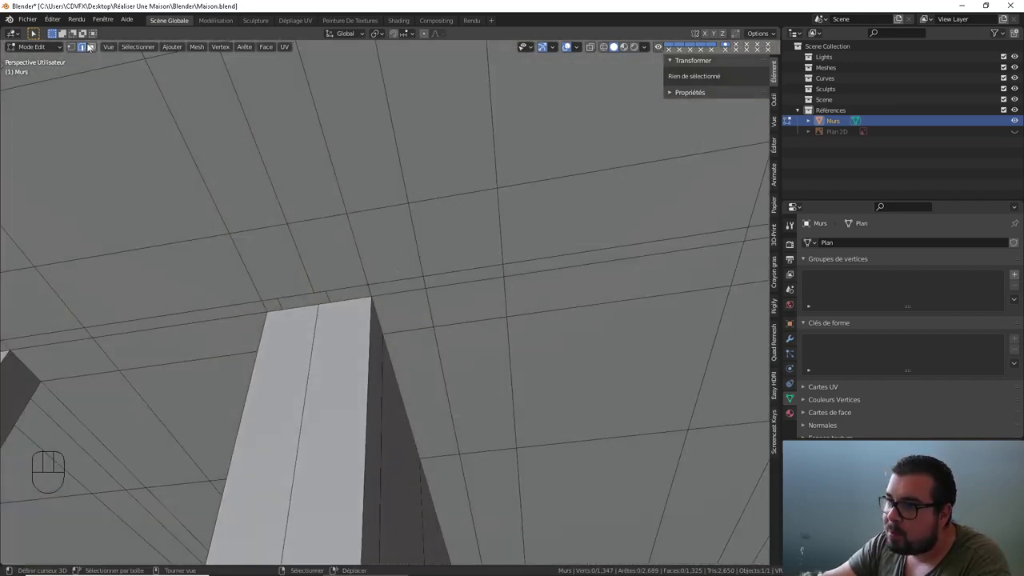
{"action": "right_click", "coordinate": [348, 271]}
{"action": "right_click", "coordinate": [352, 303]}
{"action": "right_click", "coordinate": [292, 286]}
{"action": "right_click", "coordinate": [296, 311]}
- Fill two more small gaps at that ceiling corner from their boundary edges
{"action": "left_click_drag", "start_coordinate": [247, 304], "coordinate": [366, 322]}
{"action": "middle_click", "coordinate": [265, 347]}
{"action": "middle_click", "coordinate": [285, 332]}
{"action": "right_click", "coordinate": [251, 320]}
{"action": "right_click", "coordinate": [263, 325]}
{"action": "right_click", "coordinate": [254, 335]}
{"action": "left_click_drag", "start_coordinate": [301, 255], "coordinate": [262, 257]}
{"action": "left_click_drag", "start_coordinate": [304, 263], "coordinate": [331, 388]}
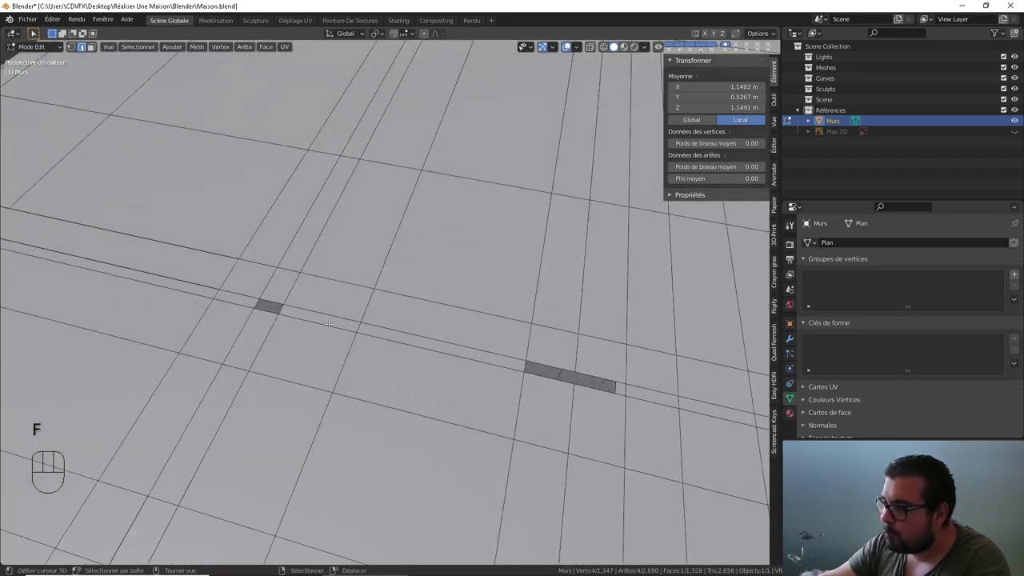
{"action": "right_click", "coordinate": [271, 310]}
{"action": "right_click", "coordinate": [276, 298]}
{"action": "right_click", "coordinate": [259, 299]}
{"action": "right_click", "coordinate": [287, 307]}
- Fill the next ceiling gap along the wall top with new faces
{"action": "left_click_drag", "start_coordinate": [479, 351], "coordinate": [346, 321]}
{"action": "right_click", "coordinate": [405, 318]}
{"action": "right_click", "coordinate": [369, 328]}
{"action": "right_click", "coordinate": [377, 329]}
{"action": "right_click", "coordinate": [386, 341]}
{"action": "right_click", "coordinate": [445, 328]}
{"action": "right_click", "coordinate": [420, 337]}
{"action": "right_click", "coordinate": [438, 357]}
{"action": "right_click", "coordinate": [475, 351]}
- Look around the wall bases and the pillar for gaps where it meets the floor
{"action": "left_click_drag", "start_coordinate": [476, 380], "coordinate": [478, 315]}
{"action": "middle_click", "coordinate": [446, 355]}
{"action": "left_click_drag", "start_coordinate": [454, 362], "coordinate": [435, 299]}
{"action": "middle_click", "coordinate": [408, 357]}
{"action": "left_click_drag", "start_coordinate": [406, 390], "coordinate": [392, 312]}
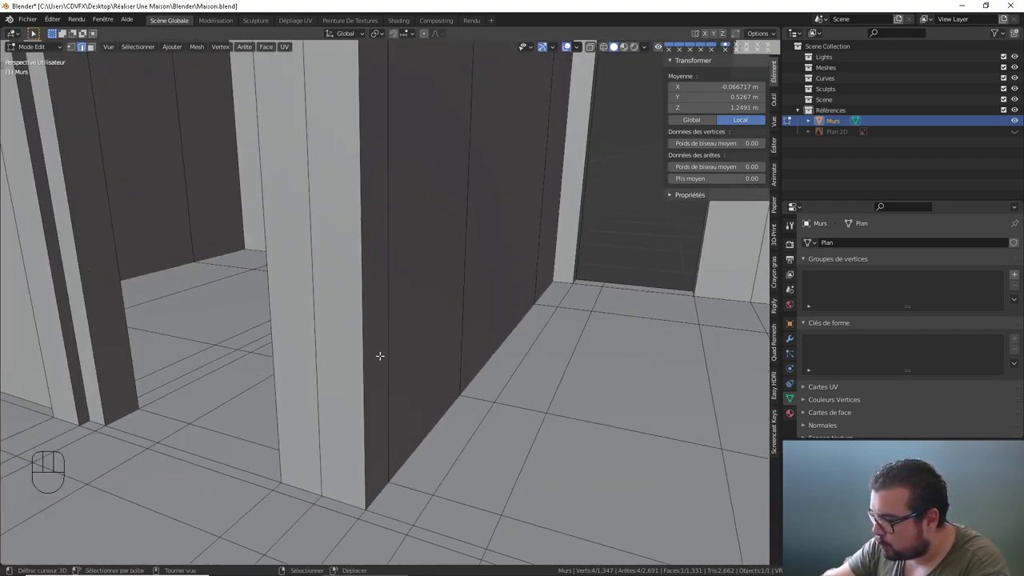
{"action": "left_click_drag", "start_coordinate": [381, 357], "coordinate": [395, 380]}
{"action": "left_click_drag", "start_coordinate": [409, 379], "coordinate": [486, 357]}
{"action": "left_click_drag", "start_coordinate": [456, 381], "coordinate": [466, 385]}
{"action": "left_click_drag", "start_coordinate": [439, 382], "coordinate": [527, 306]}
{"action": "left_click_drag", "start_coordinate": [488, 381], "coordinate": [438, 336]}
{"action": "left_click_drag", "start_coordinate": [464, 286], "coordinate": [462, 399]}
{"action": "left_click_drag", "start_coordinate": [433, 339], "coordinate": [472, 318]}
{"action": "left_click_drag", "start_coordinate": [457, 268], "coordinate": [457, 382]}
{"action": "left_click_drag", "start_coordinate": [437, 240], "coordinate": [414, 388]}
{"action": "left_click_drag", "start_coordinate": [427, 347], "coordinate": [429, 196]}
{"action": "left_click_drag", "start_coordinate": [436, 371], "coordinate": [405, 282]}
{"action": "left_click_drag", "start_coordinate": [405, 296], "coordinate": [407, 331]}
{"action": "left_click_drag", "start_coordinate": [405, 401], "coordinate": [414, 220]}
{"action": "middle_click", "coordinate": [427, 354]}
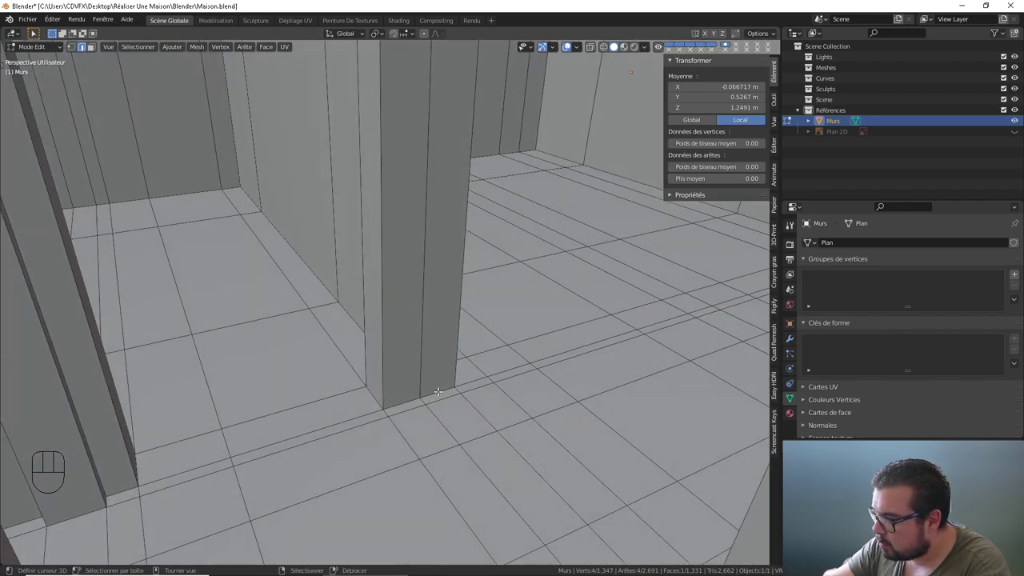
- Fill the gaps in the floor beside the pillar with faces
{"action": "right_click", "coordinate": [443, 395]}
{"action": "left_click_drag", "start_coordinate": [441, 390], "coordinate": [450, 315]}
{"action": "left_click_drag", "start_coordinate": [431, 394], "coordinate": [432, 358]}
{"action": "middle_click", "coordinate": [446, 382]}
{"action": "left_click_drag", "start_coordinate": [448, 363], "coordinate": [445, 325]}
{"action": "left_click_drag", "start_coordinate": [447, 377], "coordinate": [447, 319]}
{"action": "right_click", "coordinate": [441, 349]}
{"action": "right_click", "coordinate": [426, 373]}
{"action": "right_click", "coordinate": [397, 351]}
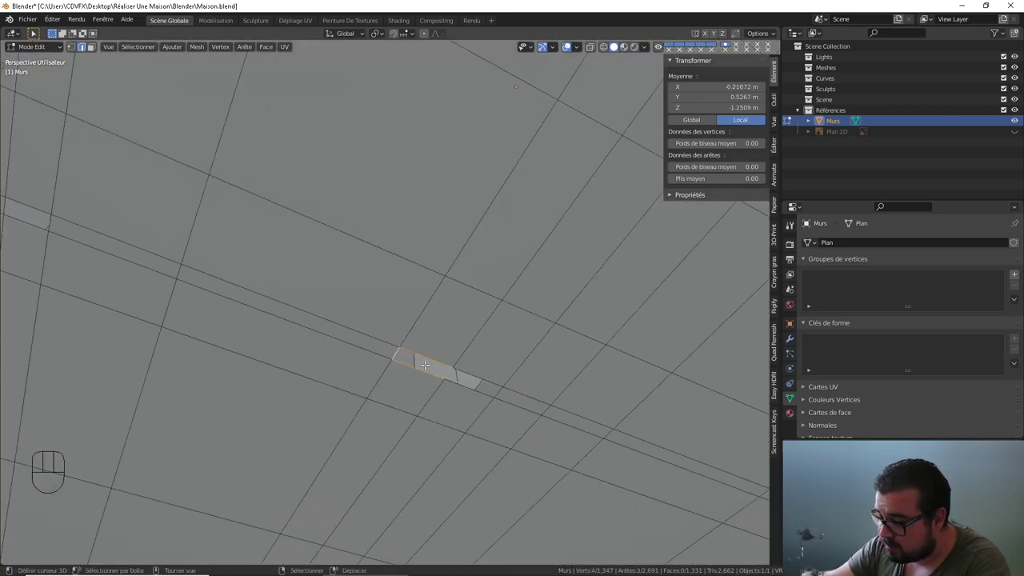
{"action": "right_click", "coordinate": [469, 360]}
{"action": "right_click", "coordinate": [446, 369]}
{"action": "right_click", "coordinate": [462, 389]}
{"action": "right_click", "coordinate": [501, 388]}
- Fill the last floor gap and pull back to check the patched room
{"action": "left_click_drag", "start_coordinate": [271, 302], "coordinate": [459, 384]}
{"action": "right_click", "coordinate": [288, 334]}
{"action": "right_click", "coordinate": [267, 317]}
{"action": "right_click", "coordinate": [301, 316]}
{"action": "right_click", "coordinate": [315, 334]}
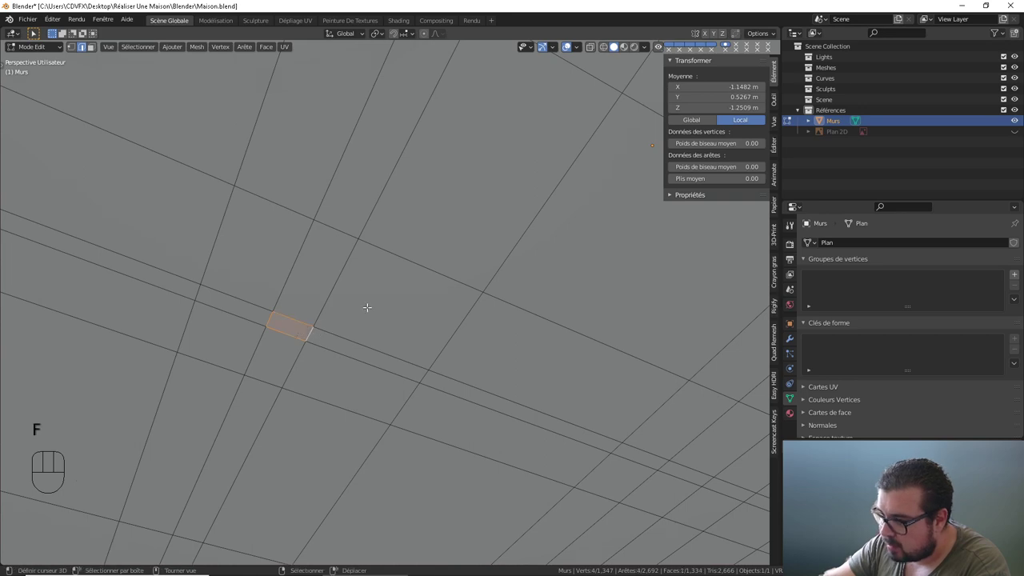
{"action": "left_click_drag", "start_coordinate": [365, 307], "coordinate": [344, 397]}
{"action": "left_click_drag", "start_coordinate": [336, 397], "coordinate": [304, 411]}
{"action": "left_click_drag", "start_coordinate": [297, 352], "coordinate": [240, 333]}
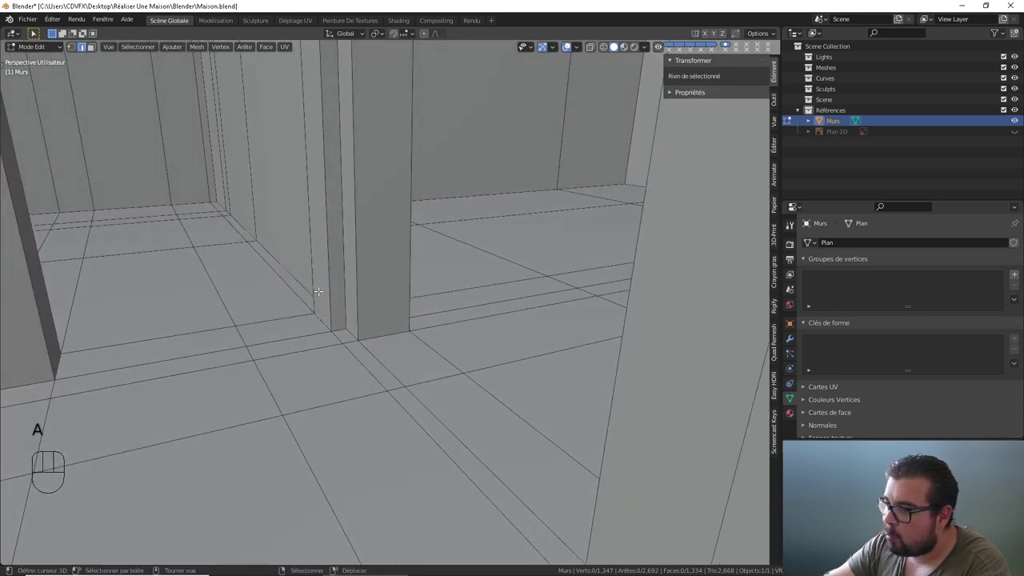
- Select all of Murs and run Merge by Distance then Delete Loose; nothing is removed
{"action": "key", "text": "a"}
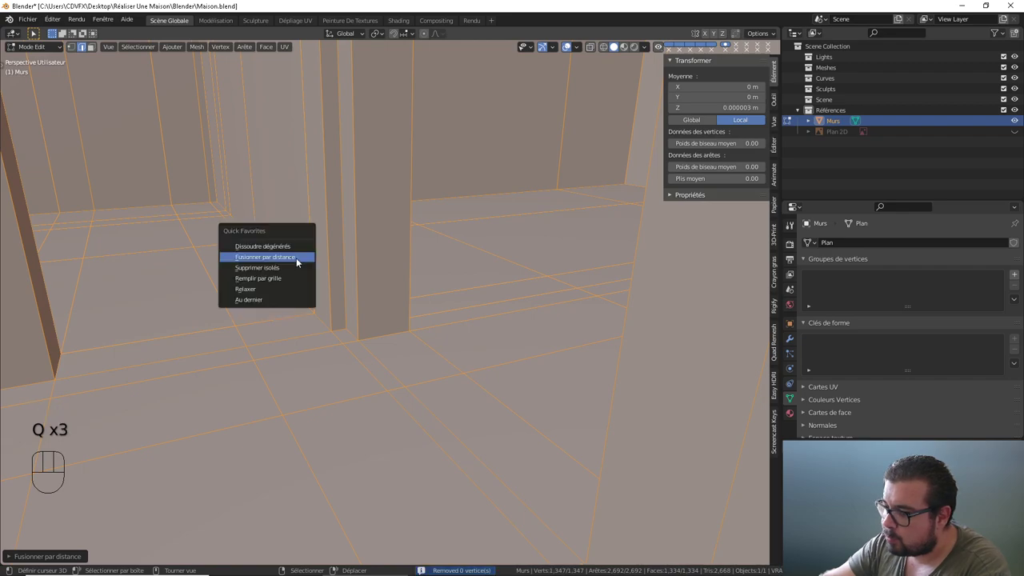
{"action": "left_click_drag", "start_coordinate": [249, 291], "coordinate": [357, 302]}
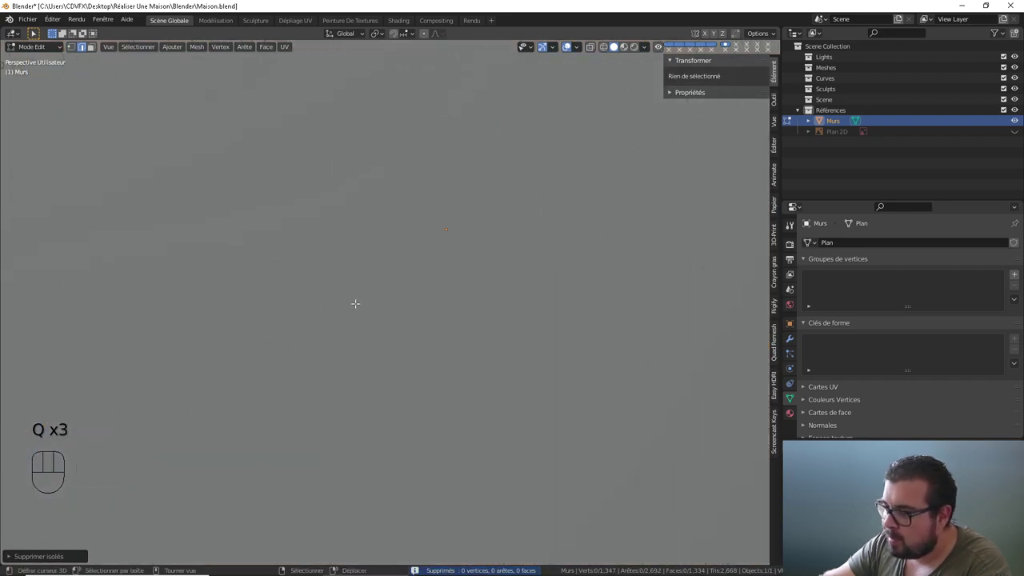
{"action": "left_click_drag", "start_coordinate": [346, 303], "coordinate": [401, 303]}
{"action": "left_click_drag", "start_coordinate": [435, 295], "coordinate": [369, 284]}
{"action": "right_click", "coordinate": [536, 195]}
{"action": "middle_click", "coordinate": [517, 205]}
- Fill the holes at the tops of the doorway walls with faces
{"action": "right_click", "coordinate": [431, 296]}
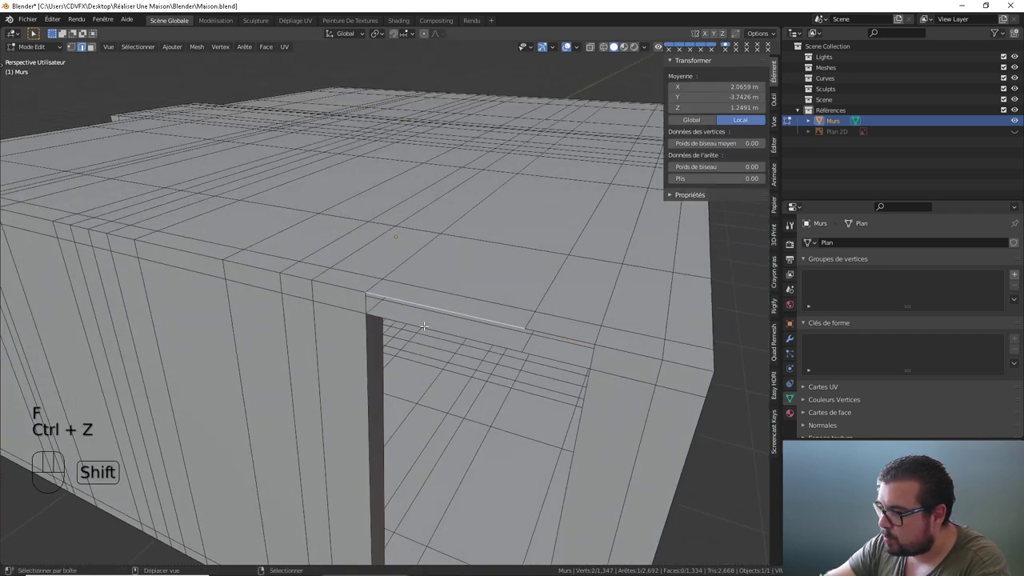
{"action": "right_click", "coordinate": [427, 323]}
{"action": "right_click", "coordinate": [364, 300]}
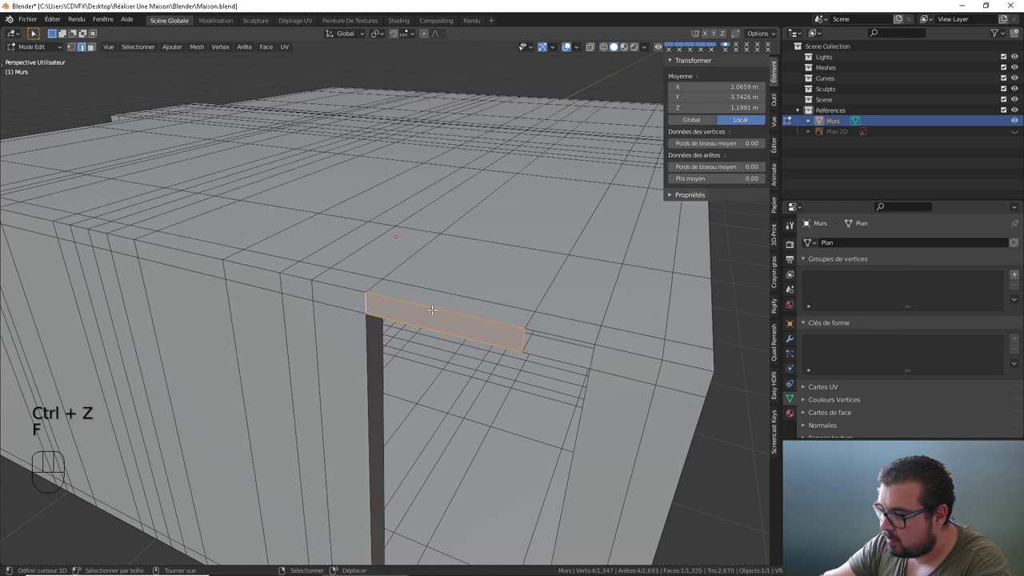
{"action": "right_click", "coordinate": [522, 331]}
{"action": "right_click", "coordinate": [558, 327]}
{"action": "right_click", "coordinate": [593, 351]}
{"action": "right_click", "coordinate": [560, 352]}
- Fill the matching holes at the bottoms of the doorway walls
{"action": "left_click_drag", "start_coordinate": [539, 393], "coordinate": [532, 239]}
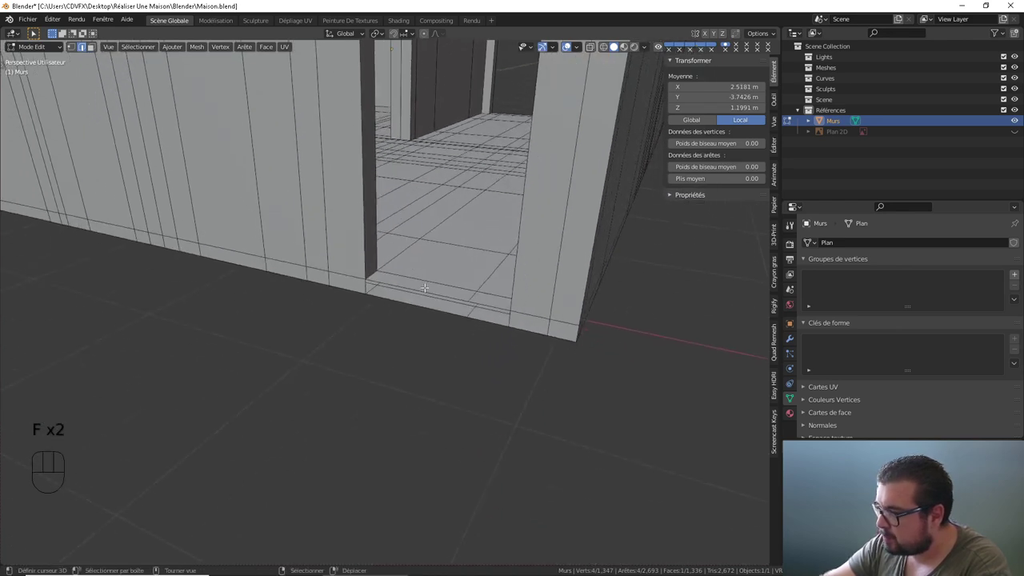
{"action": "right_click", "coordinate": [412, 286]}
{"action": "right_click", "coordinate": [413, 305]}
{"action": "right_click", "coordinate": [367, 281]}
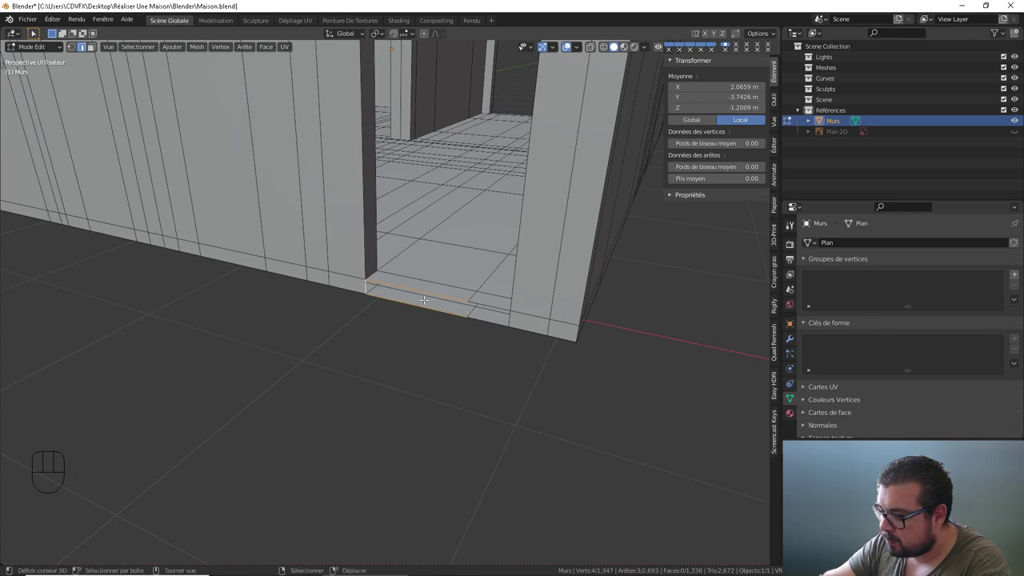
{"action": "right_click", "coordinate": [491, 300]}
{"action": "right_click", "coordinate": [486, 313]}
{"action": "right_click", "coordinate": [463, 303]}
{"action": "right_click", "coordinate": [470, 305]}
{"action": "right_click", "coordinate": [513, 315]}
- Fill the next doorway-base holes from their boundary edges
{"action": "left_click_drag", "start_coordinate": [518, 254], "coordinate": [516, 304]}
{"action": "left_click_drag", "start_coordinate": [524, 208], "coordinate": [494, 304]}
{"action": "left_click_drag", "start_coordinate": [494, 302], "coordinate": [365, 291]}
{"action": "left_click_drag", "start_coordinate": [503, 310], "coordinate": [470, 311]}
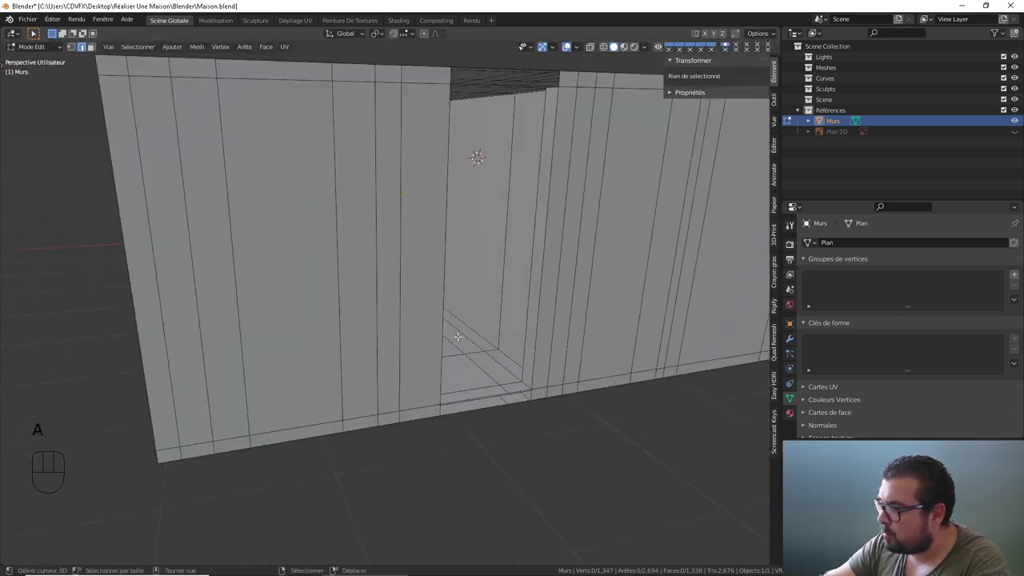
{"action": "left_click_drag", "start_coordinate": [468, 340], "coordinate": [448, 309]}
{"action": "right_click", "coordinate": [482, 354]}
{"action": "right_click", "coordinate": [494, 376]}
{"action": "right_click", "coordinate": [418, 378]}
{"action": "right_click", "coordinate": [530, 352]}
{"action": "right_click", "coordinate": [529, 368]}
{"action": "right_click", "coordinate": [515, 363]}
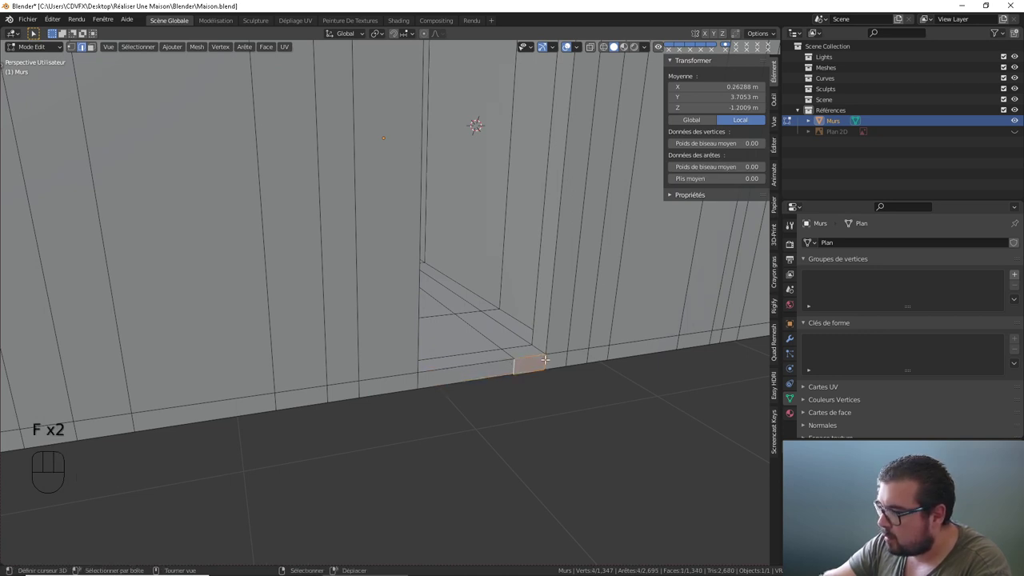
- Patch the remaining doorway holes and deselect, leaving Murs at 1,342 faces
{"action": "left_click_drag", "start_coordinate": [506, 269], "coordinate": [492, 371]}
{"action": "middle_click", "coordinate": [501, 200]}
{"action": "right_click", "coordinate": [530, 338]}
{"action": "middle_click", "coordinate": [537, 355]}
{"action": "right_click", "coordinate": [502, 349]}
{"action": "right_click", "coordinate": [525, 339]}
{"action": "middle_click", "coordinate": [535, 324]}
{"action": "middle_click", "coordinate": [500, 201]}
{"action": "right_click", "coordinate": [499, 354]}
{"action": "right_click", "coordinate": [519, 363]}
{"action": "right_click", "coordinate": [502, 371]}
{"action": "right_click", "coordinate": [384, 393]}
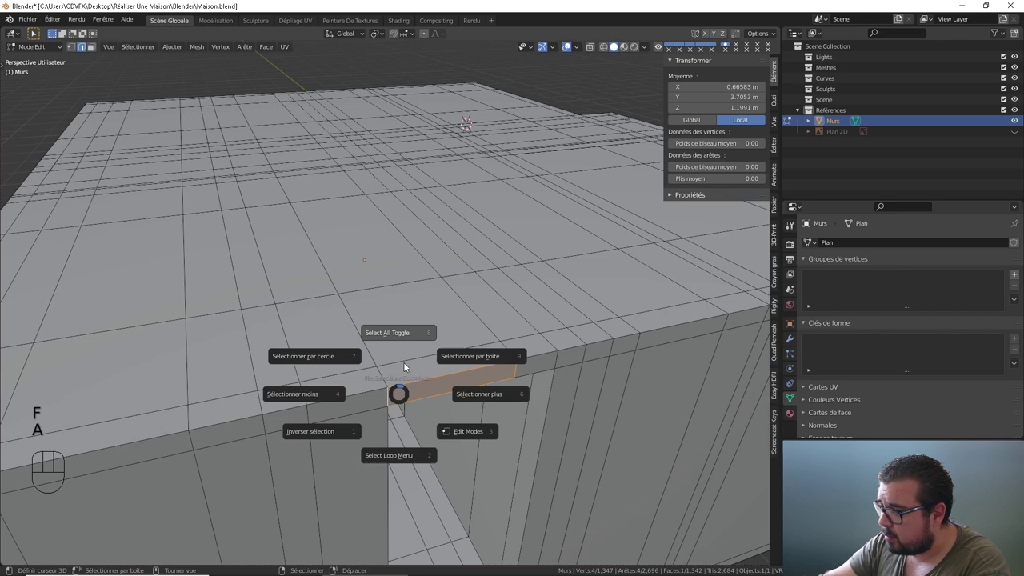
{"action": "middle_click", "coordinate": [411, 341]}
{"action": "left_click_drag", "start_coordinate": [496, 363], "coordinate": [409, 337]}
{"action": "middle_click", "coordinate": [480, 309]}
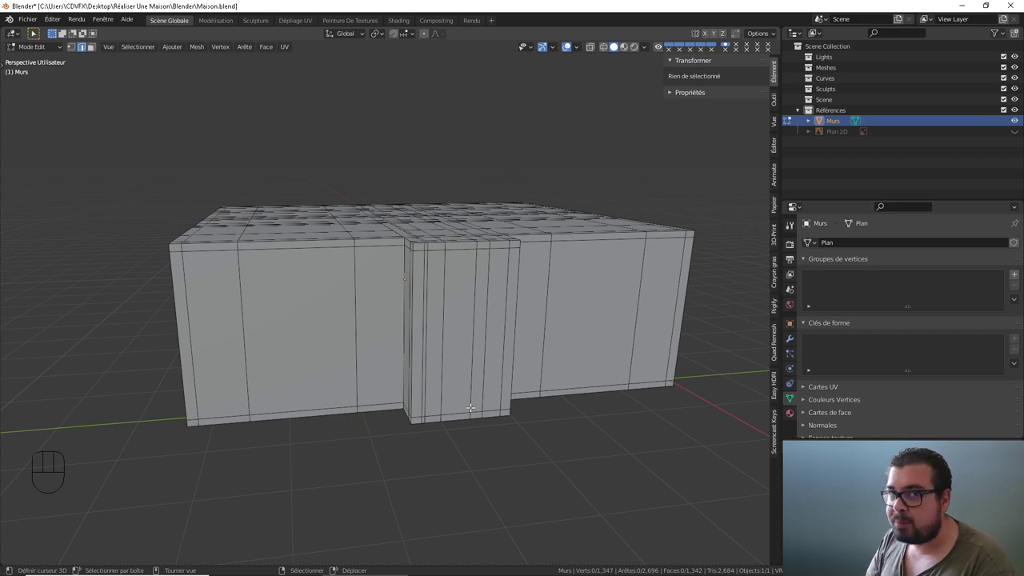
- Orbit around the patched house to check its edge loops and return Murs to Object Mode
{"action": "left_click_drag", "start_coordinate": [516, 338], "coordinate": [369, 327]}
{"action": "left_click_drag", "start_coordinate": [518, 343], "coordinate": [498, 345]}
{"action": "middle_click", "coordinate": [450, 339]}
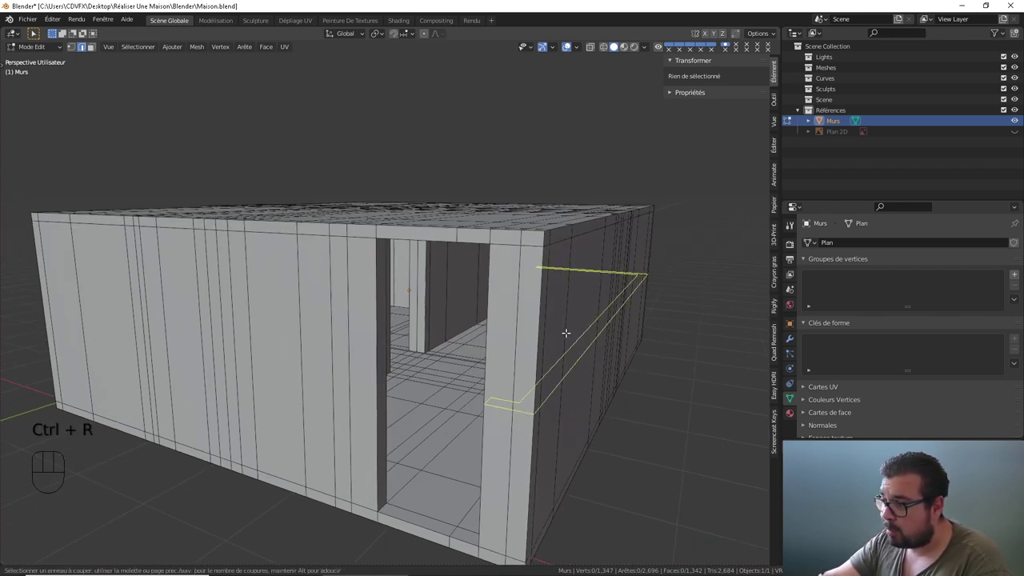
{"action": "left_click_drag", "start_coordinate": [587, 339], "coordinate": [548, 341]}
{"action": "left_click_drag", "start_coordinate": [397, 343], "coordinate": [433, 347]}
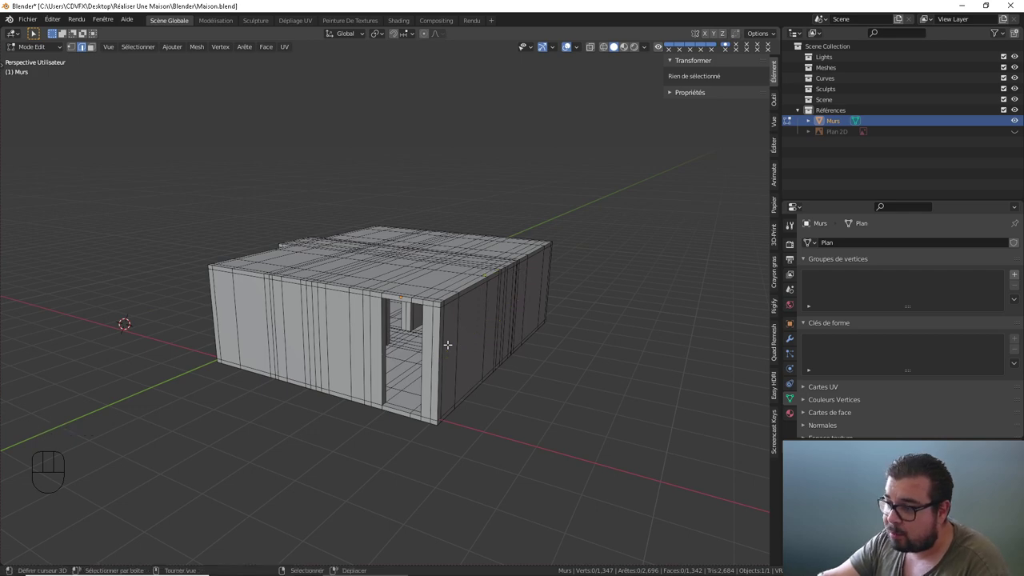
{"action": "left_click_drag", "start_coordinate": [546, 338], "coordinate": [400, 337]}
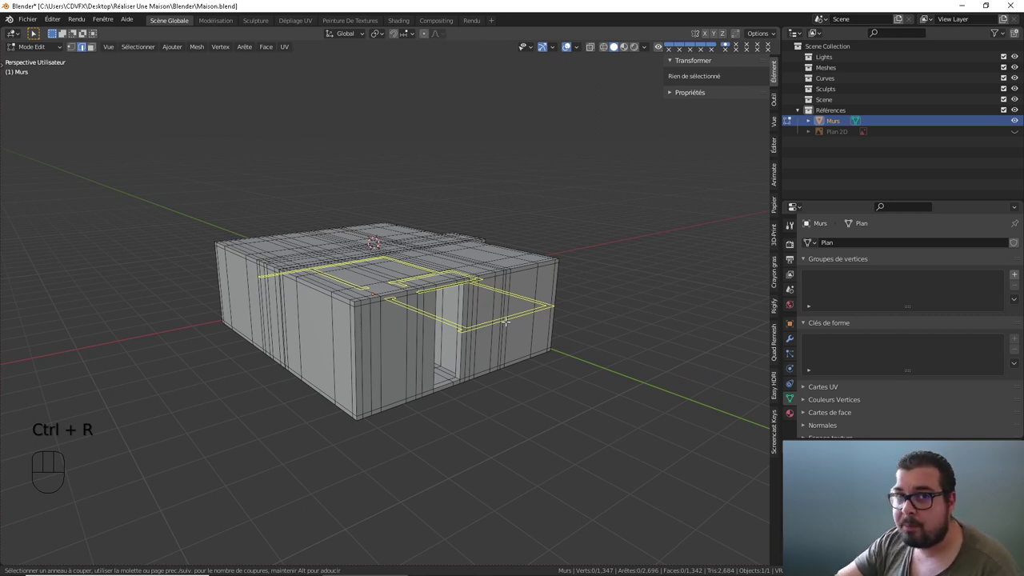
{"action": "left_click_drag", "start_coordinate": [476, 308], "coordinate": [453, 307]}
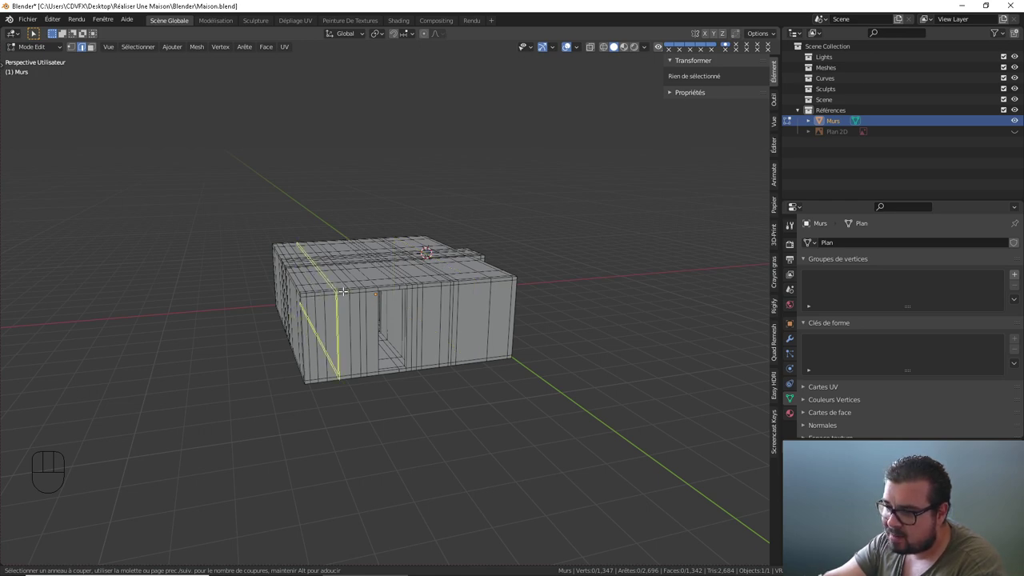
{"action": "left_click_drag", "start_coordinate": [341, 292], "coordinate": [513, 292]}
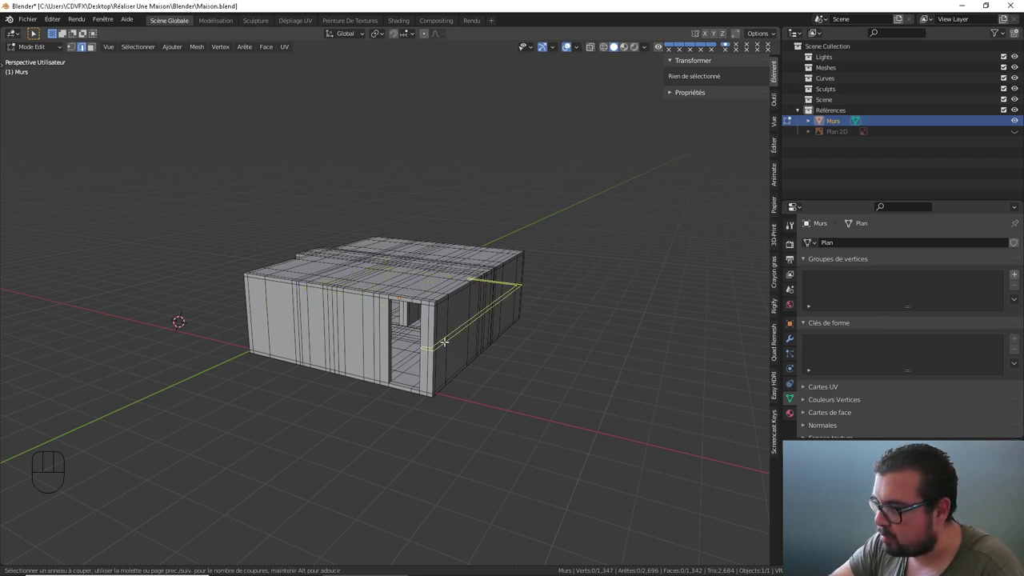
{"action": "left_click_drag", "start_coordinate": [501, 354], "coordinate": [458, 369]}
{"action": "left_click_drag", "start_coordinate": [451, 366], "coordinate": [475, 421]}
{"action": "left_click_drag", "start_coordinate": [478, 411], "coordinate": [526, 389]}
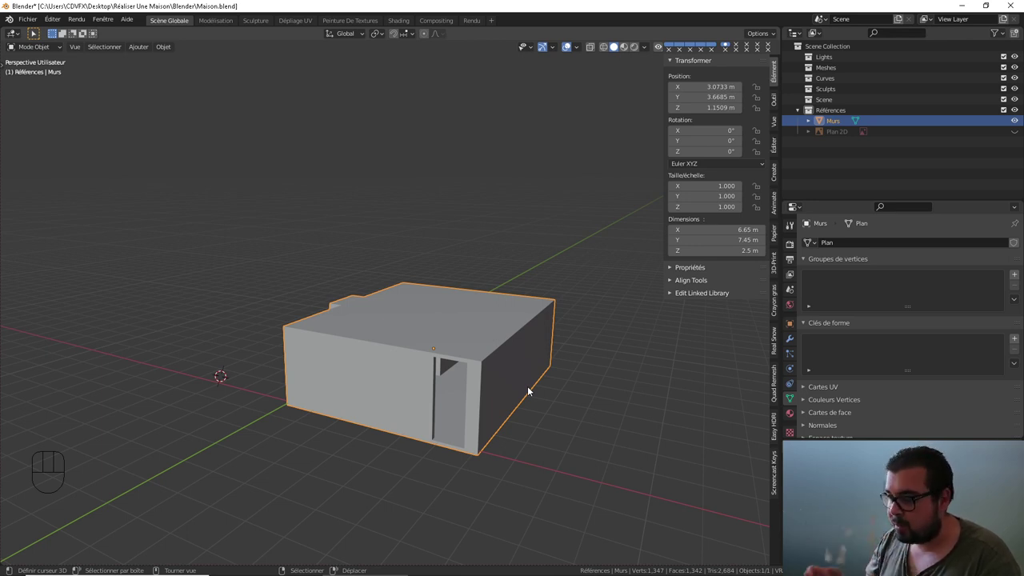
- Enable Face Orientation in the Viewport Overlays and orbit to see the red patches under the floor and ceiling
{"action": "left_click_drag", "start_coordinate": [515, 378], "coordinate": [536, 371]}
{"action": "left_click_drag", "start_coordinate": [524, 375], "coordinate": [503, 376]}
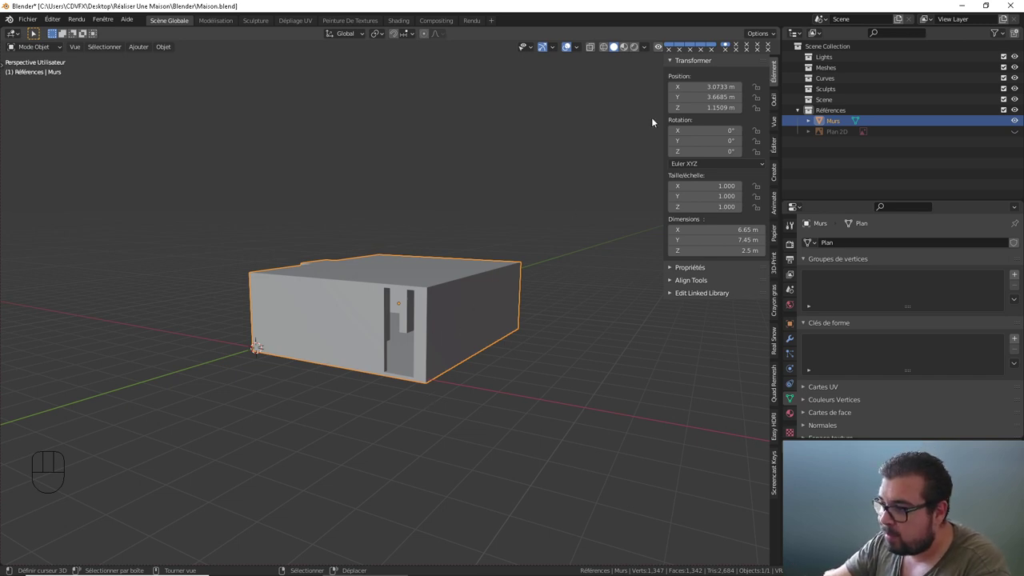
{"action": "left_click_drag", "start_coordinate": [578, 50], "coordinate": [568, 41]}
{"action": "left_click_drag", "start_coordinate": [579, 48], "coordinate": [390, 219]}
{"action": "left_click_drag", "start_coordinate": [429, 241], "coordinate": [234, 235]}
{"action": "left_click_drag", "start_coordinate": [370, 270], "coordinate": [413, 271]}
{"action": "left_click_drag", "start_coordinate": [410, 272], "coordinate": [541, 279]}
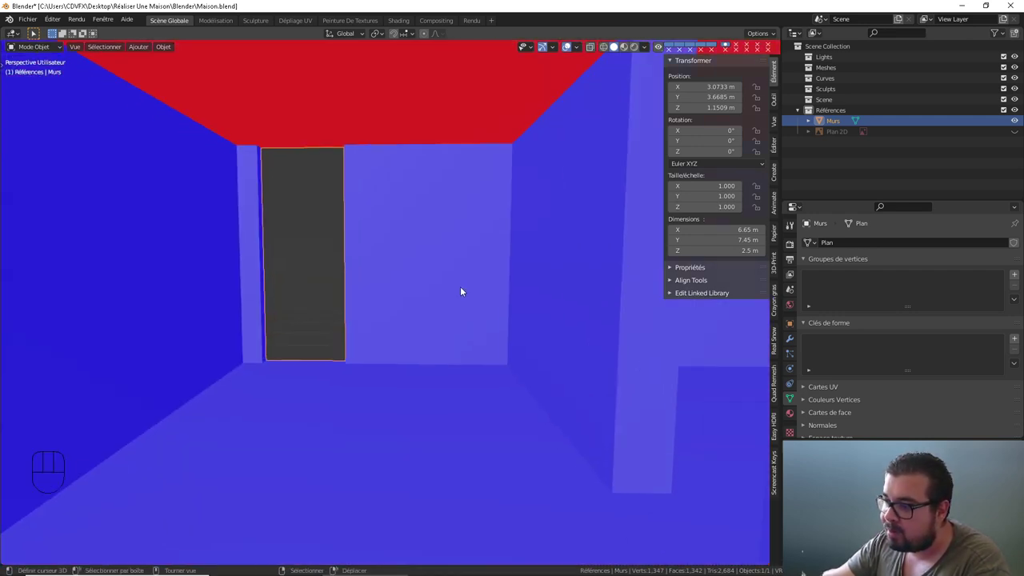
- In Edit Mode select all faces and recalculate normals outside (Shift+N) so walls and roof turn blue
{"action": "left_click_drag", "start_coordinate": [459, 287], "coordinate": [468, 300]}
{"action": "middle_click", "coordinate": [461, 276]}
{"action": "middle_click", "coordinate": [459, 250]}
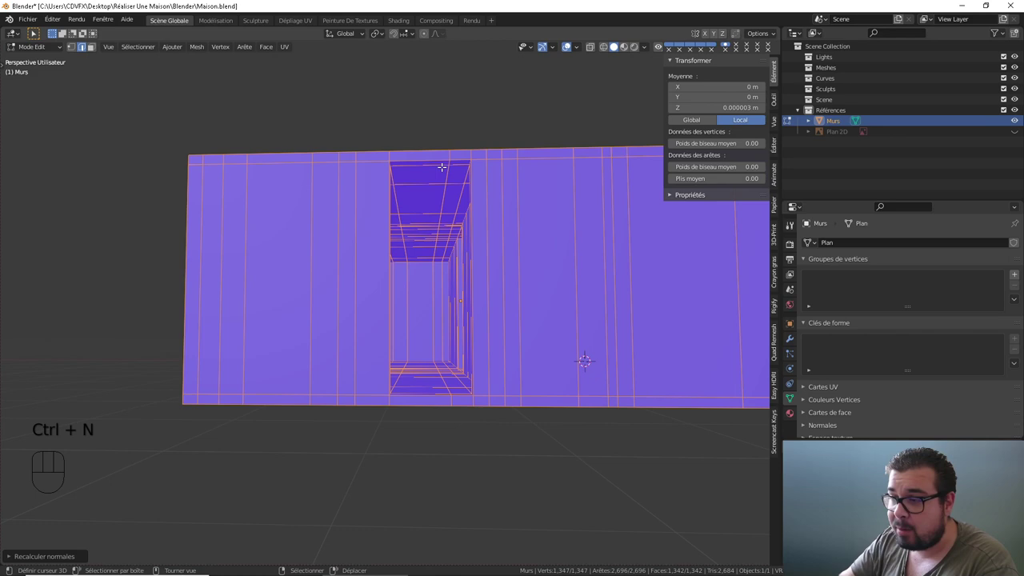
{"action": "left_click_drag", "start_coordinate": [443, 169], "coordinate": [455, 199]}
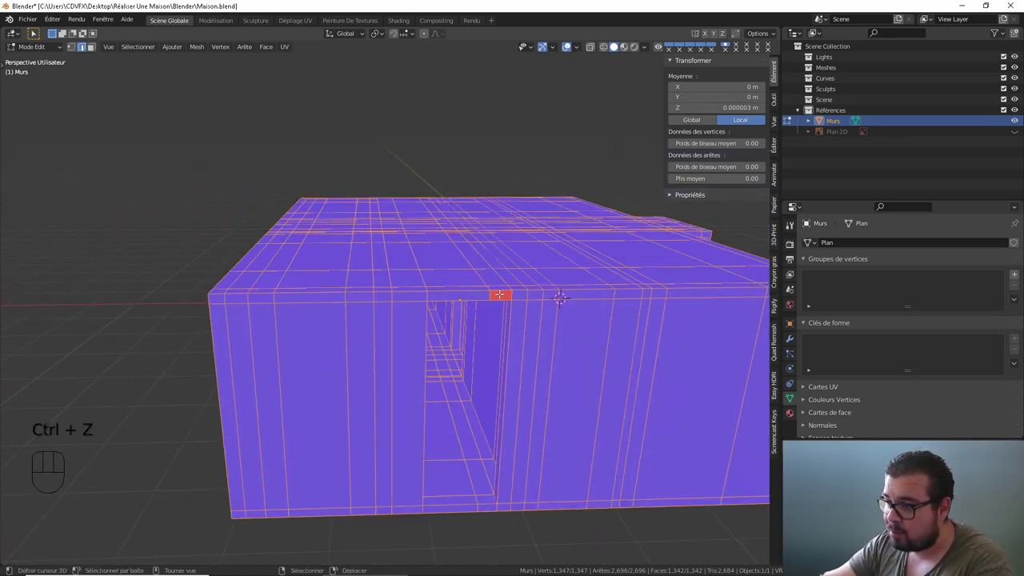
{"action": "left_click_drag", "start_coordinate": [505, 280], "coordinate": [502, 247]}
{"action": "left_click_drag", "start_coordinate": [479, 172], "coordinate": [477, 183]}
{"action": "left_click_drag", "start_coordinate": [430, 274], "coordinate": [544, 310]}
{"action": "middle_click", "coordinate": [212, 275]}
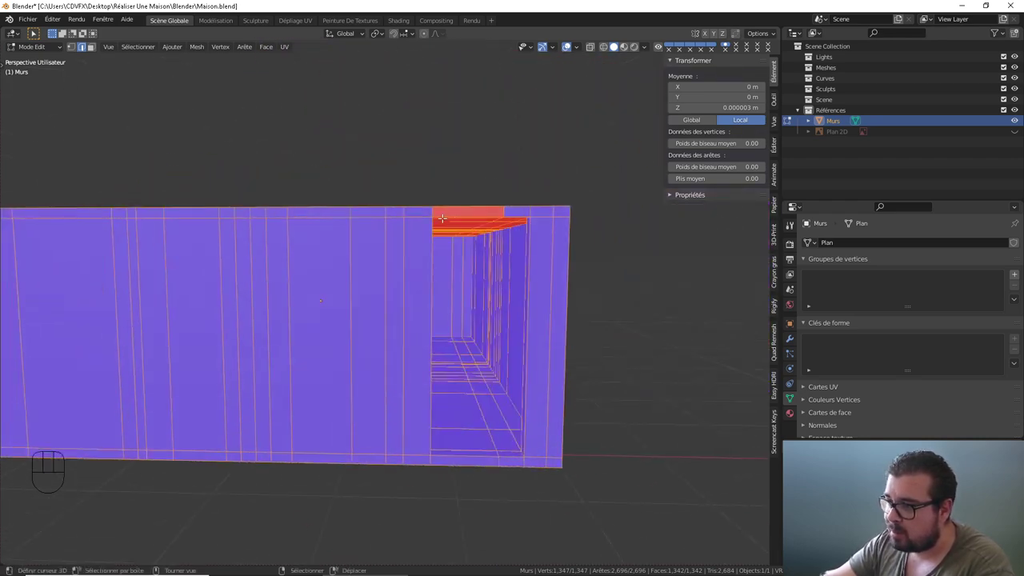
{"action": "left_click_drag", "start_coordinate": [454, 218], "coordinate": [422, 226]}
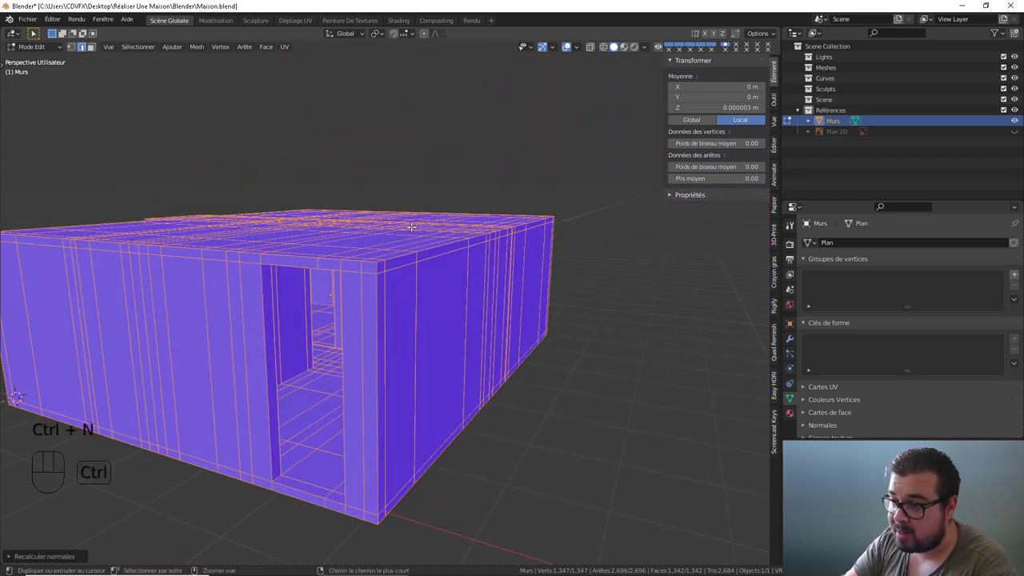
{"action": "left_click_drag", "start_coordinate": [409, 221], "coordinate": [415, 220]}
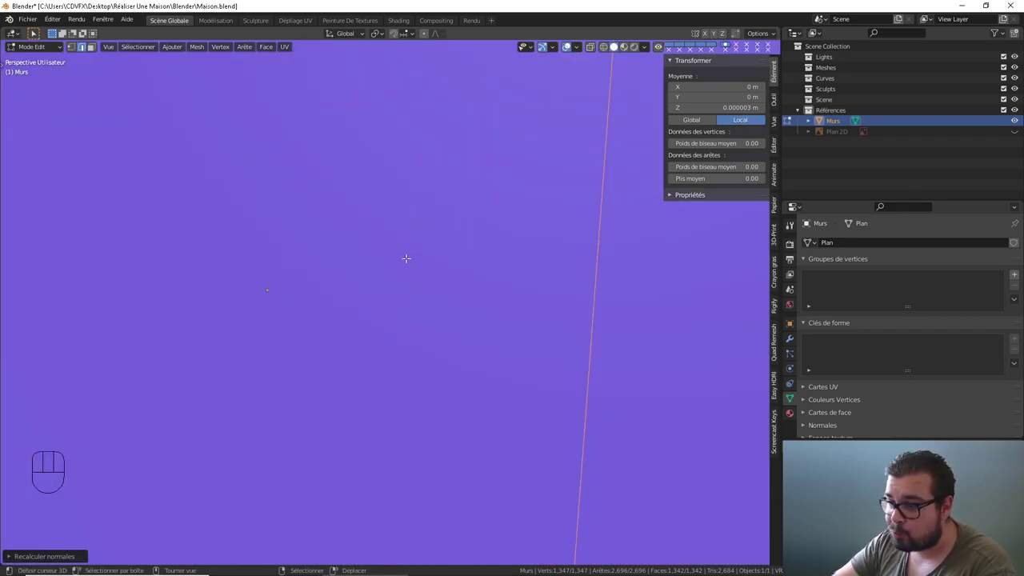
{"action": "left_click_drag", "start_coordinate": [374, 272], "coordinate": [440, 274]}
{"action": "left_click_drag", "start_coordinate": [368, 302], "coordinate": [379, 296]}
{"action": "left_click_drag", "start_coordinate": [329, 296], "coordinate": [527, 326]}
{"action": "left_click_drag", "start_coordinate": [348, 332], "coordinate": [422, 315]}
{"action": "left_click_drag", "start_coordinate": [379, 305], "coordinate": [374, 321]}
{"action": "left_click_drag", "start_coordinate": [371, 323], "coordinate": [343, 326]}
{"action": "left_click_drag", "start_coordinate": [387, 309], "coordinate": [426, 400]}
{"action": "left_click_drag", "start_coordinate": [424, 364], "coordinate": [334, 371]}
{"action": "left_click_drag", "start_coordinate": [389, 360], "coordinate": [360, 359]}
{"action": "left_click_drag", "start_coordinate": [418, 363], "coordinate": [309, 337]}
{"action": "left_click_drag", "start_coordinate": [304, 329], "coordinate": [290, 323]}
{"action": "left_click_drag", "start_coordinate": [305, 324], "coordinate": [108, 246]}
{"action": "left_click_drag", "start_coordinate": [447, 320], "coordinate": [185, 239]}
{"action": "left_click_drag", "start_coordinate": [328, 272], "coordinate": [417, 203]}
{"action": "left_click_drag", "start_coordinate": [352, 236], "coordinate": [325, 243]}
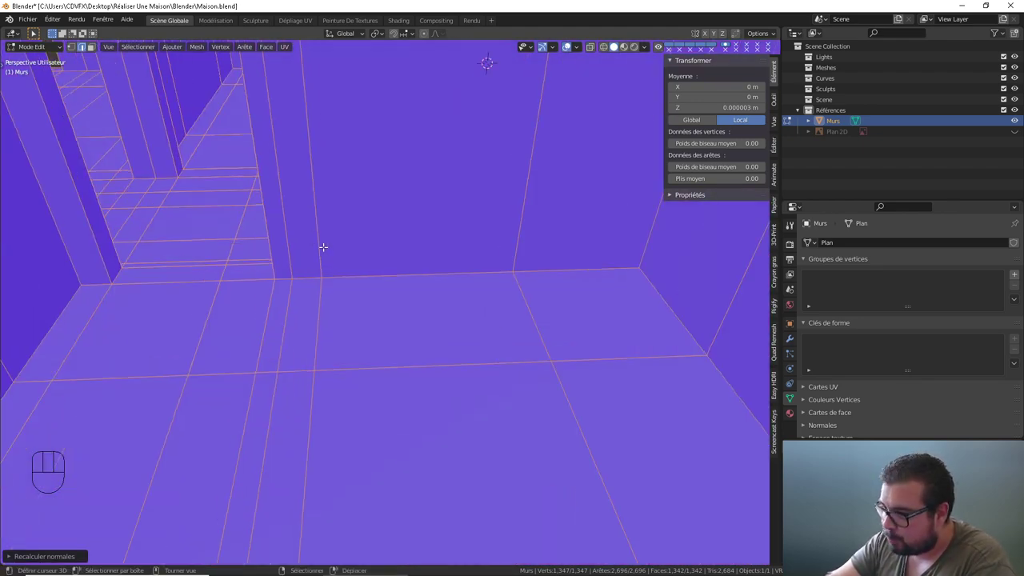
{"action": "left_click_drag", "start_coordinate": [323, 258], "coordinate": [415, 360]}
{"action": "left_click_drag", "start_coordinate": [323, 346], "coordinate": [339, 419]}
{"action": "left_click_drag", "start_coordinate": [339, 414], "coordinate": [488, 403]}
{"action": "left_click_drag", "start_coordinate": [360, 370], "coordinate": [446, 381]}
{"action": "left_click_drag", "start_coordinate": [426, 380], "coordinate": [387, 371]}
{"action": "left_click_drag", "start_coordinate": [410, 384], "coordinate": [454, 427]}
{"action": "left_click_drag", "start_coordinate": [277, 384], "coordinate": [331, 395]}
{"action": "left_click_drag", "start_coordinate": [341, 394], "coordinate": [416, 395]}
{"action": "left_click_drag", "start_coordinate": [408, 392], "coordinate": [460, 330]}
{"action": "left_click_drag", "start_coordinate": [476, 355], "coordinate": [481, 297]}
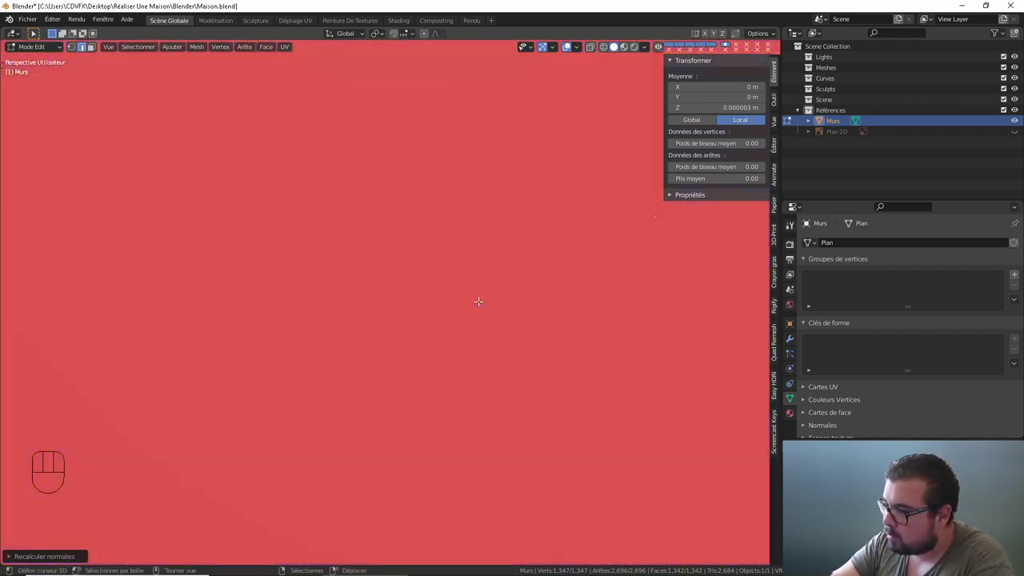
- Orbit under the house to check it is blue, then return to Object Mode
{"action": "left_click_drag", "start_coordinate": [474, 301], "coordinate": [86, 225]}
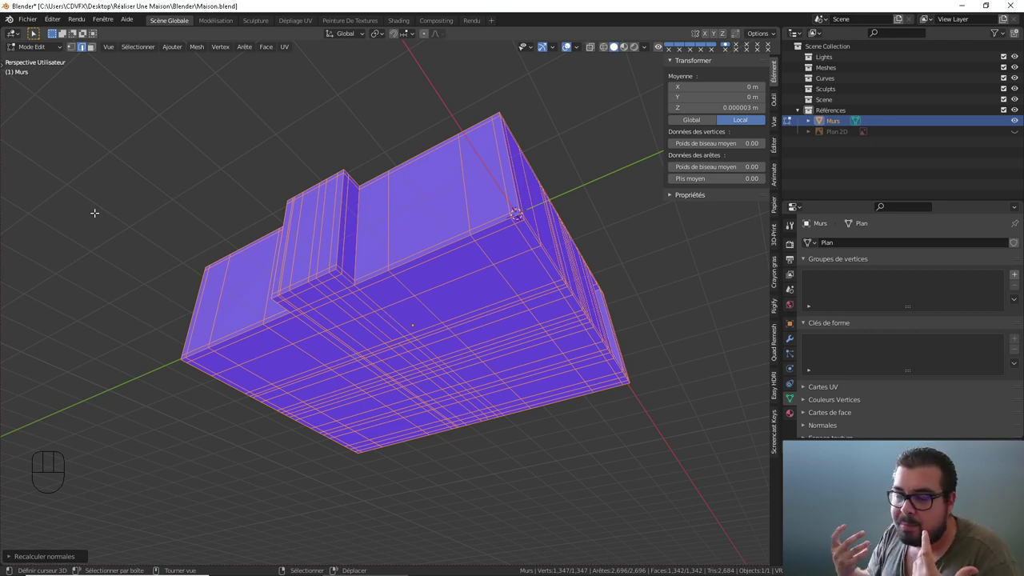
{"action": "left_click_drag", "start_coordinate": [415, 233], "coordinate": [301, 300]}
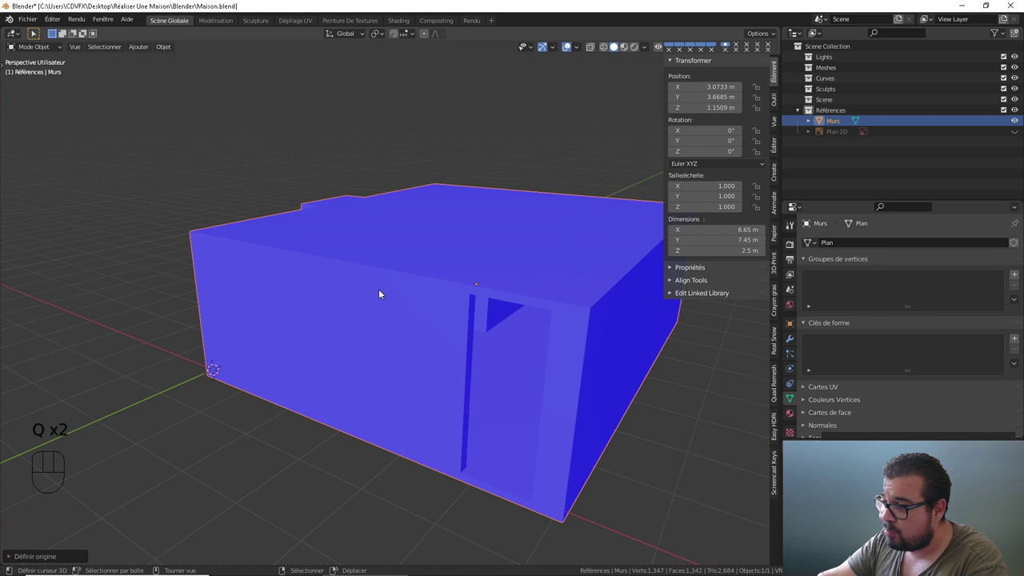
- Set the Murs object's origin and pull back to view the whole 6.65 × 7.45 × 2.5 m house
{"action": "left_click_drag", "start_coordinate": [485, 307], "coordinate": [454, 297]}
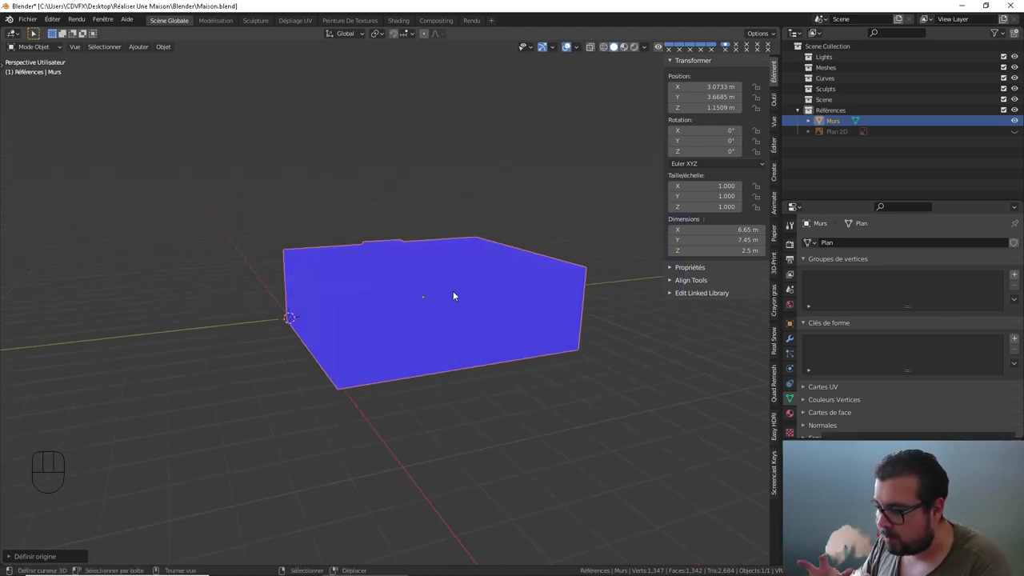